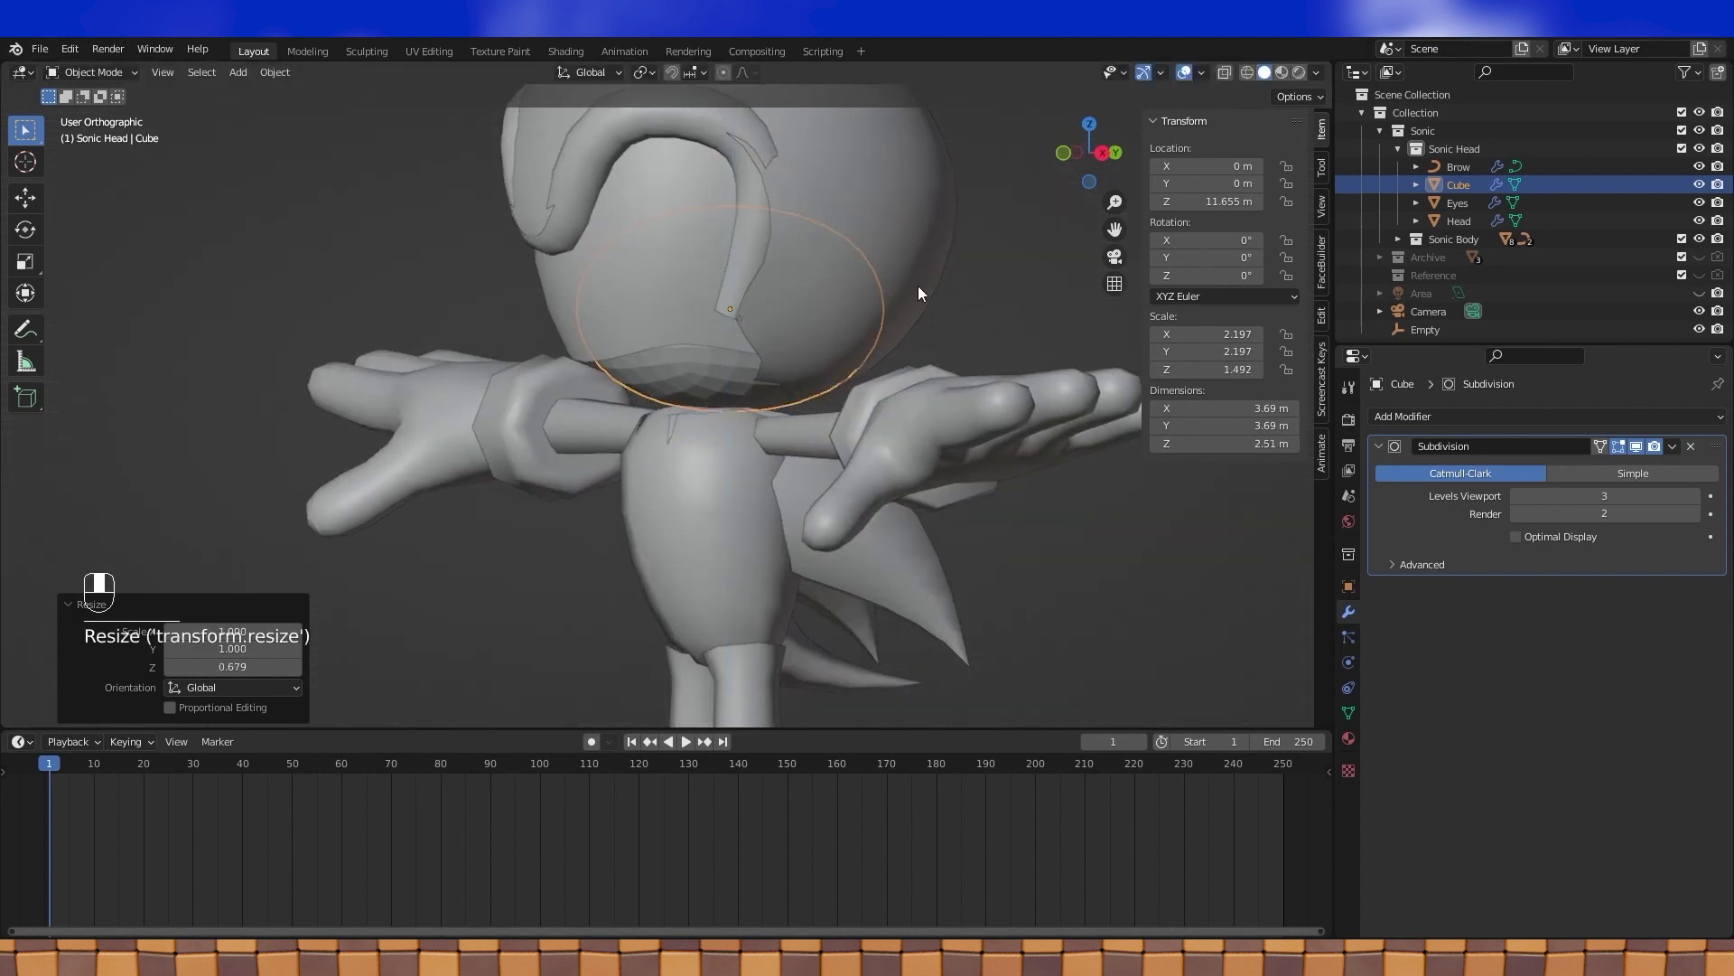
- Drop the Subdivision modifier and push the lower face cube forward and down, deeper along Y and Z, checking from front and side
{"action": "key", "text": "KP_1"}
{"action": "key", "text": "KP_3"}
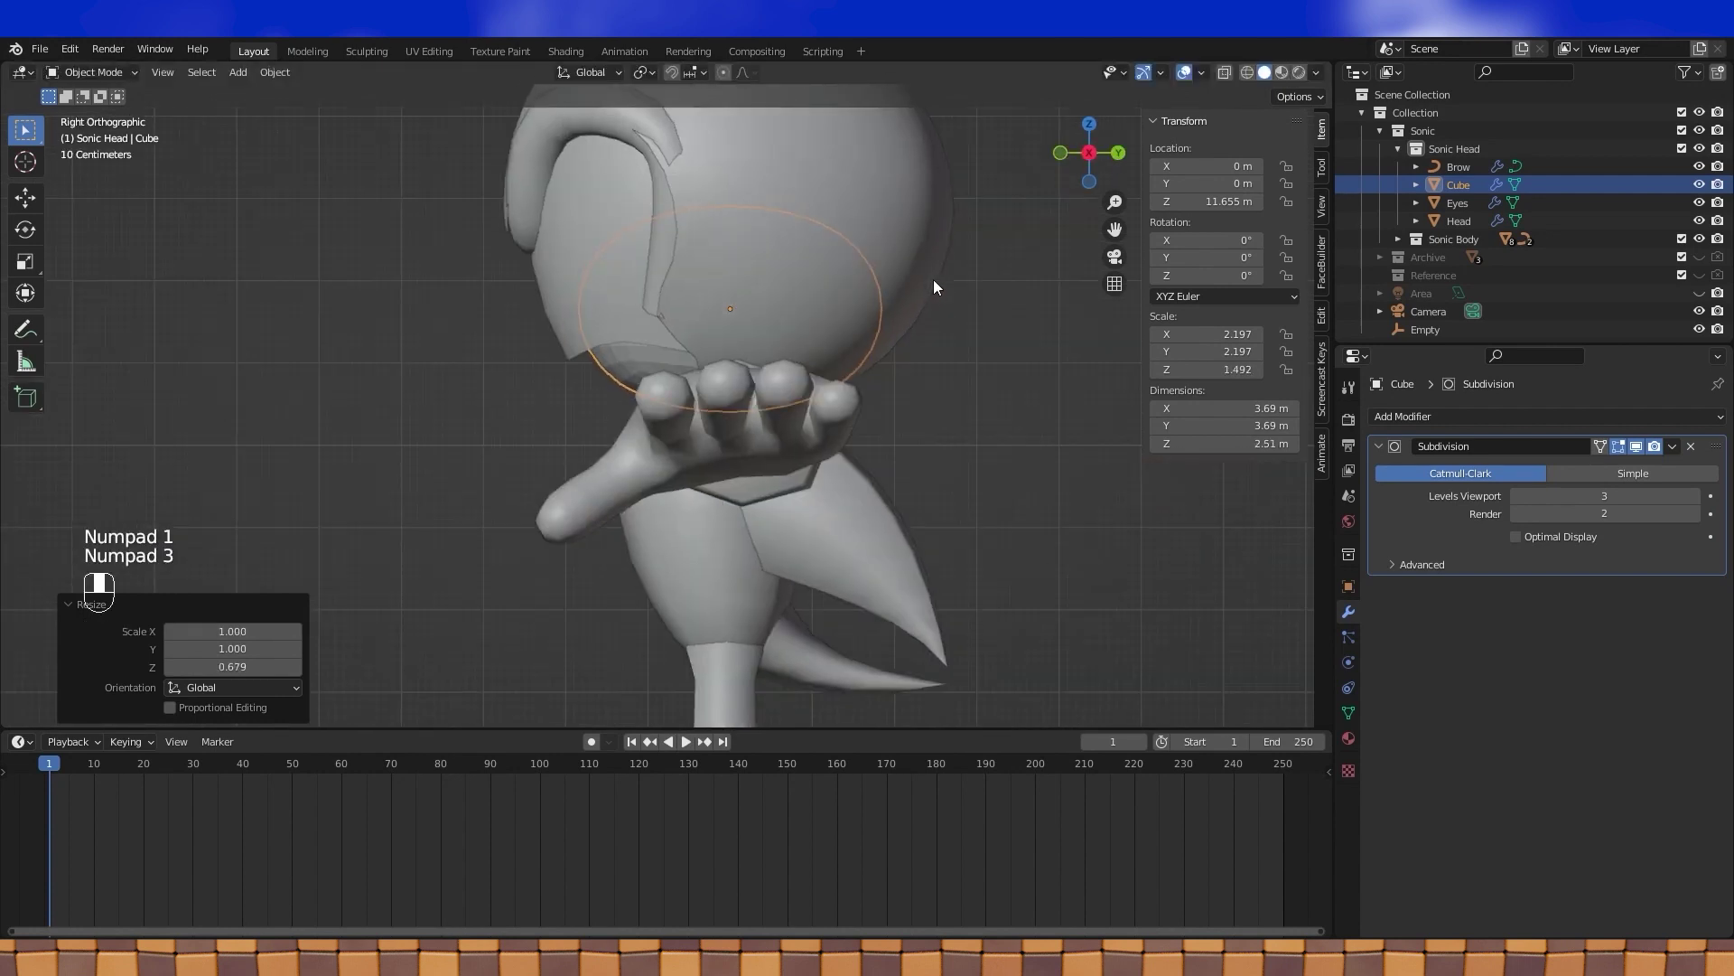
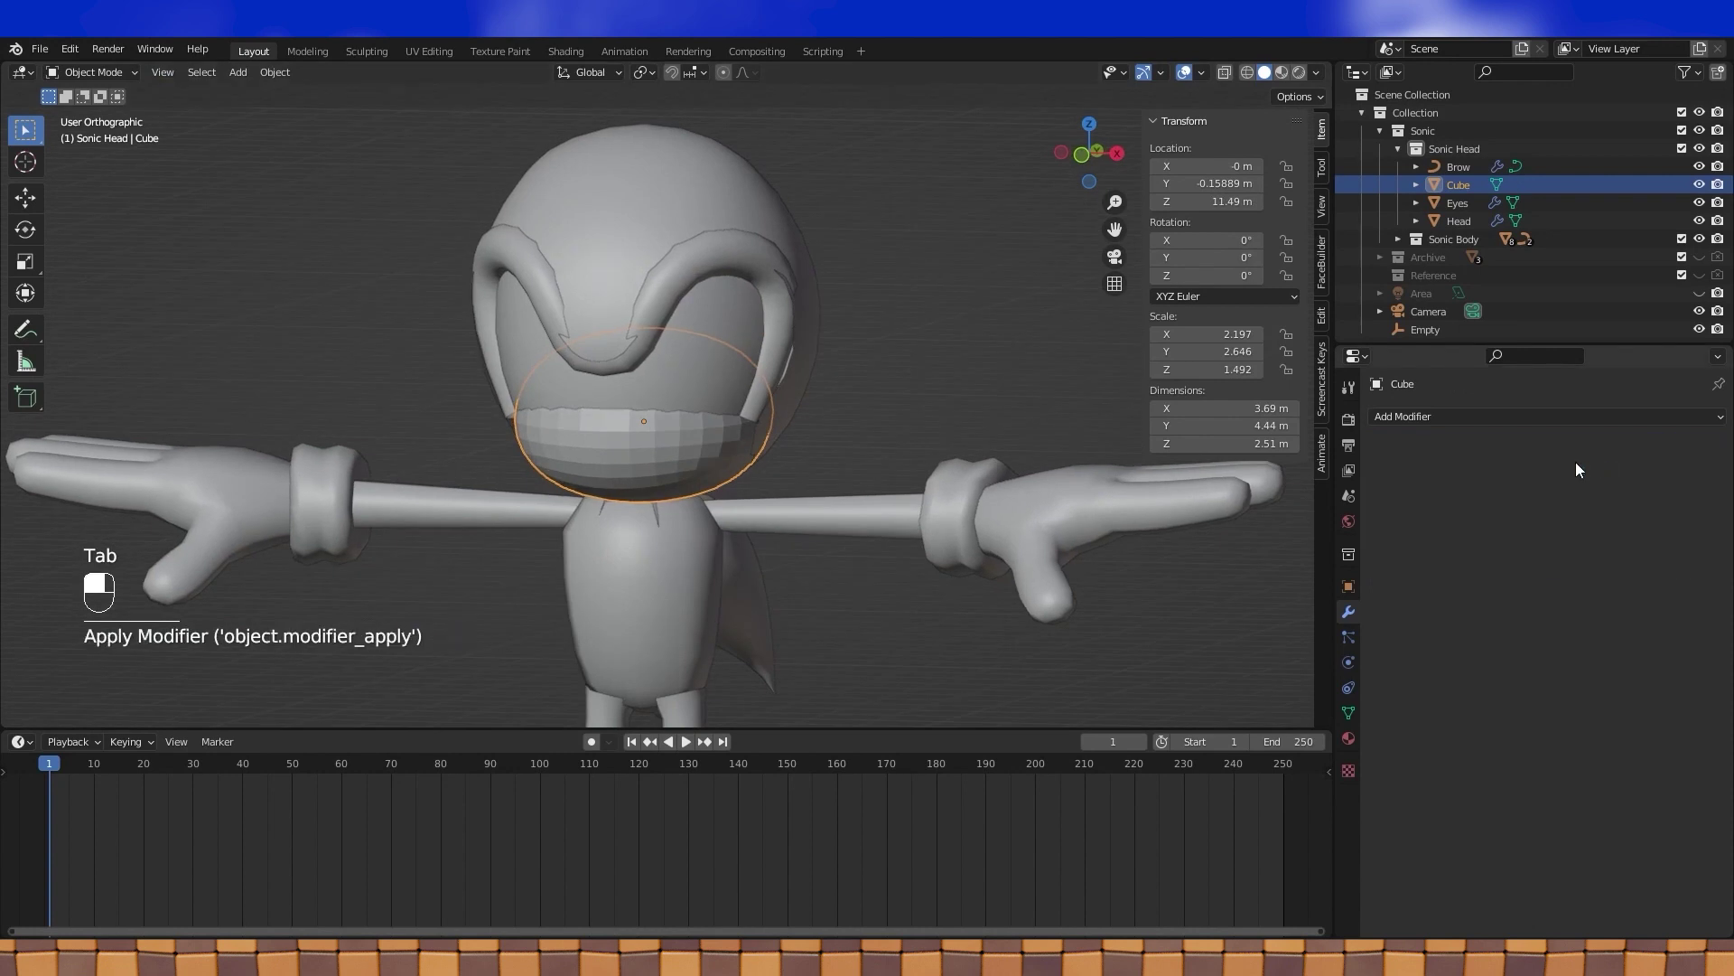
{"action": "key", "text": "KP_1"}
- In Edit Mode with wireframe on, view the muzzle mesh from the side and select a vertex row
{"action": "key", "text": "Tab"}
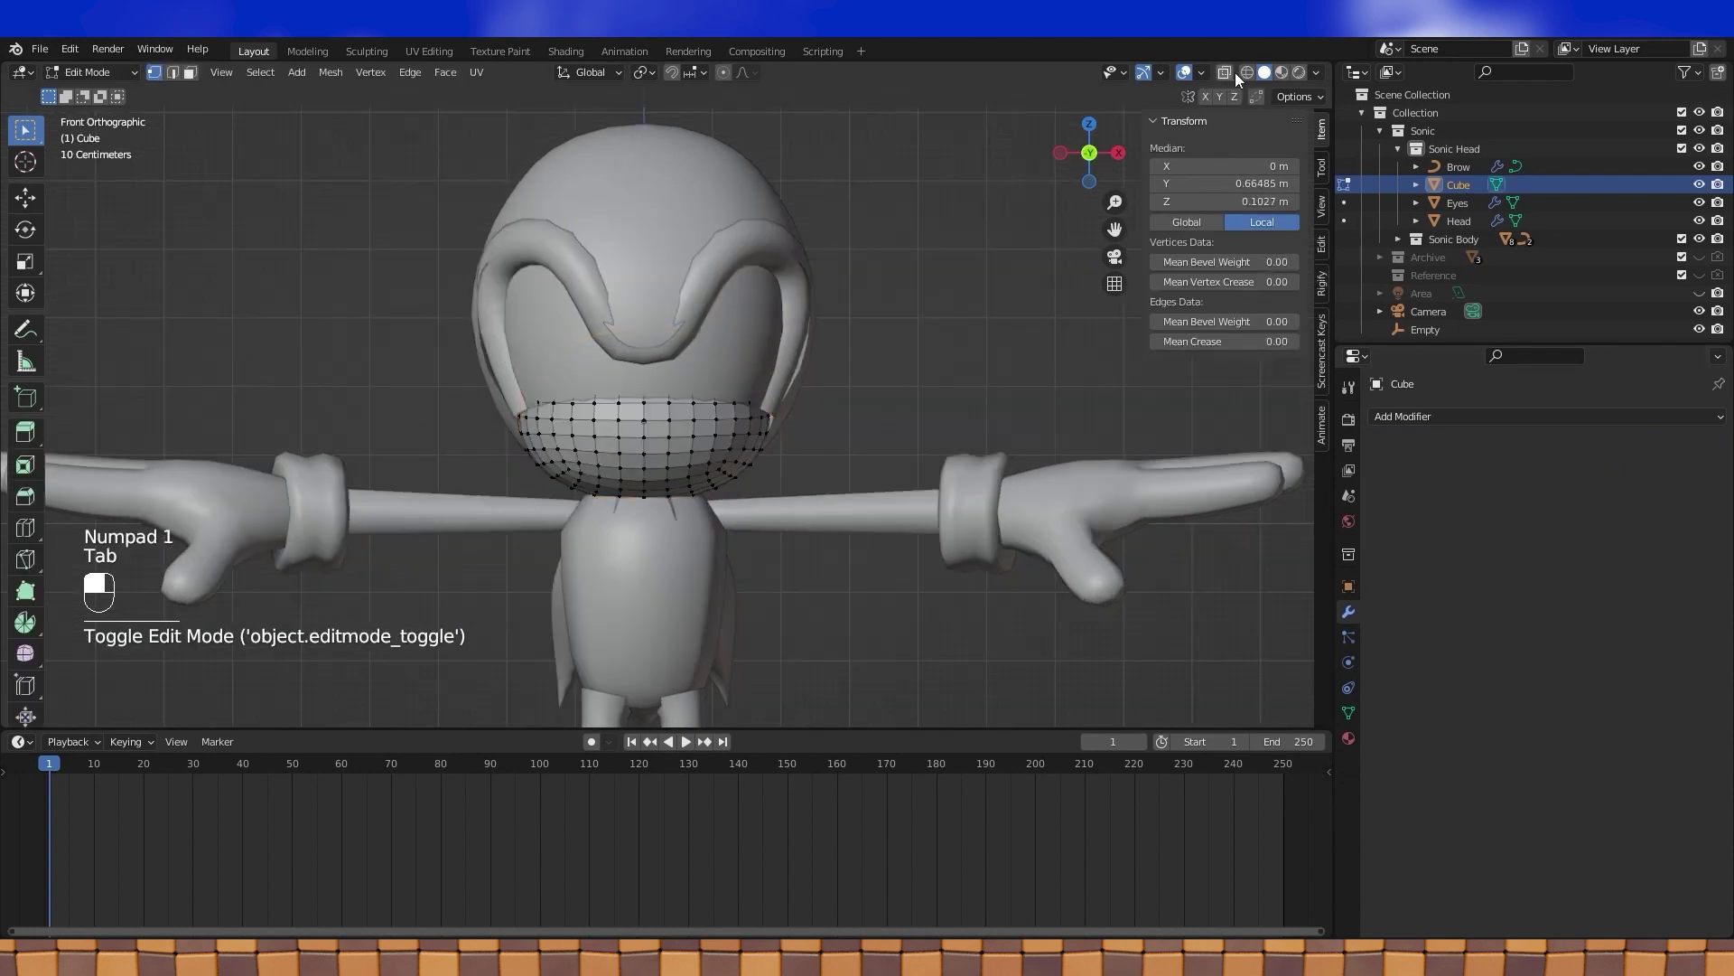
{"action": "left_click_drag", "start_coordinate": [1252, 79], "coordinate": [761, 360]}
{"action": "key", "text": "a"}
{"action": "key", "text": "KP_3"}
{"action": "left_click", "coordinate": [761, 361]}
{"action": "left_click_drag", "start_coordinate": [760, 360], "coordinate": [738, 350]}
{"action": "left_click", "coordinate": [739, 350]}
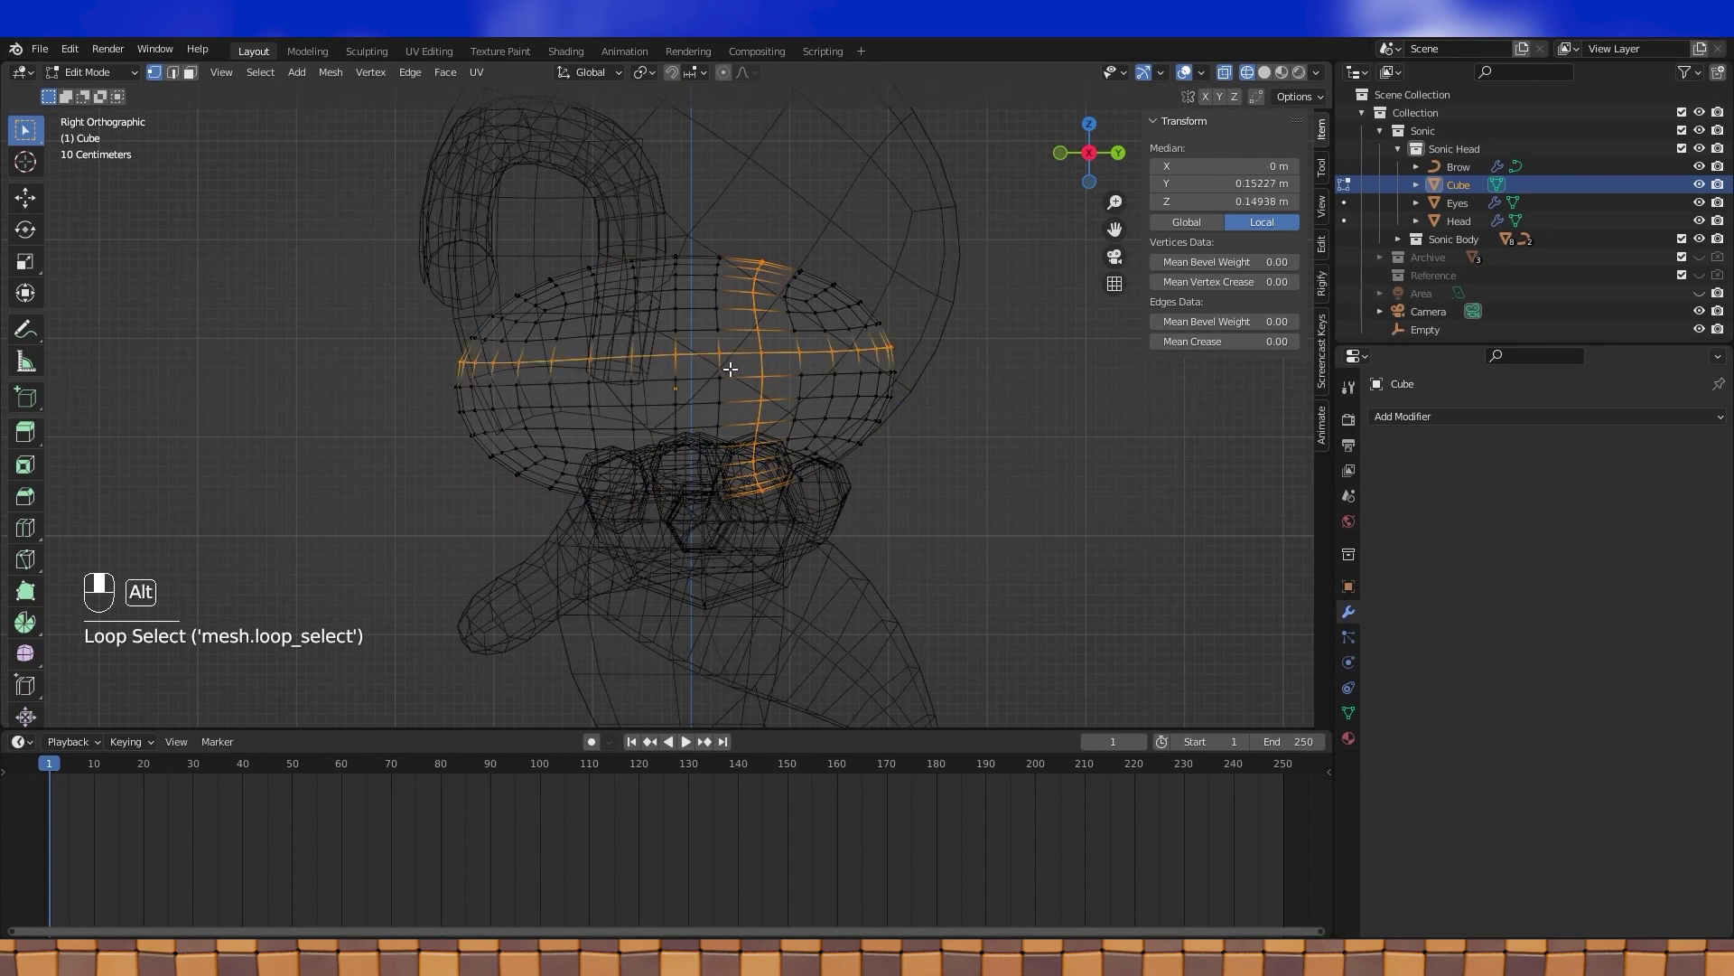
- Extend the selection over the unwanted rear and upper faces and delete them with X > Faces
{"action": "left_click", "coordinate": [724, 364]}
{"action": "left_click", "coordinate": [703, 351]}
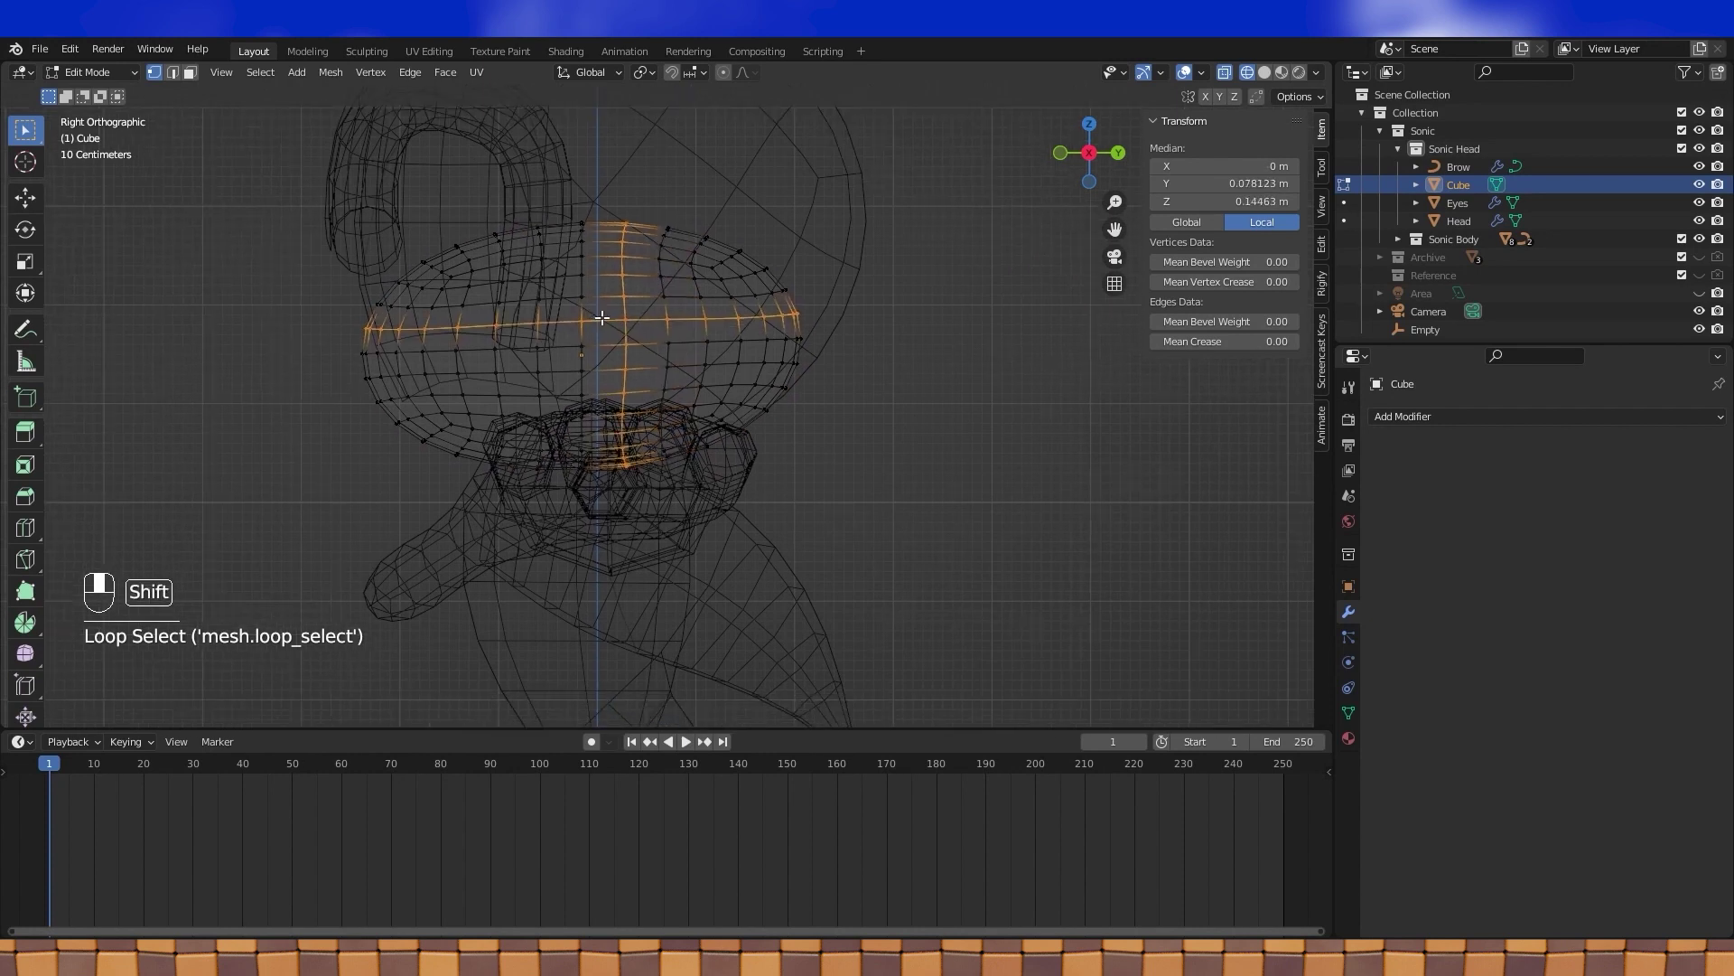
{"action": "key", "text": "x"}
{"action": "left_click_drag", "start_coordinate": [694, 281], "coordinate": [588, 270]}
{"action": "left_click", "coordinate": [587, 270]}
{"action": "left_click", "coordinate": [723, 359]}
{"action": "key", "text": "ctrl+l"}
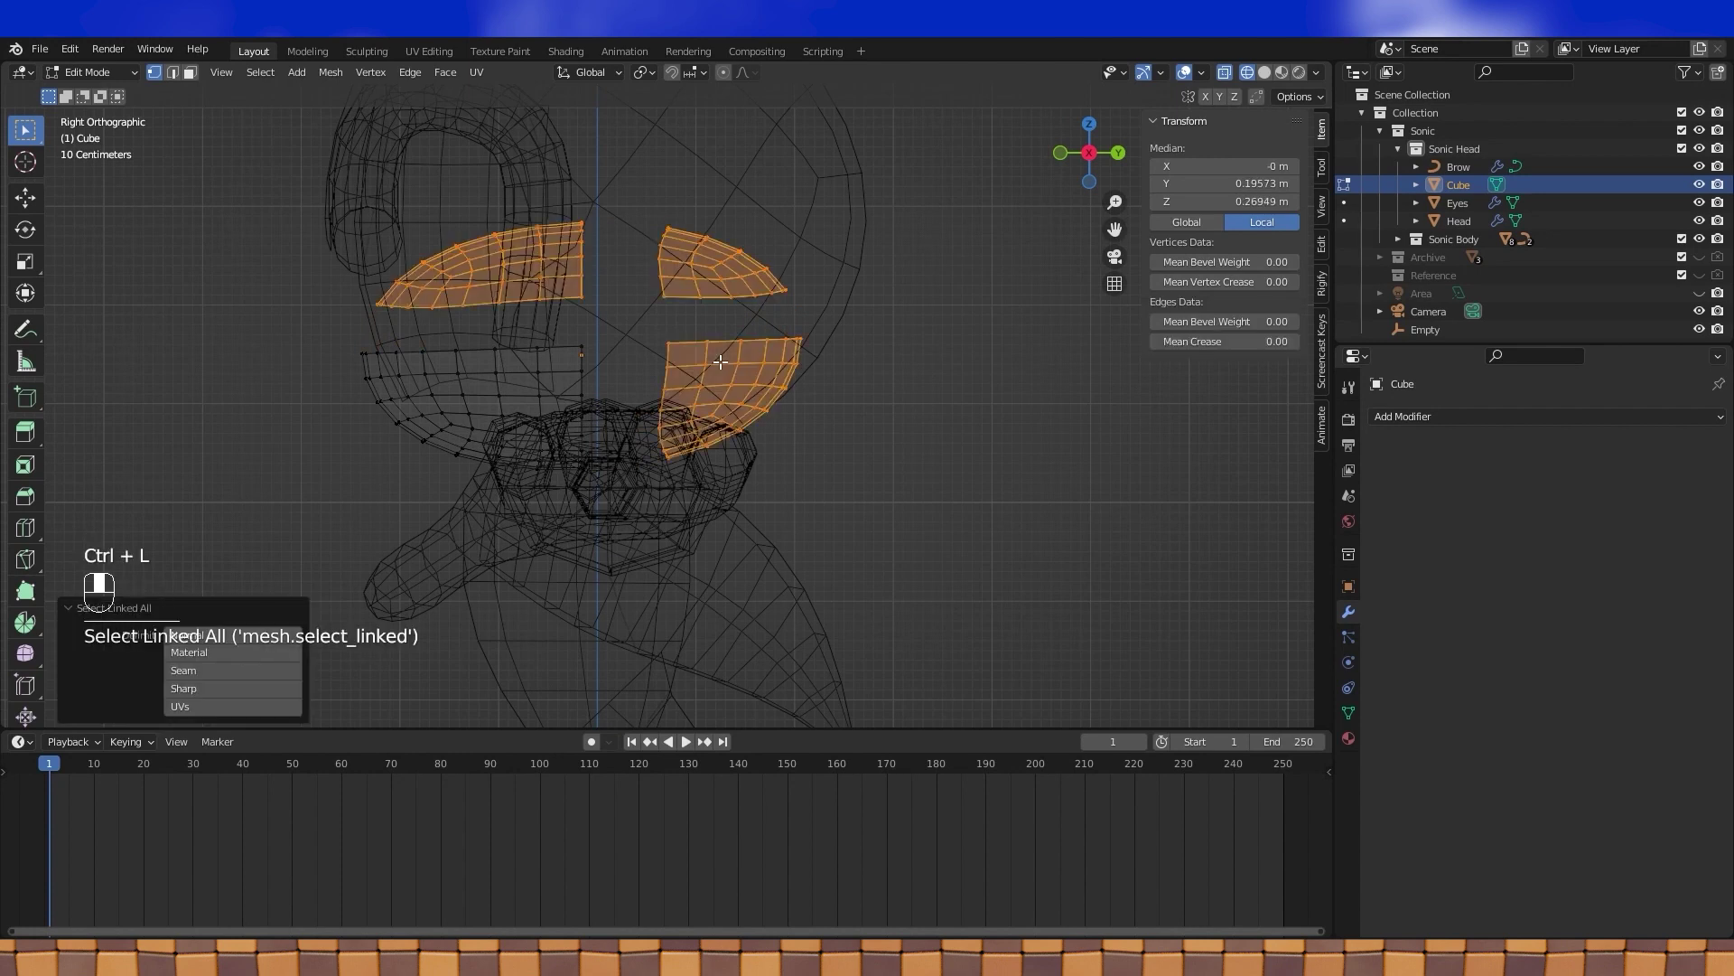
{"action": "key", "text": "x"}
- Return to solid shading and toggle out and back into Edit Mode to review the remaining front-lower patch
{"action": "left_click_drag", "start_coordinate": [725, 366], "coordinate": [1272, 78]}
{"action": "left_click", "coordinate": [1272, 78]}
{"action": "left_click_drag", "start_coordinate": [1272, 78], "coordinate": [47, 59]}
{"action": "key", "text": "Tab"}
{"action": "left_click_drag", "start_coordinate": [46, 59], "coordinate": [1251, 81]}
{"action": "key", "text": "Tab"}
{"action": "key", "text": "a"}
- Leave Edit Mode, hide the body in the Outliner and check the patch's fit under the head from the side
{"action": "key", "text": "Tab"}
{"action": "key", "text": "KP_3"}
{"action": "left_click_drag", "start_coordinate": [1251, 80], "coordinate": [1701, 245]}
{"action": "left_click", "coordinate": [1701, 245]}
{"action": "middle_click", "coordinate": [1699, 247]}
{"action": "left_click", "coordinate": [1276, 78]}
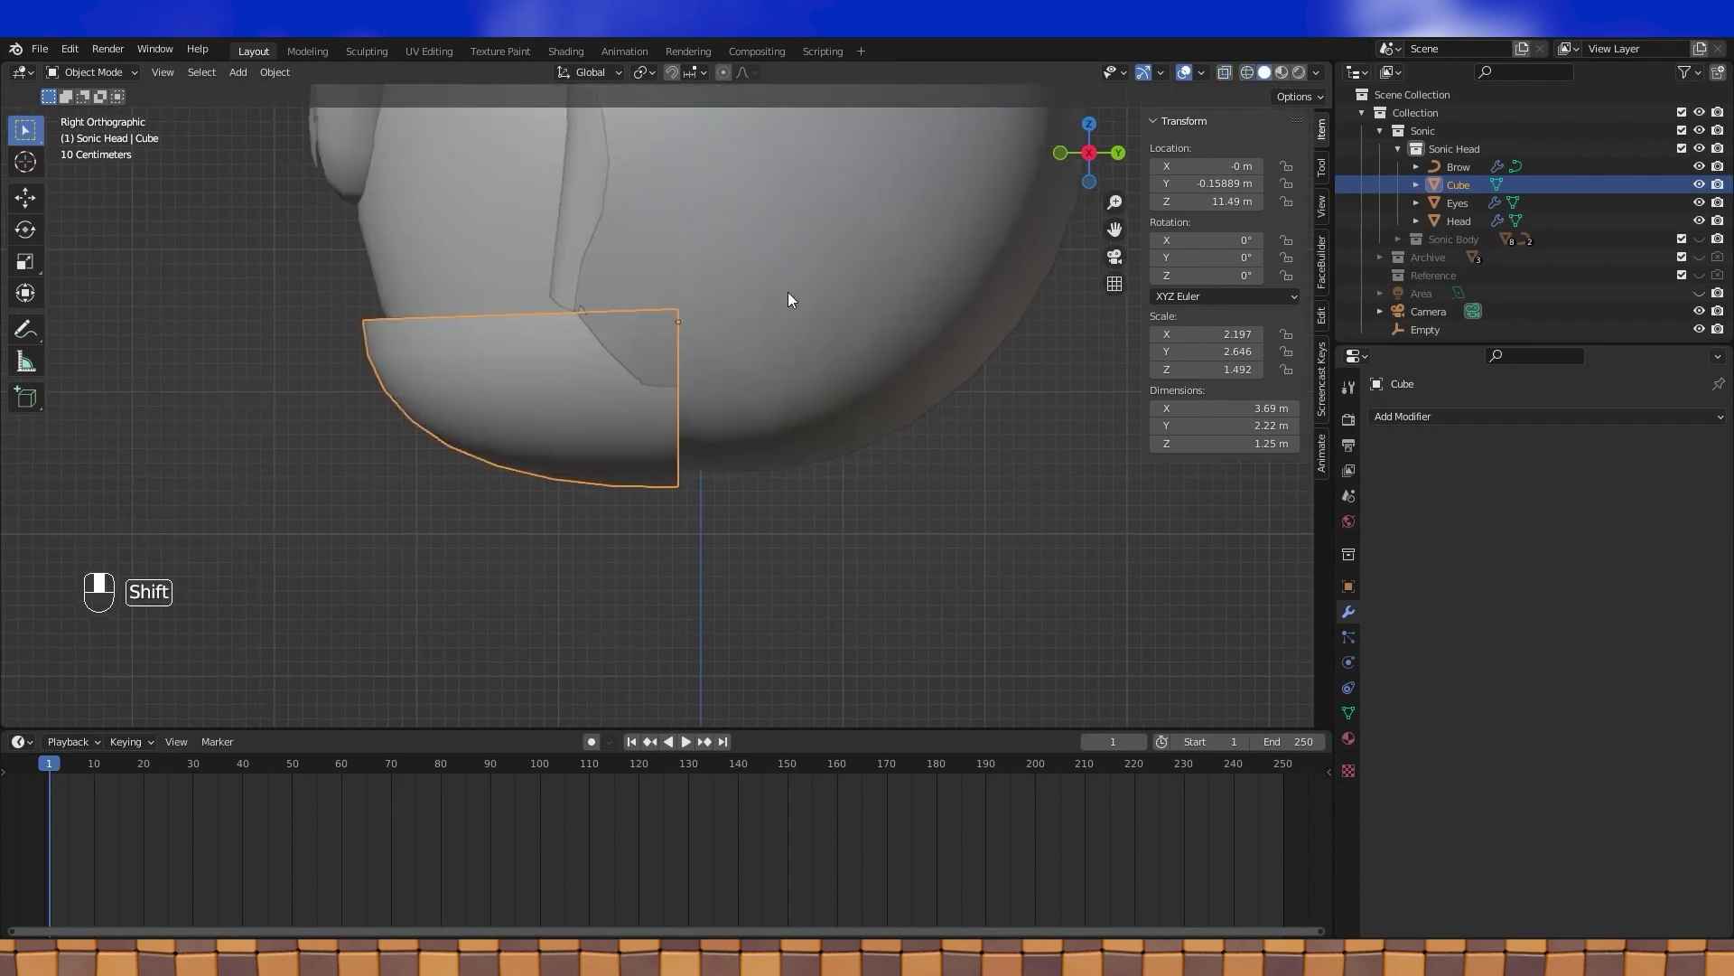
- With proportional editing, drag the patch's rear vertices into an angled line along the head surface, then toggle shading to check it
{"action": "key", "text": "Tab"}
{"action": "left_click", "coordinate": [678, 422]}
{"action": "left_click_drag", "start_coordinate": [754, 427], "coordinate": [760, 426]}
{"action": "key", "text": "o"}
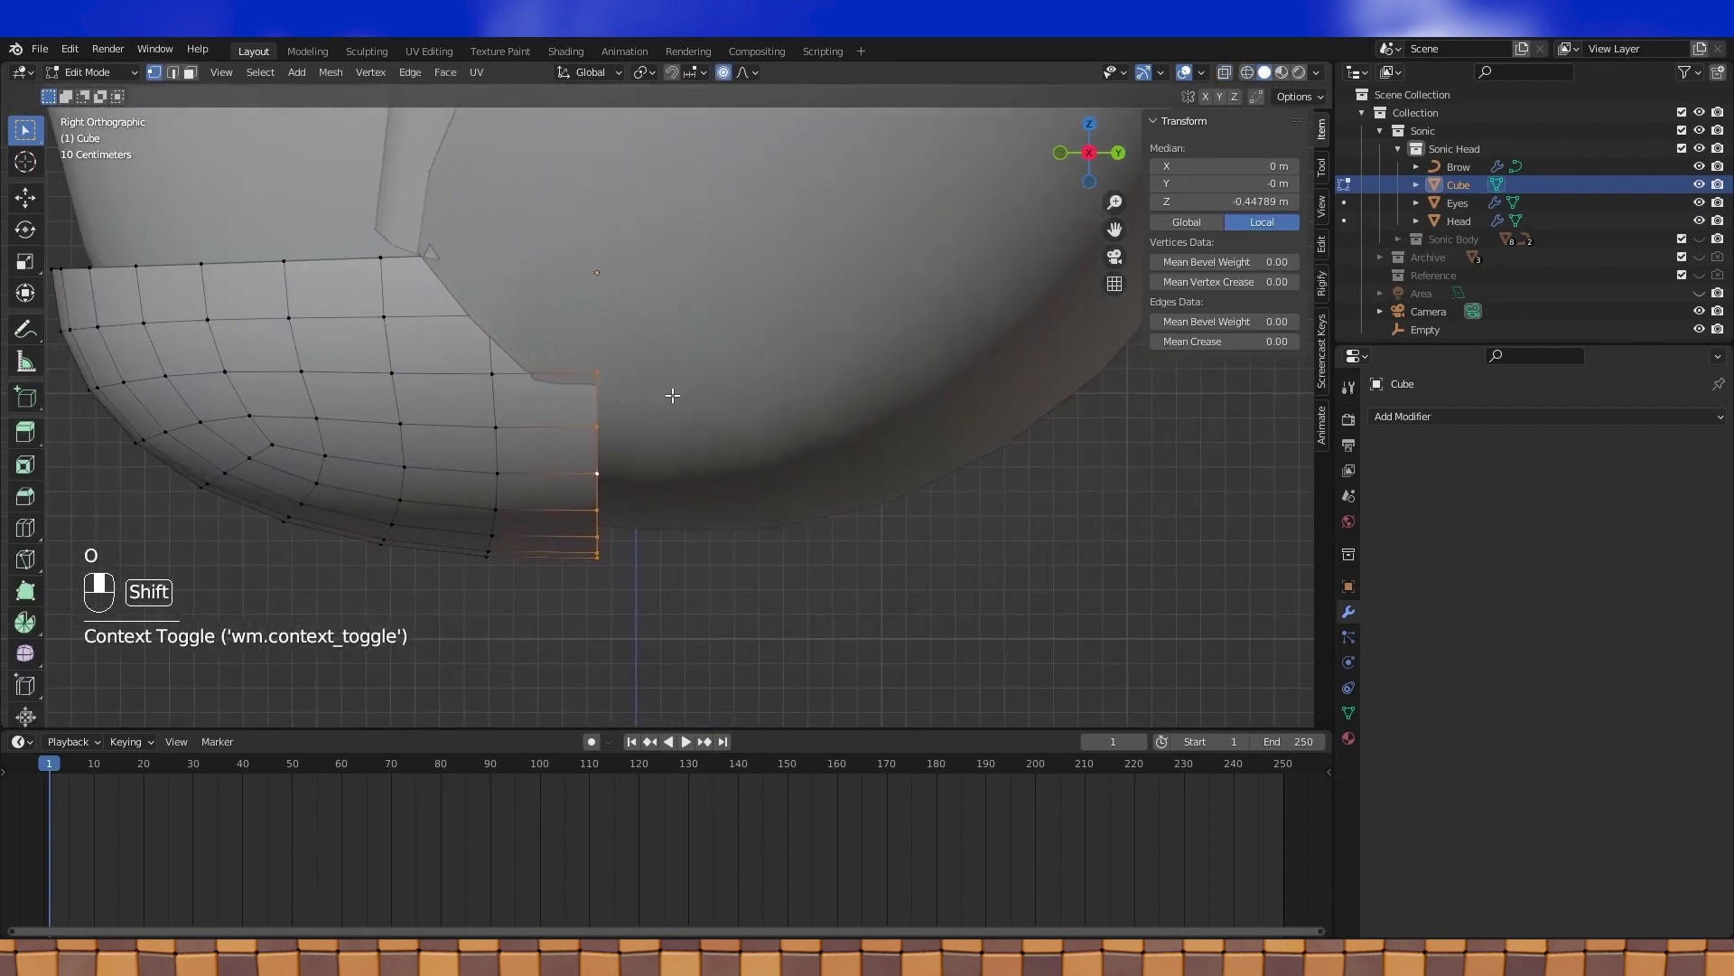
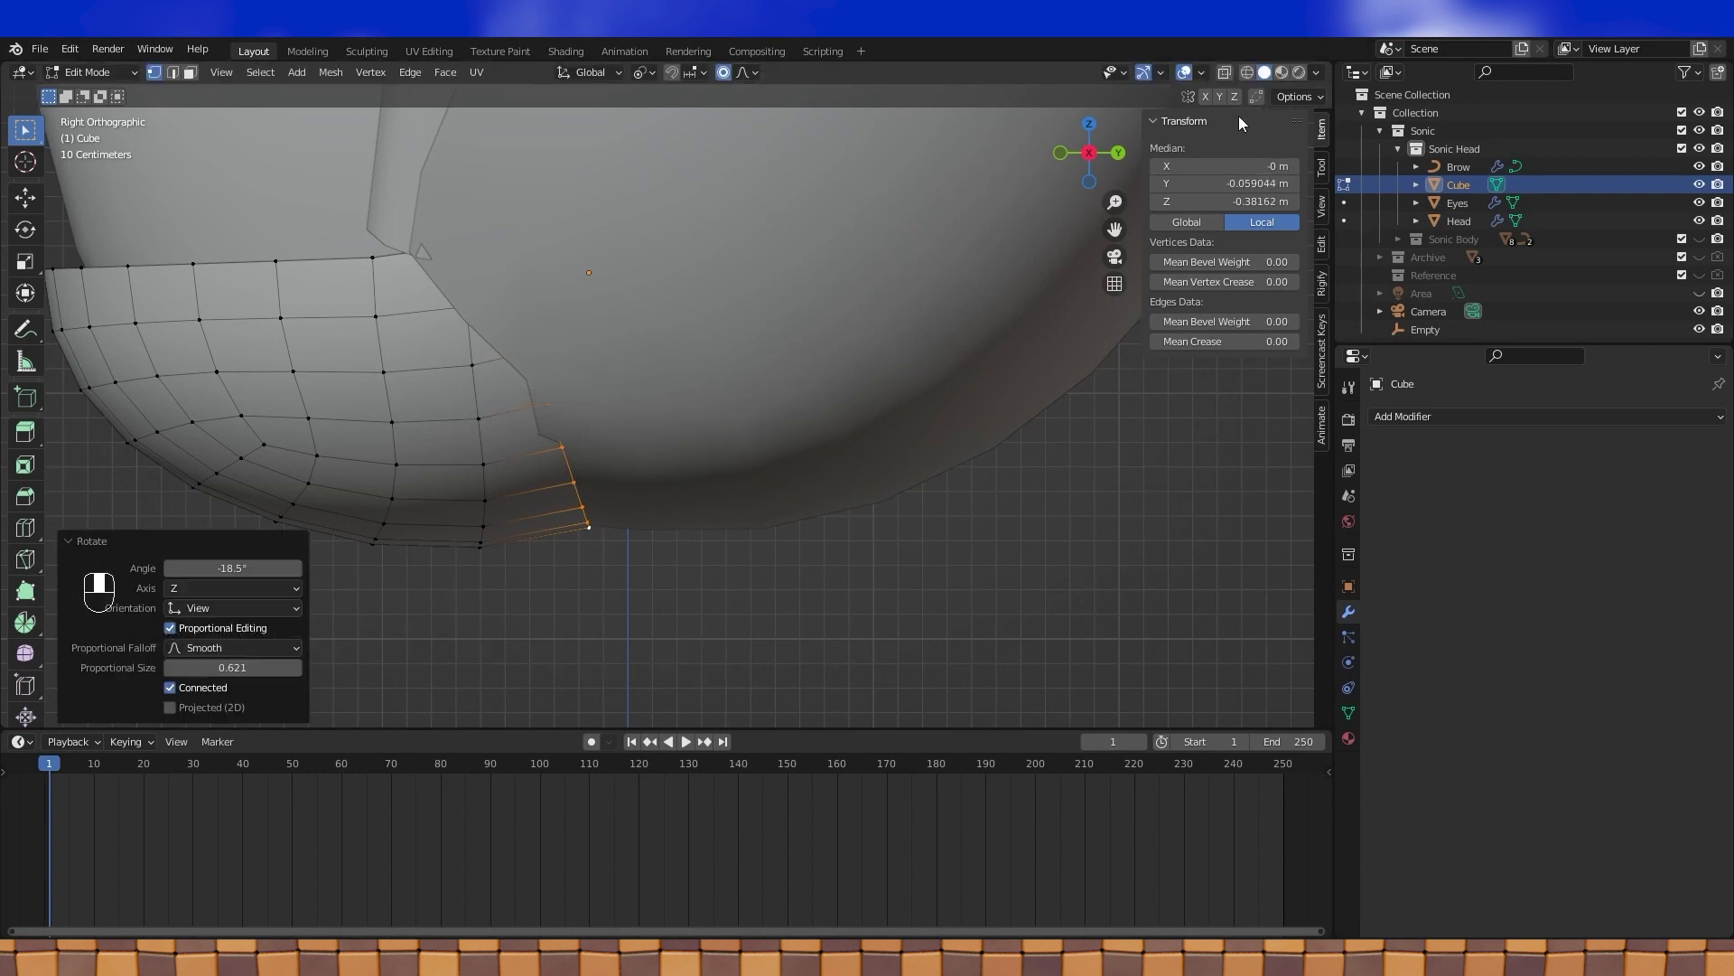
{"action": "left_click", "coordinate": [1256, 80]}
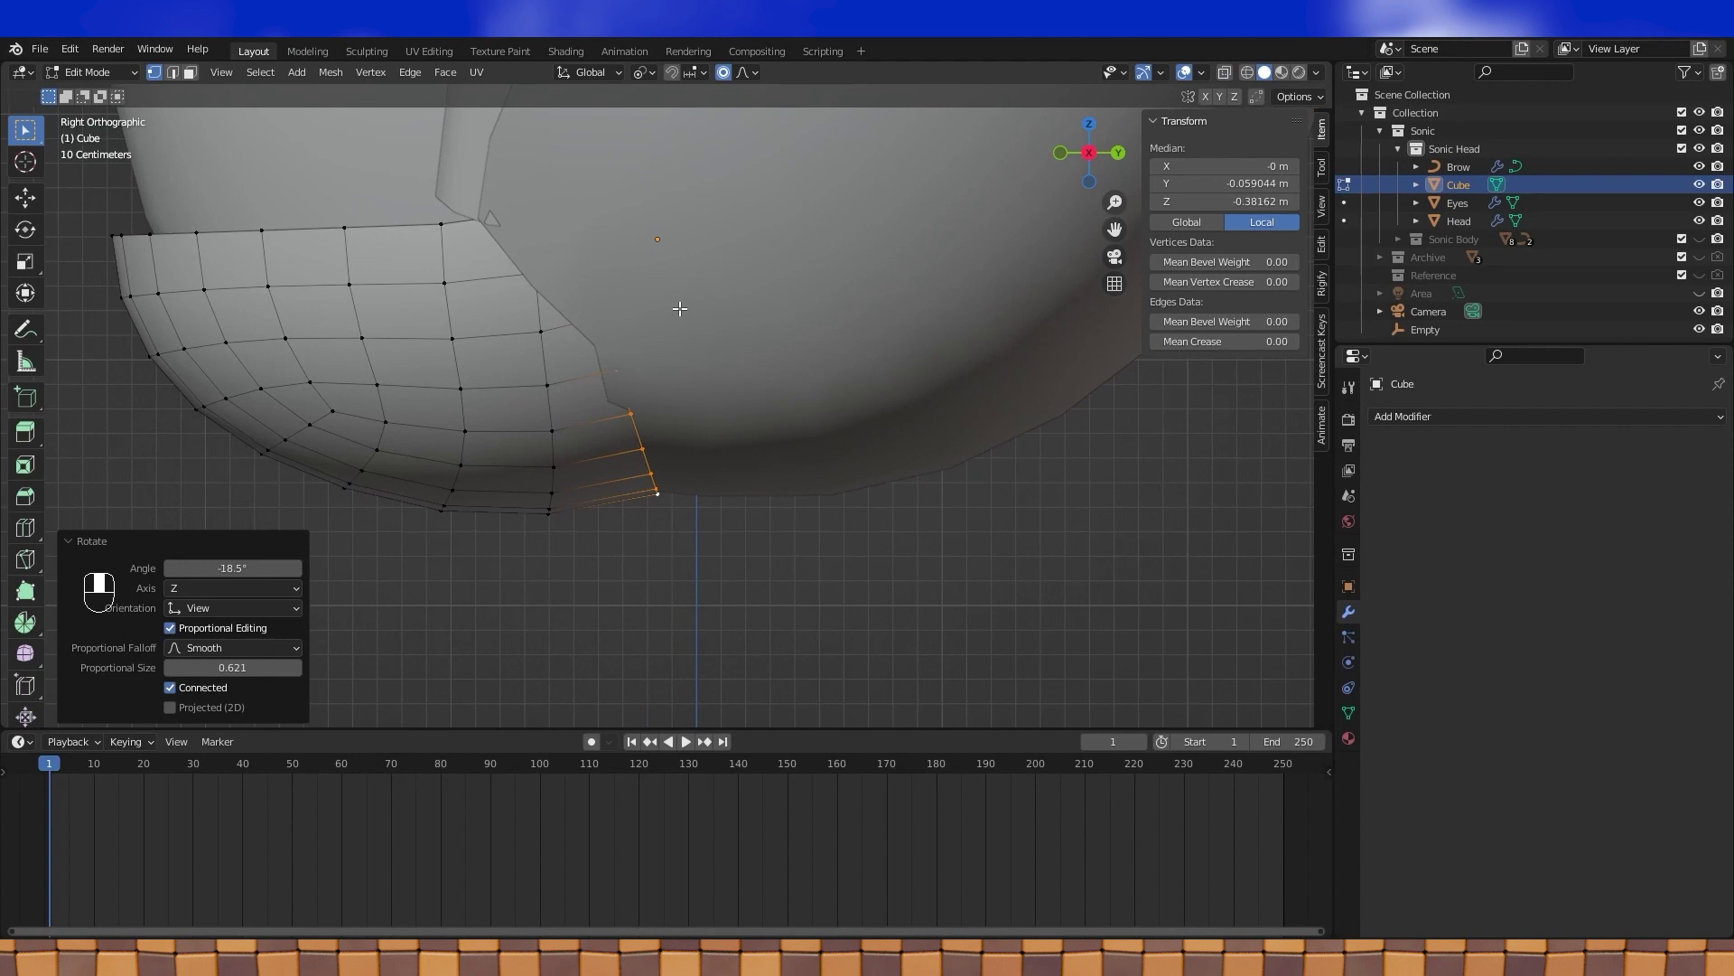
{"action": "left_click", "coordinate": [1252, 81]}
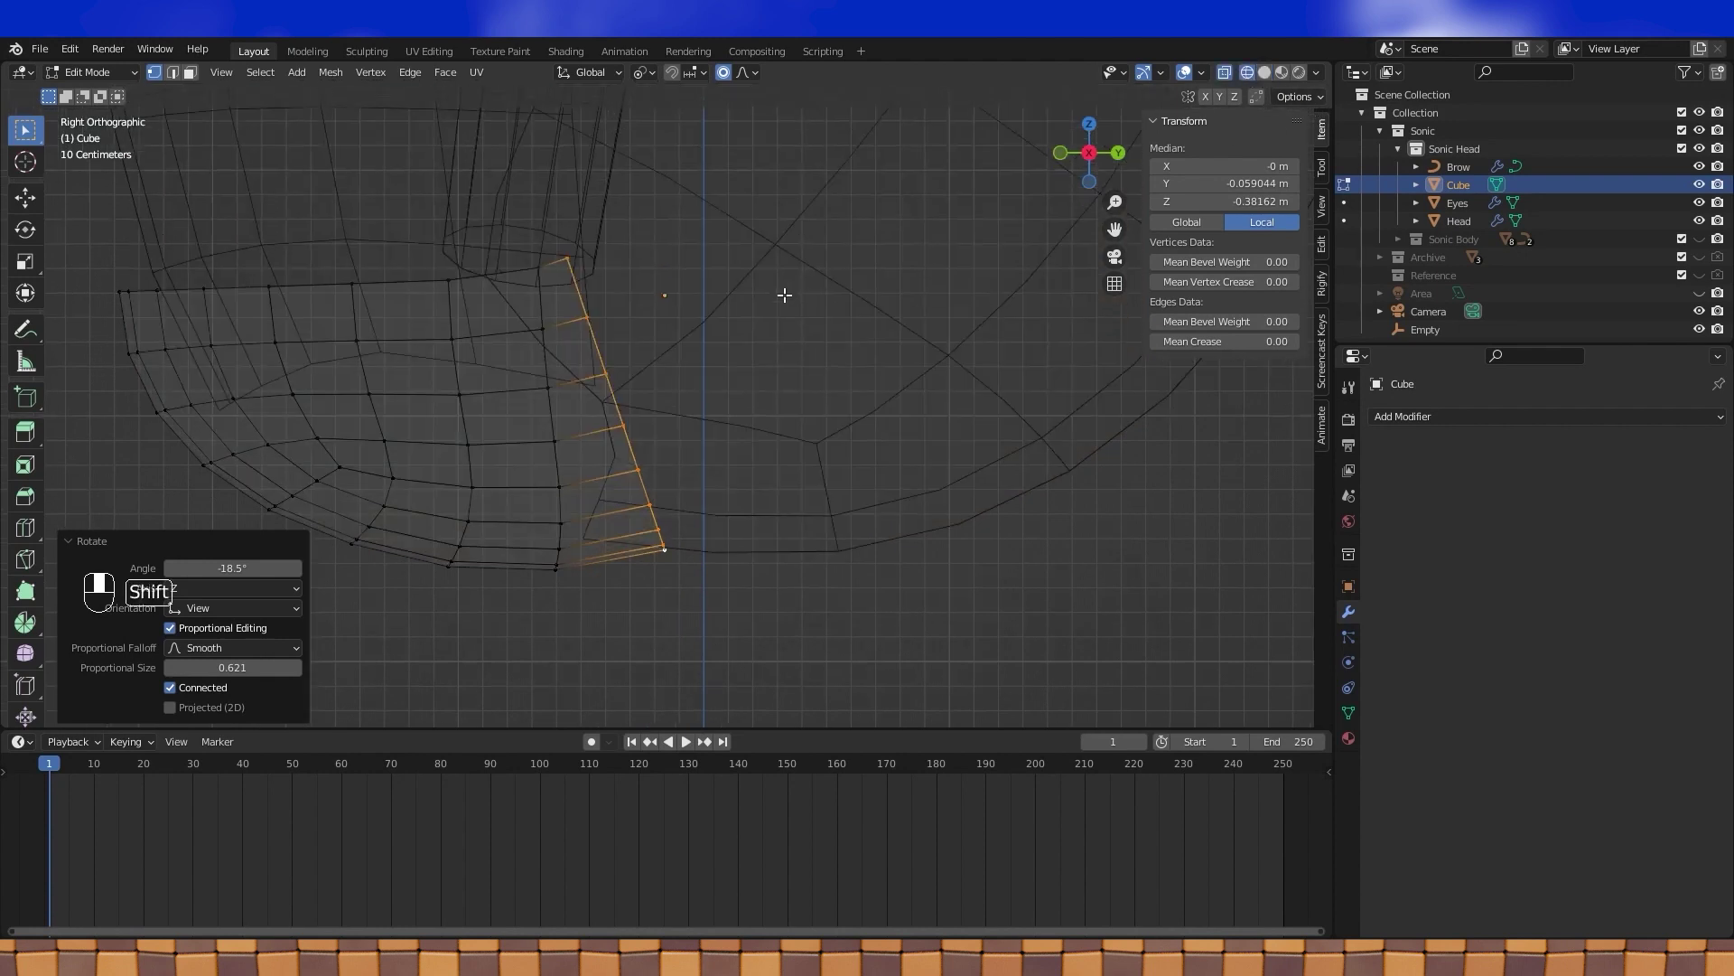
{"action": "left_click", "coordinate": [1272, 77]}
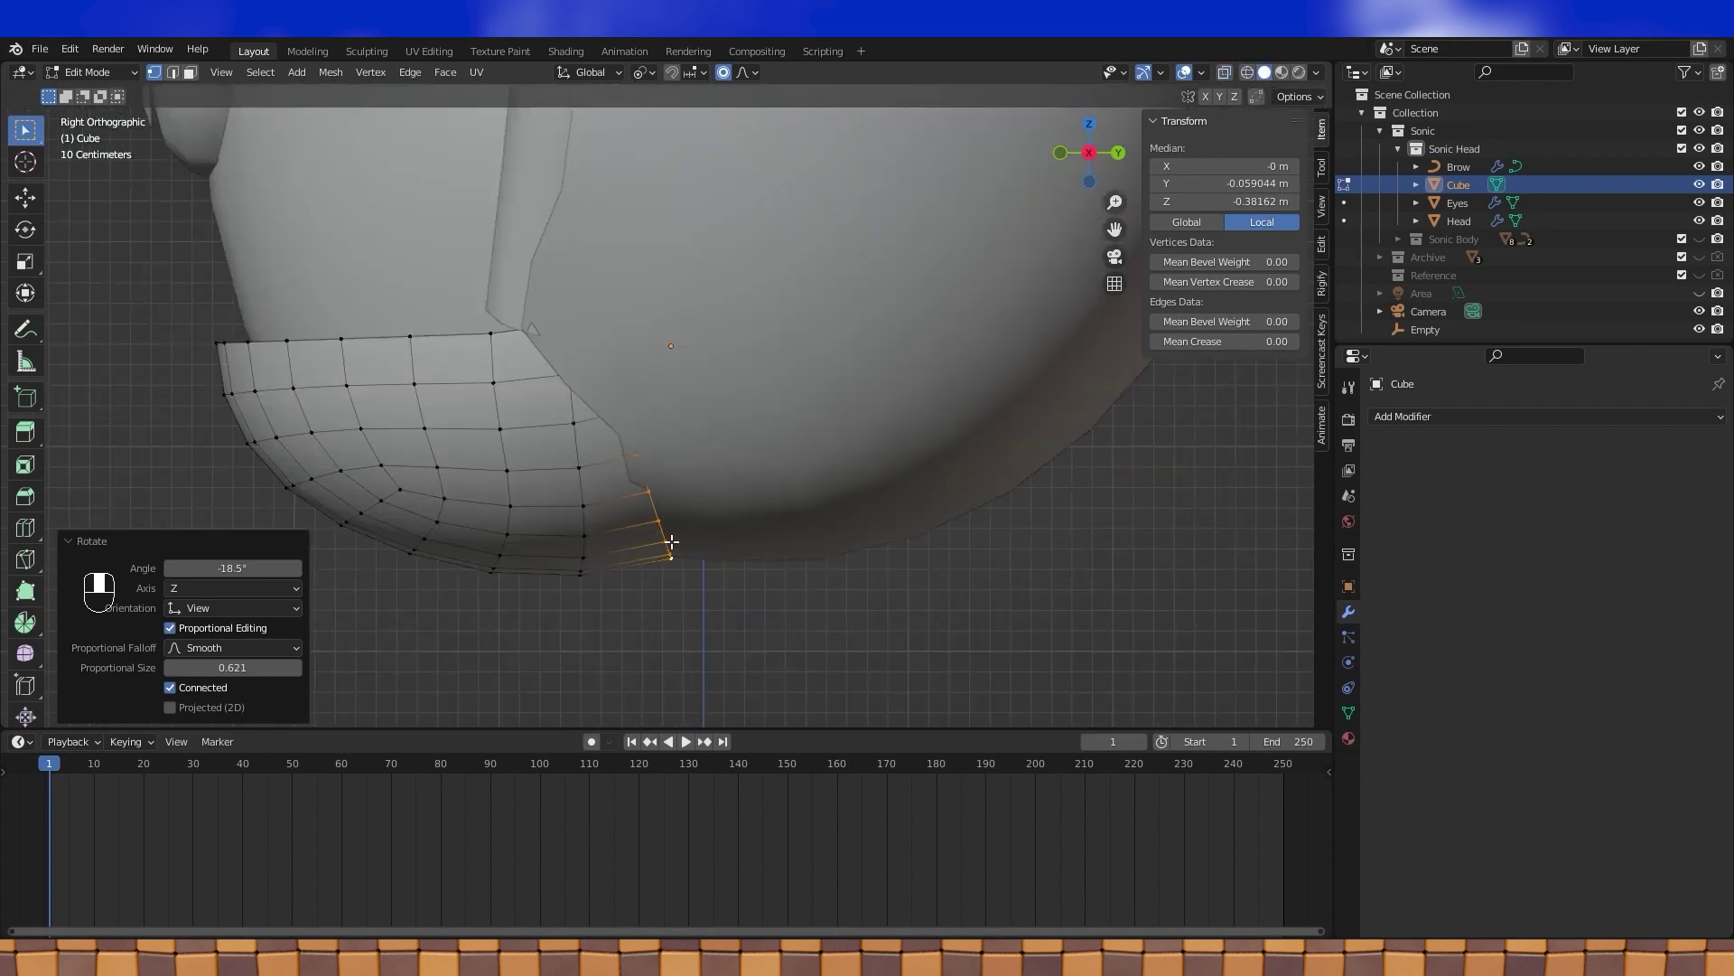
{"action": "key", "text": "KP_1"}
{"action": "left_click_drag", "start_coordinate": [673, 538], "coordinate": [1248, 77]}
{"action": "key", "text": "a"}
{"action": "key", "text": "a"}
{"action": "left_click_drag", "start_coordinate": [351, 289], "coordinate": [436, 382]}
{"action": "left_click_drag", "start_coordinate": [436, 382], "coordinate": [1522, 566]}
{"action": "key", "text": "x"}
{"action": "key", "text": "ctrl+z"}
{"action": "left_click_drag", "start_coordinate": [1522, 565], "coordinate": [1266, 74]}
{"action": "left_click", "coordinate": [1266, 74]}
{"action": "left_click_drag", "start_coordinate": [876, 416], "coordinate": [662, 473]}
{"action": "left_click_drag", "start_coordinate": [662, 472], "coordinate": [716, 401]}
{"action": "left_click_drag", "start_coordinate": [716, 401], "coordinate": [520, 429]}
{"action": "left_click", "coordinate": [519, 429]}
{"action": "middle_click", "coordinate": [507, 457]}
{"action": "left_click_drag", "start_coordinate": [505, 458], "coordinate": [563, 430]}
{"action": "middle_click", "coordinate": [563, 430]}
{"action": "left_click", "coordinate": [570, 424]}
{"action": "middle_click", "coordinate": [573, 442]}
{"action": "left_click", "coordinate": [574, 442]}
{"action": "left_click_drag", "start_coordinate": [573, 443], "coordinate": [1257, 78]}
{"action": "key", "text": "KP_7"}
{"action": "left_click", "coordinate": [1256, 78]}
{"action": "left_click_drag", "start_coordinate": [734, 393], "coordinate": [620, 421]}
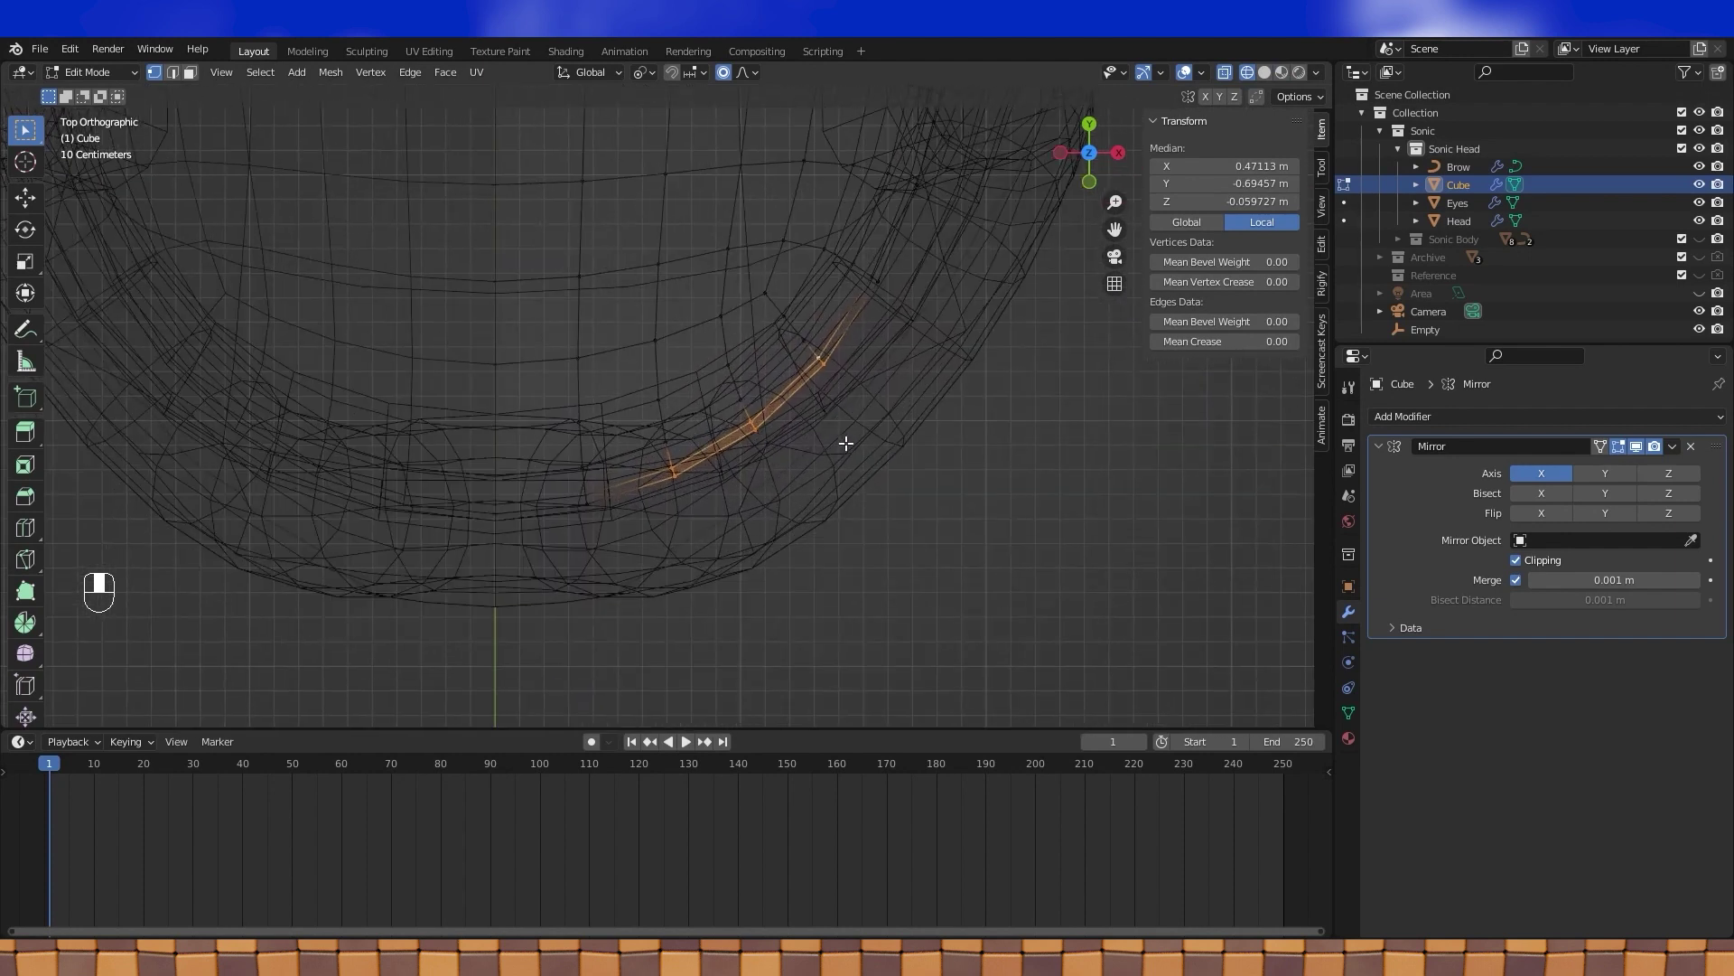
- Insert a horizontal loop cut near the patch's upper edge and select it from the front view
{"action": "key", "text": "g"}
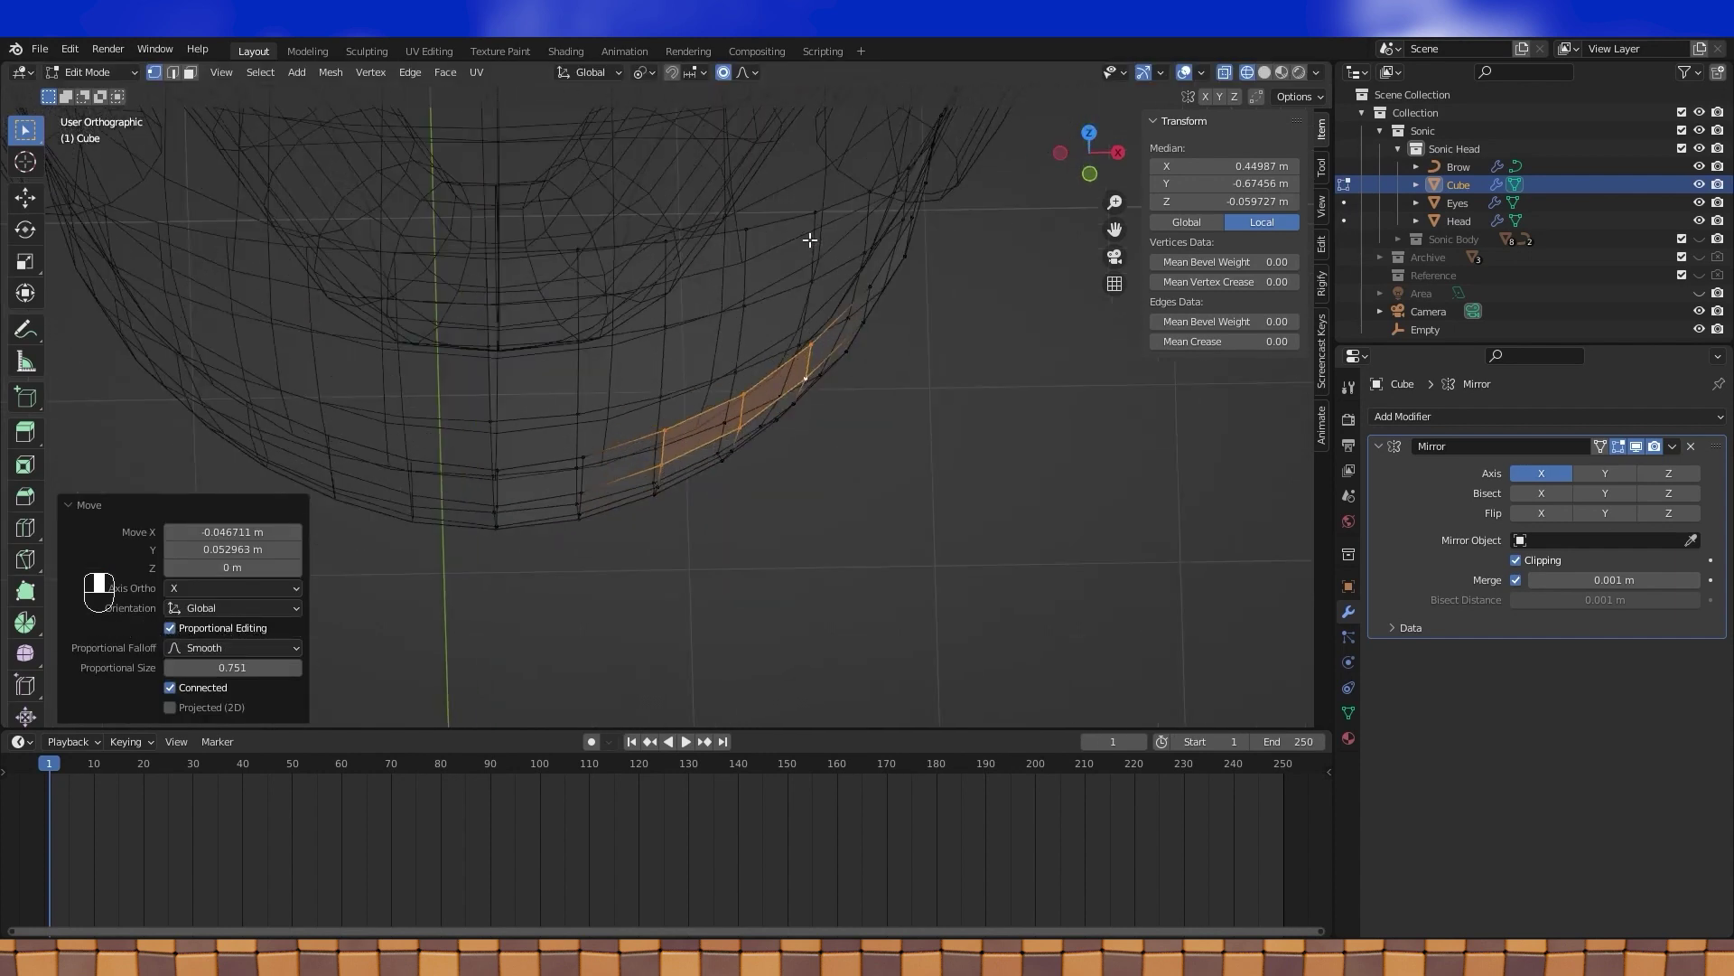
{"action": "left_click", "coordinate": [1268, 78]}
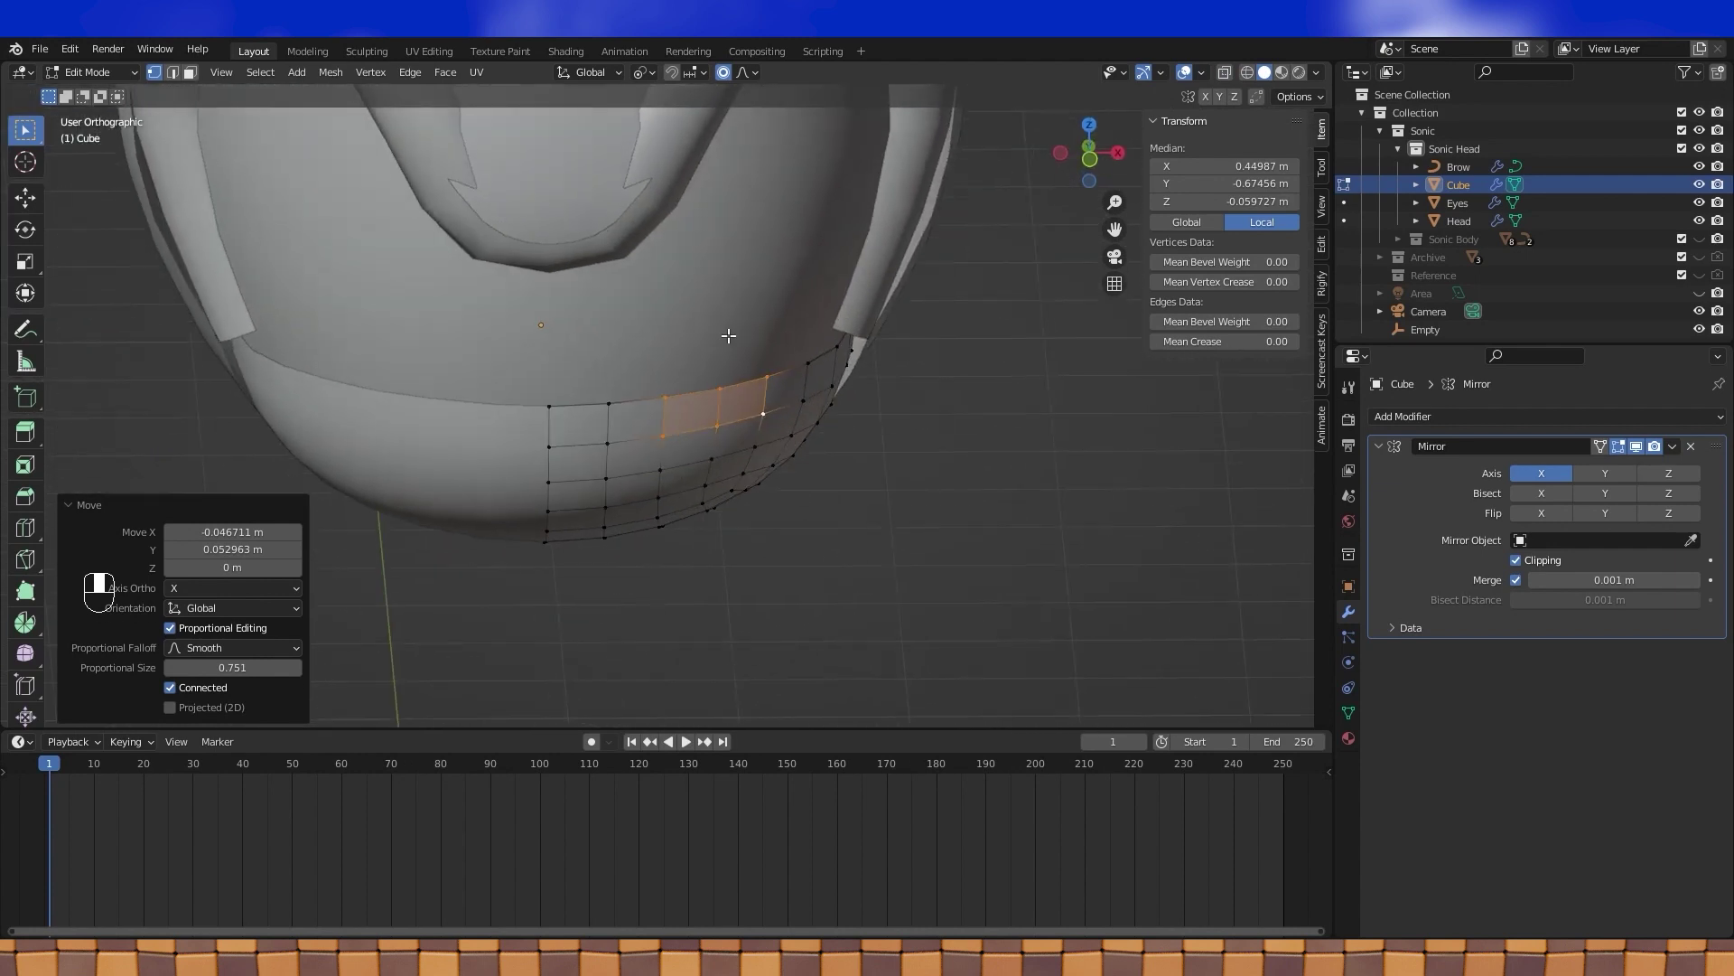
{"action": "key", "text": "KP_1"}
{"action": "left_click_drag", "start_coordinate": [730, 332], "coordinate": [676, 367]}
{"action": "left_click", "coordinate": [677, 366]}
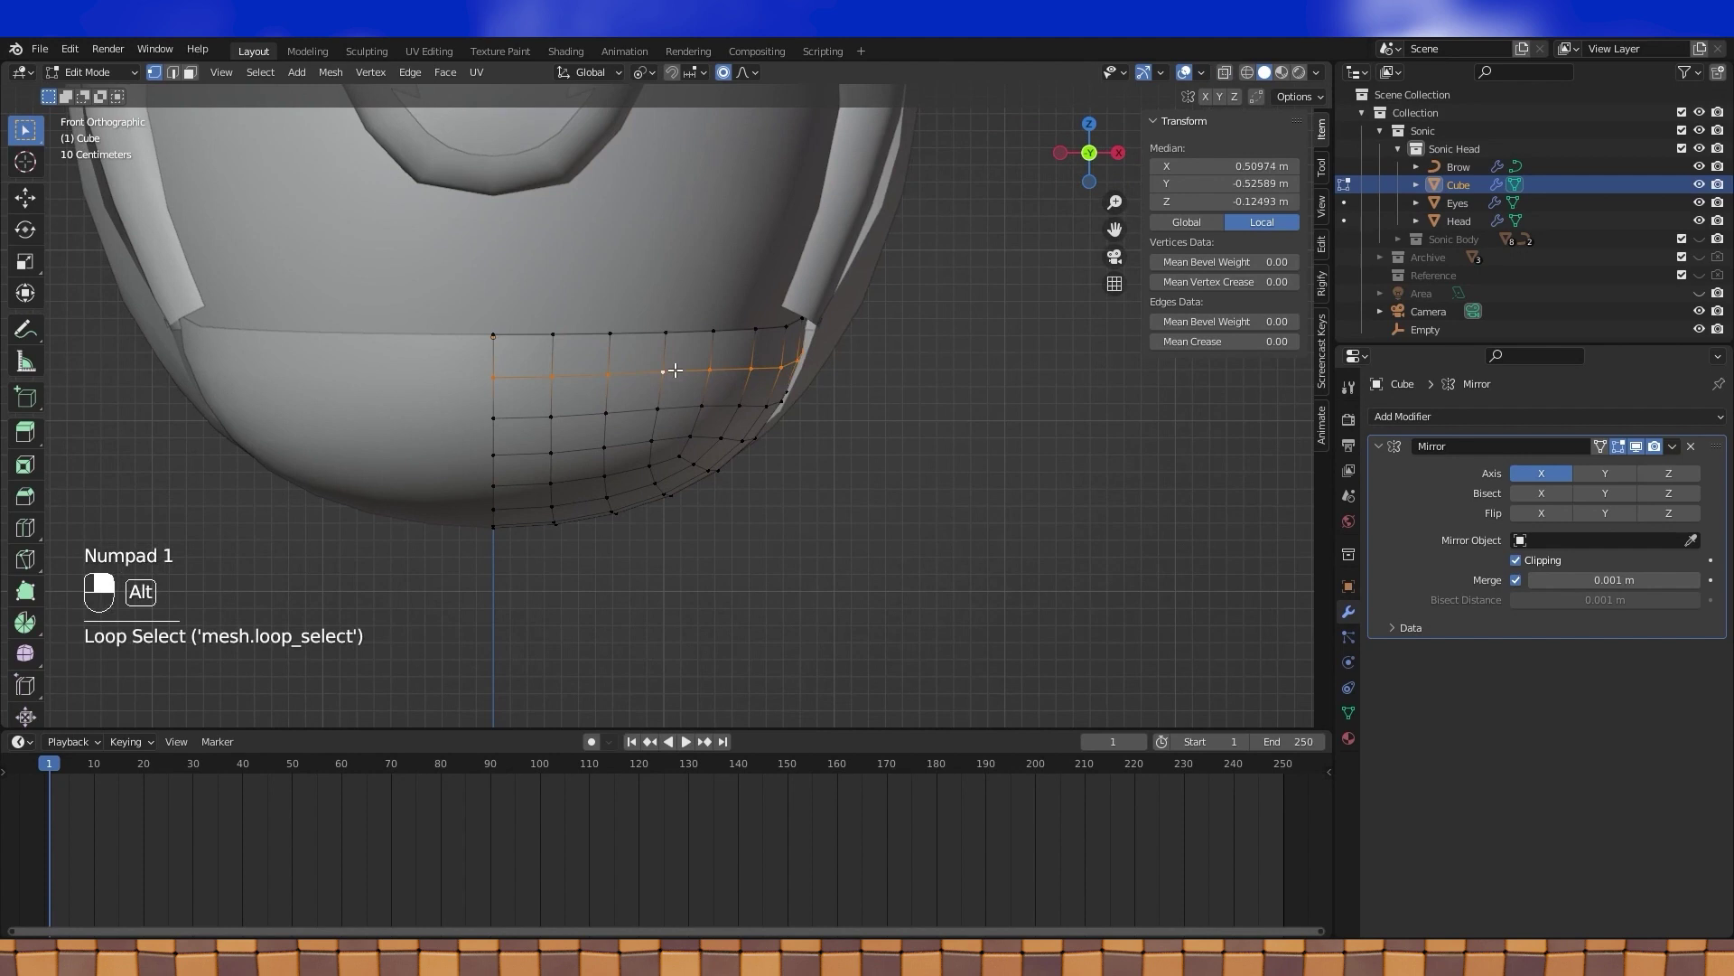
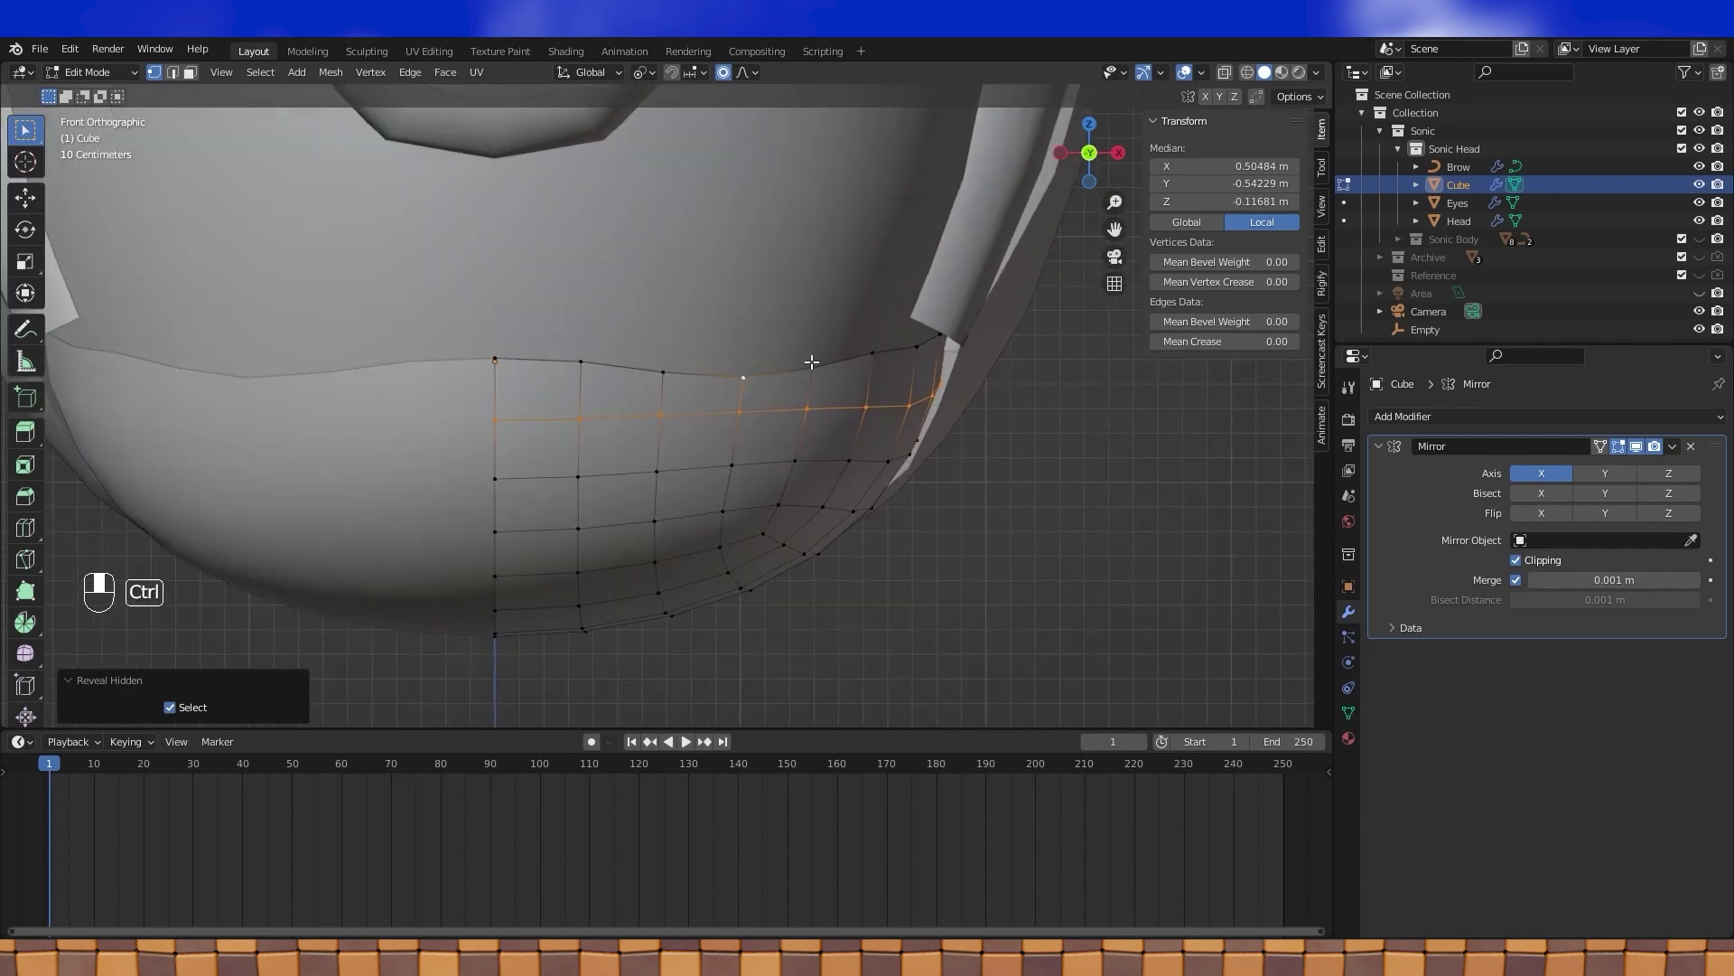
- Edge-slide the new loop upward and scale the top row slightly inward into an even curve under the brow
{"action": "key", "text": "ctrl+r"}
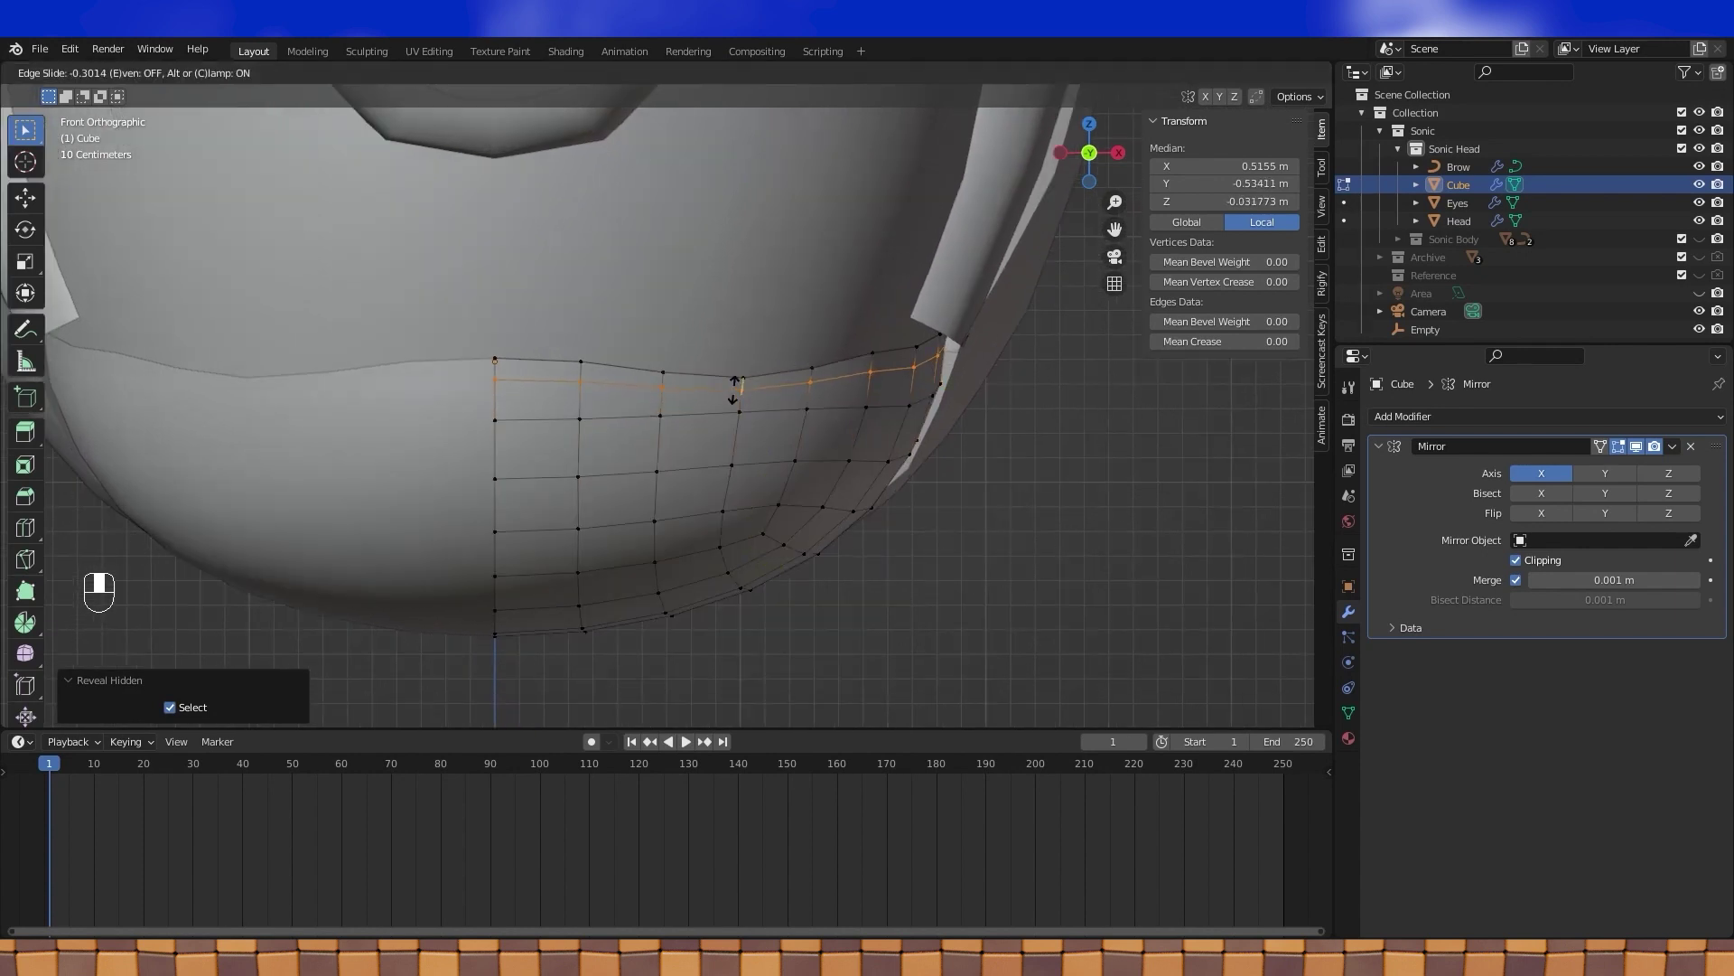
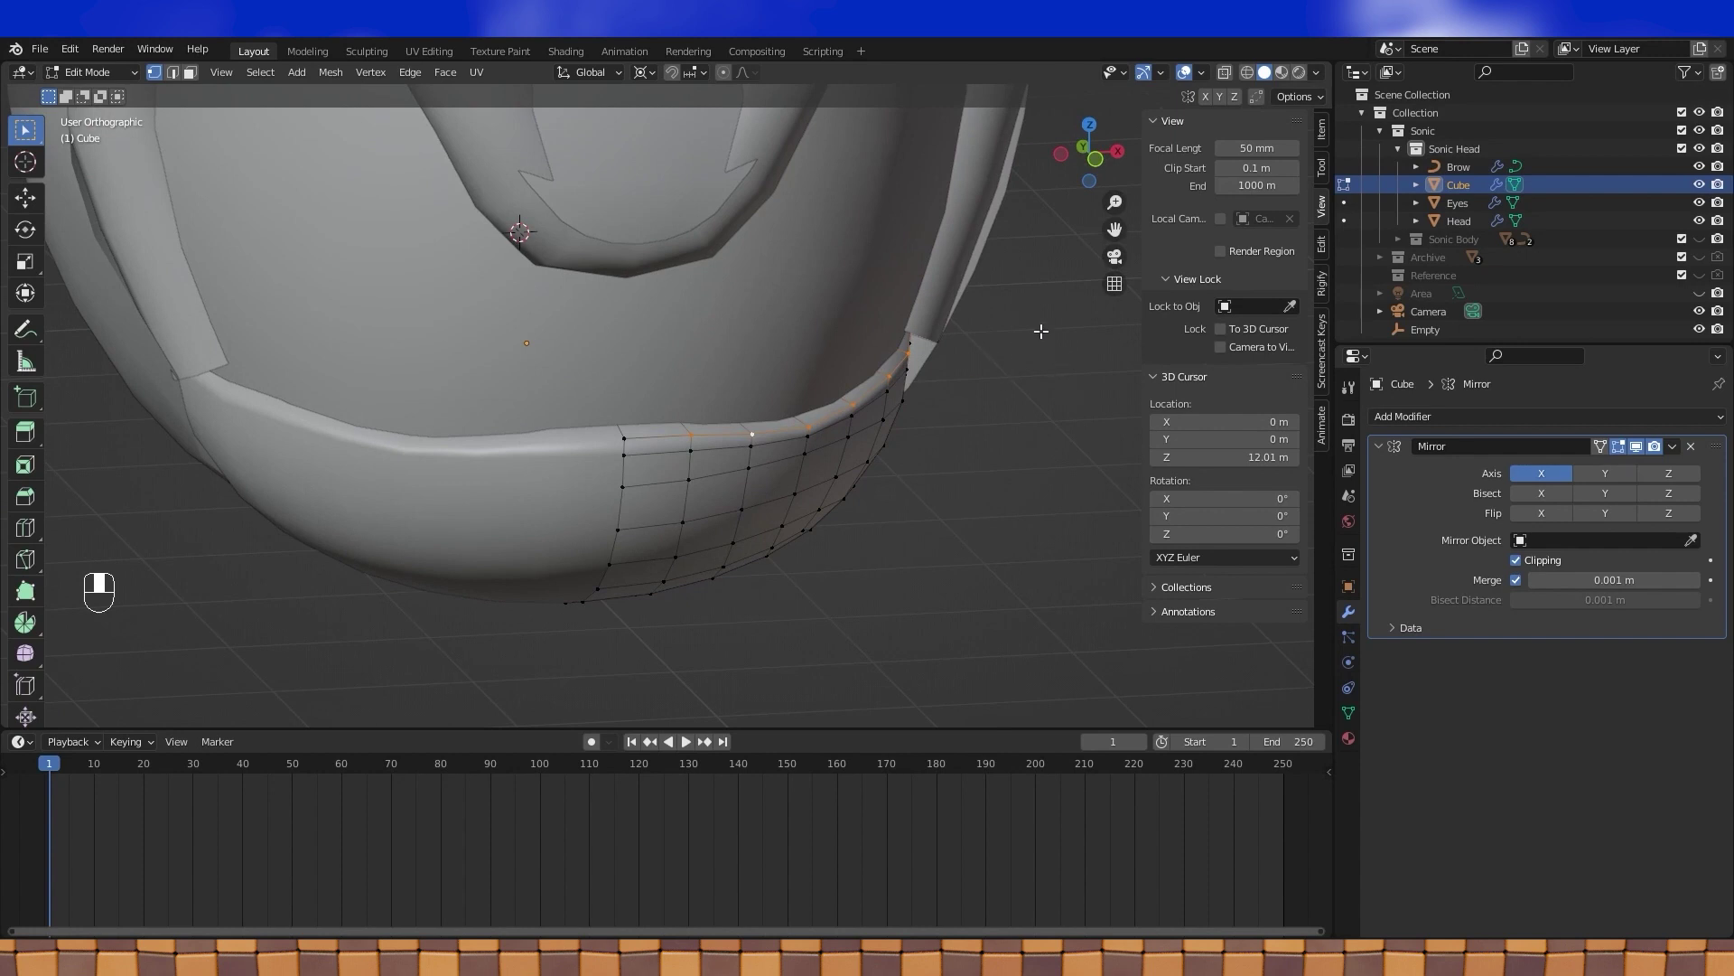
{"action": "key", "text": "s"}
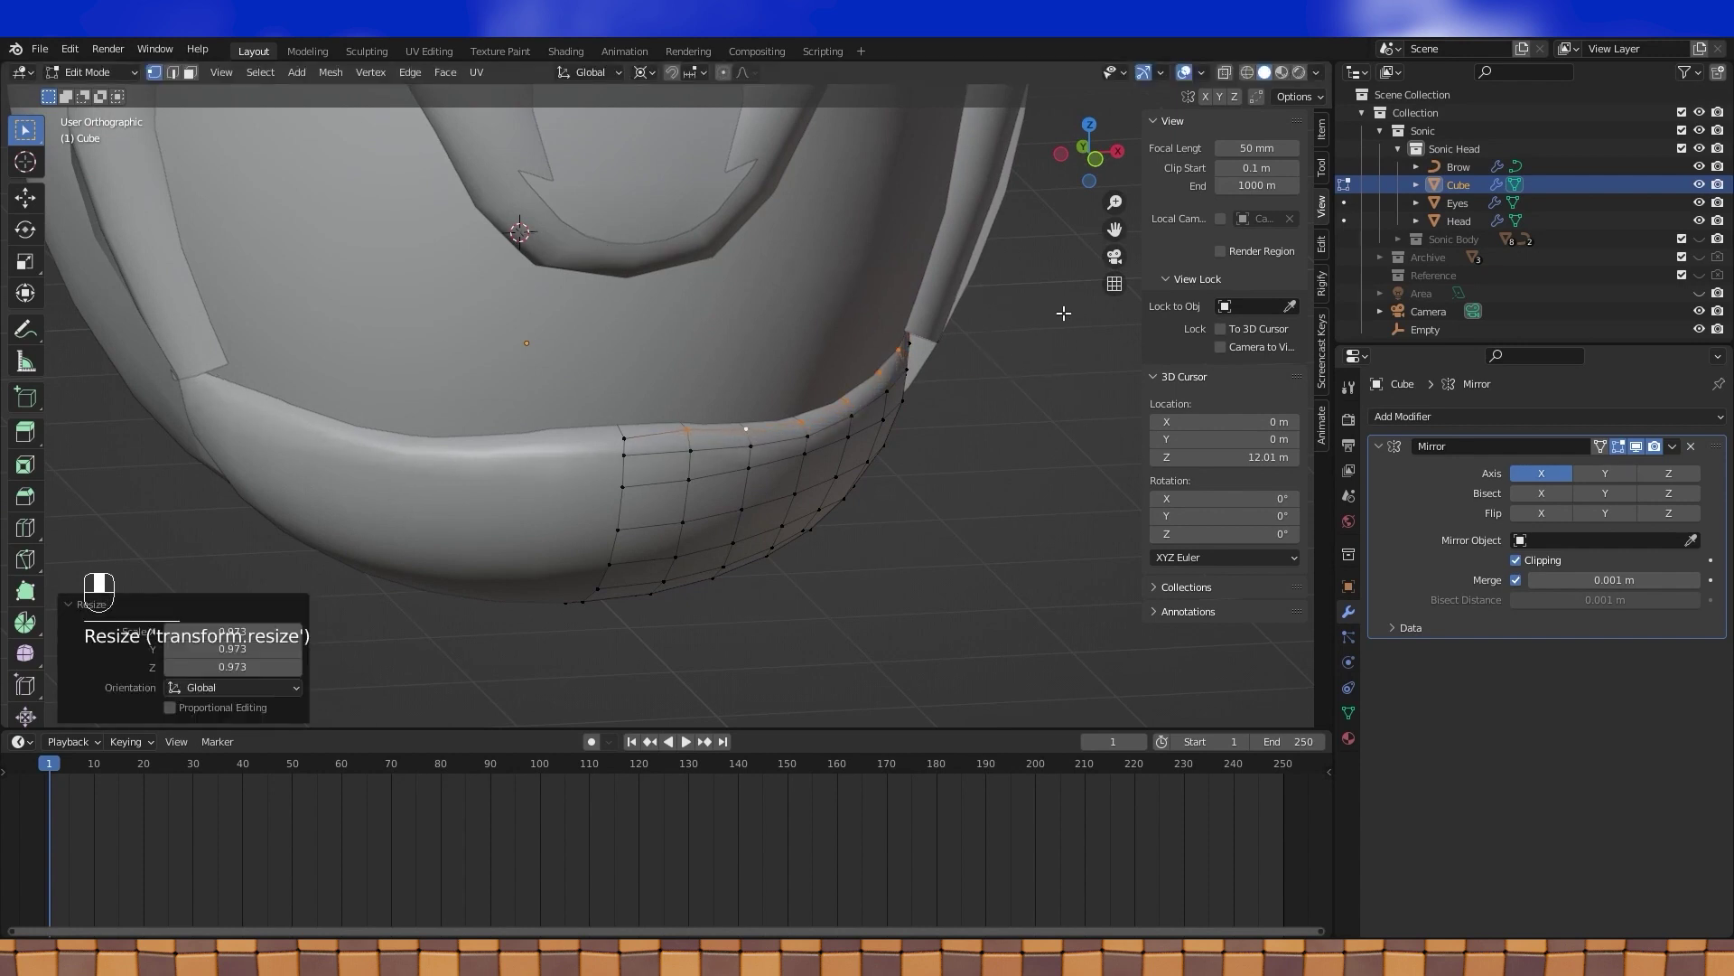
- Toggle wireframe in the header, select the patch's side edge loop and pull its vertices against the head
{"action": "key", "text": "Tab"}
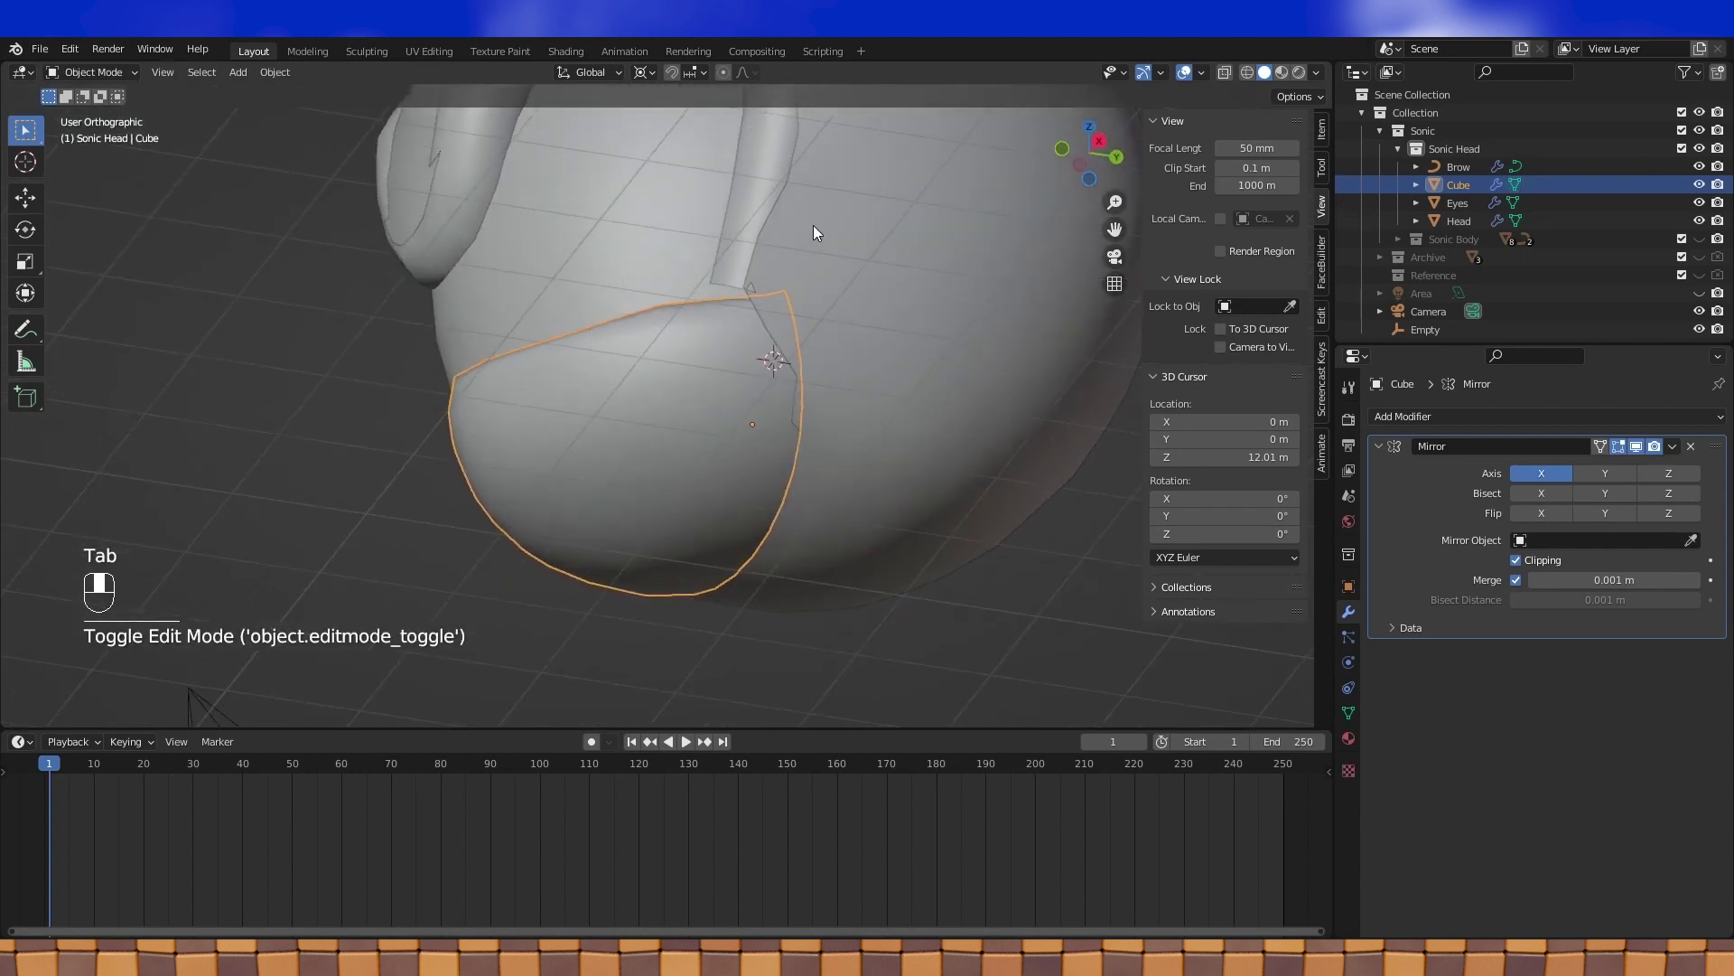
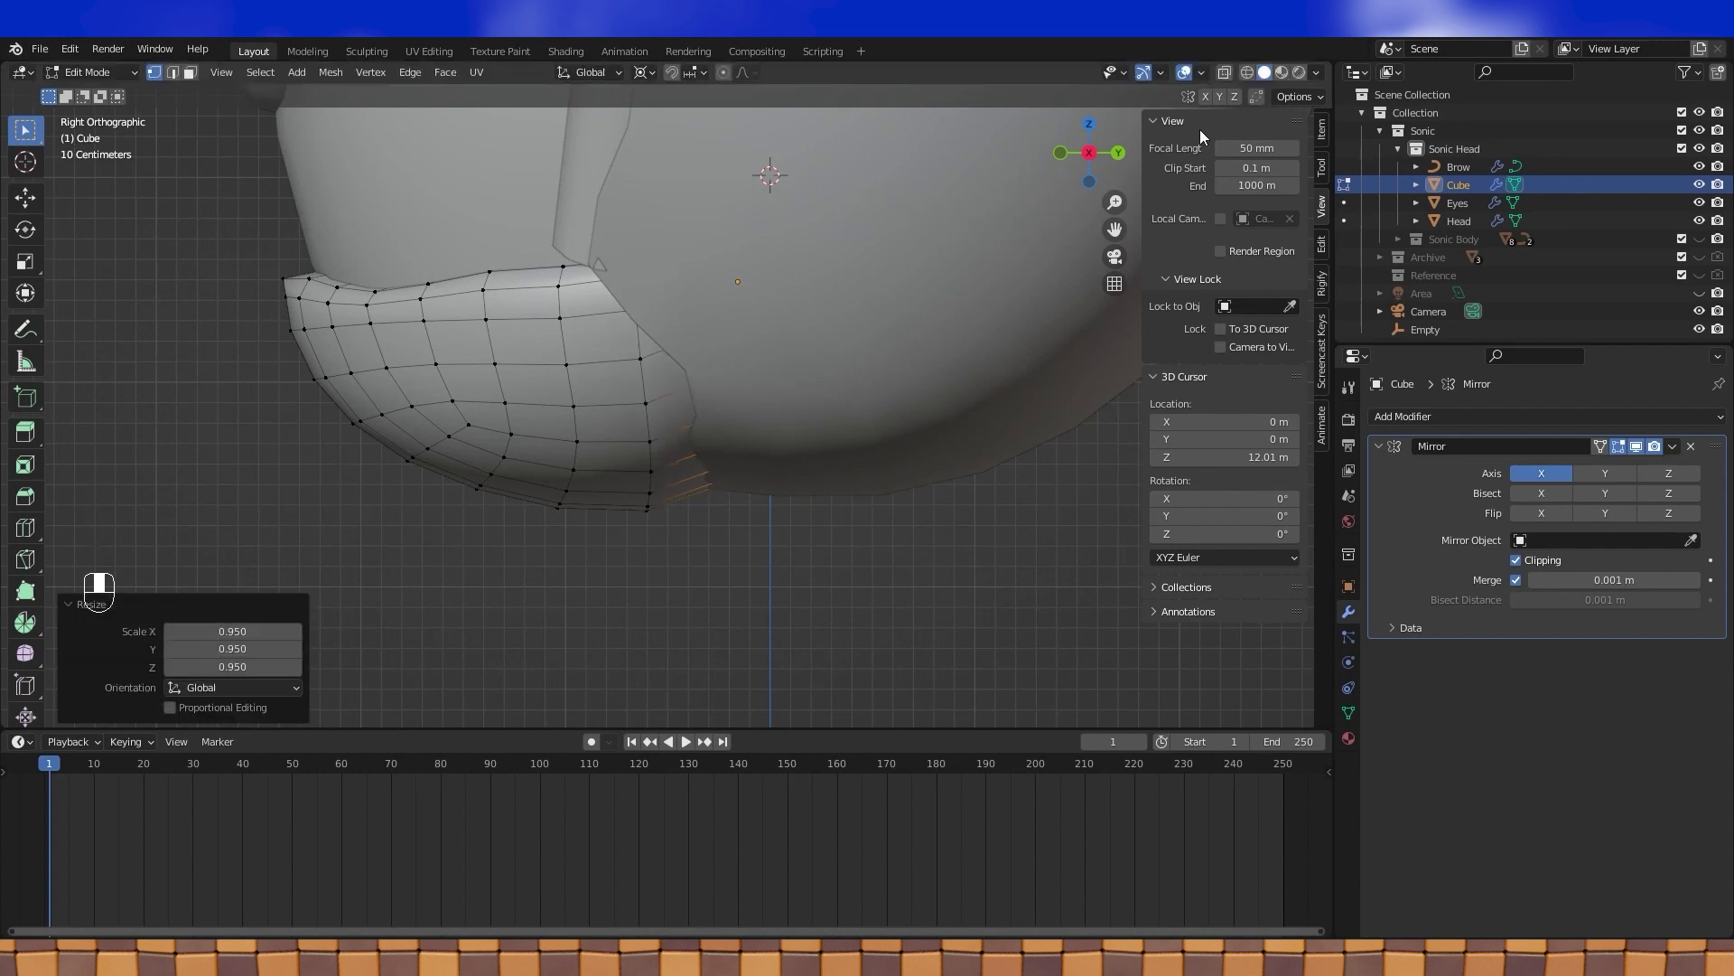
{"action": "left_click", "coordinate": [1250, 78]}
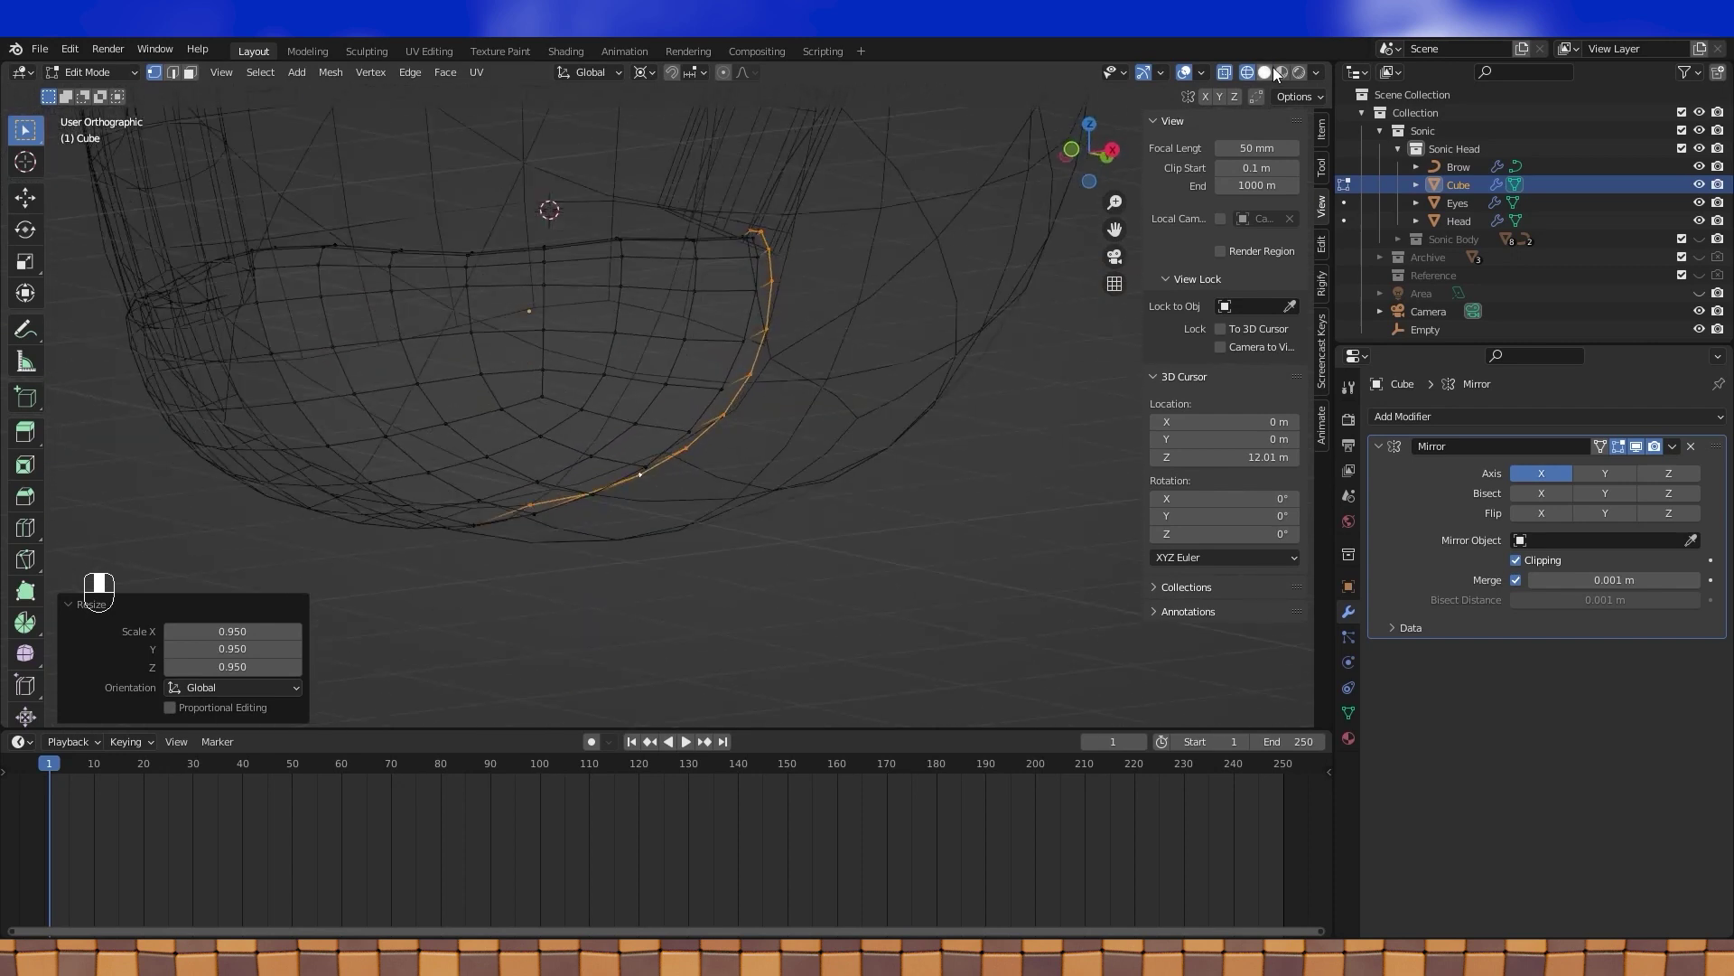
{"action": "left_click", "coordinate": [1272, 77]}
{"action": "left_click", "coordinate": [748, 351]}
{"action": "left_click_drag", "start_coordinate": [719, 358], "coordinate": [611, 321]}
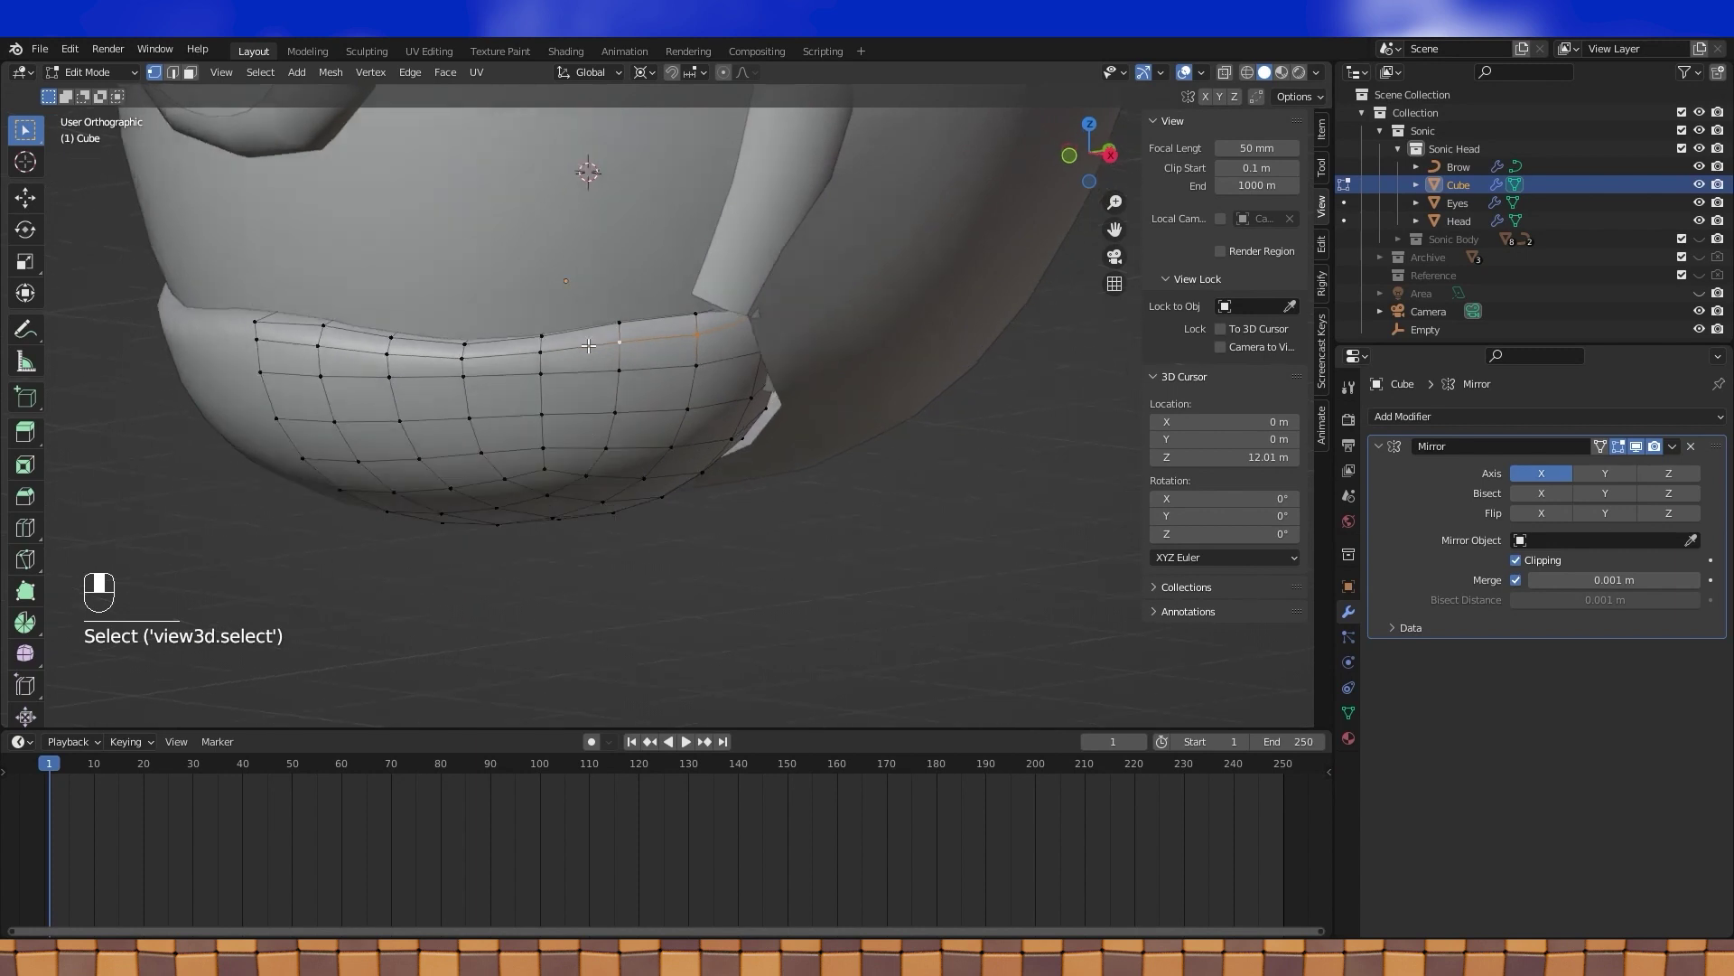
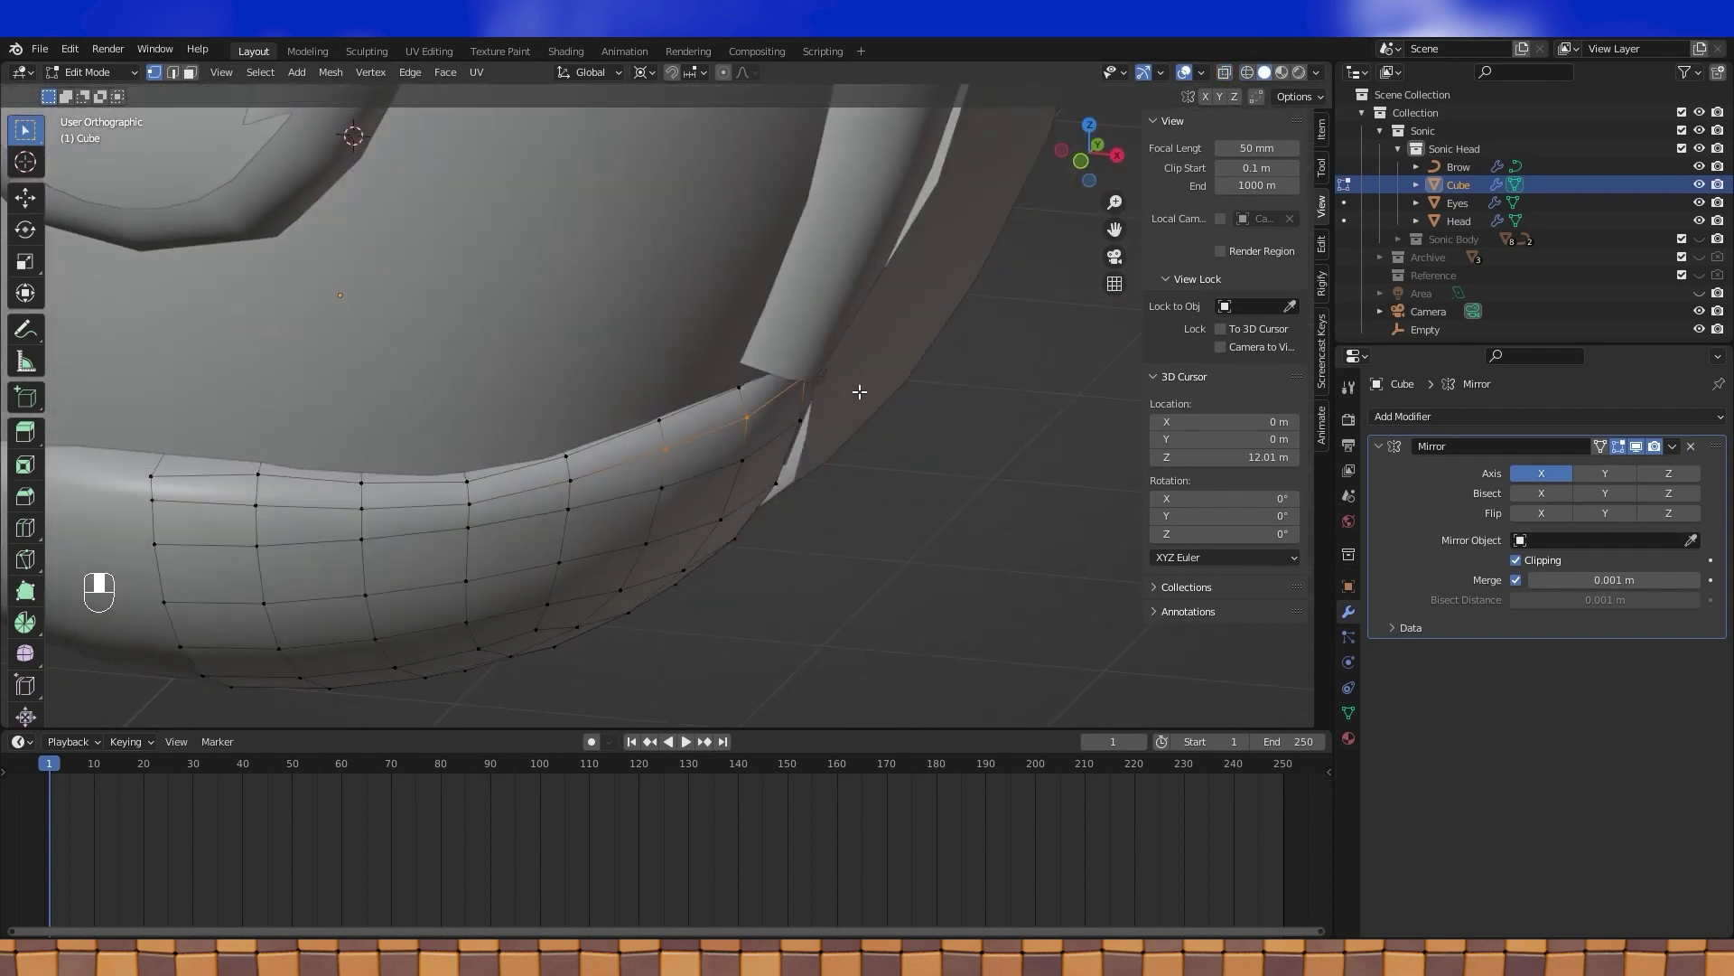
- Edge-slide the muzzle's rear corner edge along the mesh so it sits tight against the head
{"action": "key", "text": "g"}
{"action": "key", "text": "g"}
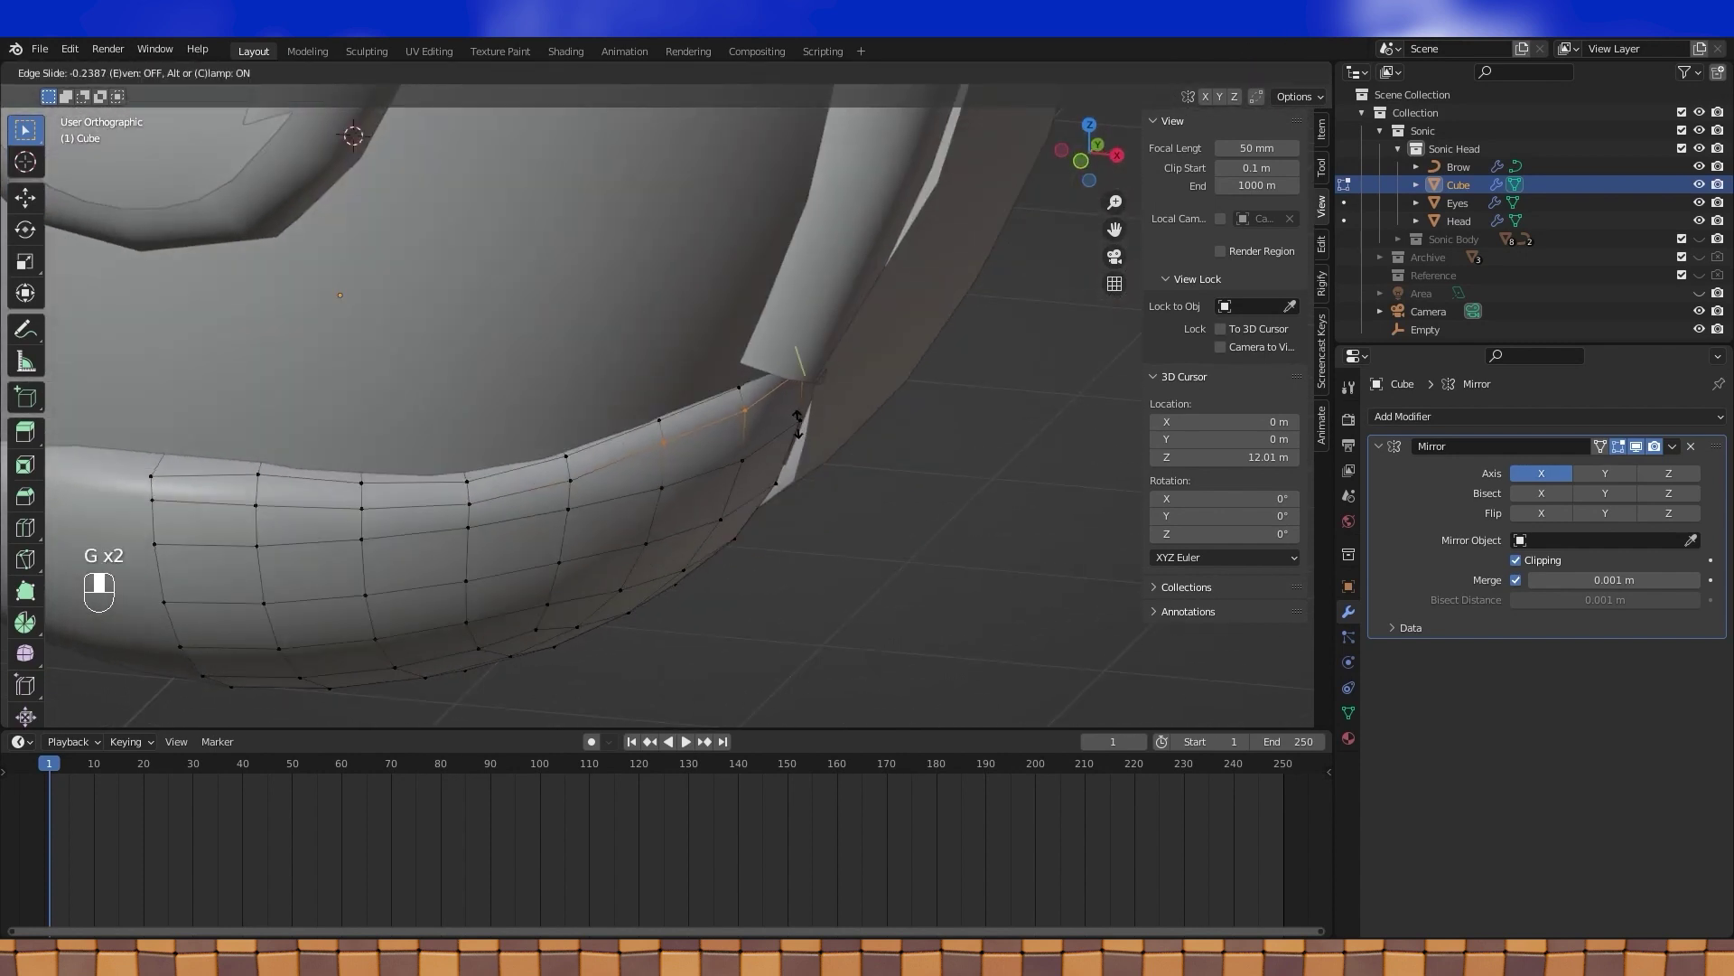
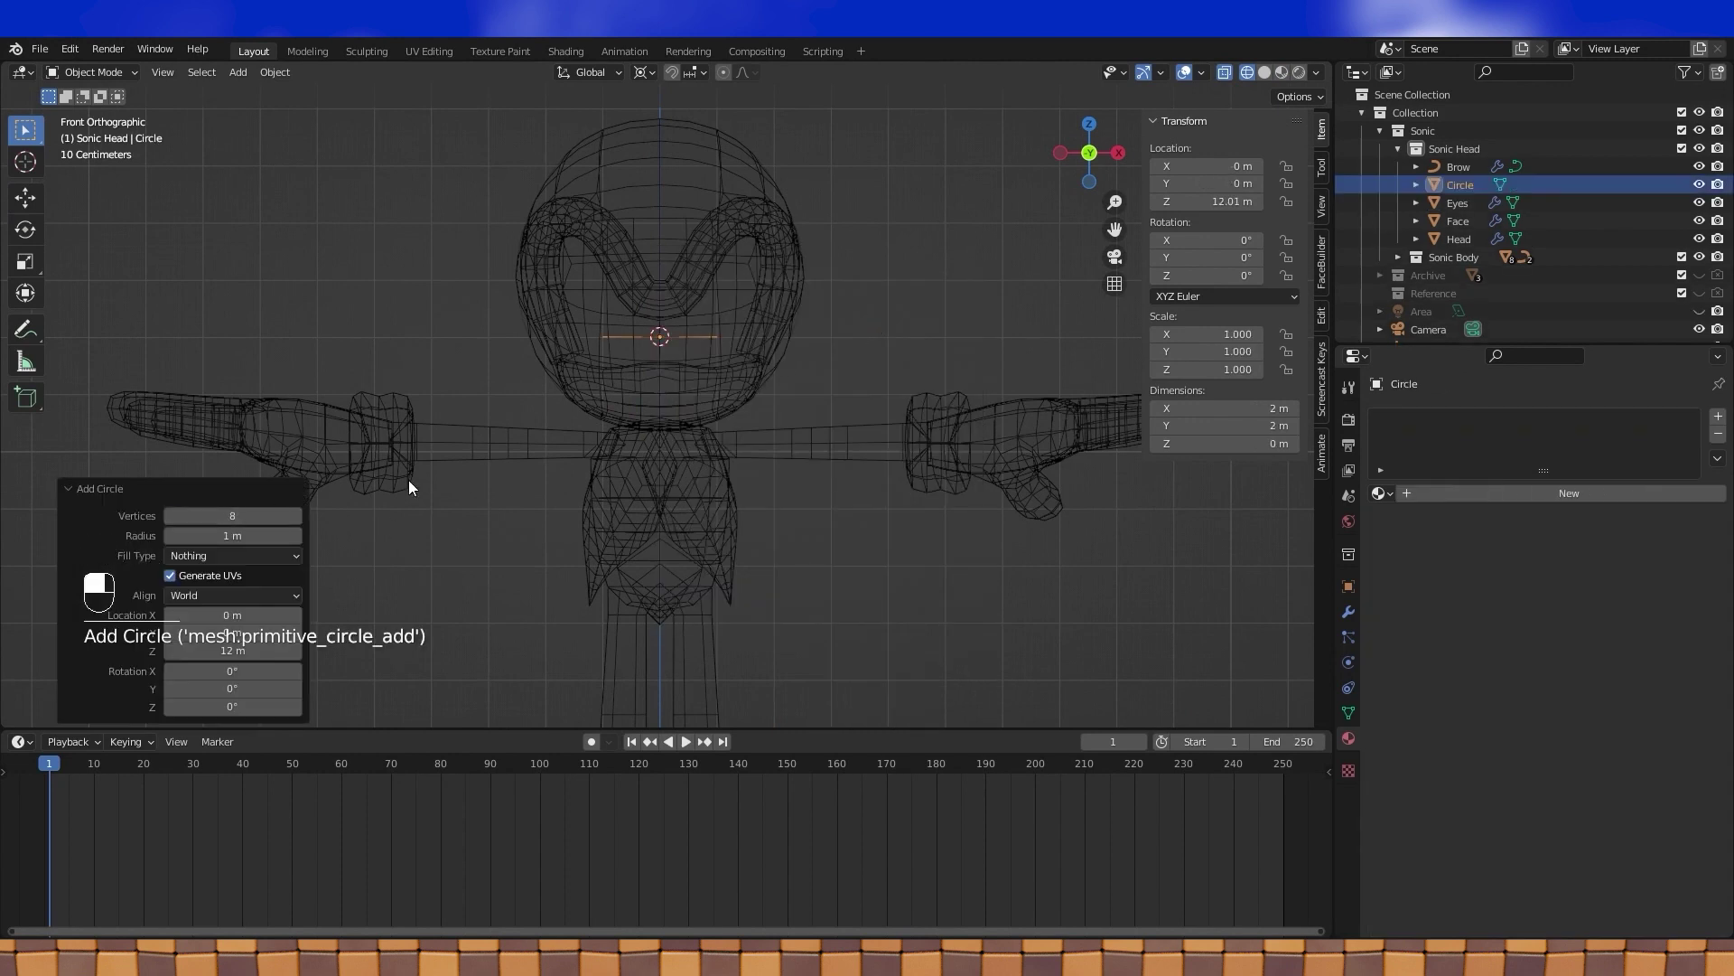
- Scale the new circle down in Edit Mode to nose size
{"action": "key", "text": "Tab"}
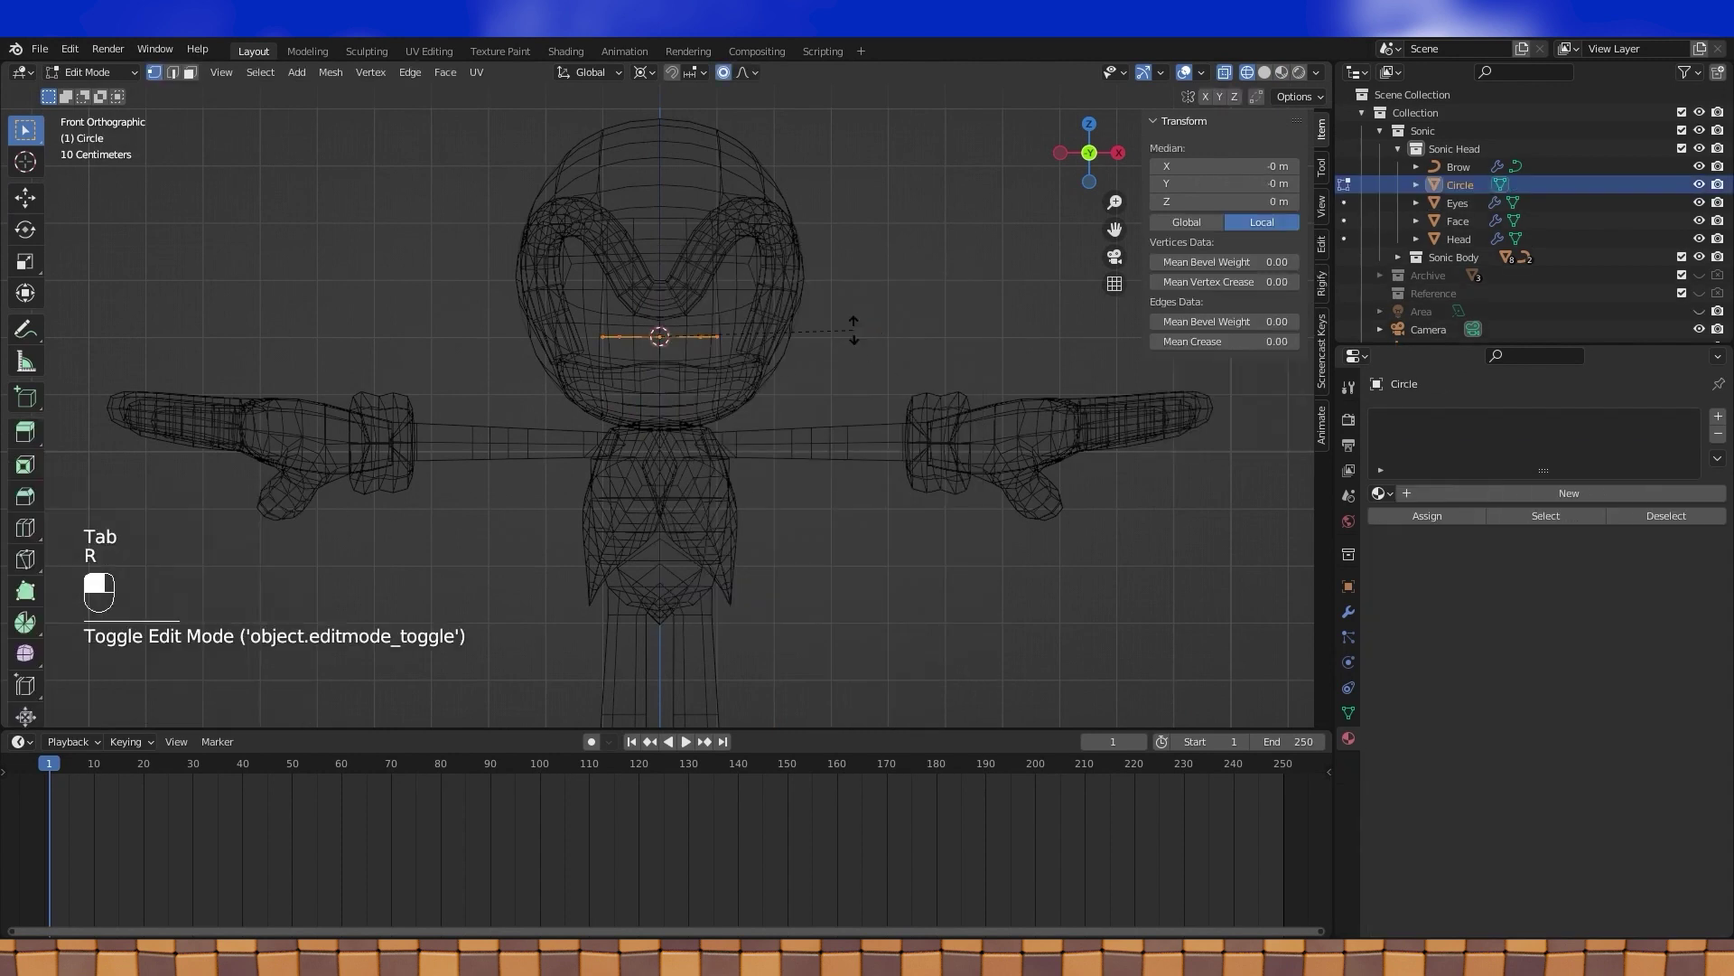
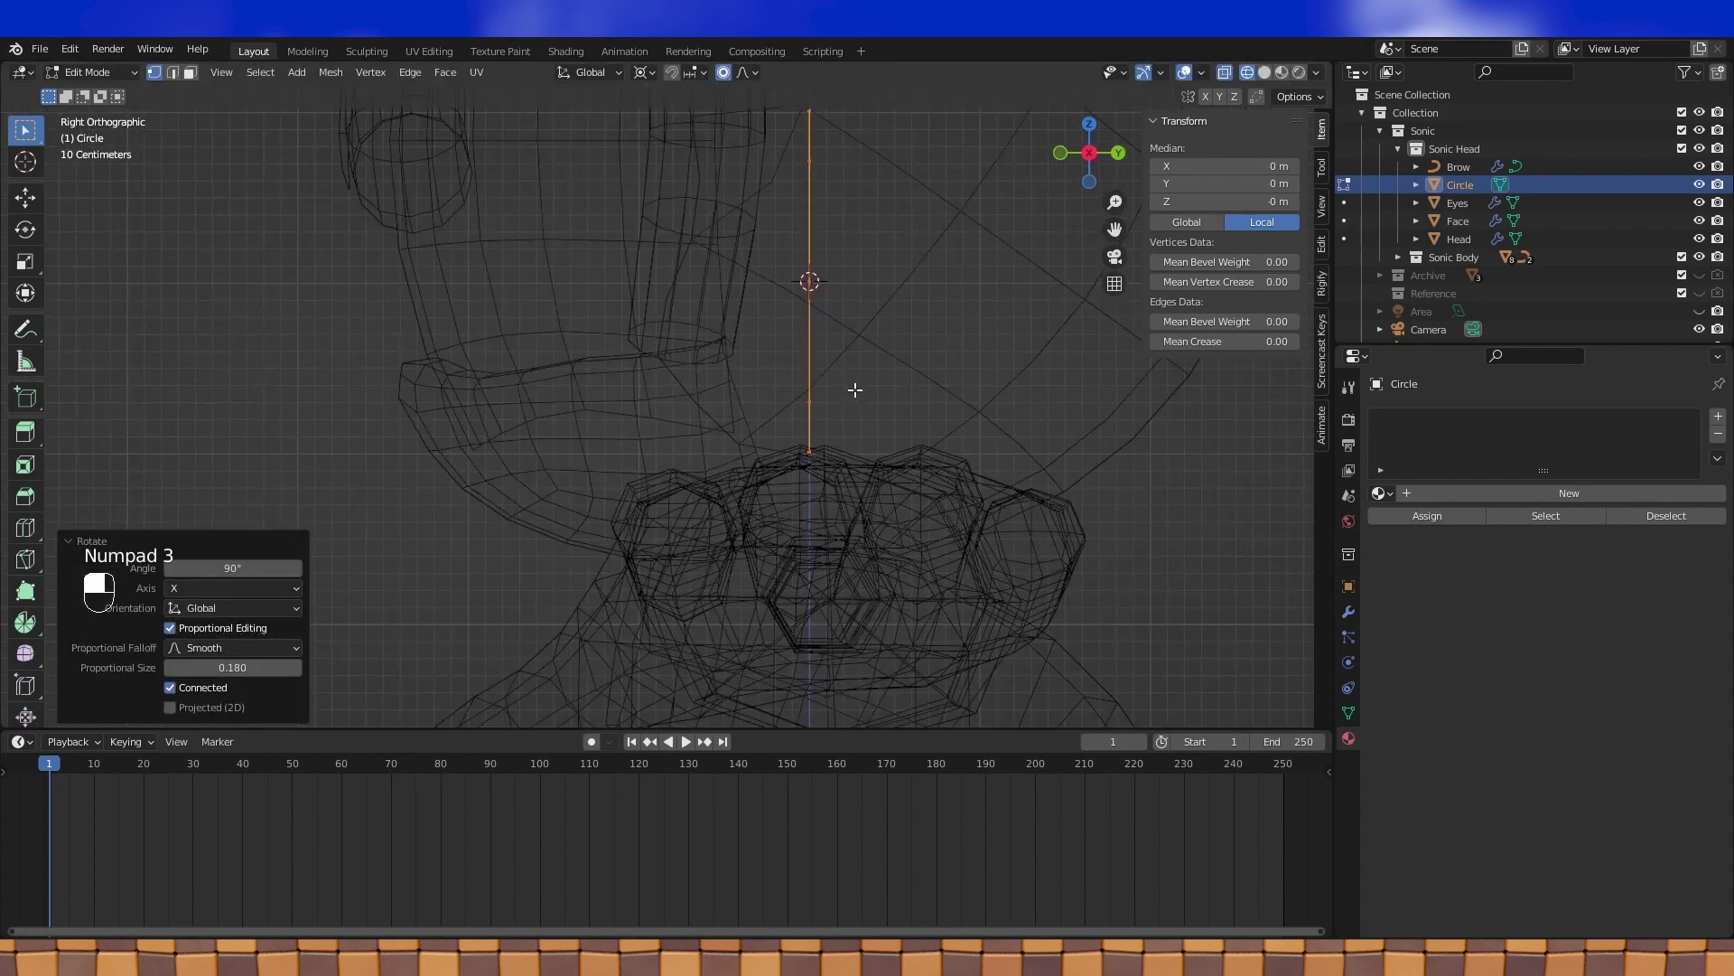
{"action": "key", "text": "s"}
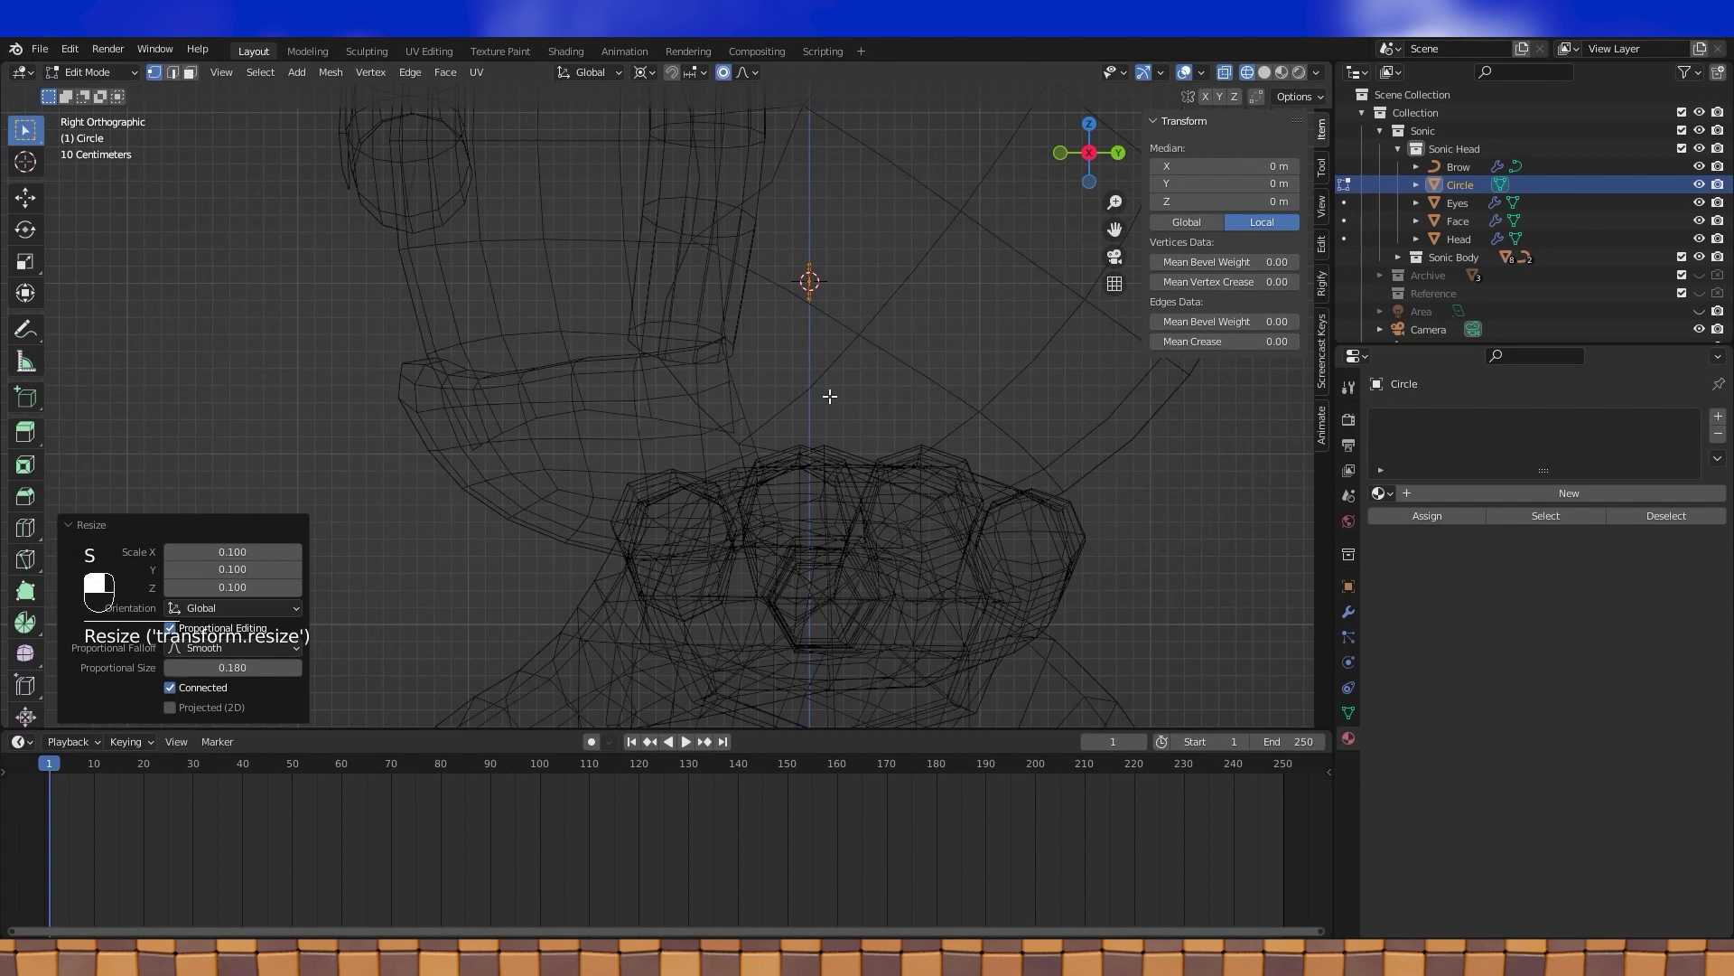
{"action": "left_click_drag", "start_coordinate": [779, 358], "coordinate": [929, 406]}
{"action": "left_click_drag", "start_coordinate": [1006, 300], "coordinate": [463, 410]}
- Move and rotate the circle object out onto the head's front surface
{"action": "key", "text": "Tab"}
{"action": "key", "text": "g"}
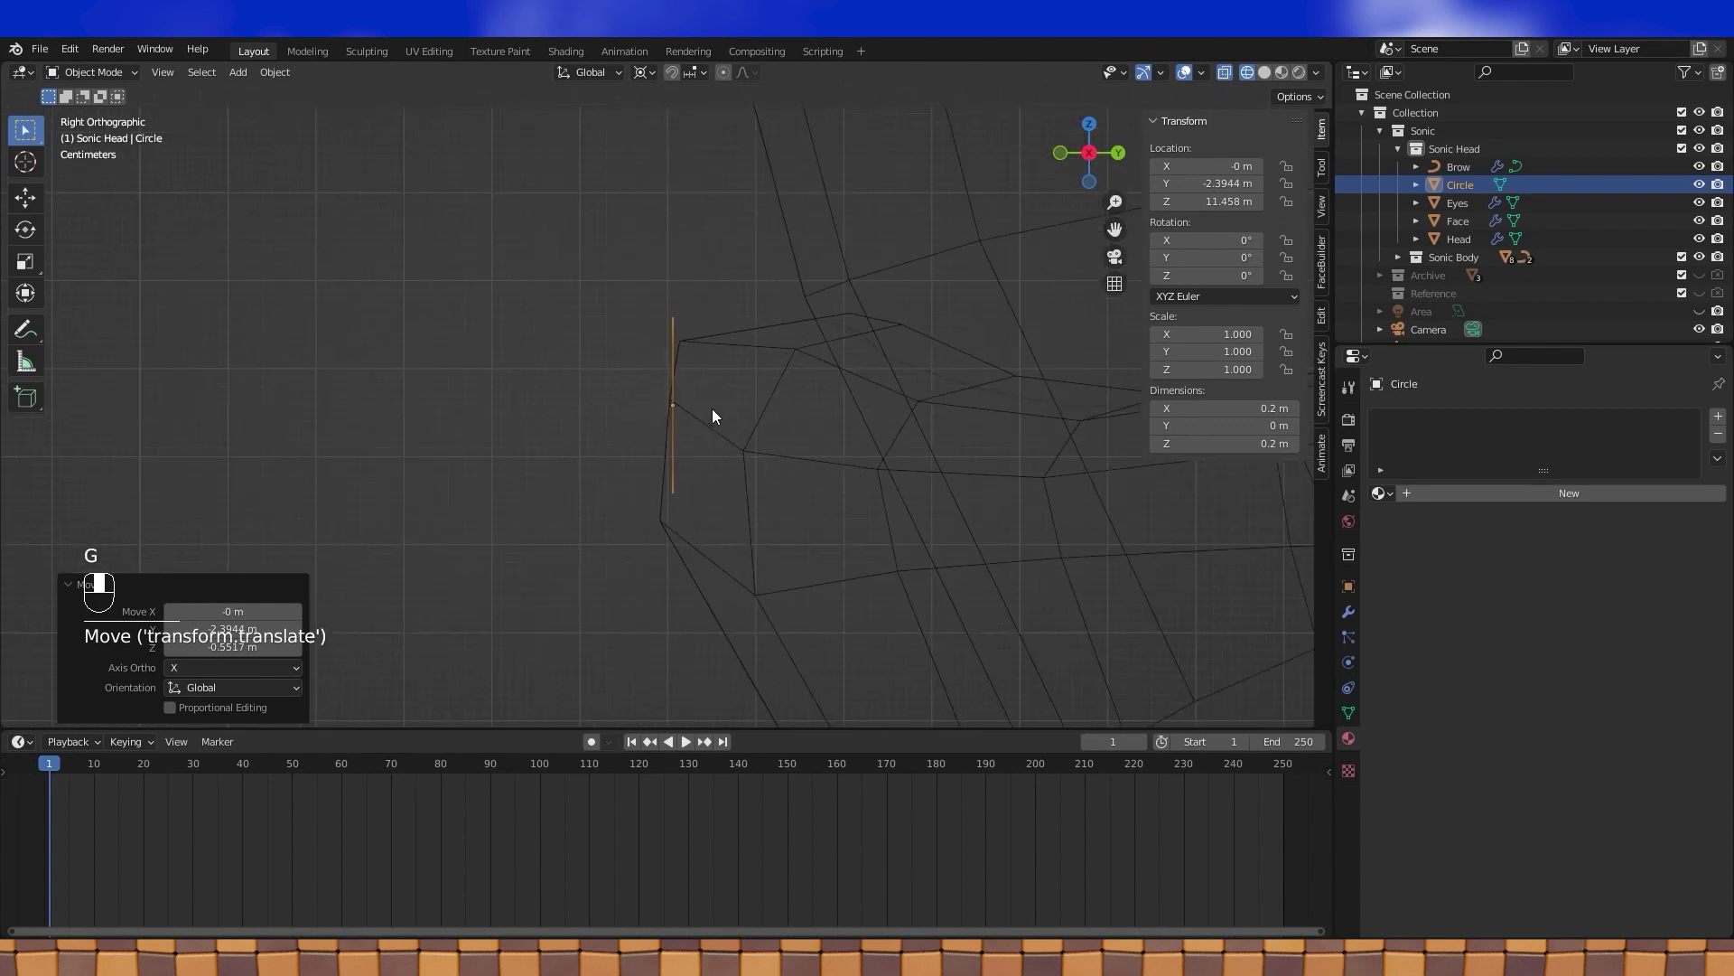
{"action": "key", "text": "g"}
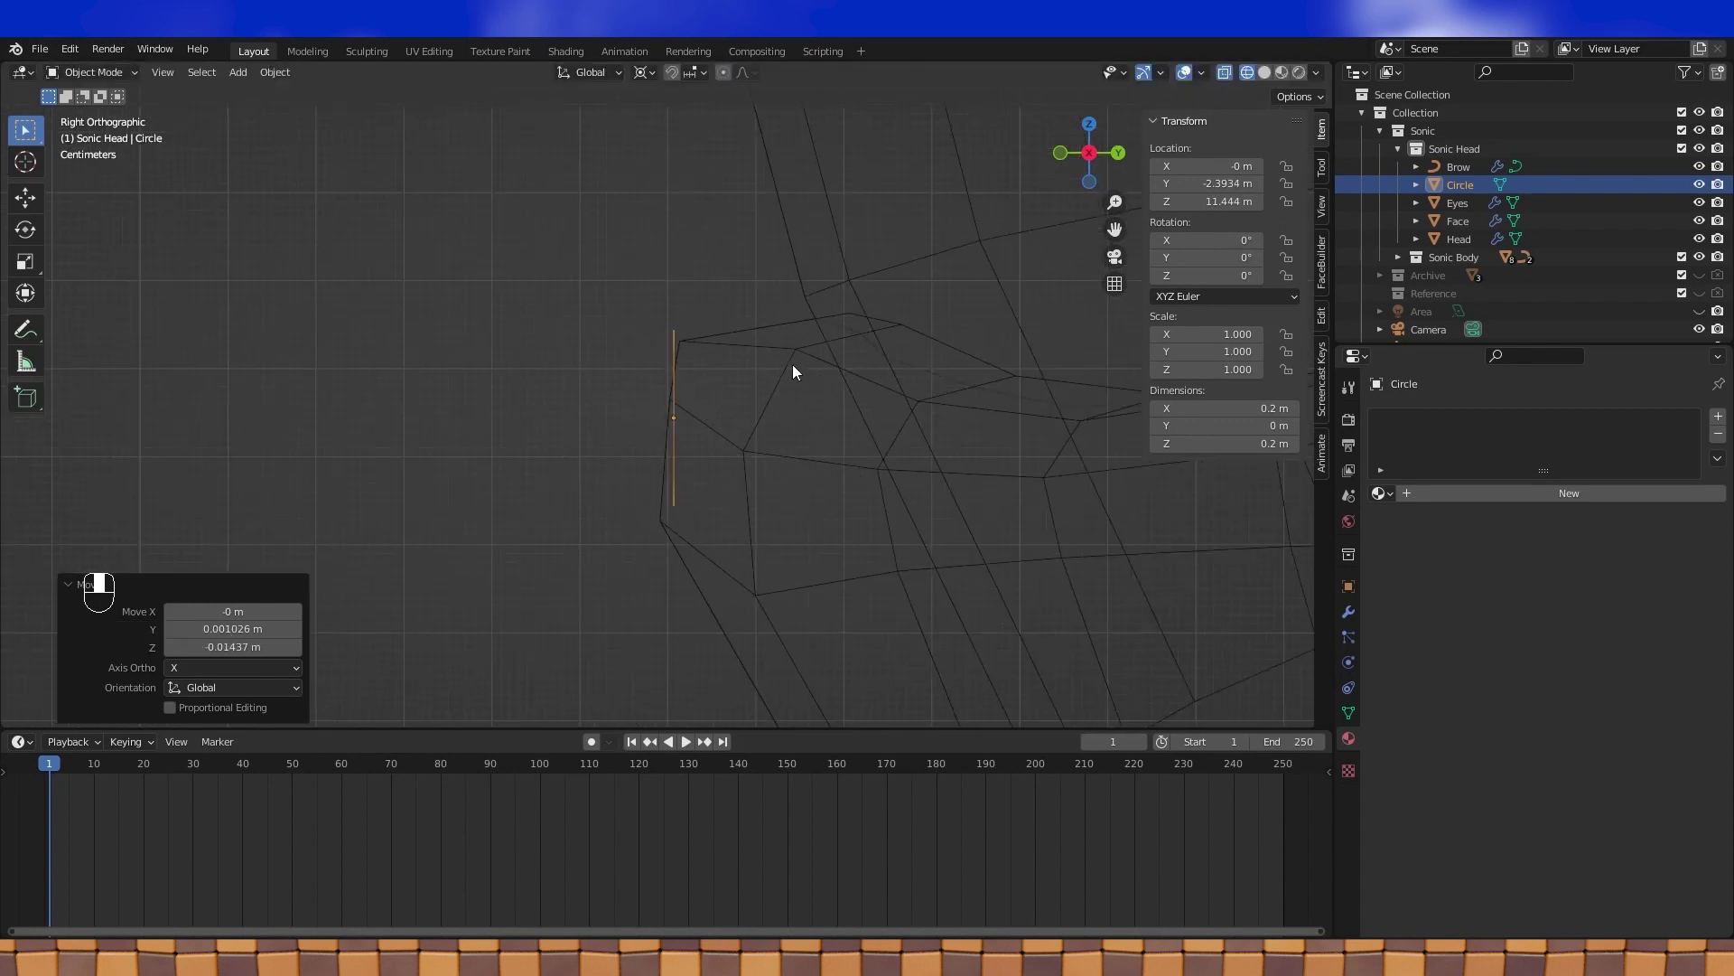
{"action": "key", "text": "r"}
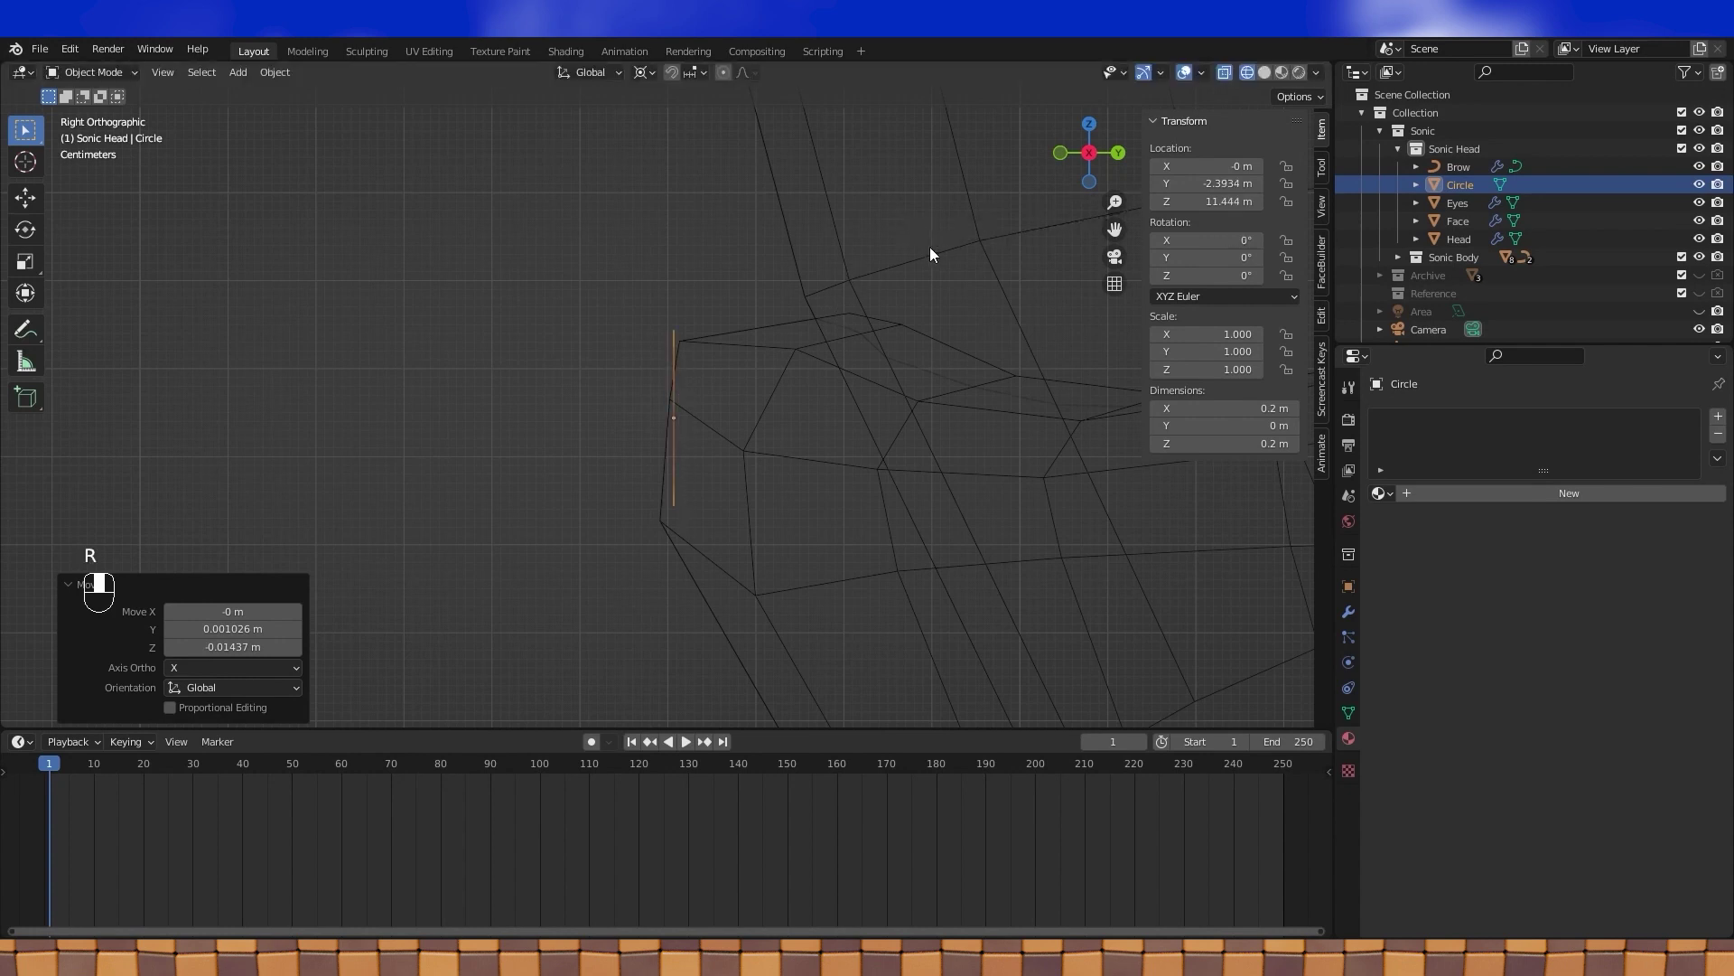
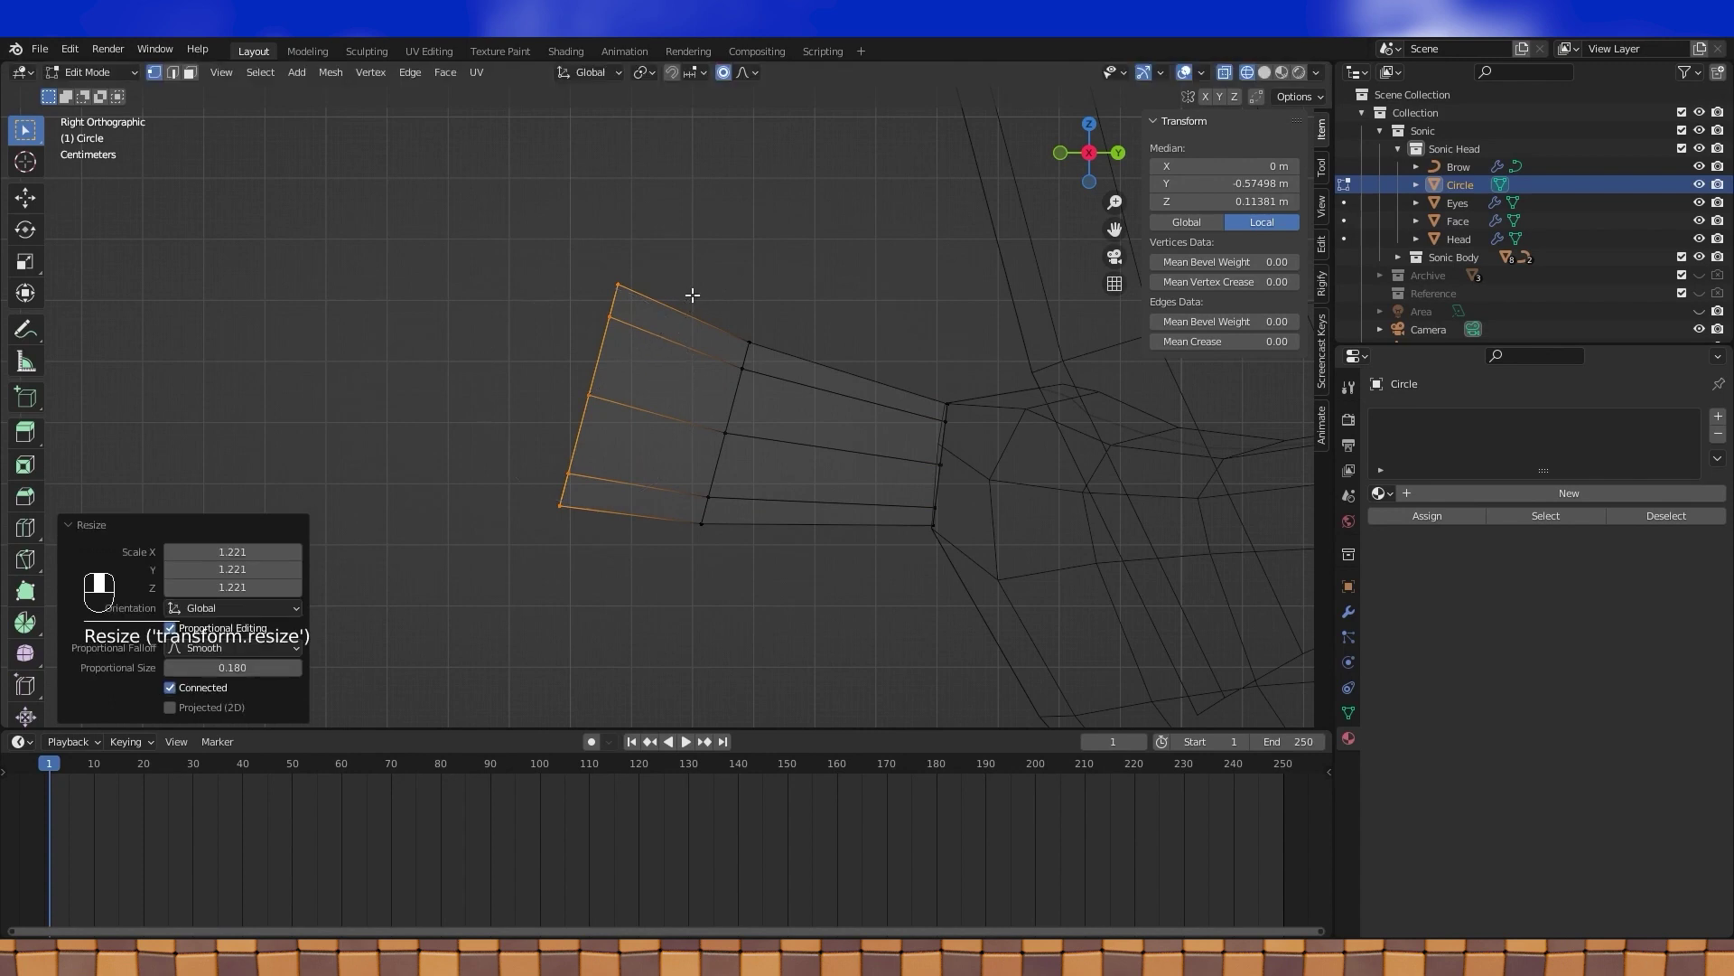
- From the front and side in wireframe, select the circle loop and extrude it outward into nose sections
{"action": "key", "text": "KP_1"}
{"action": "key", "text": "a"}
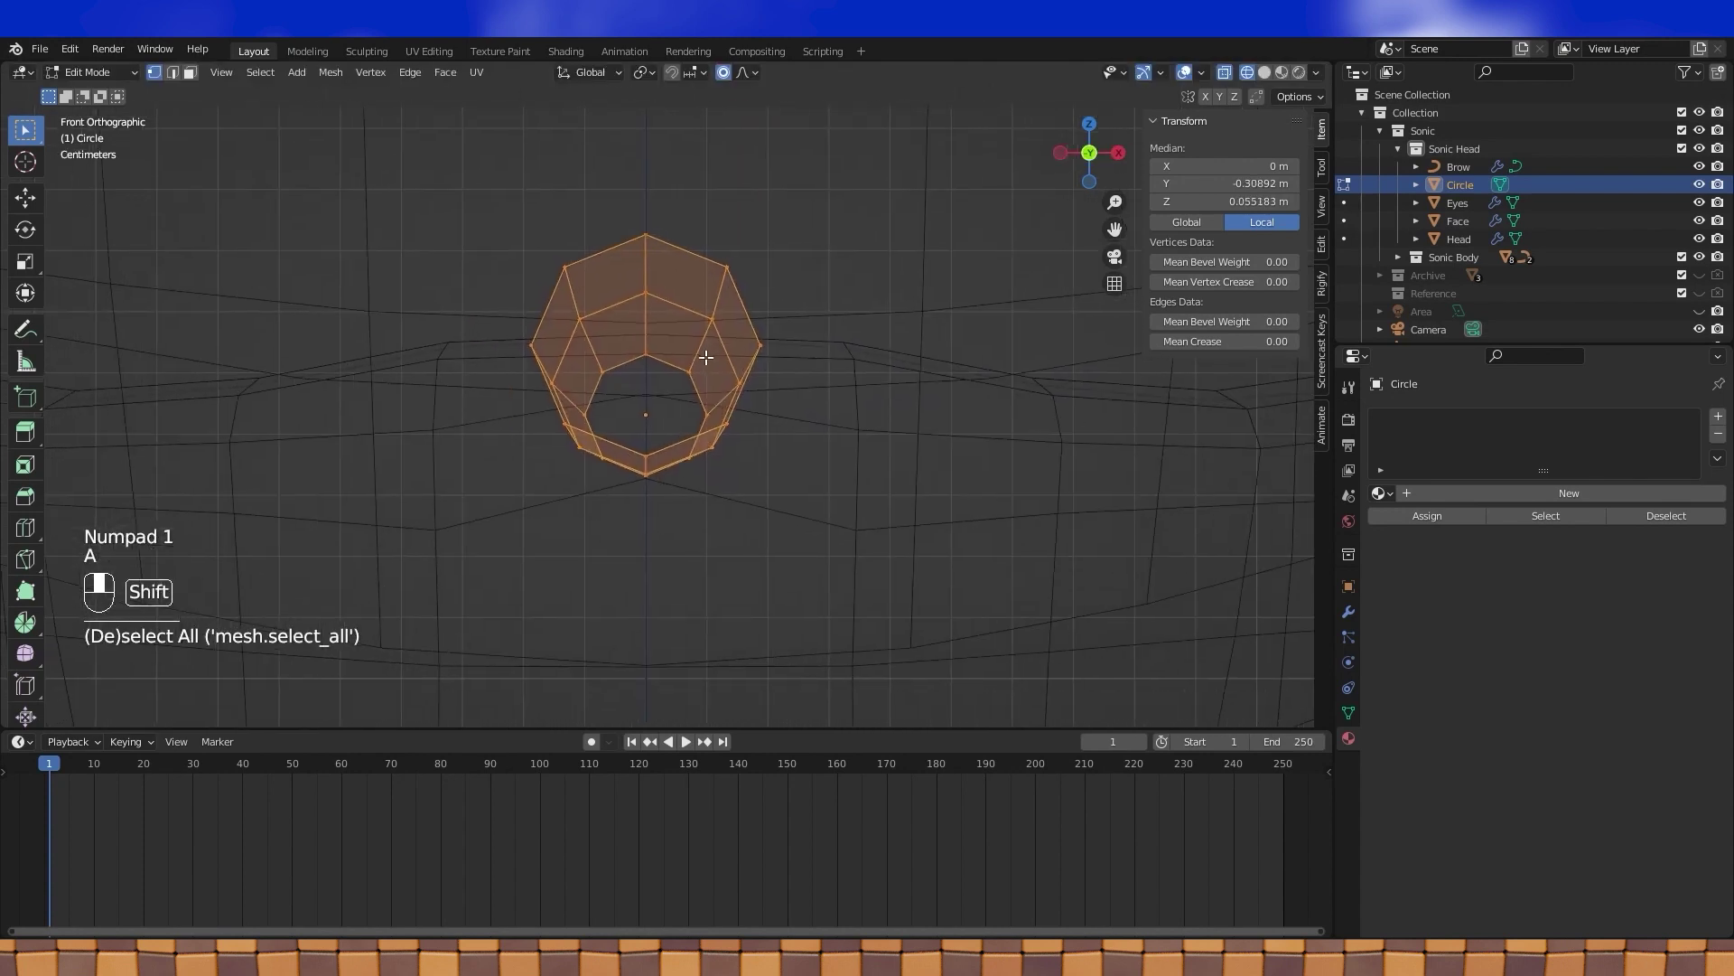
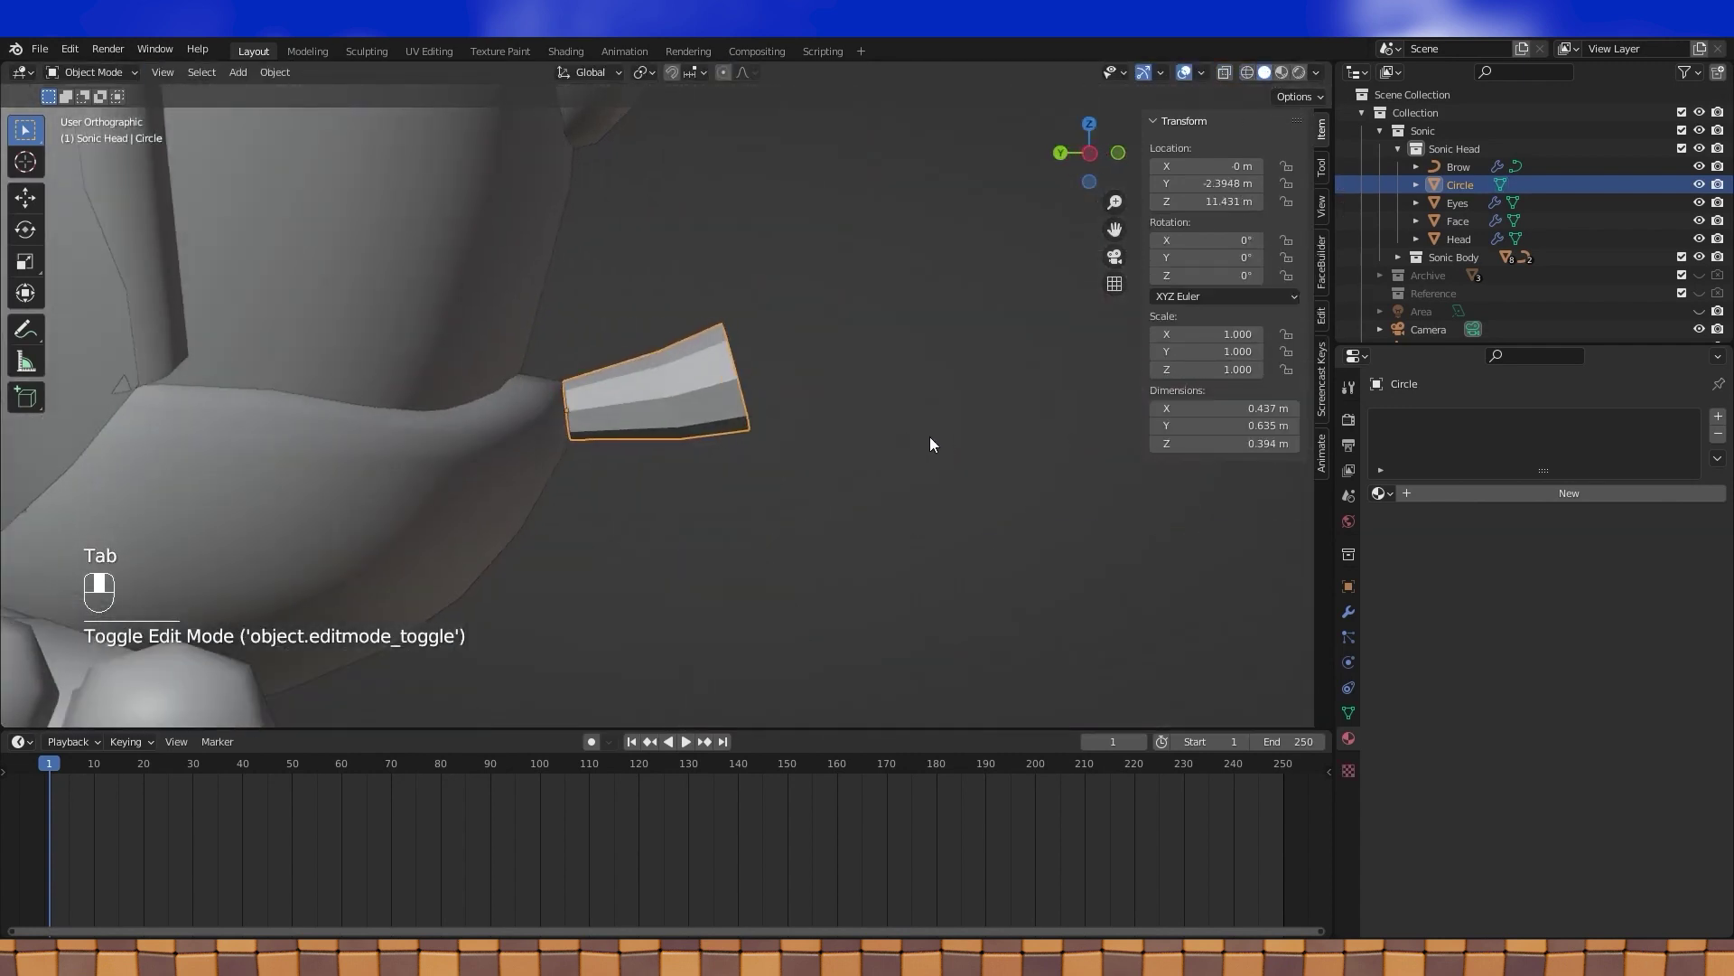
{"action": "key", "text": "Tab"}
{"action": "left_click", "coordinate": [602, 358]}
{"action": "key", "text": "KP_3"}
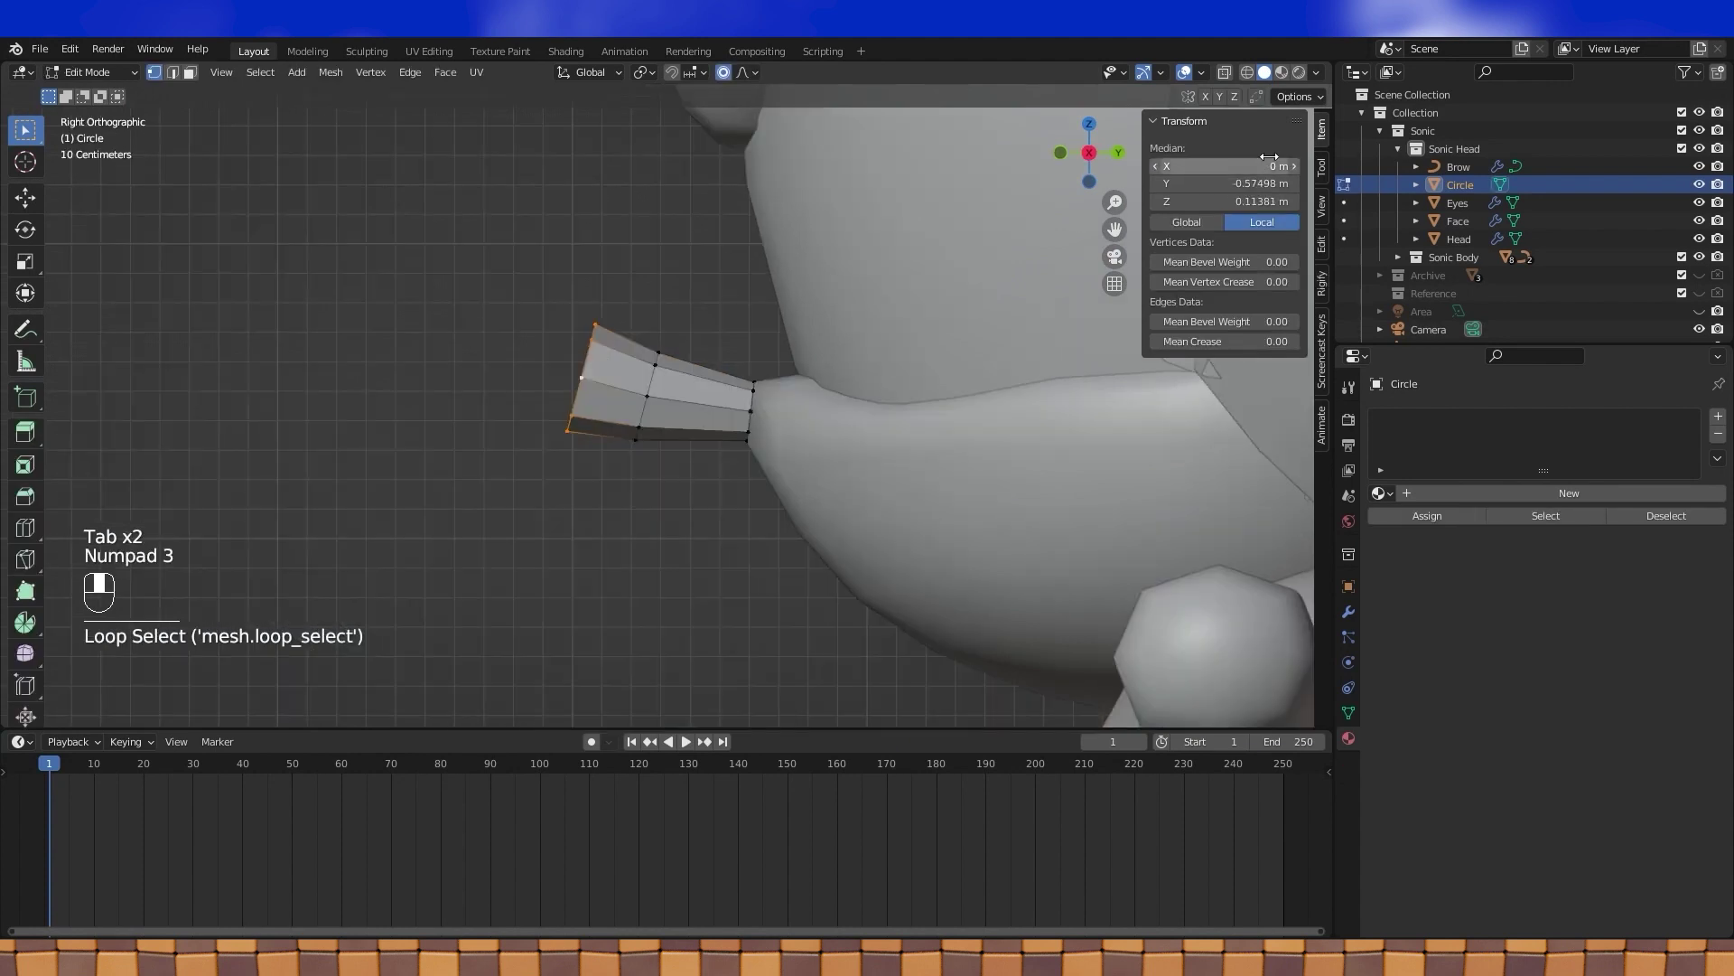
{"action": "left_click", "coordinate": [1253, 72]}
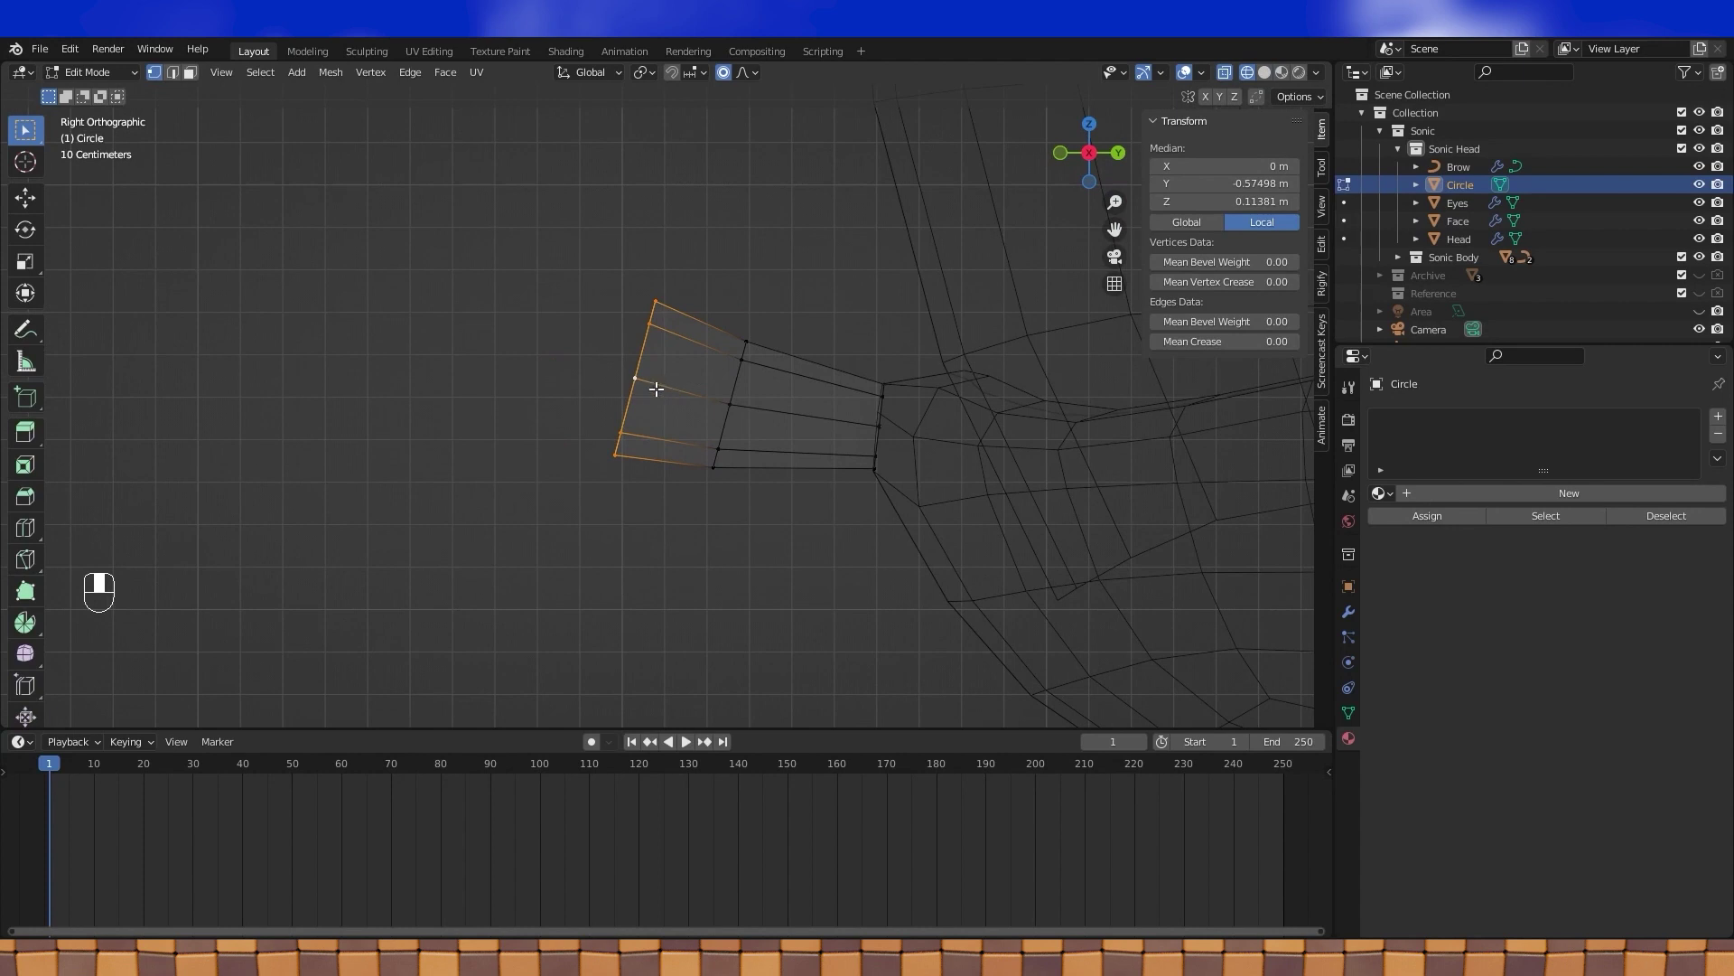
{"action": "key", "text": "g"}
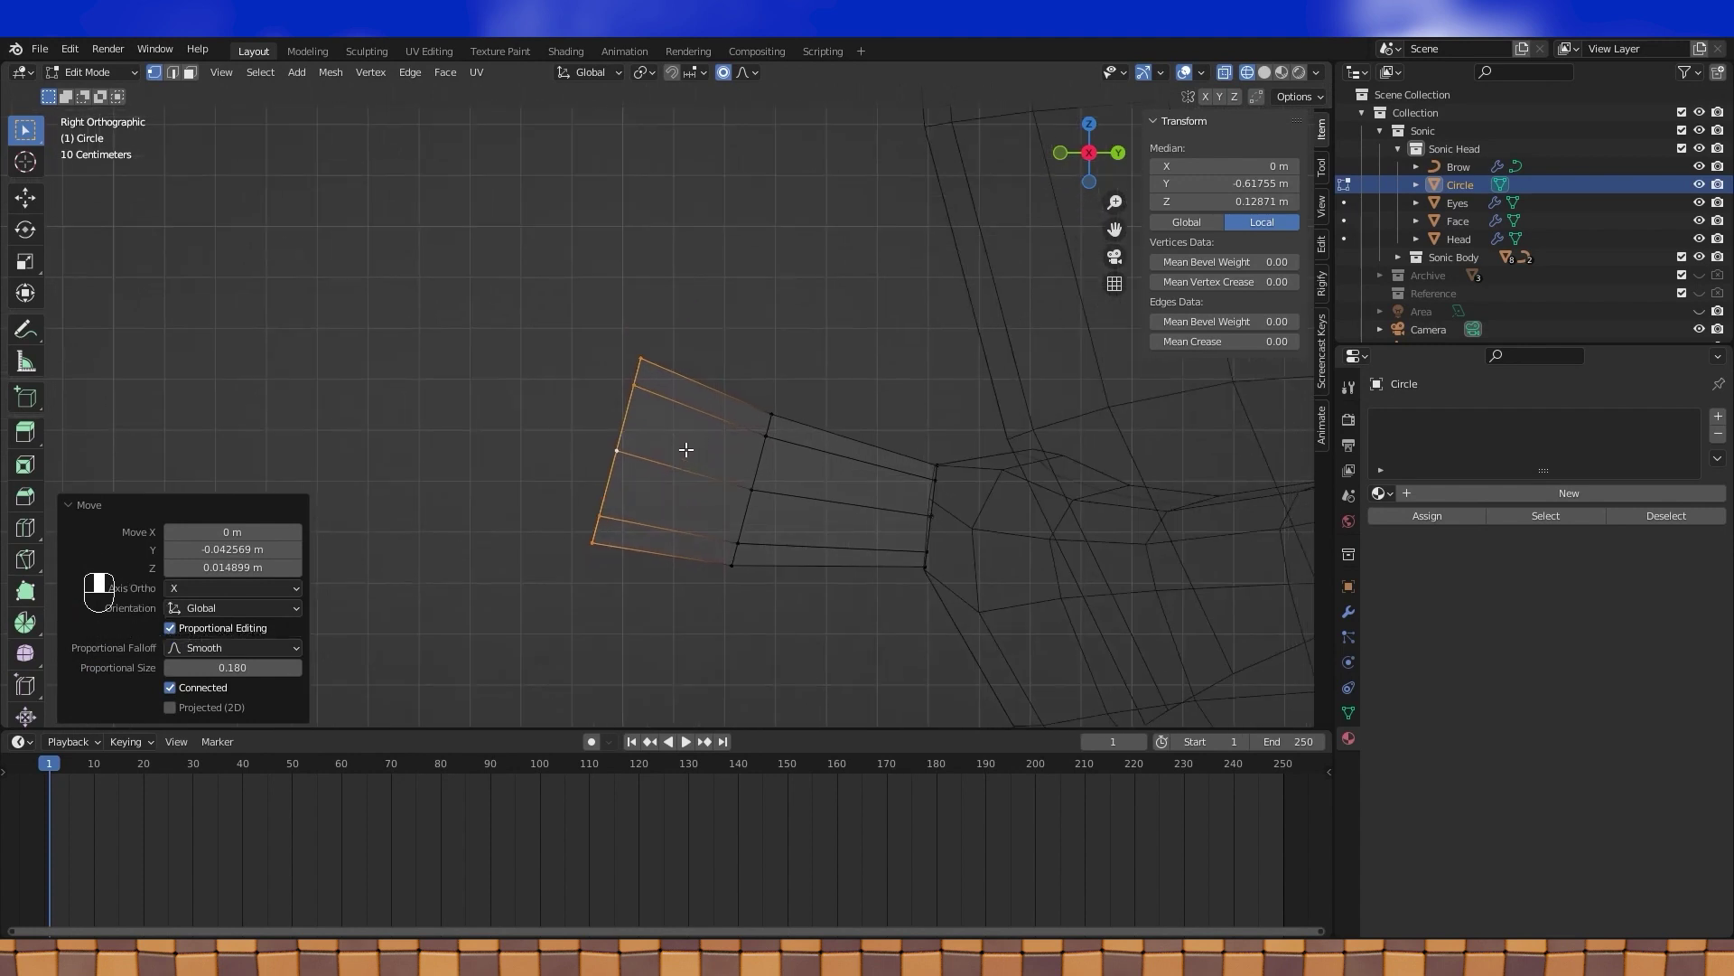
{"action": "key", "text": "e"}
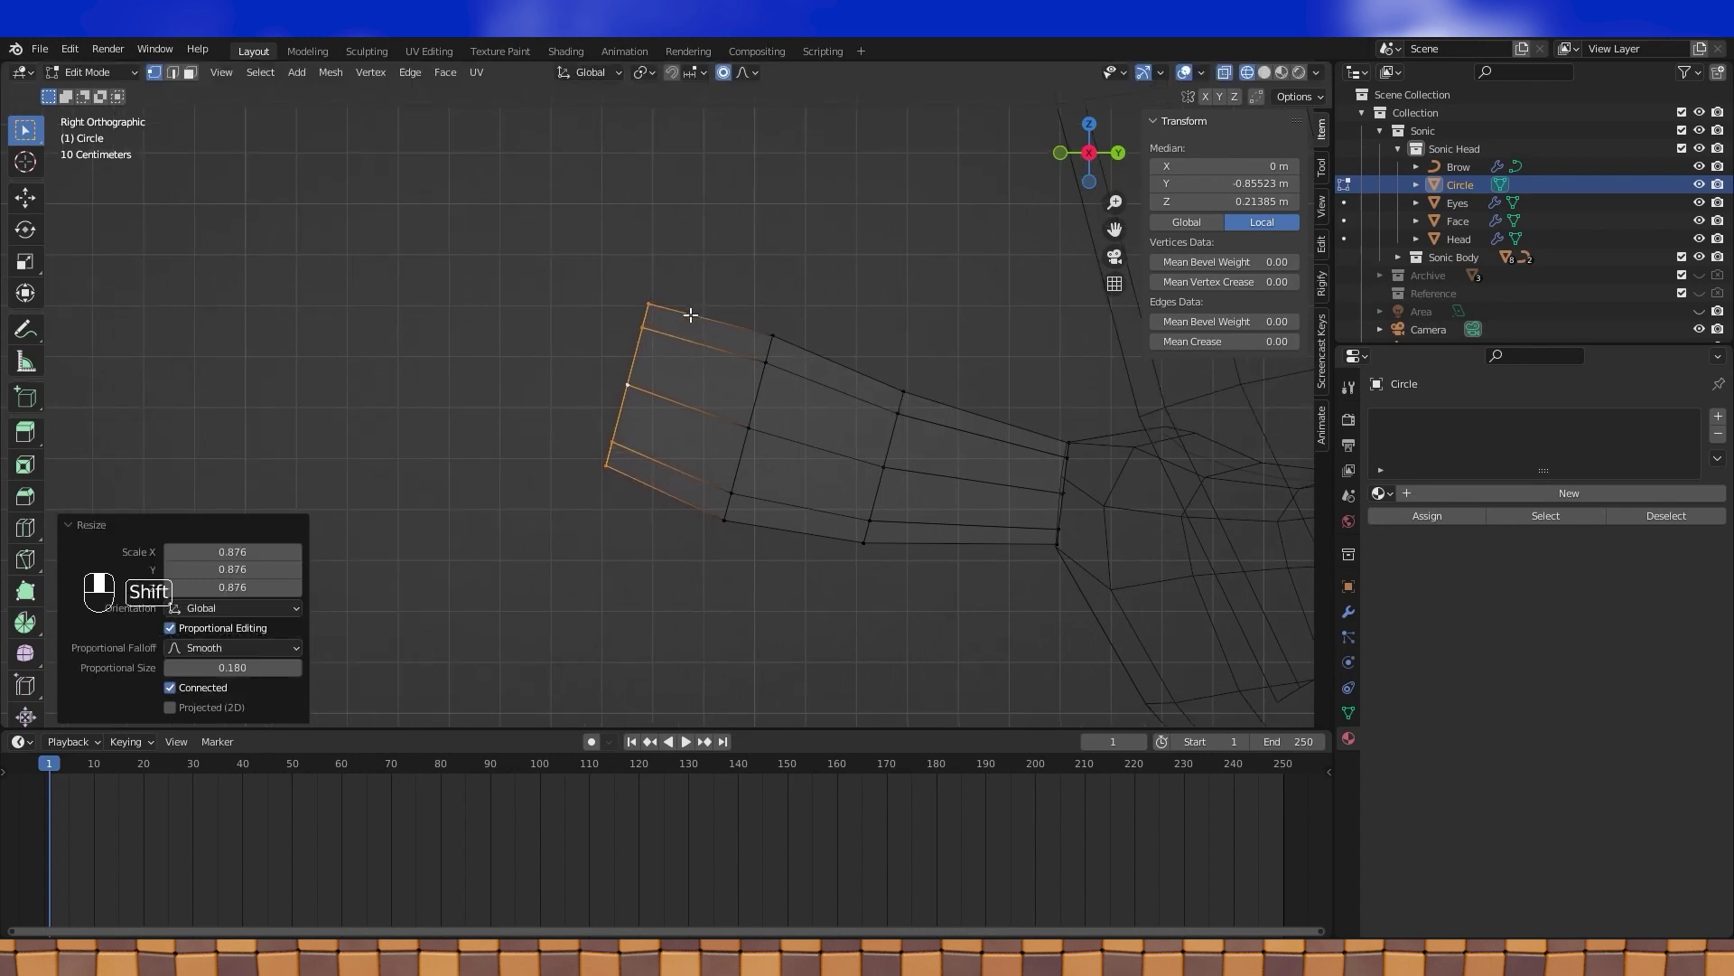
- Bend the nose tip upward with proportional falloff, extrude a final section and return to Object Mode
{"action": "left_click_drag", "start_coordinate": [641, 336], "coordinate": [692, 323]}
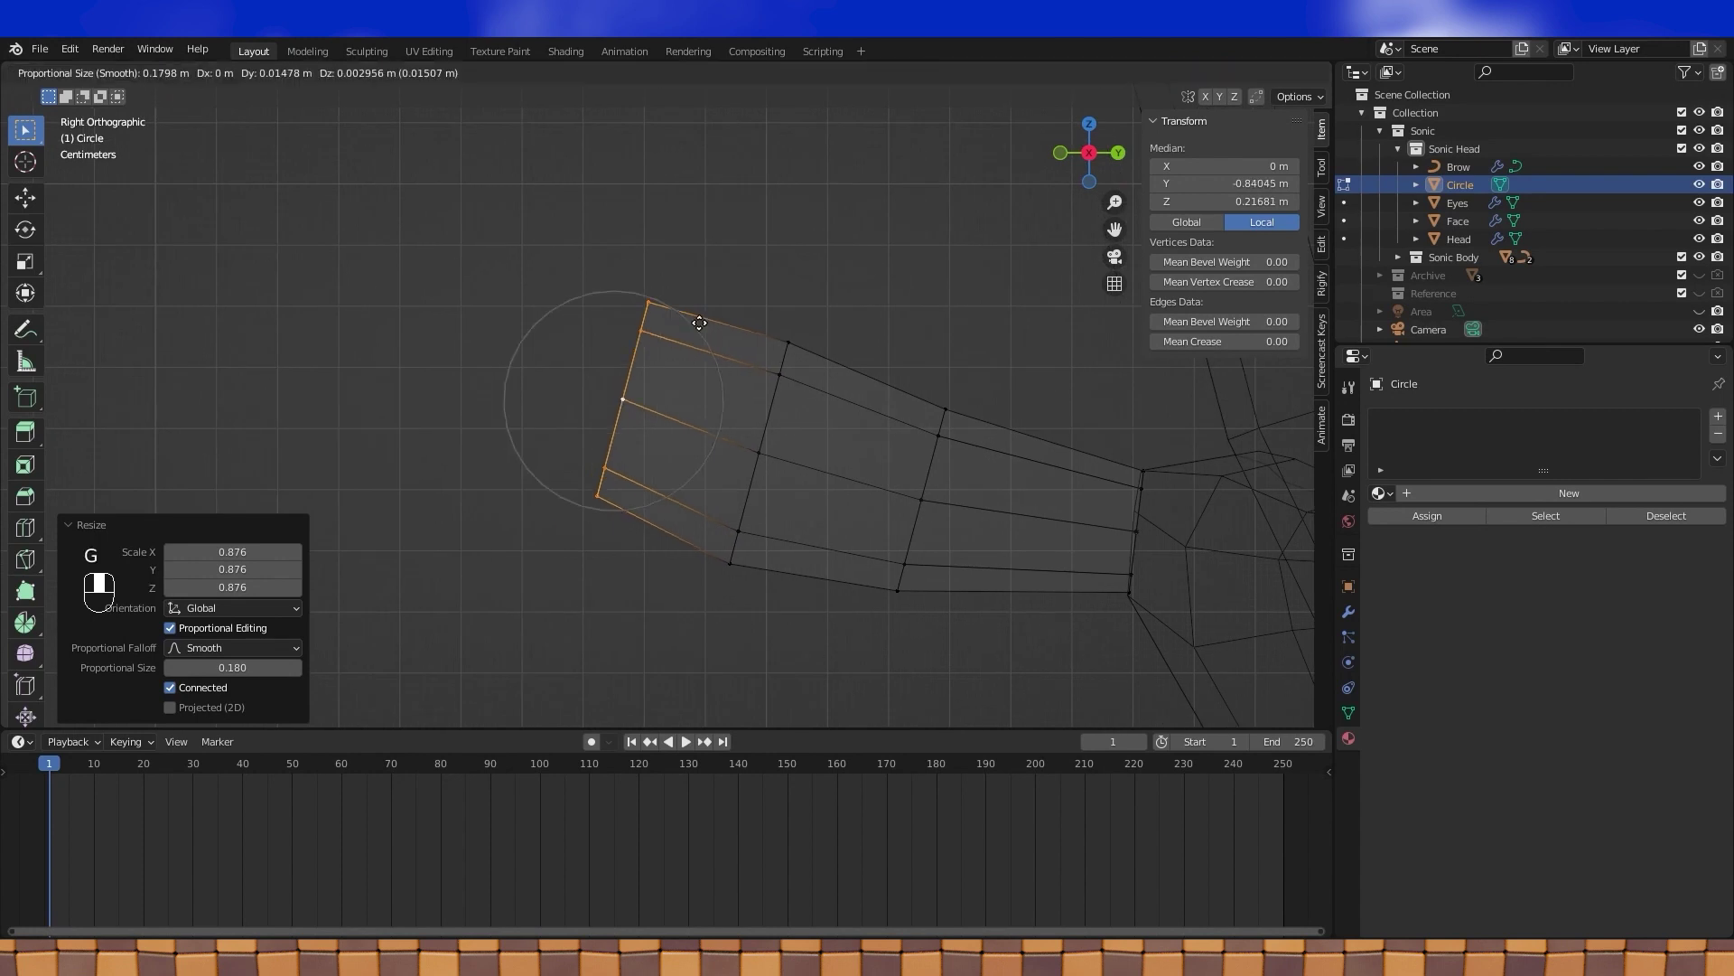
{"action": "left_click_drag", "start_coordinate": [648, 326], "coordinate": [524, 349]}
{"action": "key", "text": "e"}
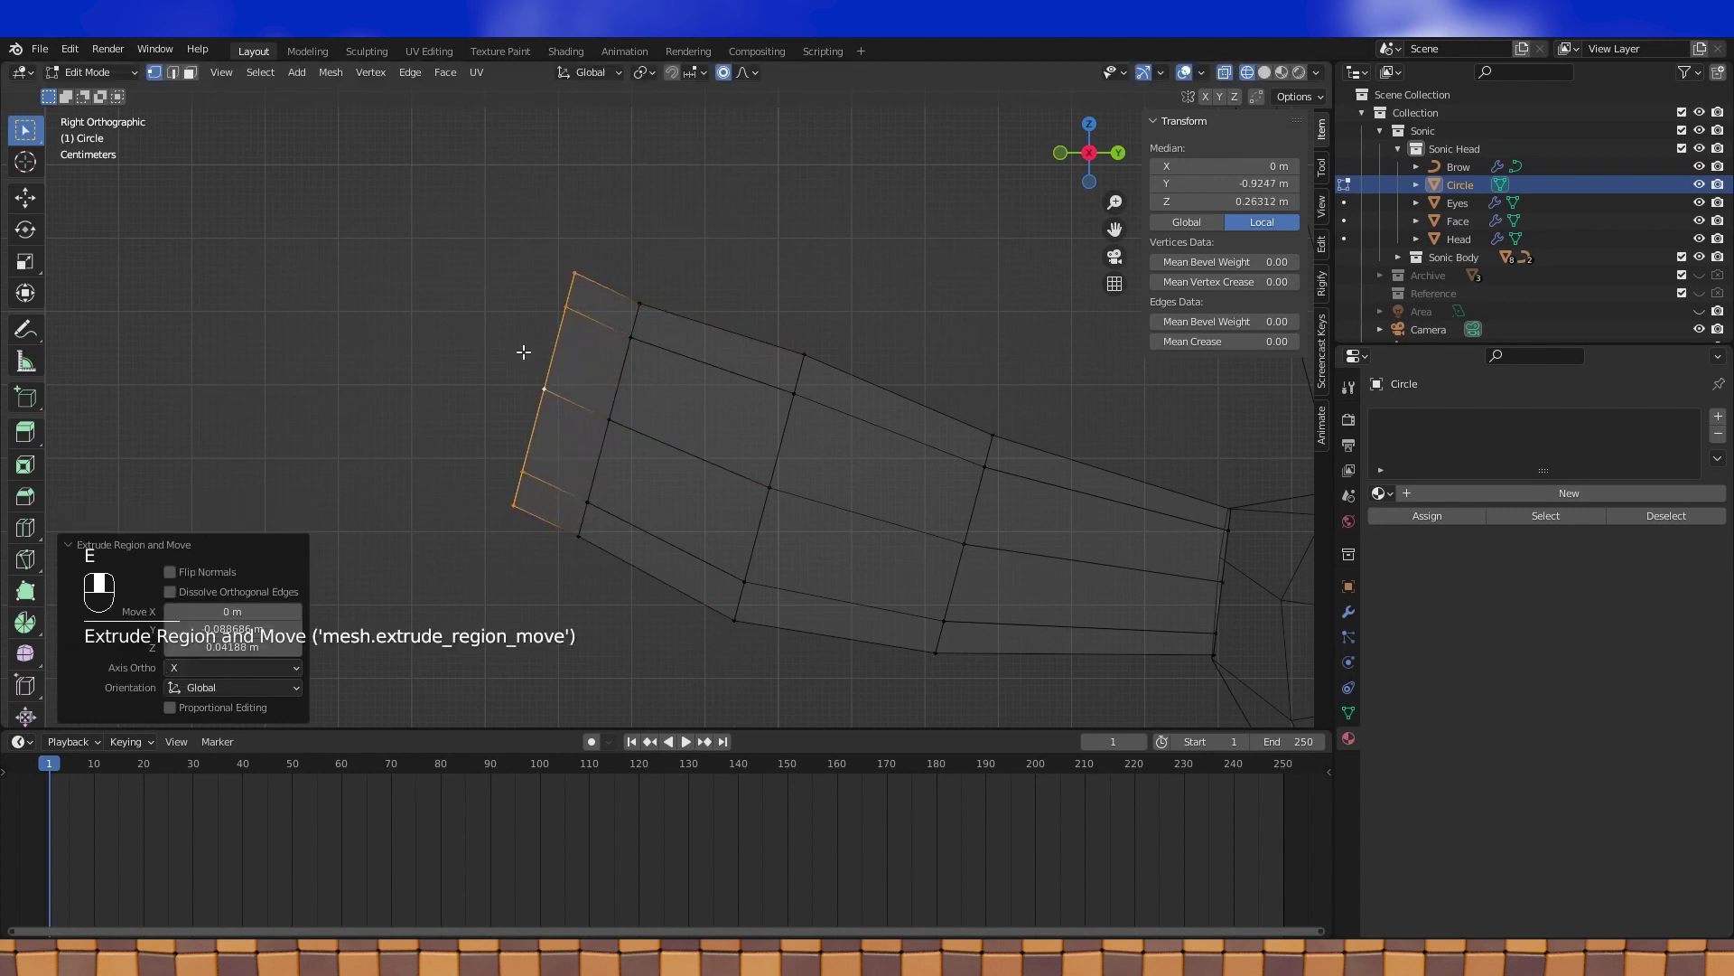
{"action": "left_click", "coordinate": [730, 81]}
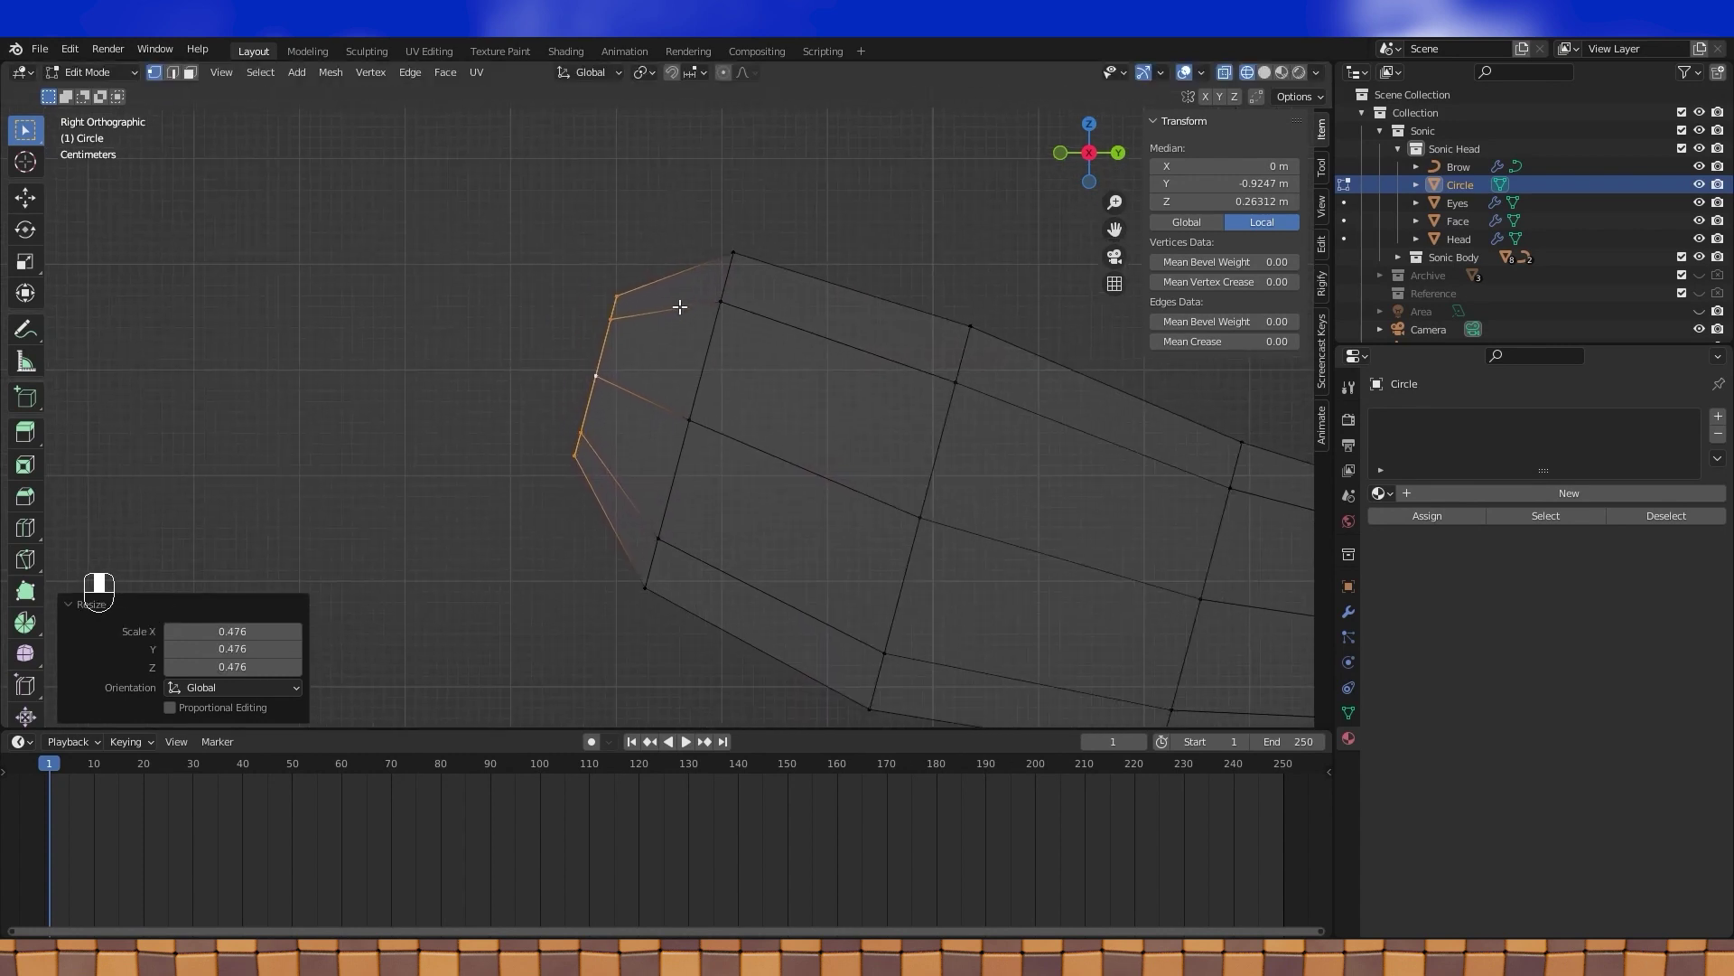
{"action": "key", "text": "g"}
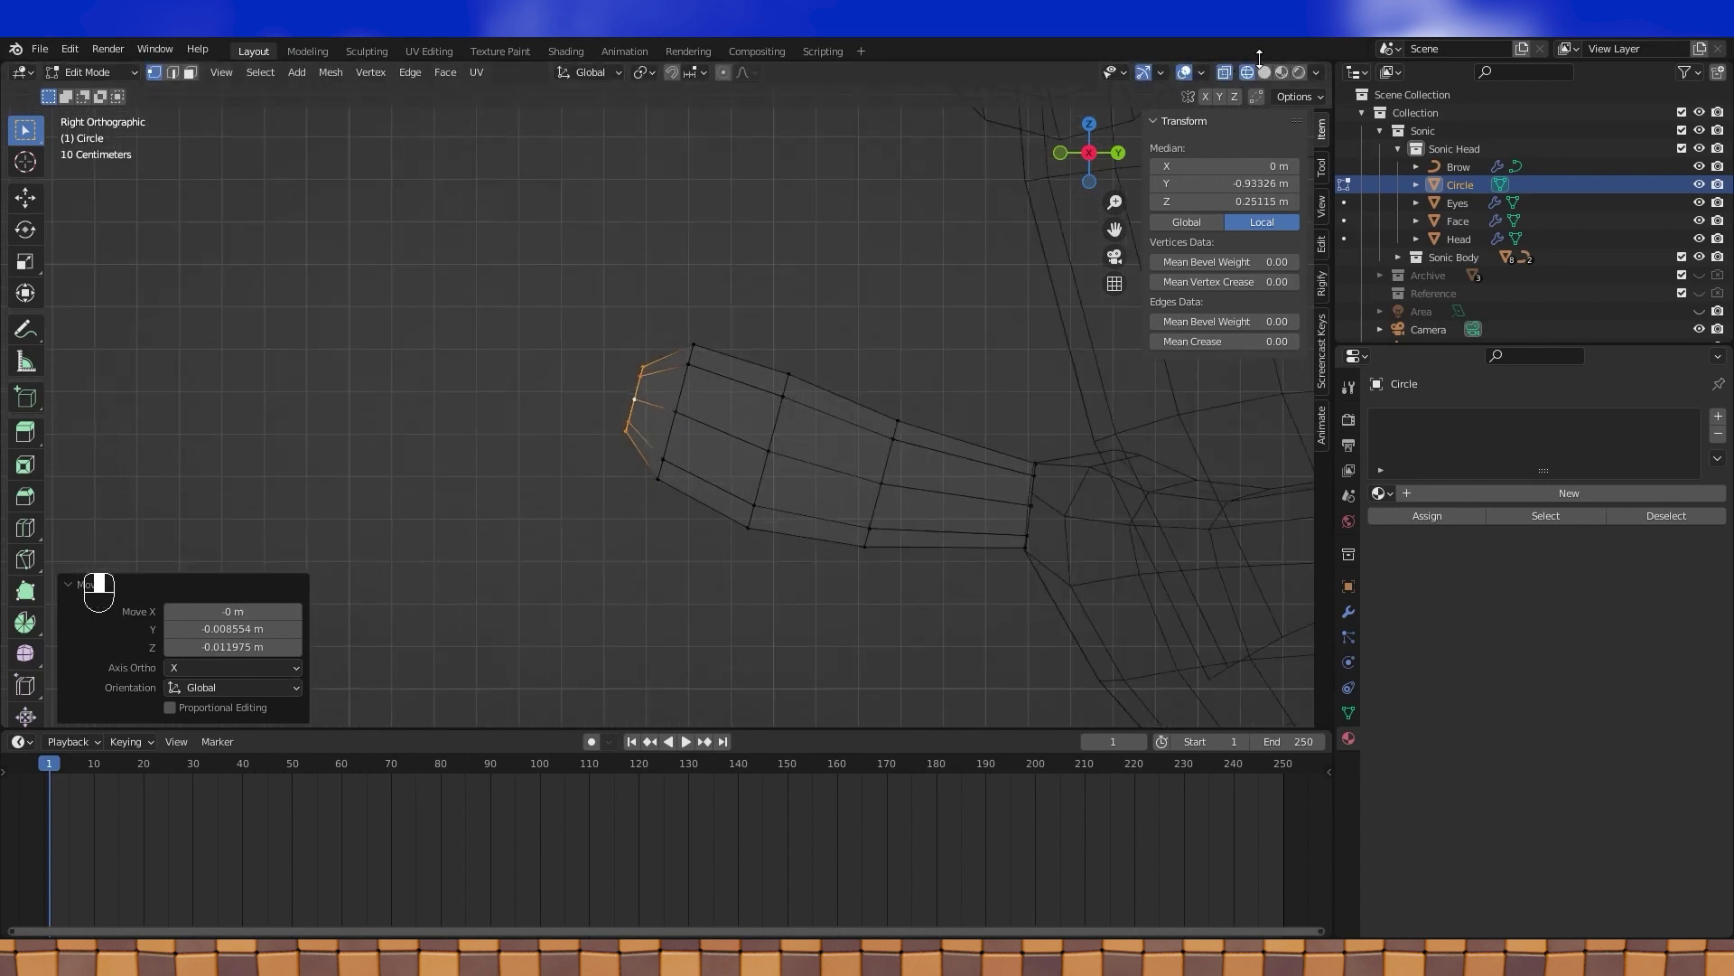
{"action": "left_click", "coordinate": [1270, 81]}
{"action": "key", "text": "Tab"}
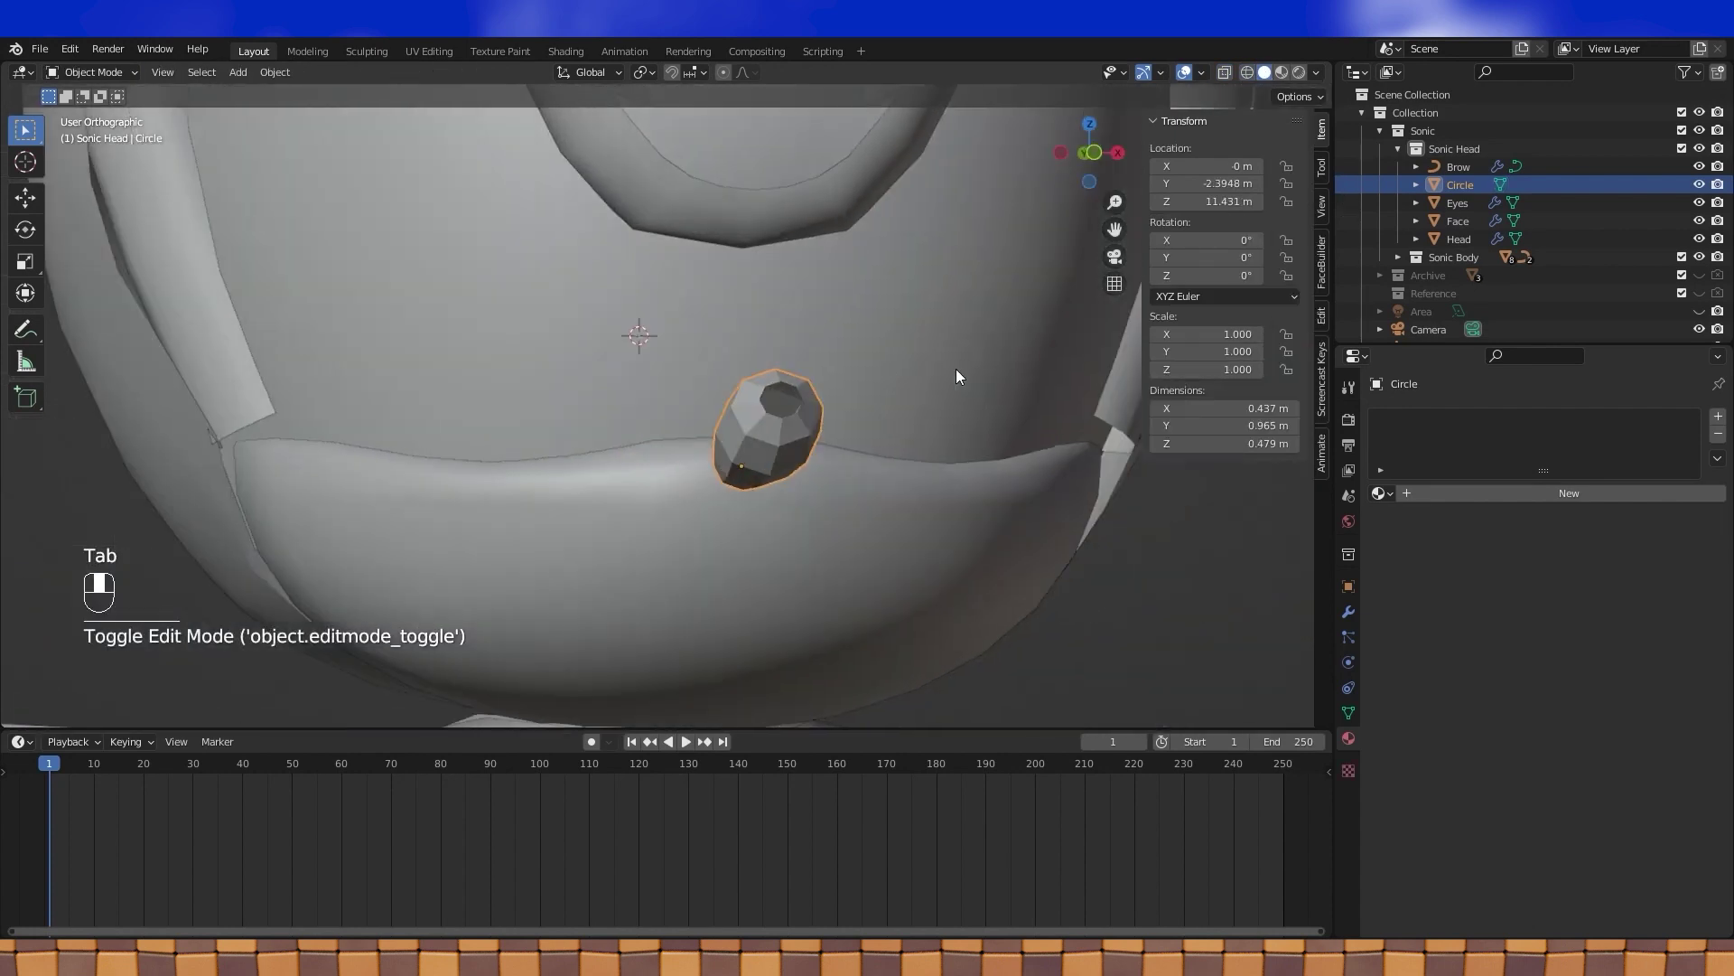
- Back in Edit Mode from the side, extrude and merge the nose tip edges, then start shifting its base ring
{"action": "key", "text": "KP_3"}
{"action": "key", "text": "Tab"}
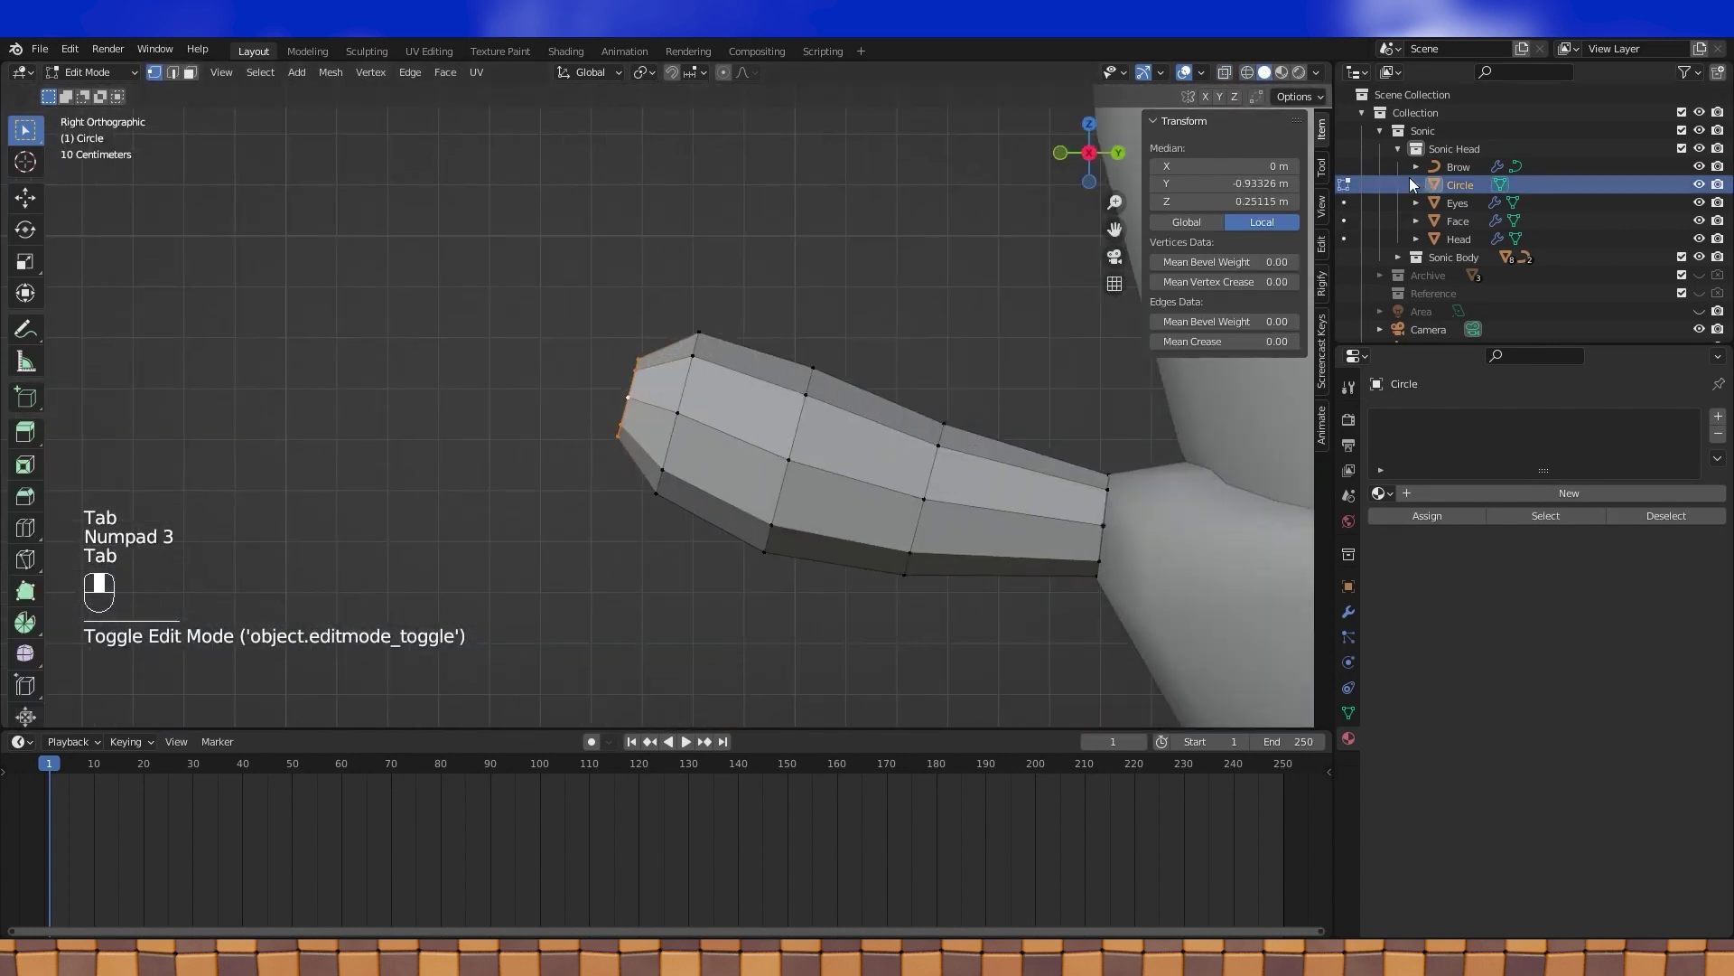
{"action": "left_click", "coordinate": [1251, 81]}
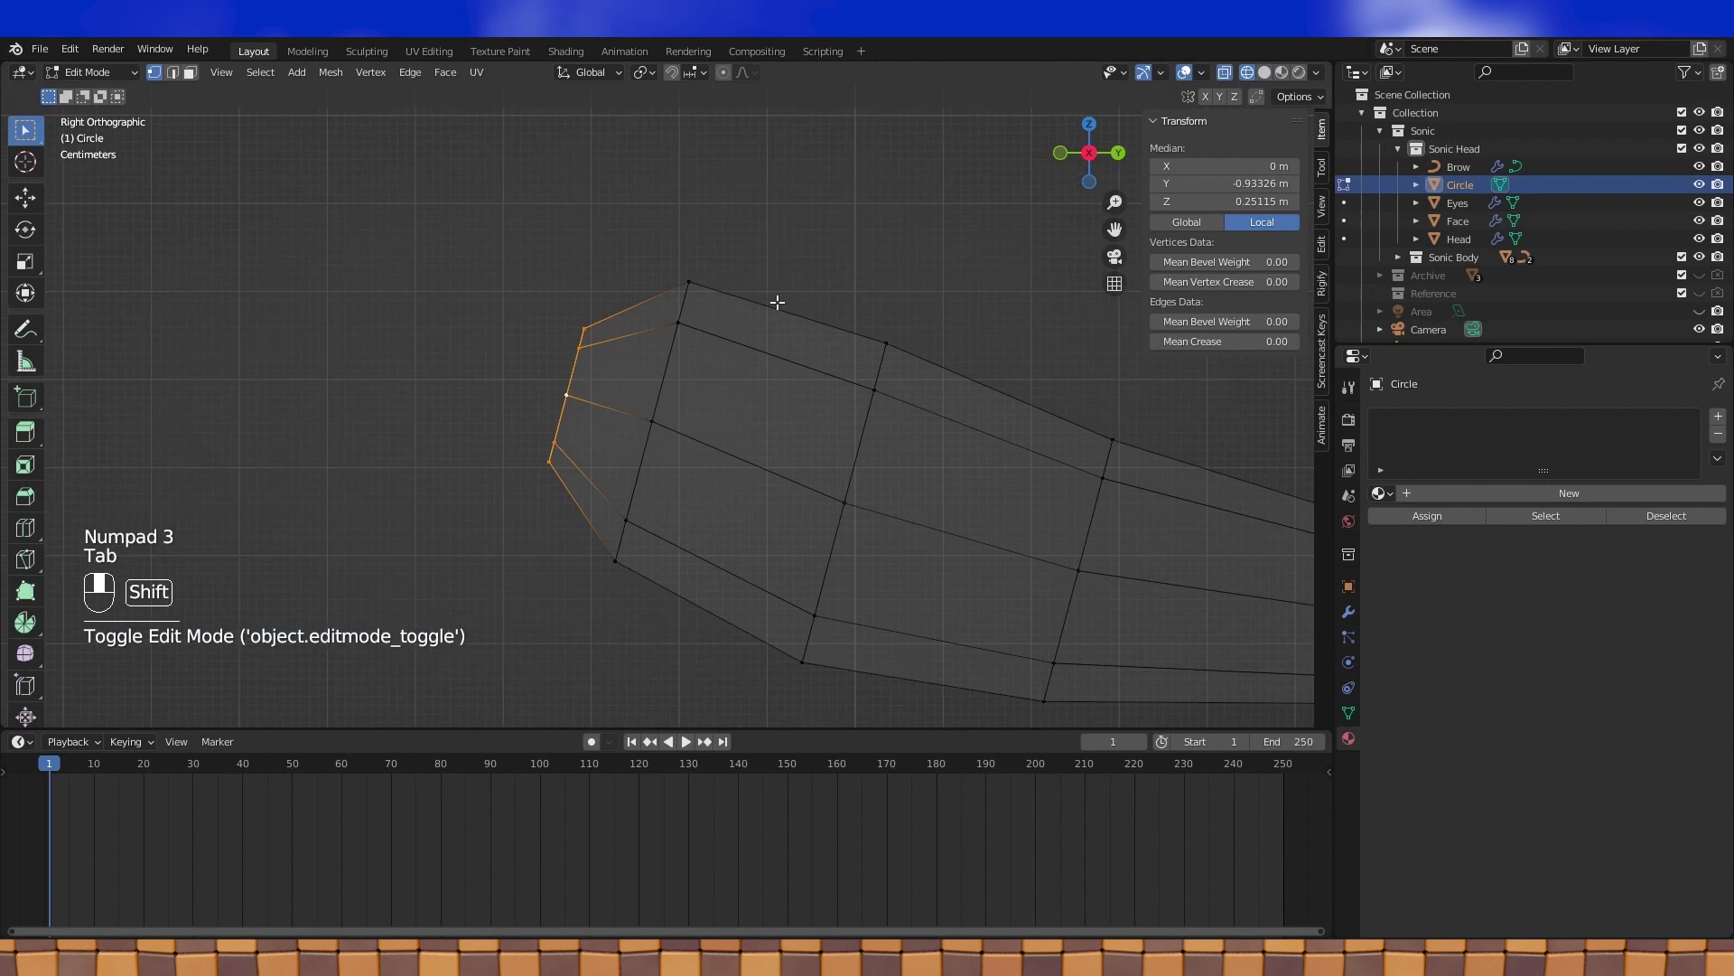
{"action": "key", "text": "e"}
{"action": "key", "text": "m"}
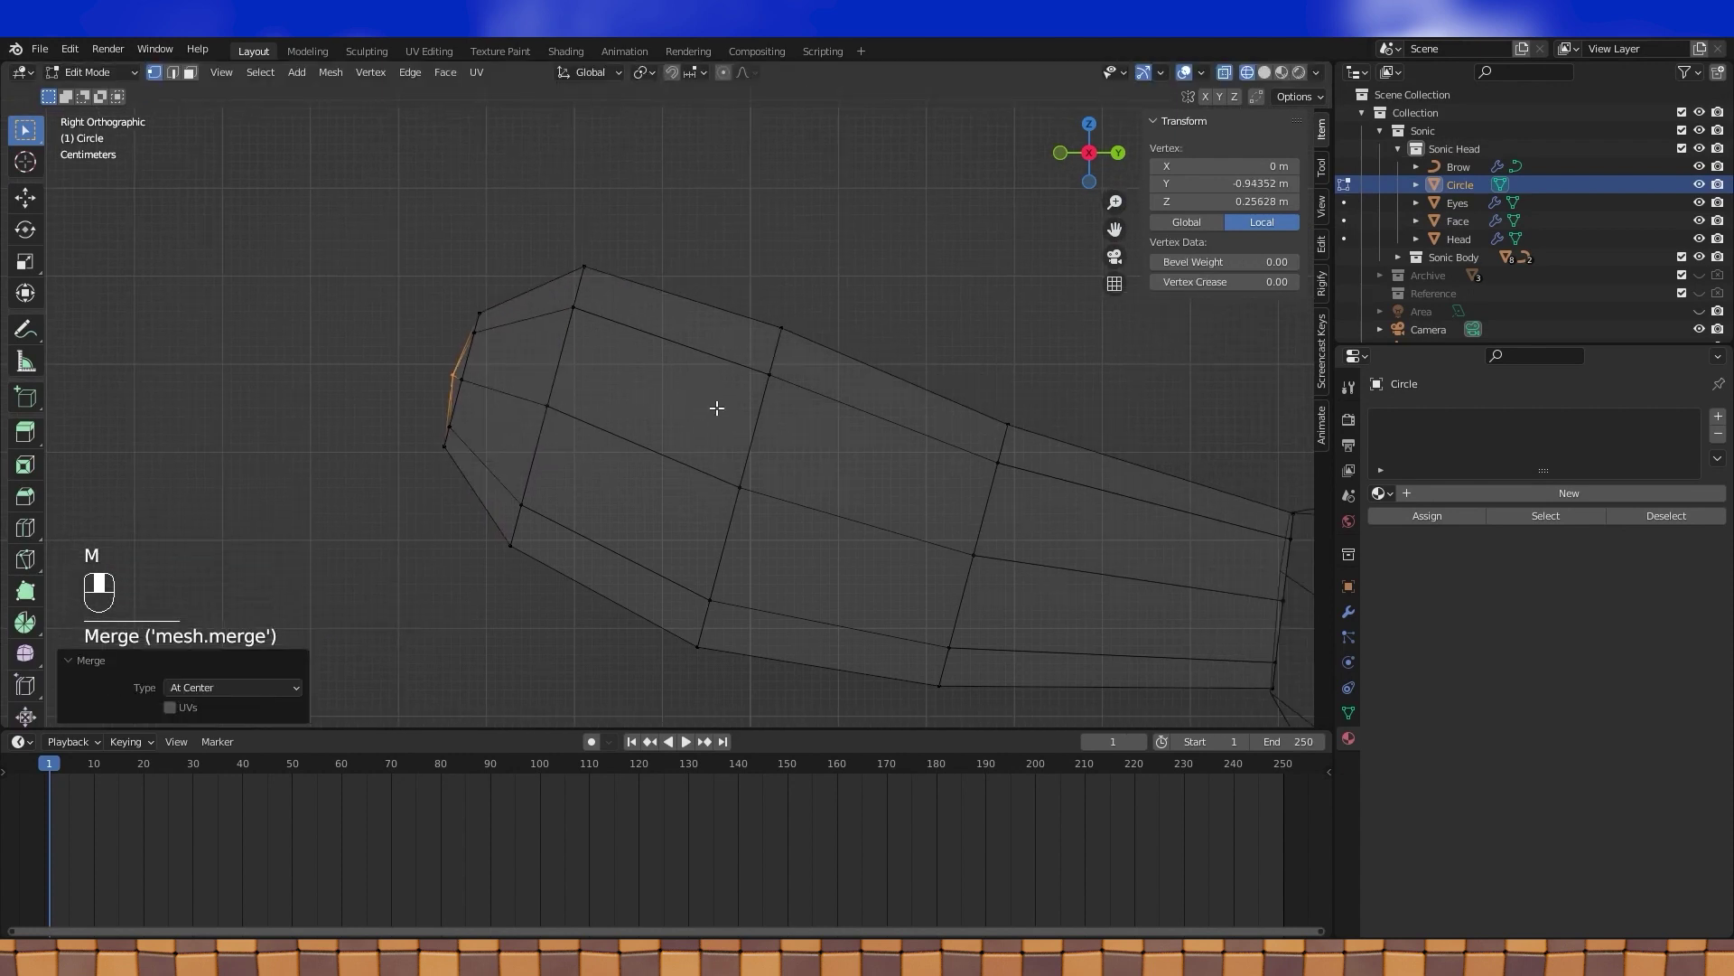
{"action": "middle_click", "coordinate": [867, 483]}
{"action": "left_click", "coordinate": [869, 480]}
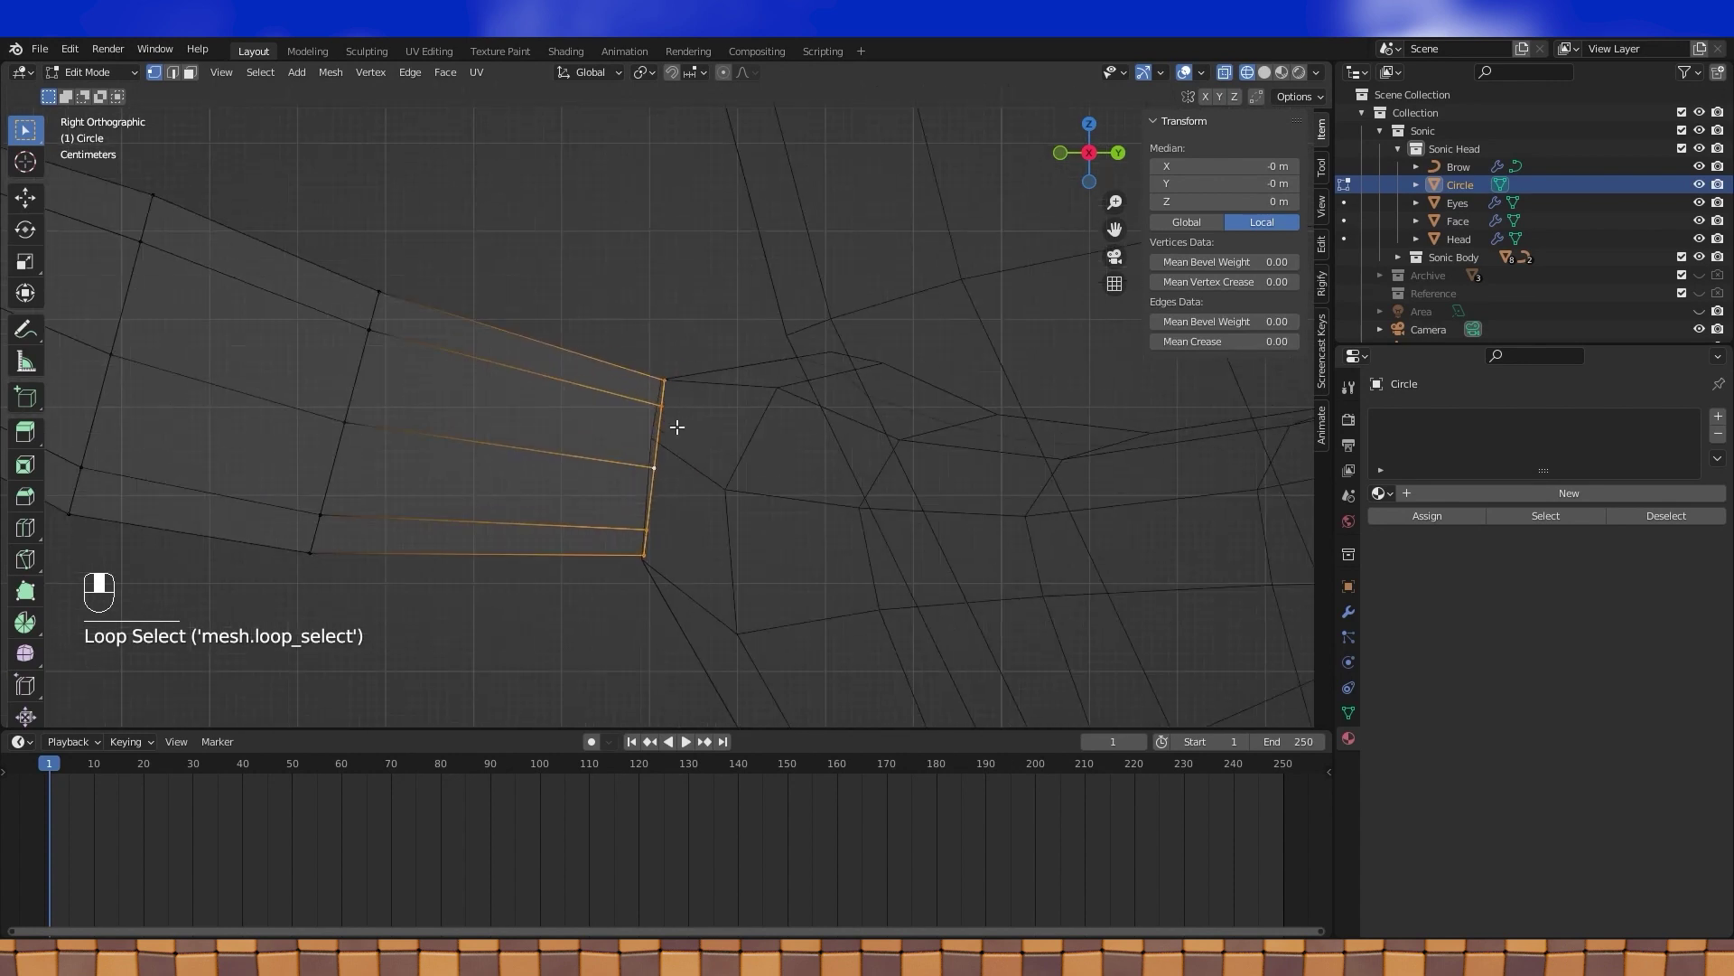
{"action": "key", "text": "e"}
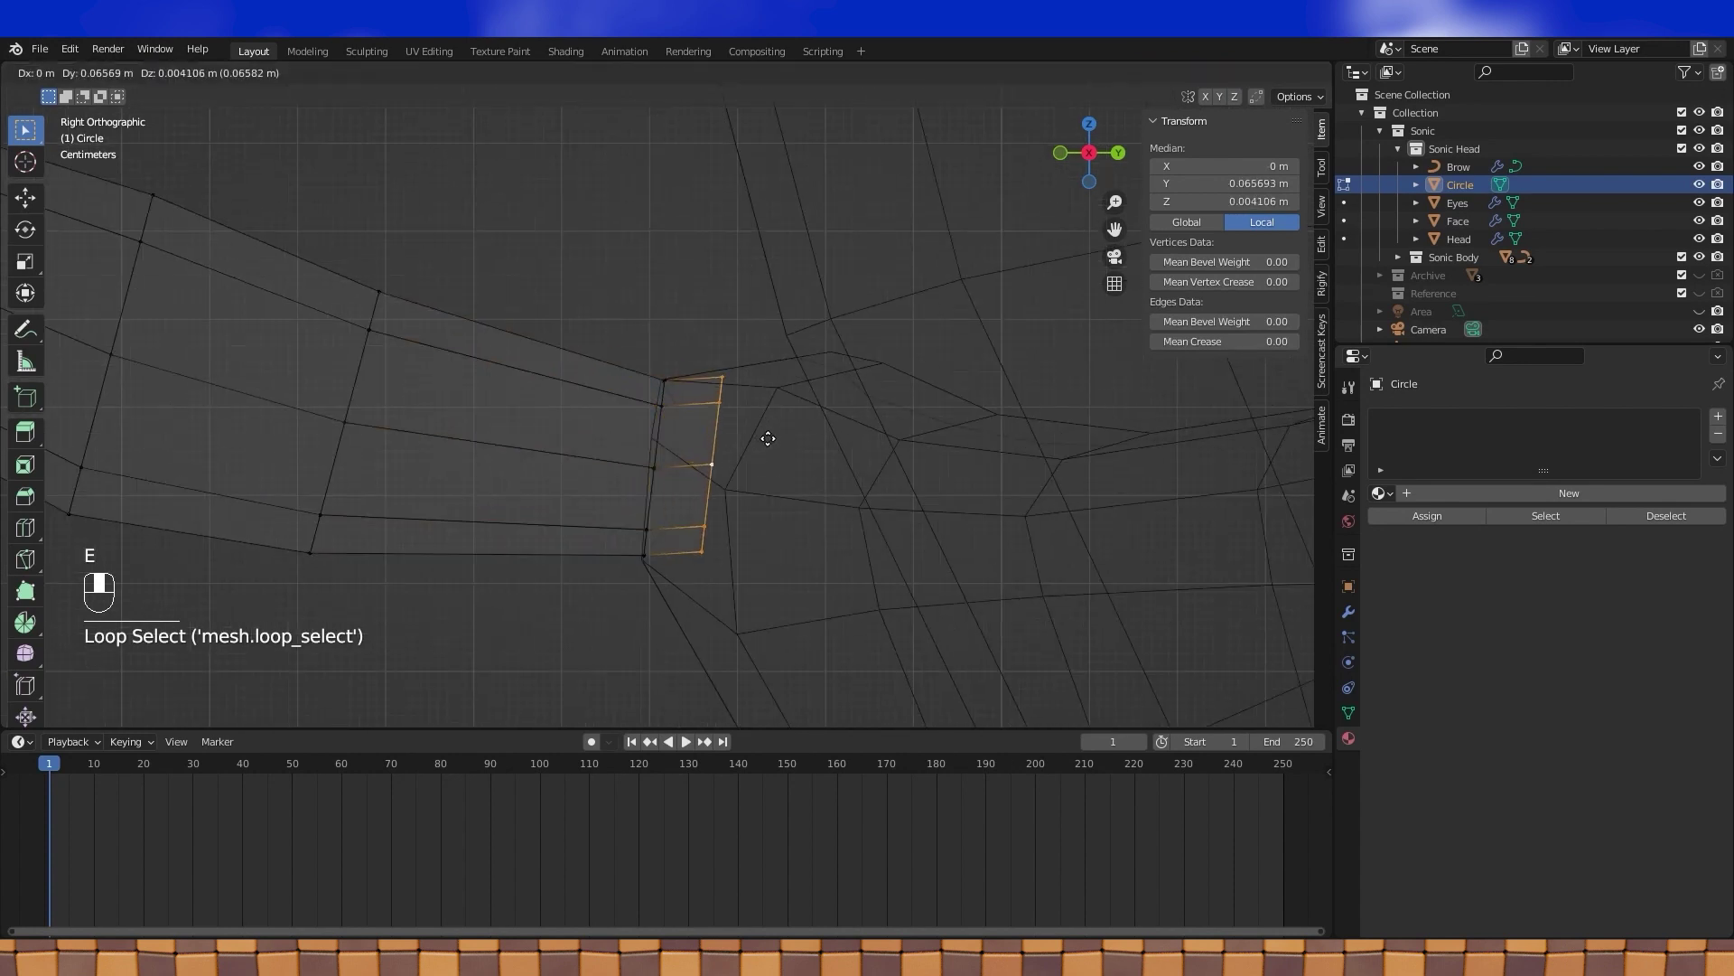
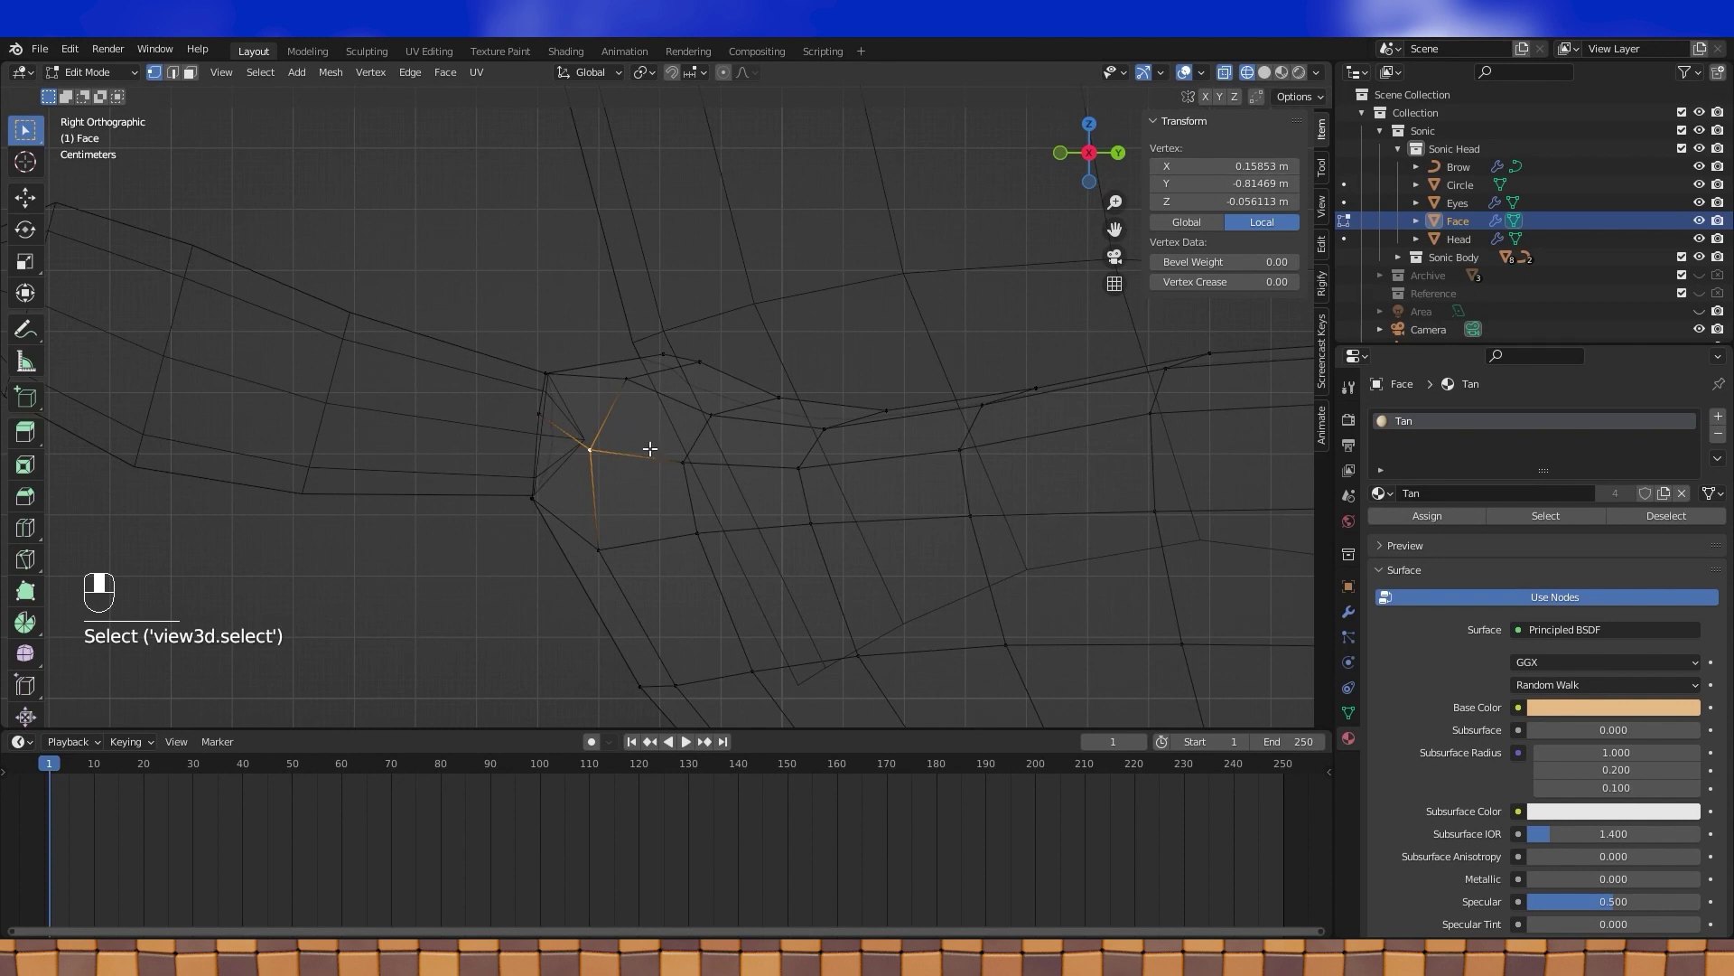
- Vertex-slide the face vertex at the nose base so the surface wraps the nose, then leave edit mode
{"action": "key", "text": "g"}
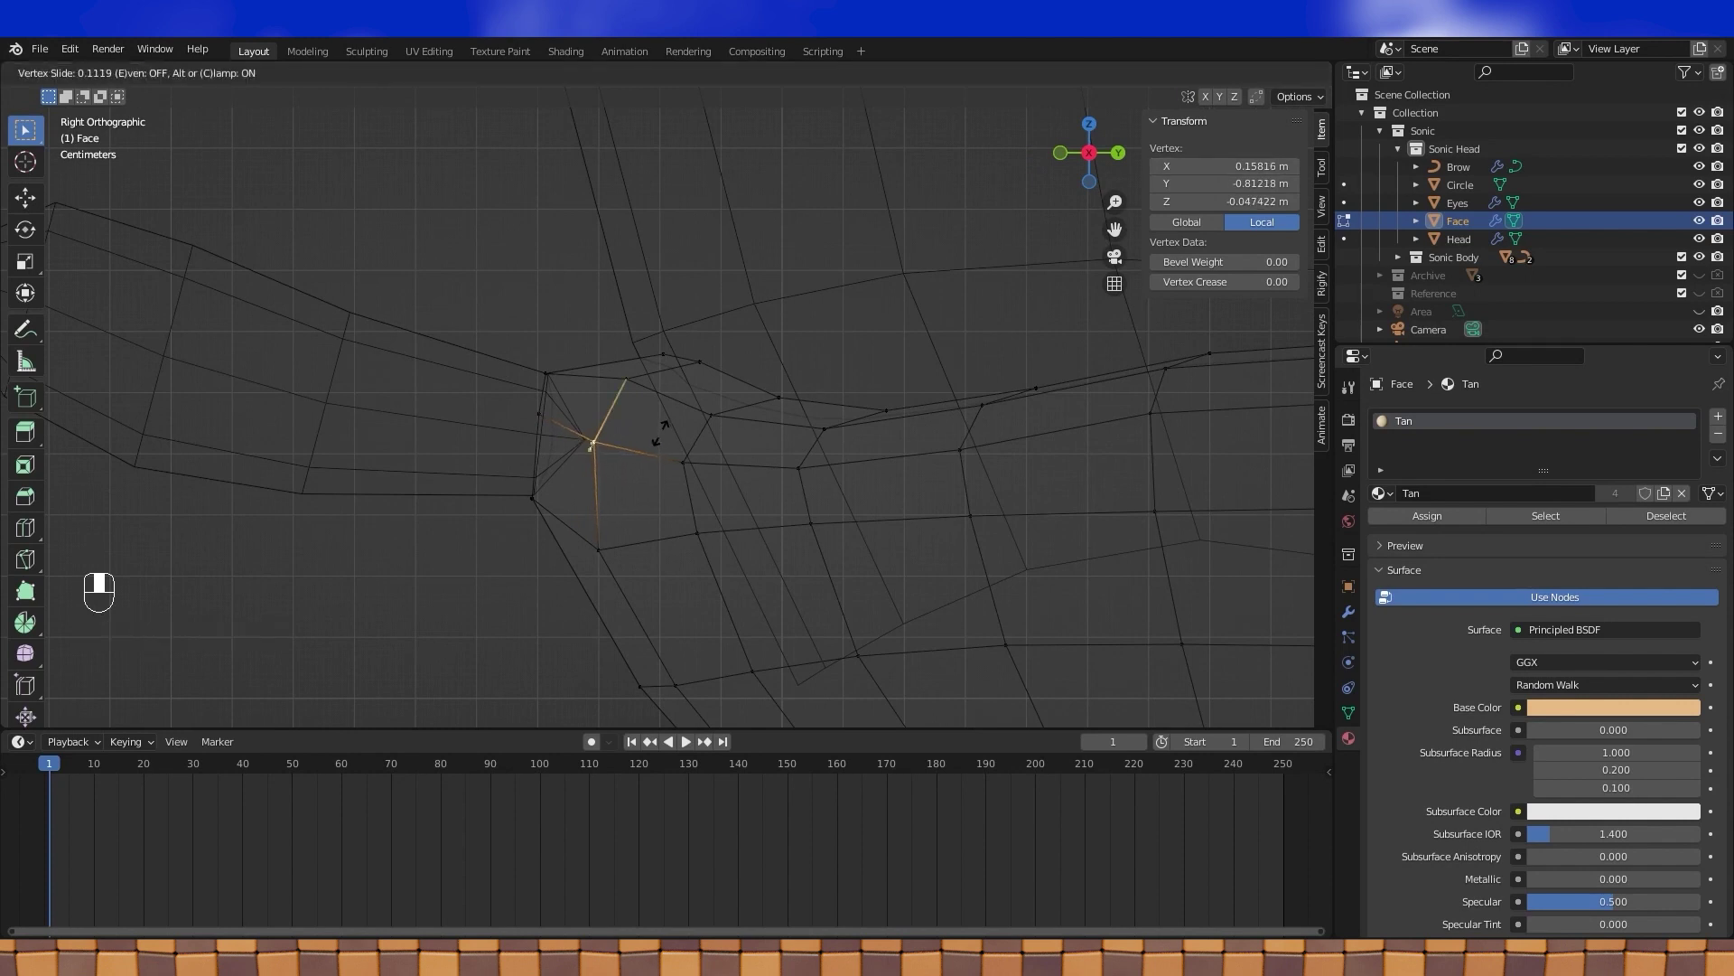
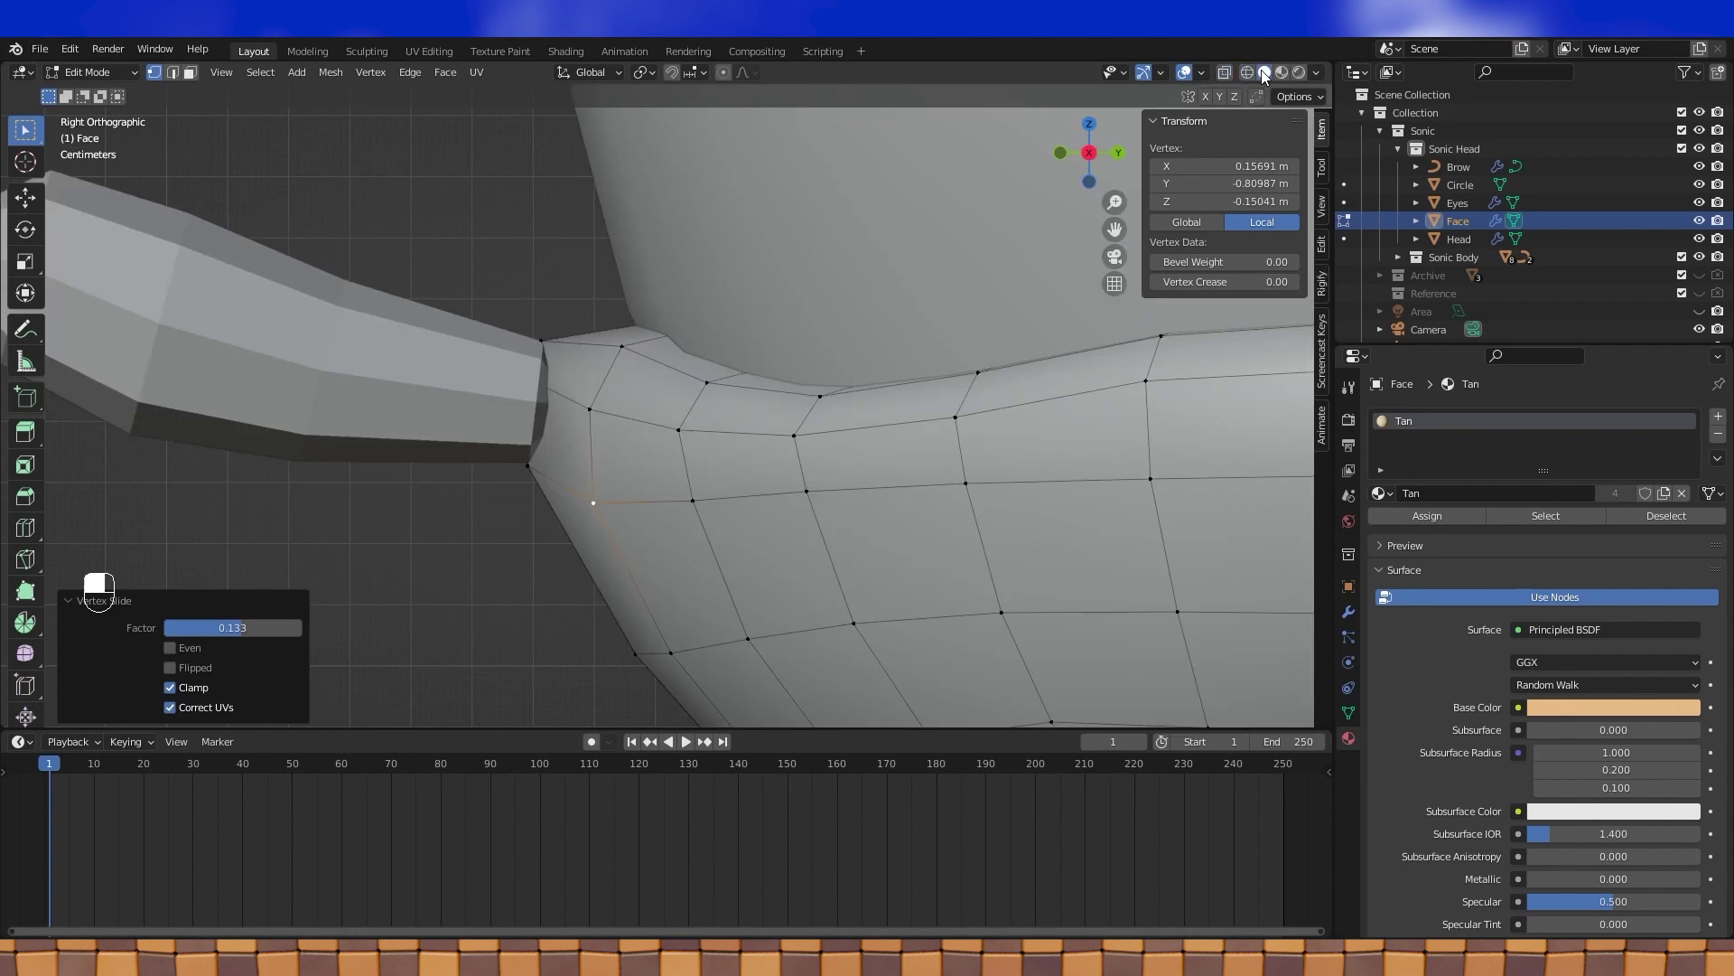
{"action": "key", "text": "Tab"}
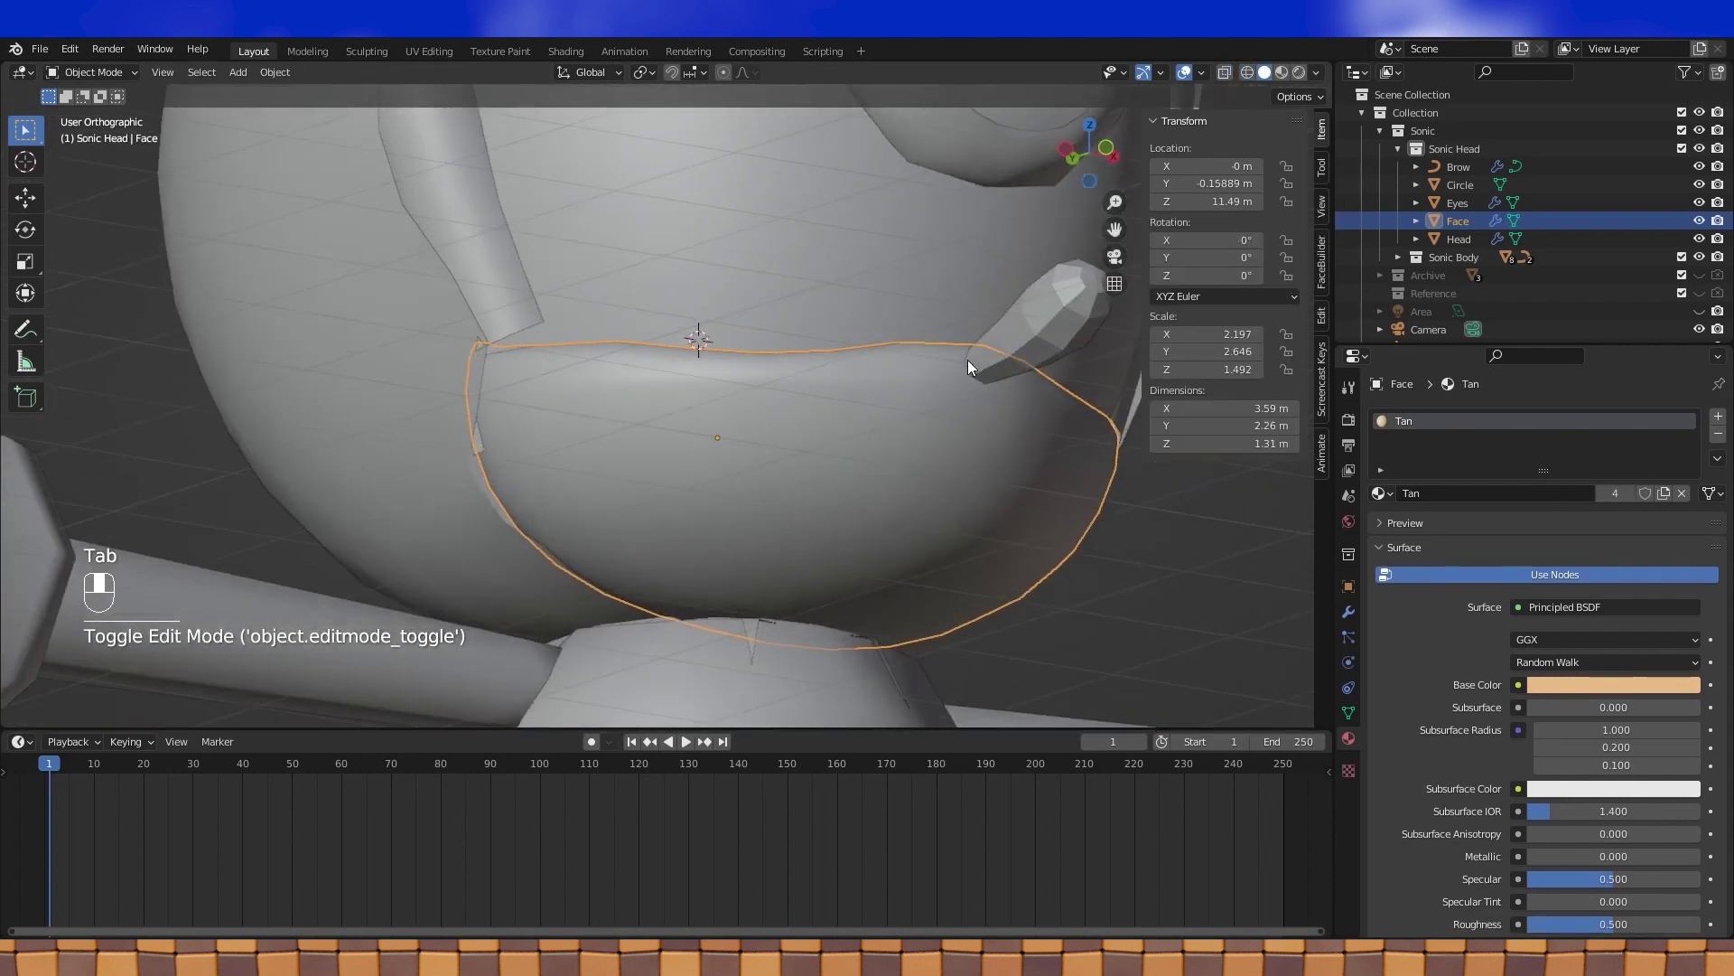
{"action": "left_click", "coordinate": [826, 404]}
{"action": "left_click_drag", "start_coordinate": [827, 403], "coordinate": [455, 77]}
{"action": "key", "text": "a"}
{"action": "left_click_drag", "start_coordinate": [455, 77], "coordinate": [1283, 83]}
- Select the Circle nose object and switch the viewport to Material Preview shading
{"action": "key", "text": "Tab"}
{"action": "middle_click", "coordinate": [907, 362]}
{"action": "right_click", "coordinate": [907, 363]}
{"action": "left_click_drag", "start_coordinate": [1282, 83], "coordinate": [655, 428]}
{"action": "left_click", "coordinate": [655, 428]}
{"action": "left_click_drag", "start_coordinate": [655, 429], "coordinate": [601, 332]}
{"action": "key", "text": "KP_3"}
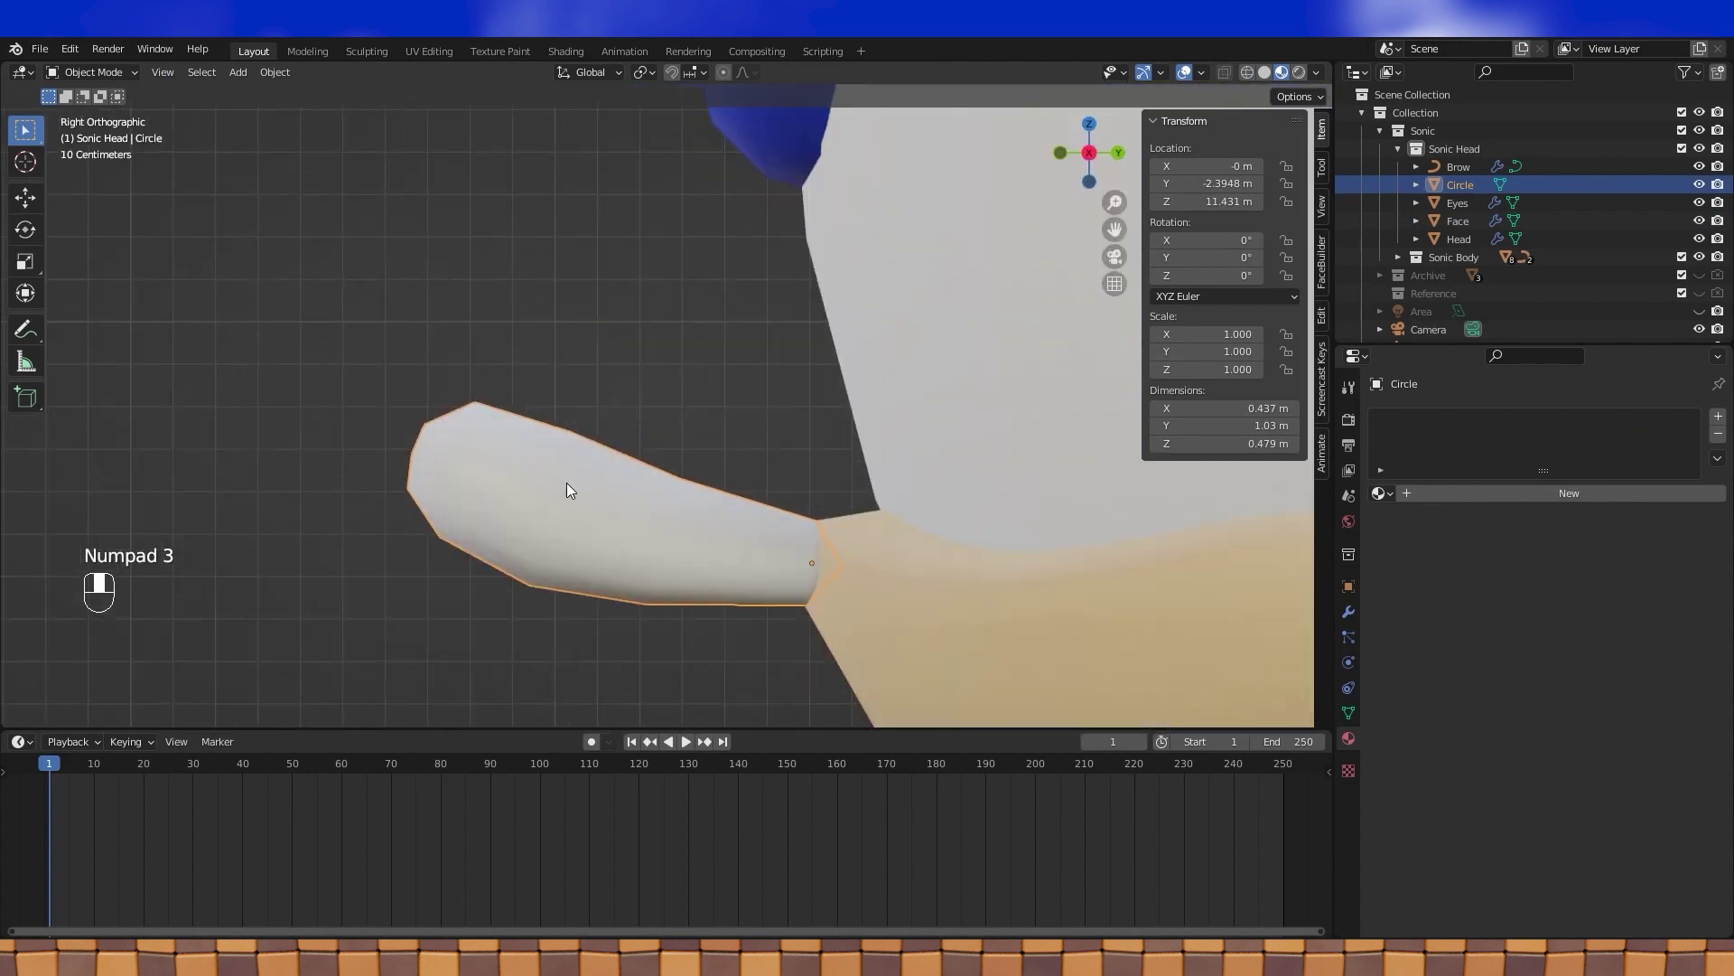
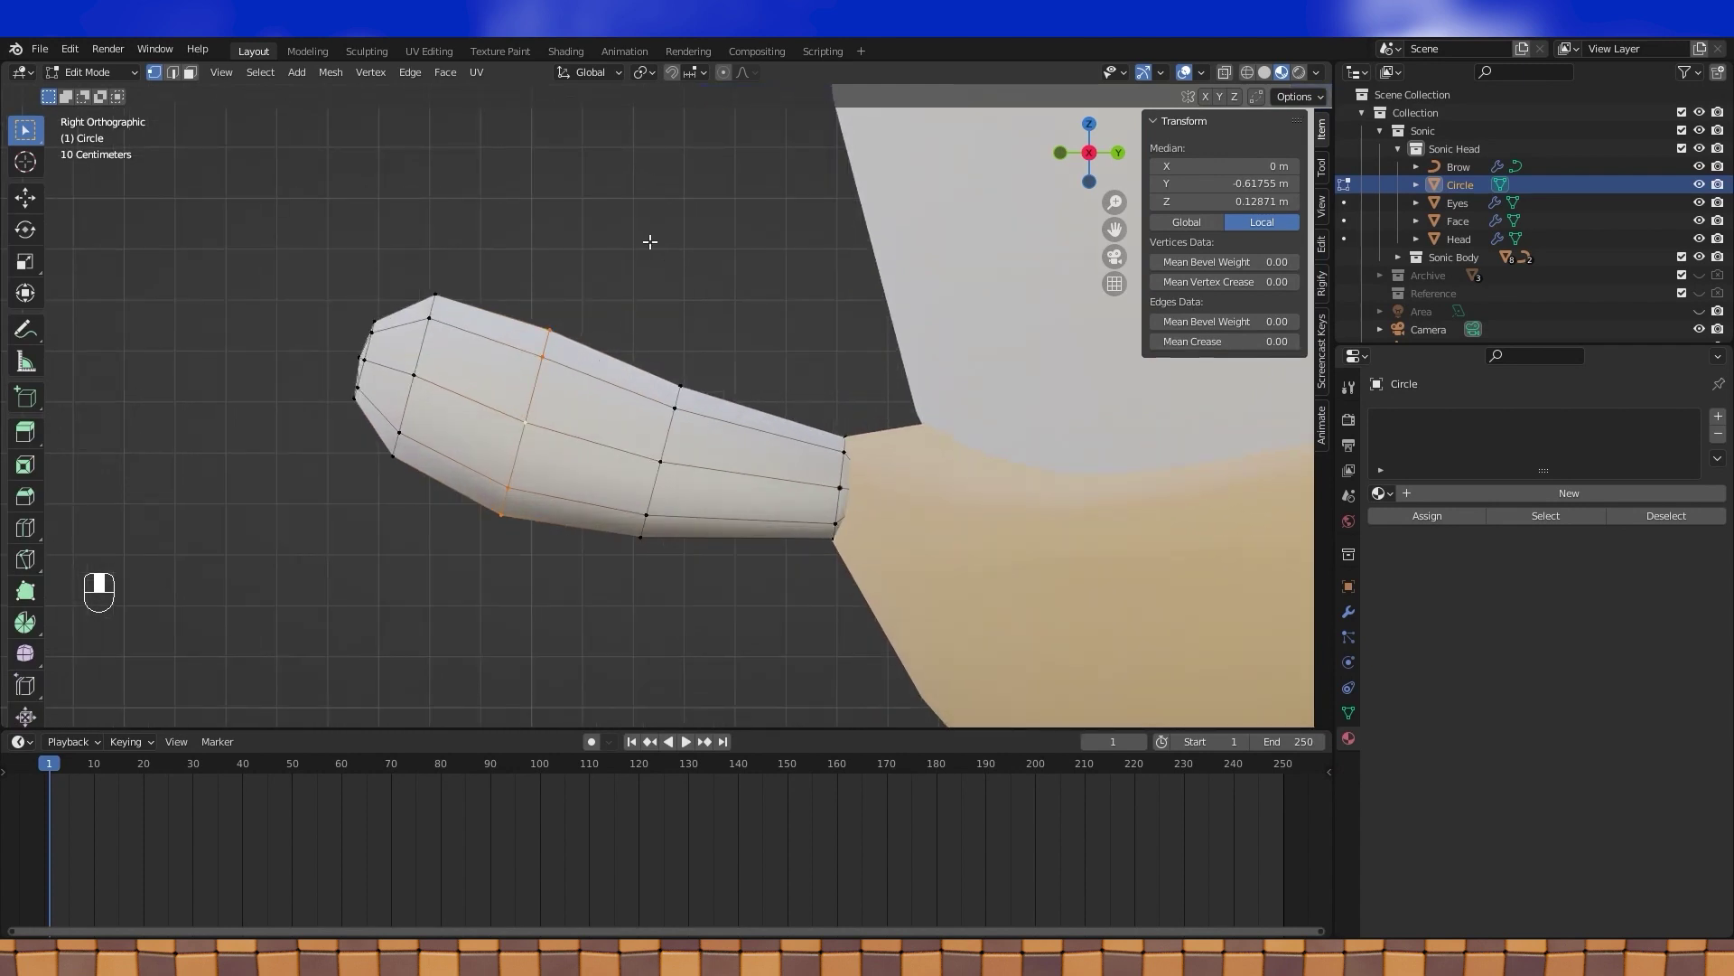
- Rotate and scale the loops near the nose tip to round it into a bulb
{"action": "key", "text": "r"}
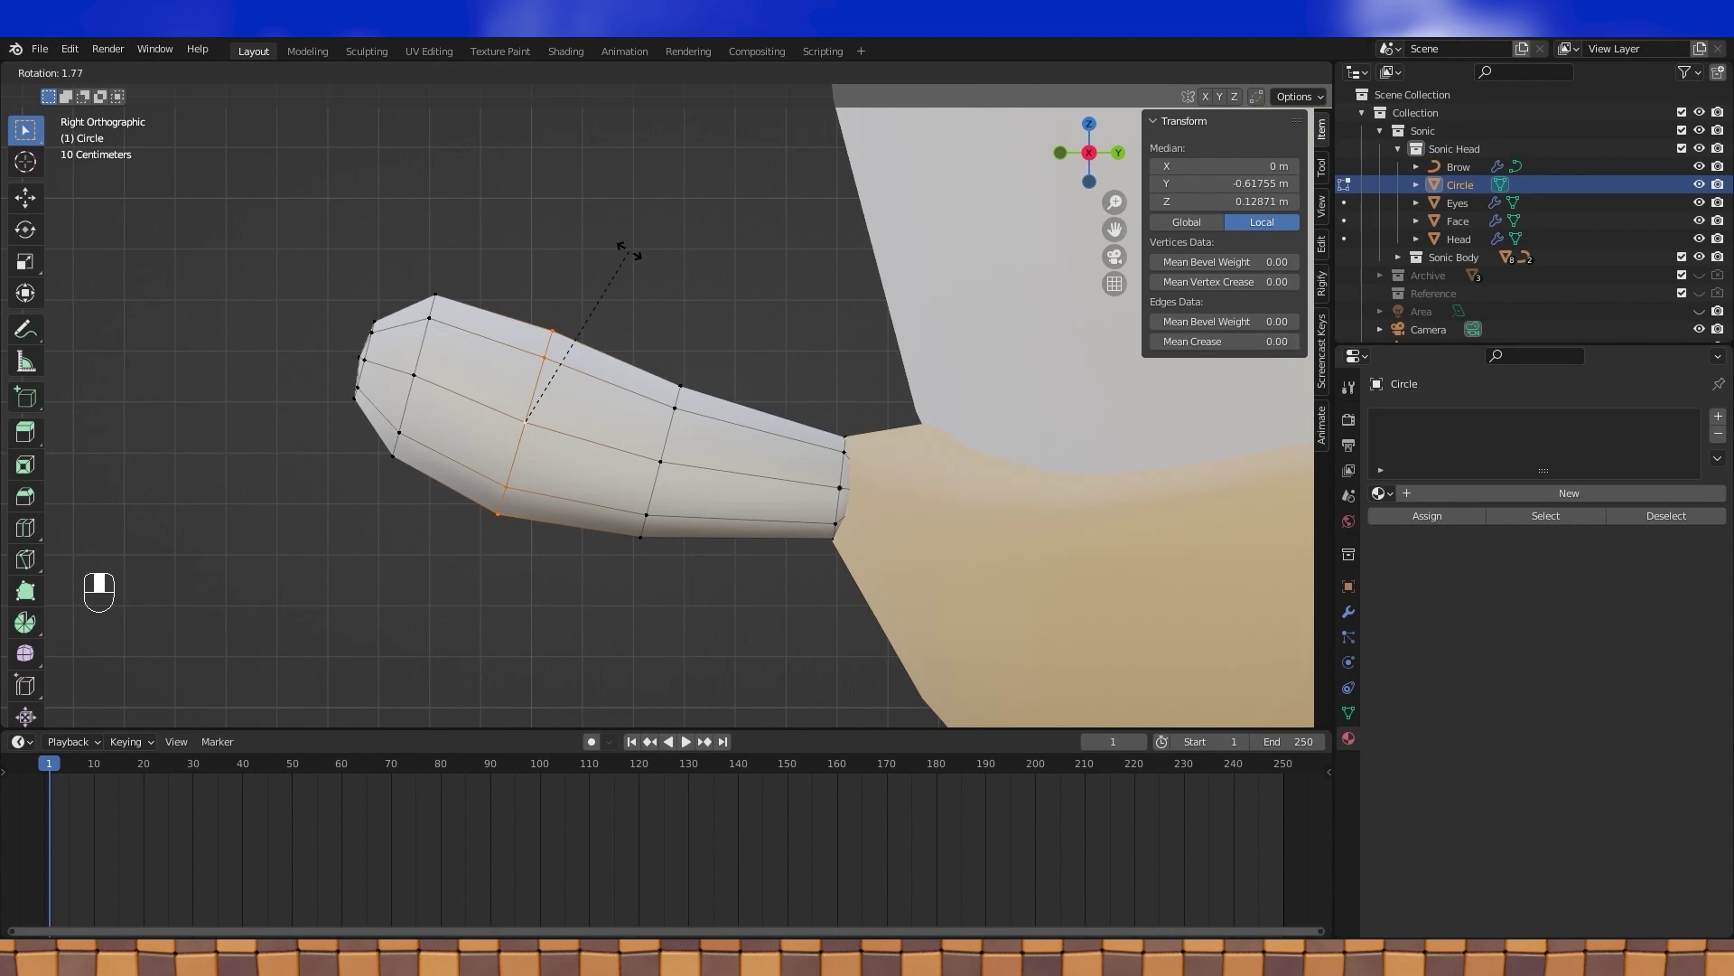
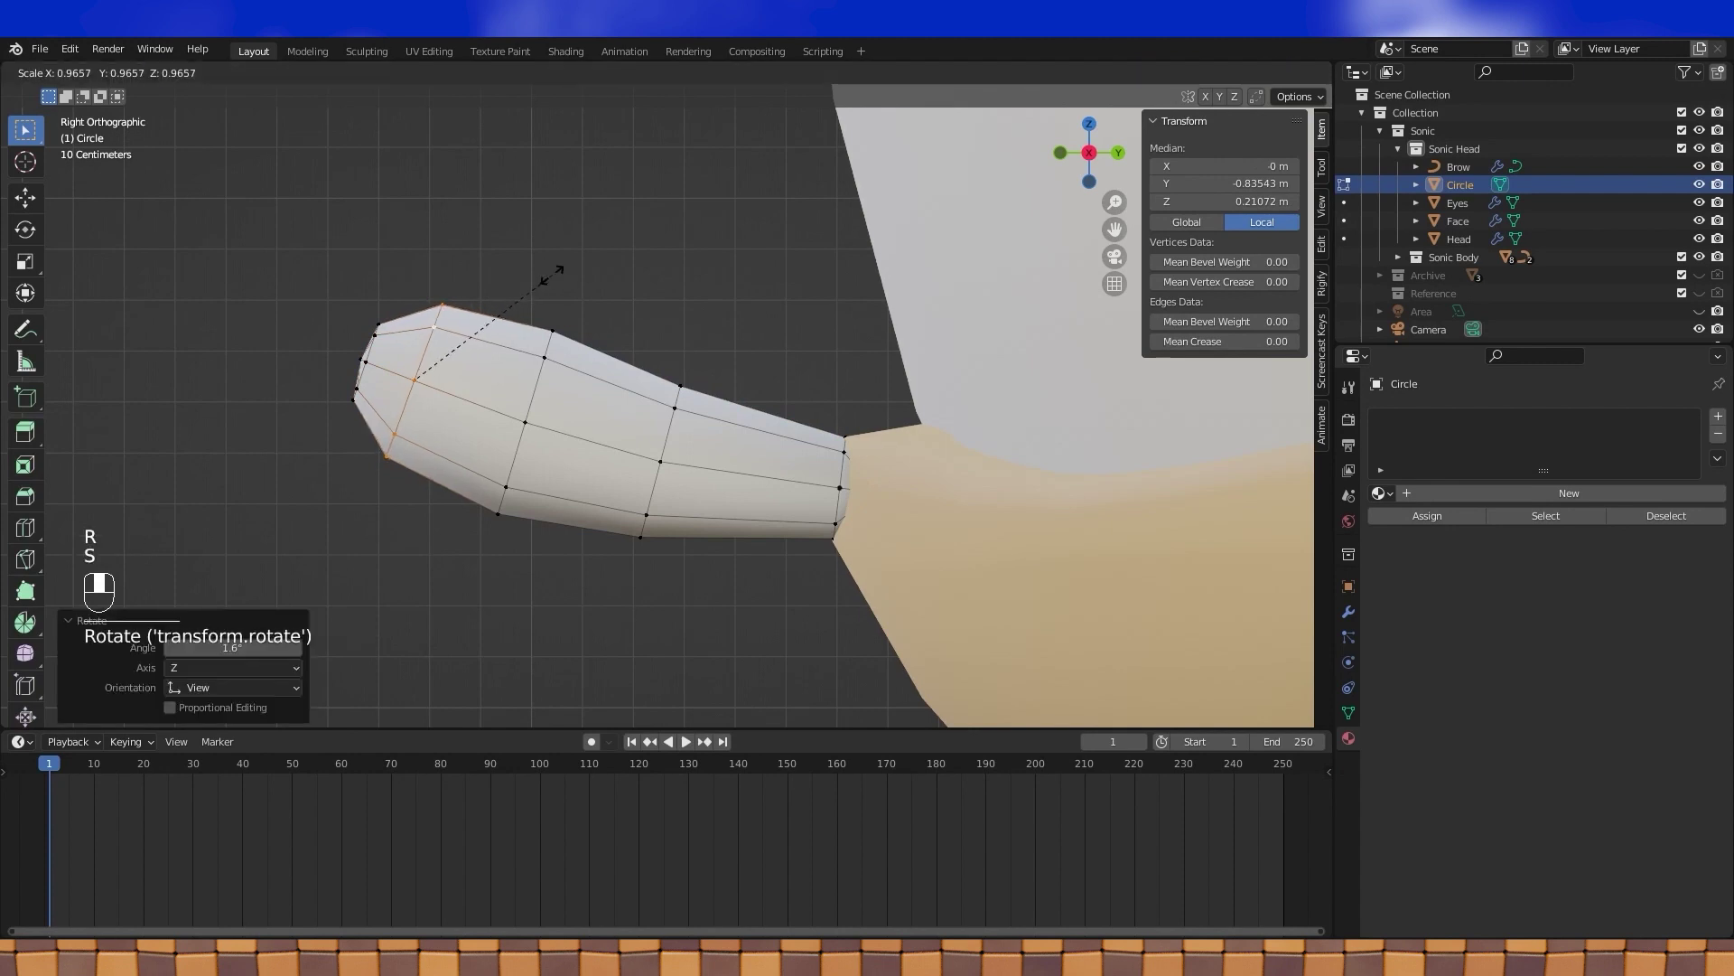
{"action": "left_click_drag", "start_coordinate": [555, 271], "coordinate": [1395, 498]}
{"action": "key", "text": "Tab"}
{"action": "key", "text": "Tab"}
{"action": "key", "text": "Tab"}
{"action": "left_click_drag", "start_coordinate": [1396, 498], "coordinate": [931, 322]}
{"action": "left_click_drag", "start_coordinate": [1016, 324], "coordinate": [1355, 620]}
{"action": "key", "text": "KP_1"}
- Select the Brow object and enable Wireframe in its Viewport Display properties
{"action": "middle_click", "coordinate": [729, 355]}
{"action": "right_click", "coordinate": [729, 355]}
{"action": "left_click_drag", "start_coordinate": [1355, 620], "coordinate": [1357, 723]}
{"action": "left_click", "coordinate": [1357, 723]}
{"action": "left_click_drag", "start_coordinate": [1354, 722], "coordinate": [1352, 596]}
{"action": "left_click", "coordinate": [1352, 596]}
{"action": "left_click_drag", "start_coordinate": [1361, 611], "coordinate": [1517, 755]}
{"action": "left_click", "coordinate": [1517, 755]}
- Enable the Wireframe viewport display for the face and head pieces as well
{"action": "left_click_drag", "start_coordinate": [739, 300], "coordinate": [1531, 752]}
{"action": "left_click", "coordinate": [1531, 752]}
{"action": "left_click_drag", "start_coordinate": [1477, 716], "coordinate": [808, 313]}
{"action": "left_click", "coordinate": [808, 313]}
{"action": "left_click", "coordinate": [1518, 750]}
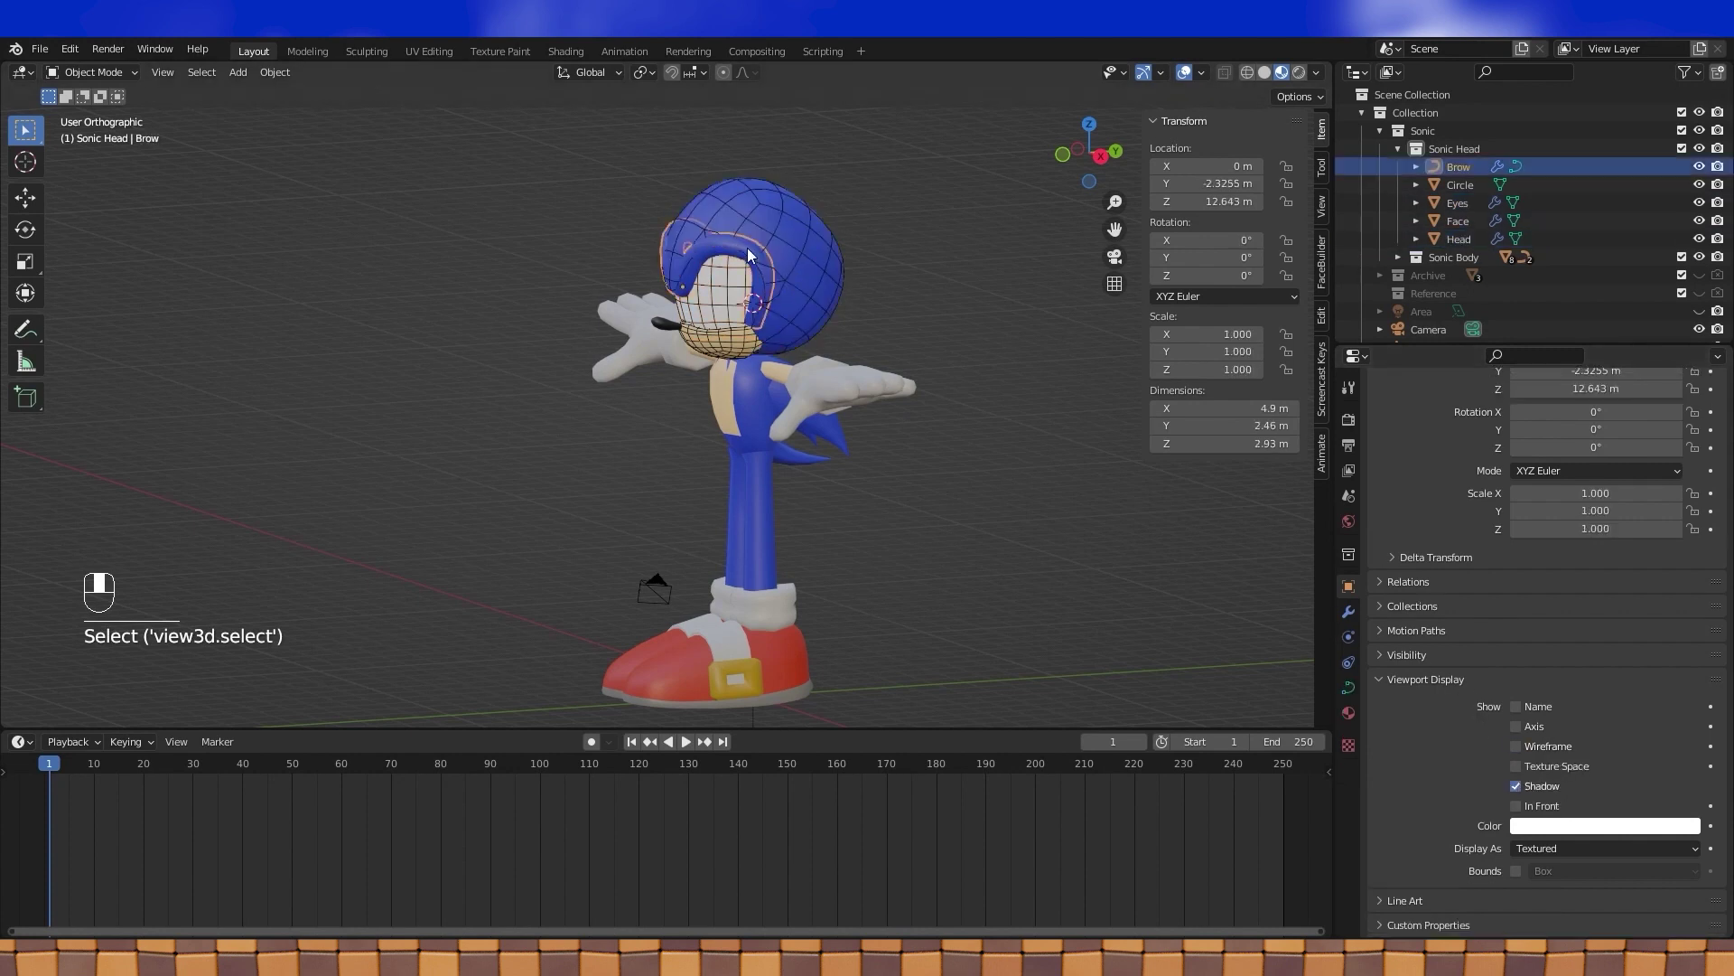
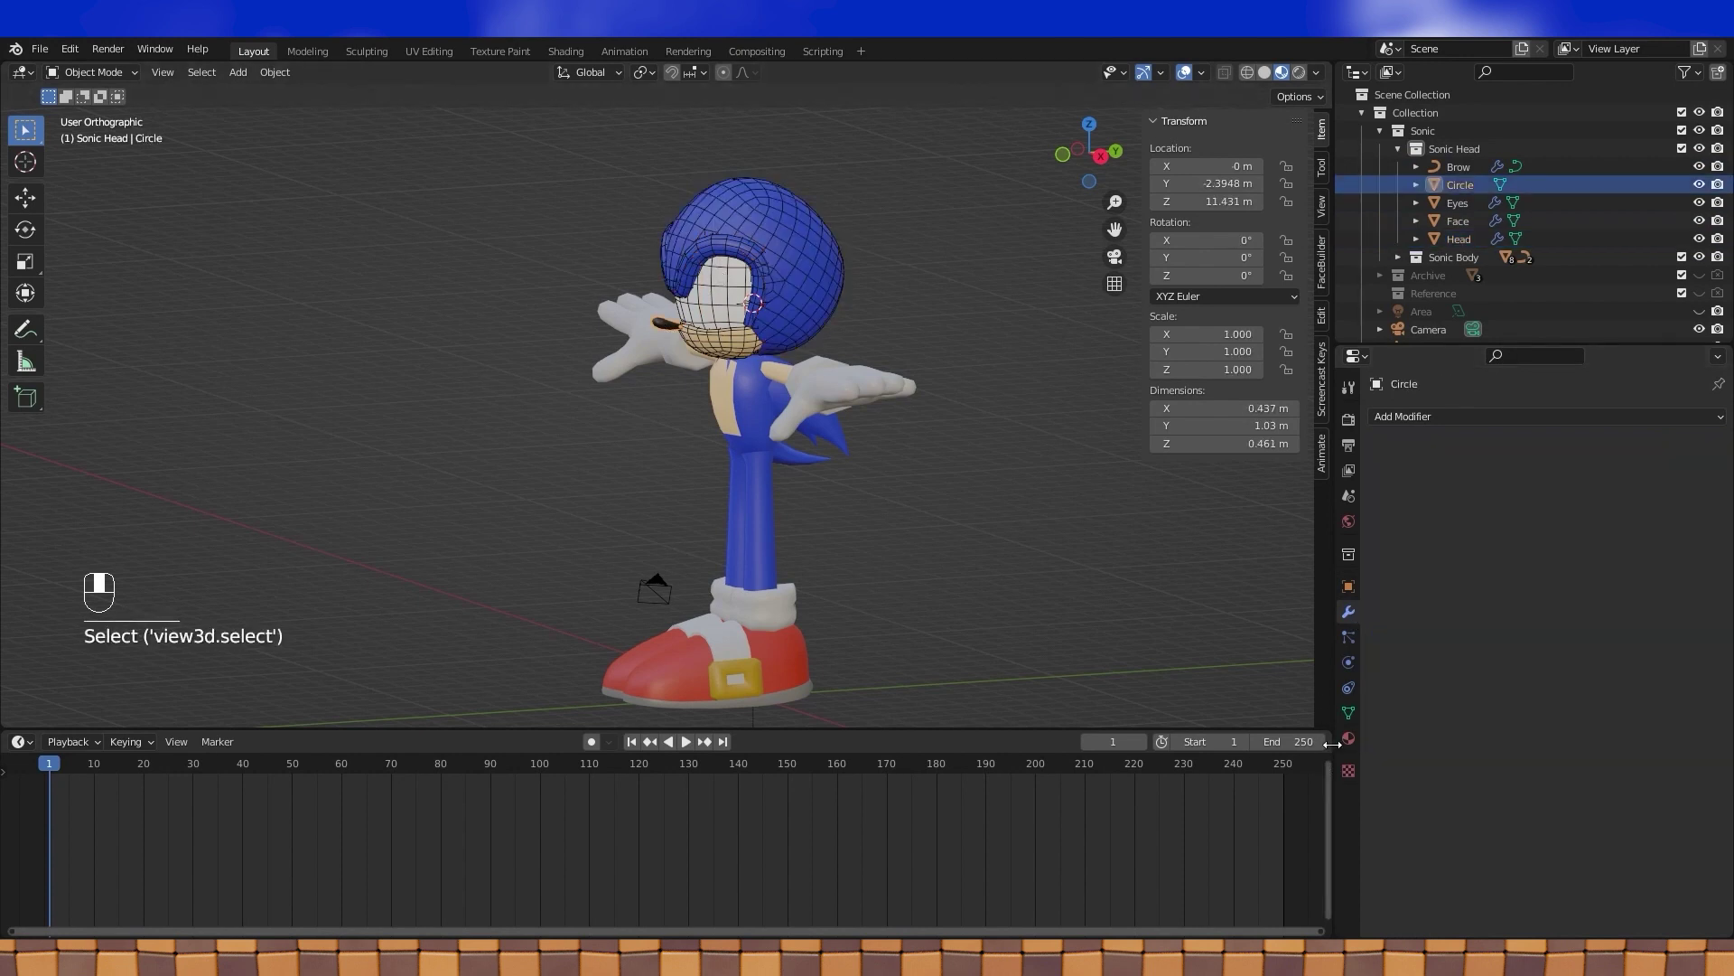
- Rename the Circle object to Nose in the Outliner
{"action": "left_click", "coordinate": [1347, 595]}
{"action": "left_click", "coordinate": [1519, 898]}
{"action": "middle_click", "coordinate": [1517, 898]}
{"action": "left_click", "coordinate": [963, 281]}
{"action": "left_click_drag", "start_coordinate": [962, 281], "coordinate": [239, 114]}
{"action": "key", "text": "KP_1"}
{"action": "left_click_drag", "start_coordinate": [818, 308], "coordinate": [508, 372]}
{"action": "left_click", "coordinate": [509, 372]}
- Add a new empty collection nested inside the Sonic Head collection
{"action": "left_click_drag", "start_coordinate": [509, 371], "coordinate": [1470, 197]}
{"action": "left_click", "coordinate": [1470, 197]}
{"action": "middle_click", "coordinate": [1470, 197]}
{"action": "left_click_drag", "start_coordinate": [1470, 197], "coordinate": [1466, 155]}
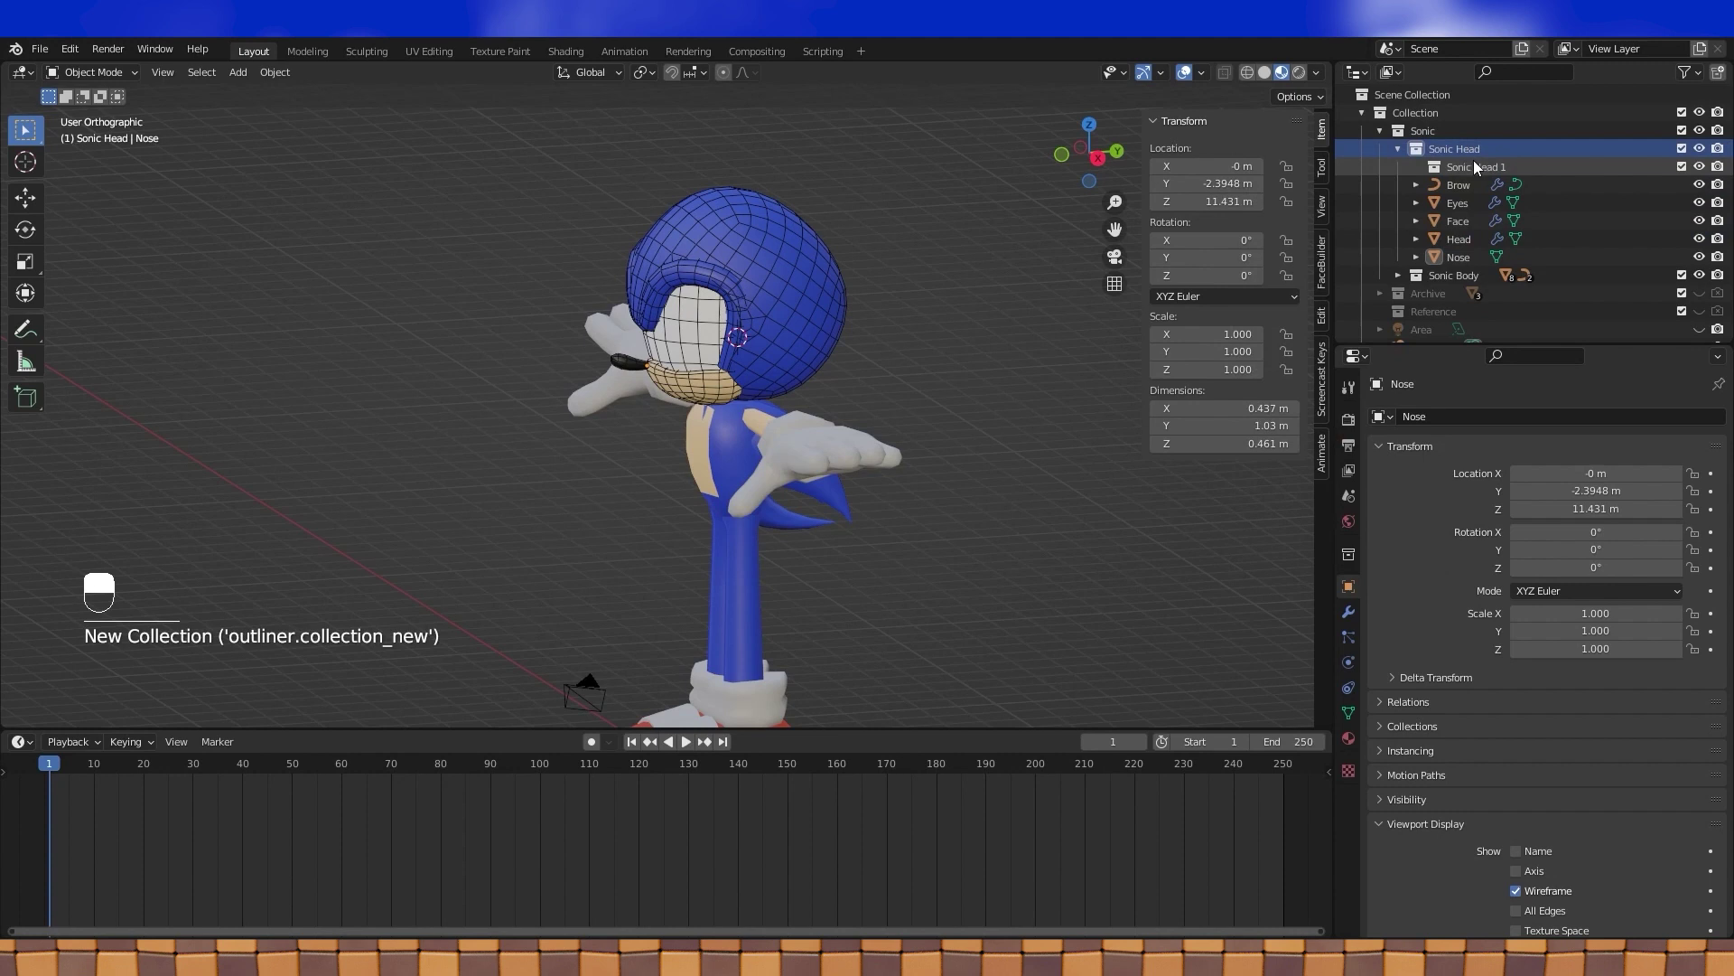
- Name the collection Head spikes and add a NURBS path curve in it from front view
{"action": "left_click", "coordinate": [1477, 169]}
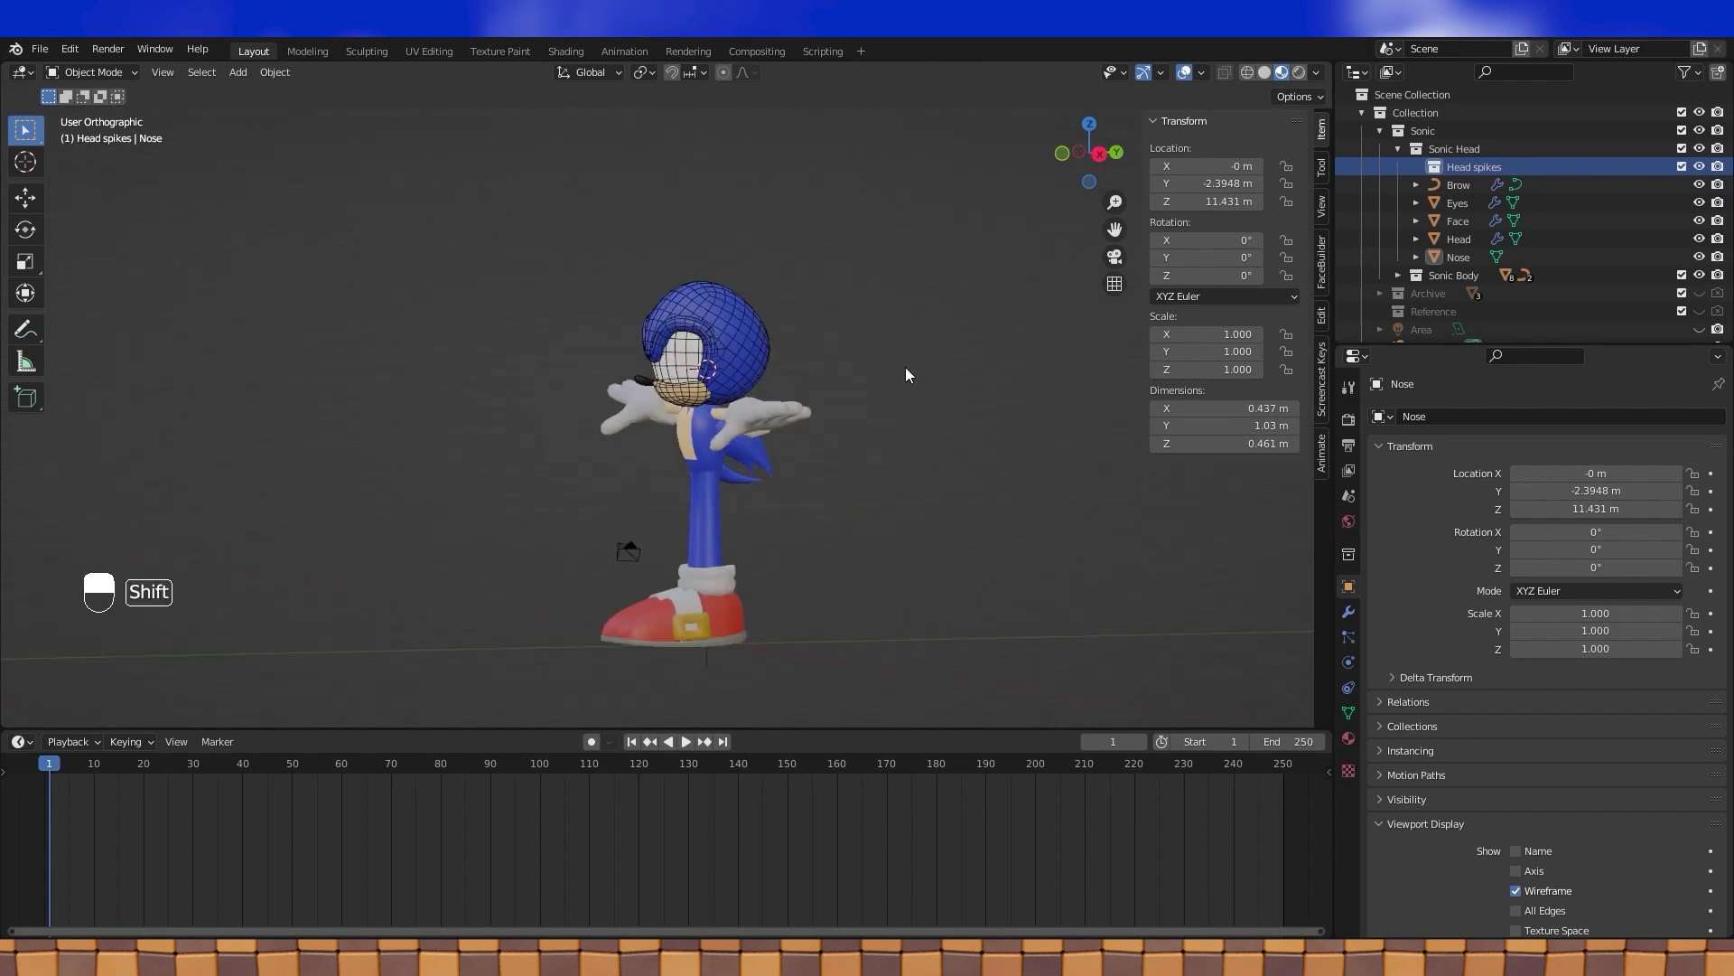
{"action": "key", "text": "shift+s"}
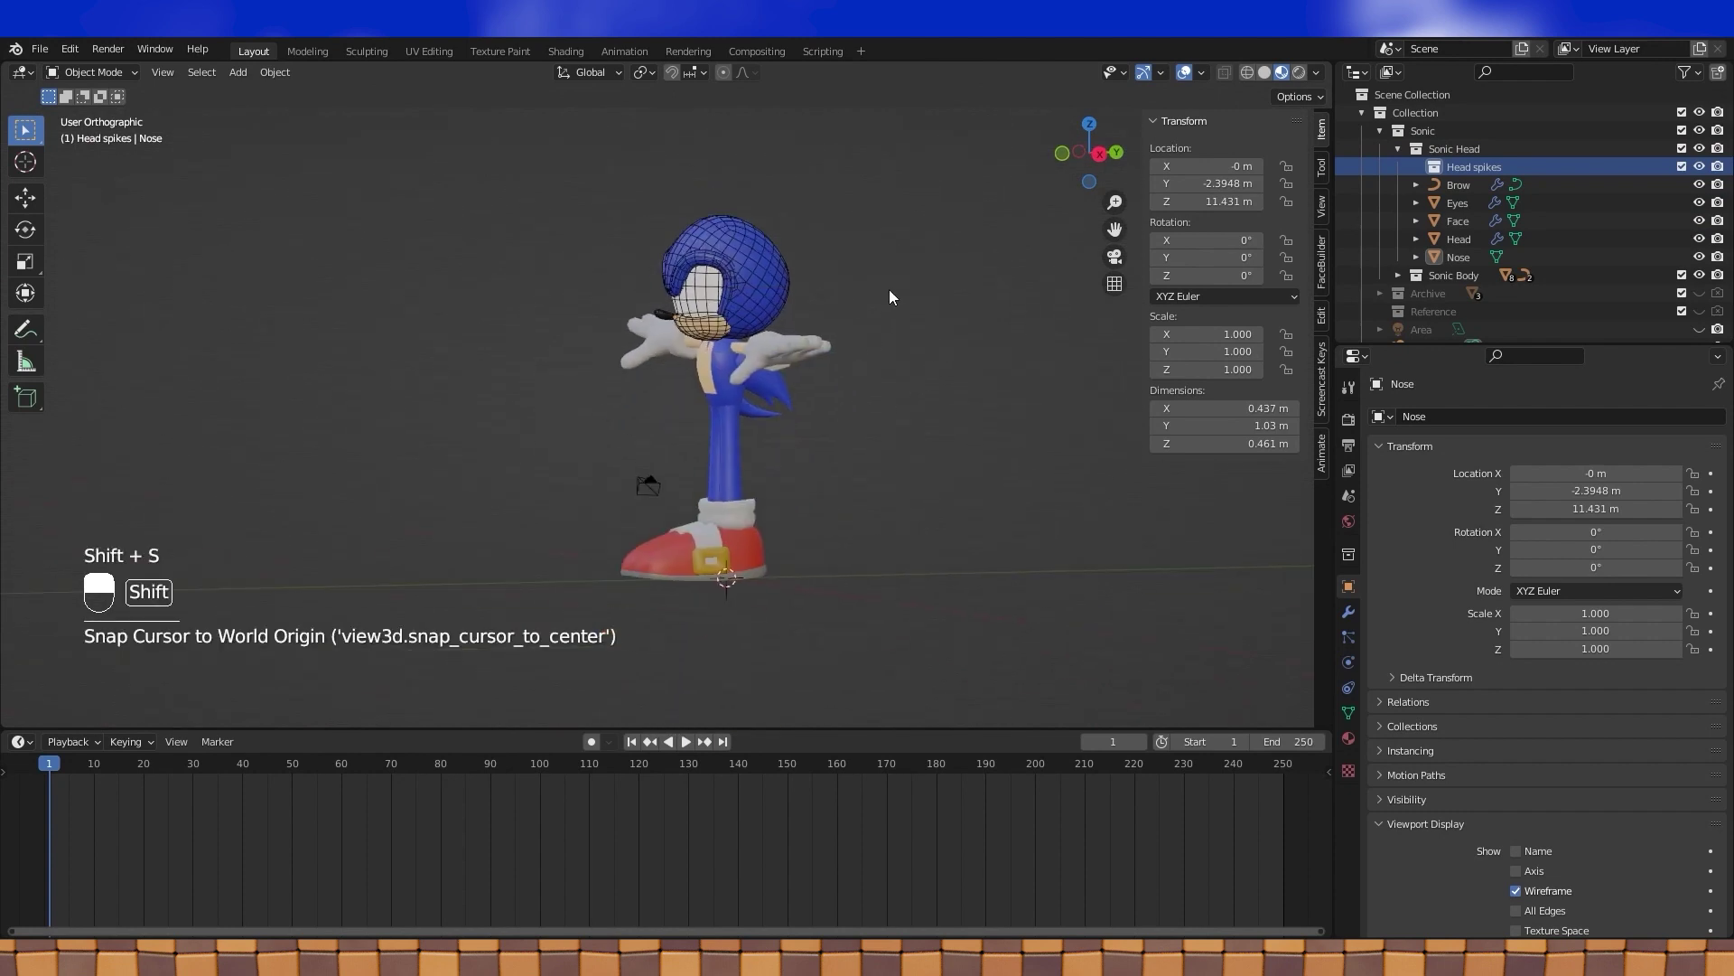
{"action": "key", "text": "KP_3"}
{"action": "key", "text": "KP_1"}
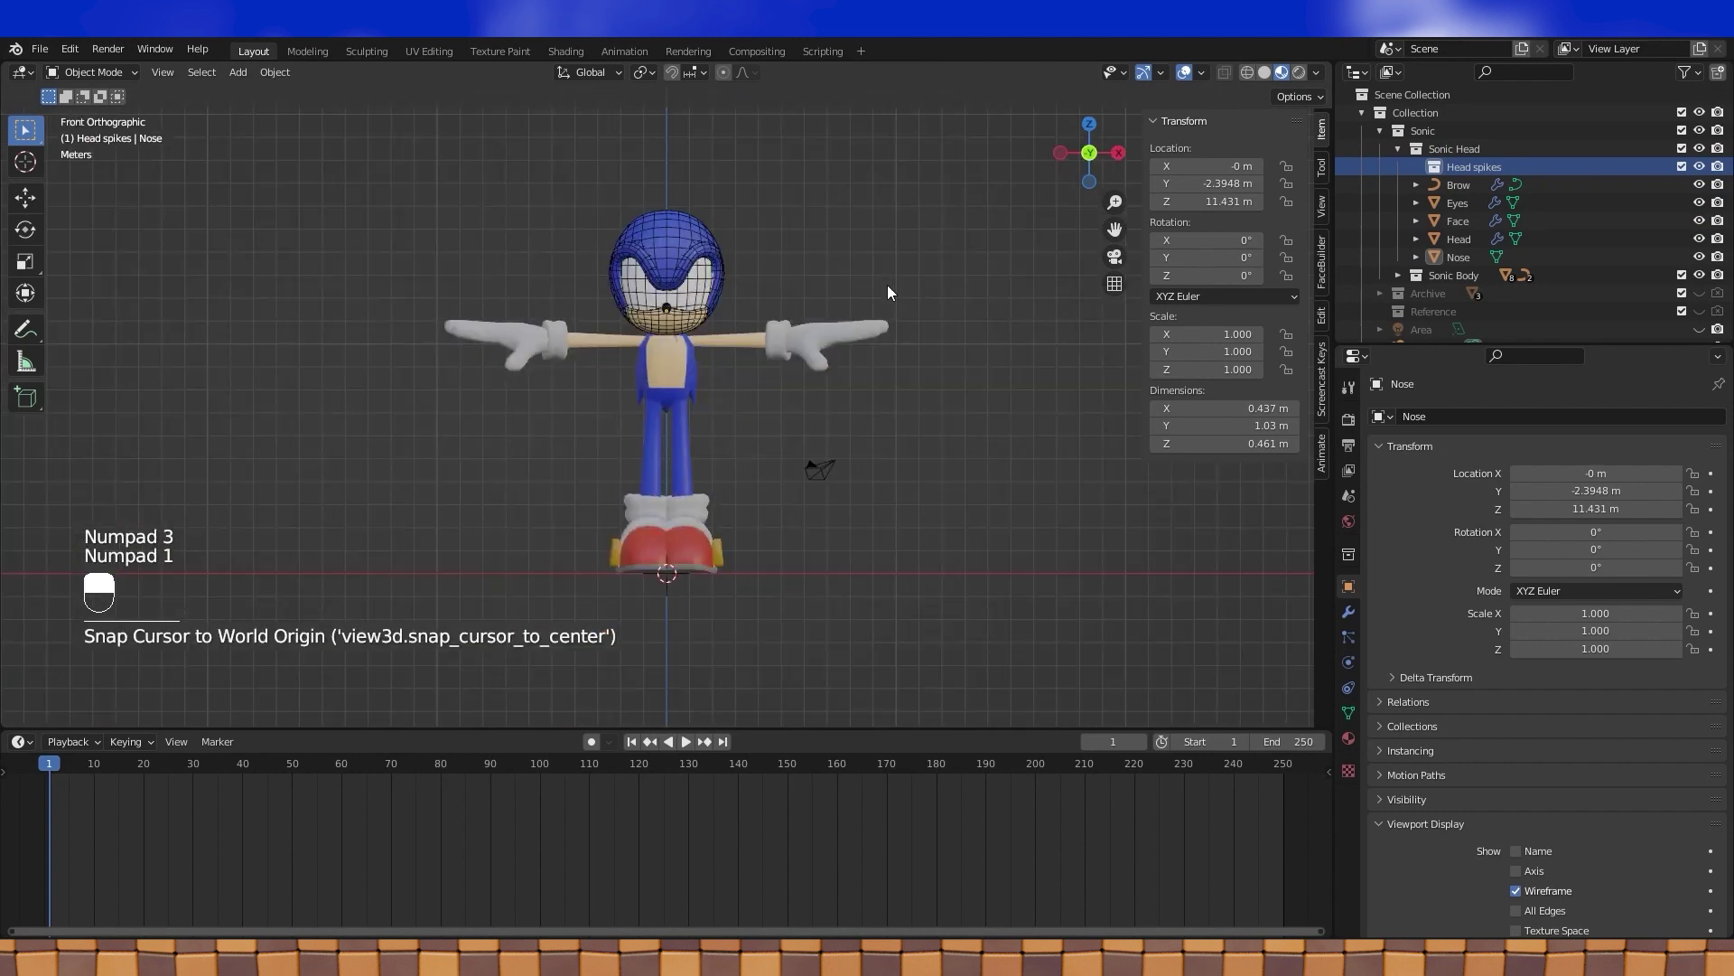
{"action": "middle_click", "coordinate": [847, 278]}
- Give the NurbsPath Bevel Depth 1 m with resolution 2 and shift its points to start at the origin
{"action": "key", "text": "shift+a"}
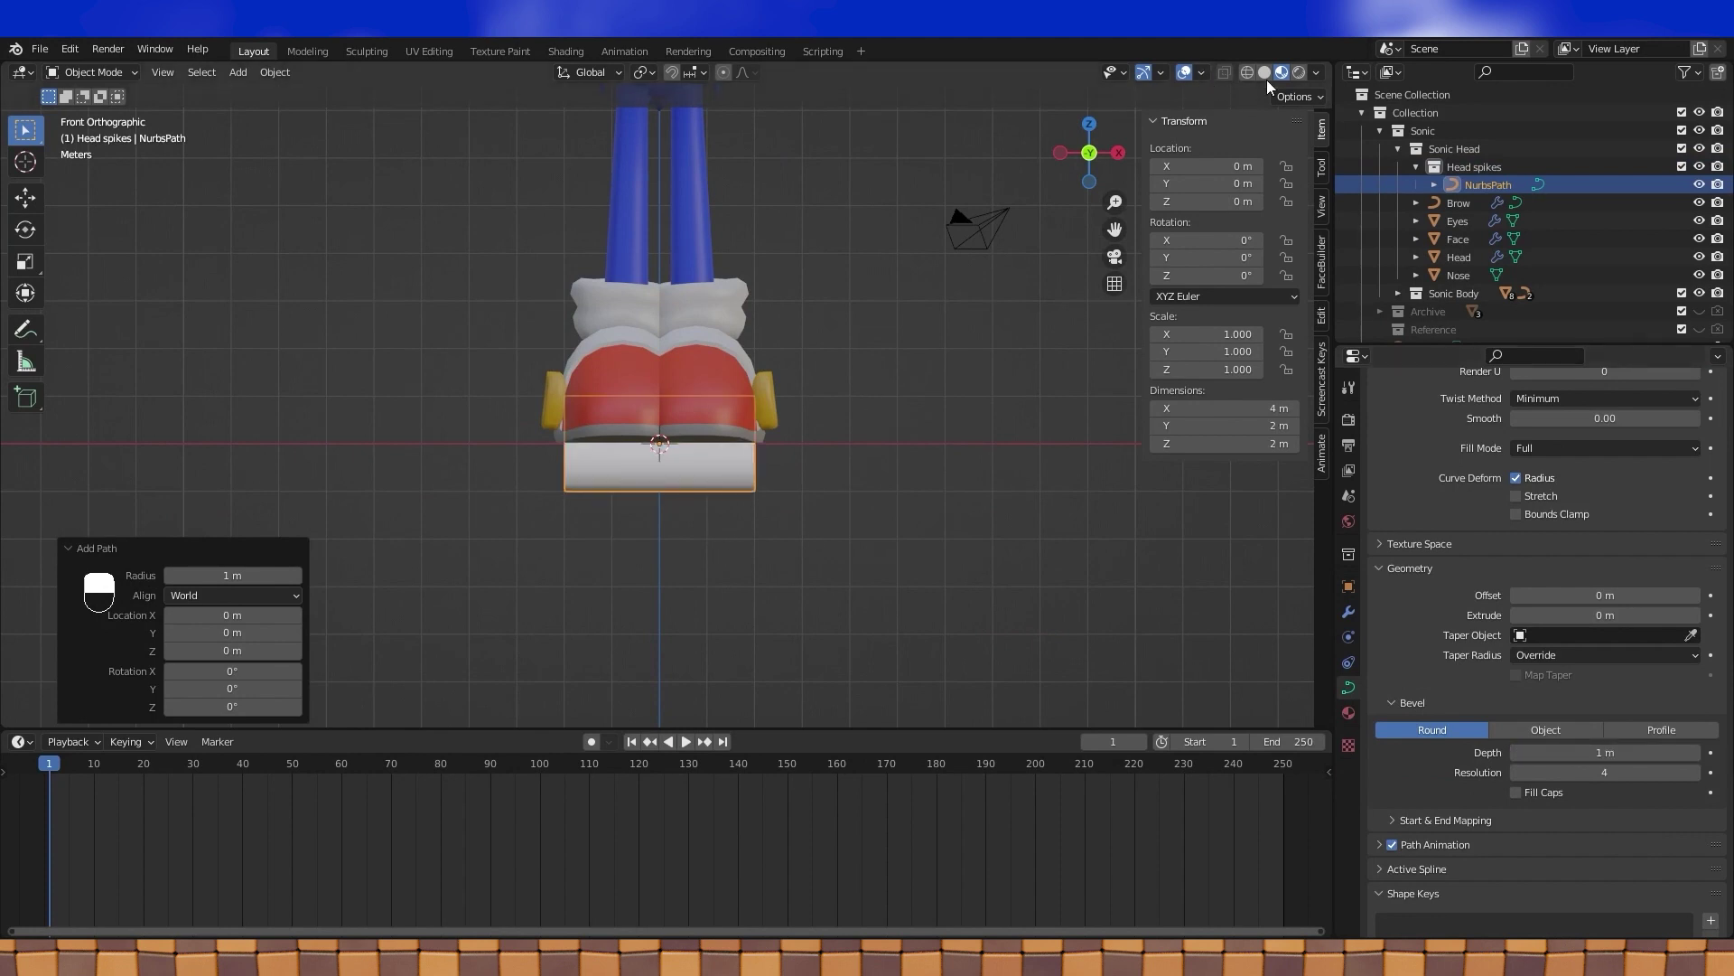
{"action": "left_click_drag", "start_coordinate": [1212, 108], "coordinate": [1522, 781]}
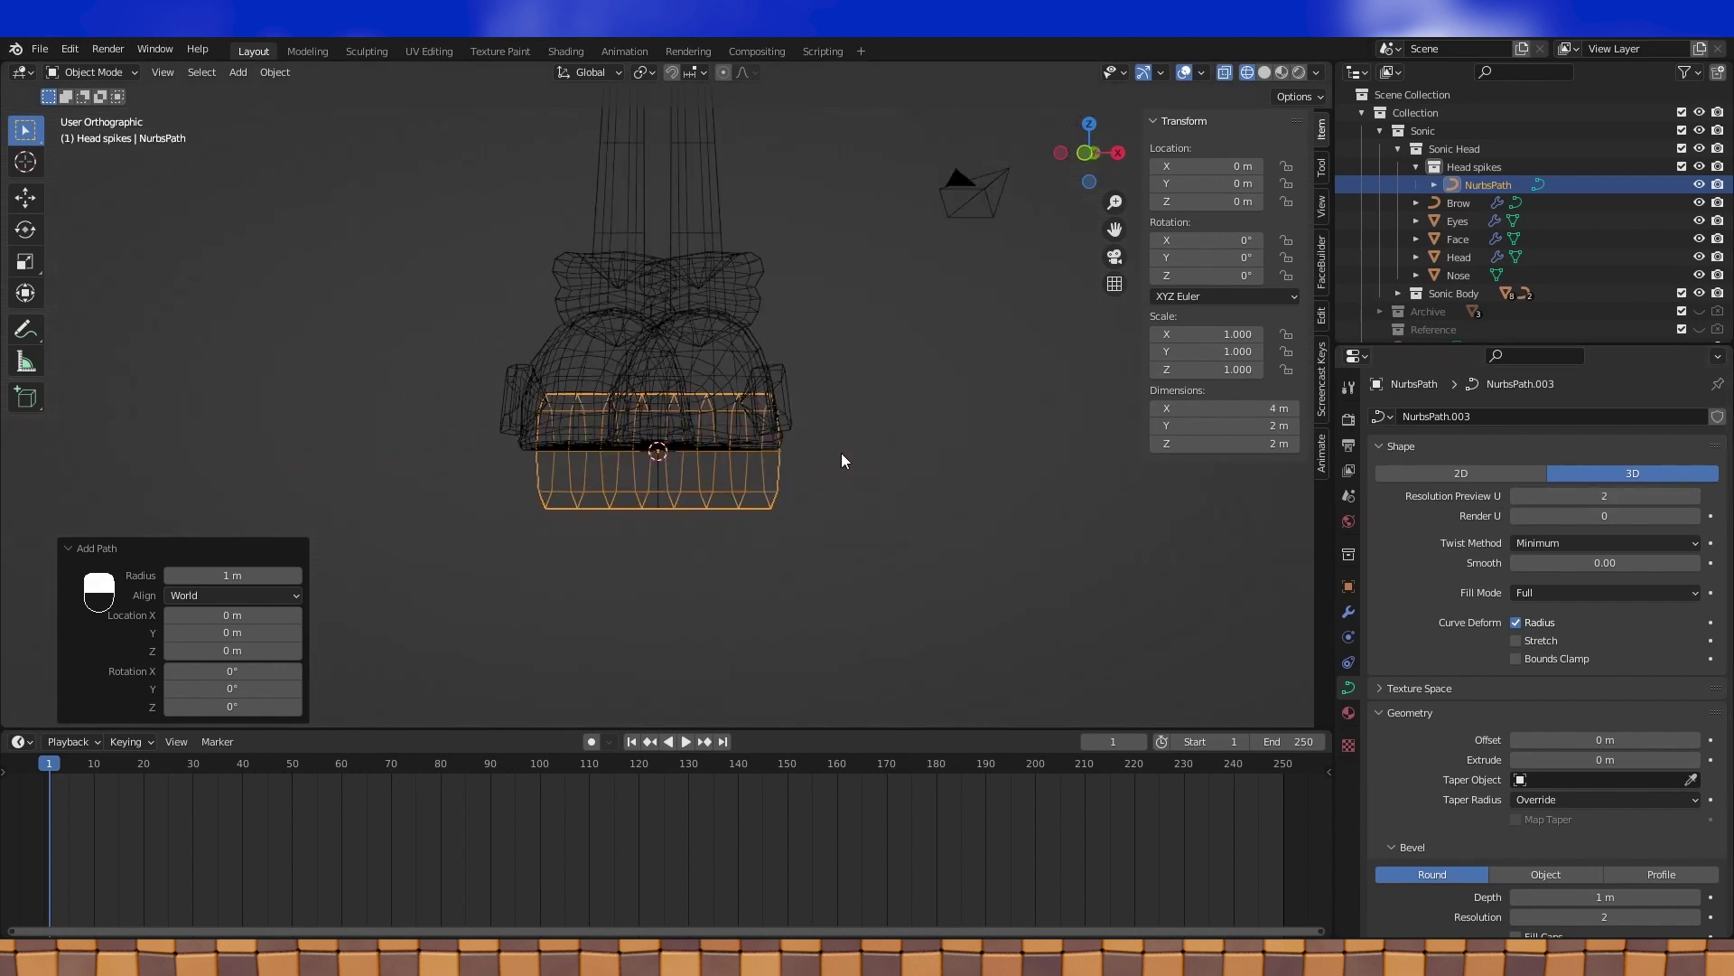
{"action": "key", "text": "KP_1"}
{"action": "key", "text": "Tab"}
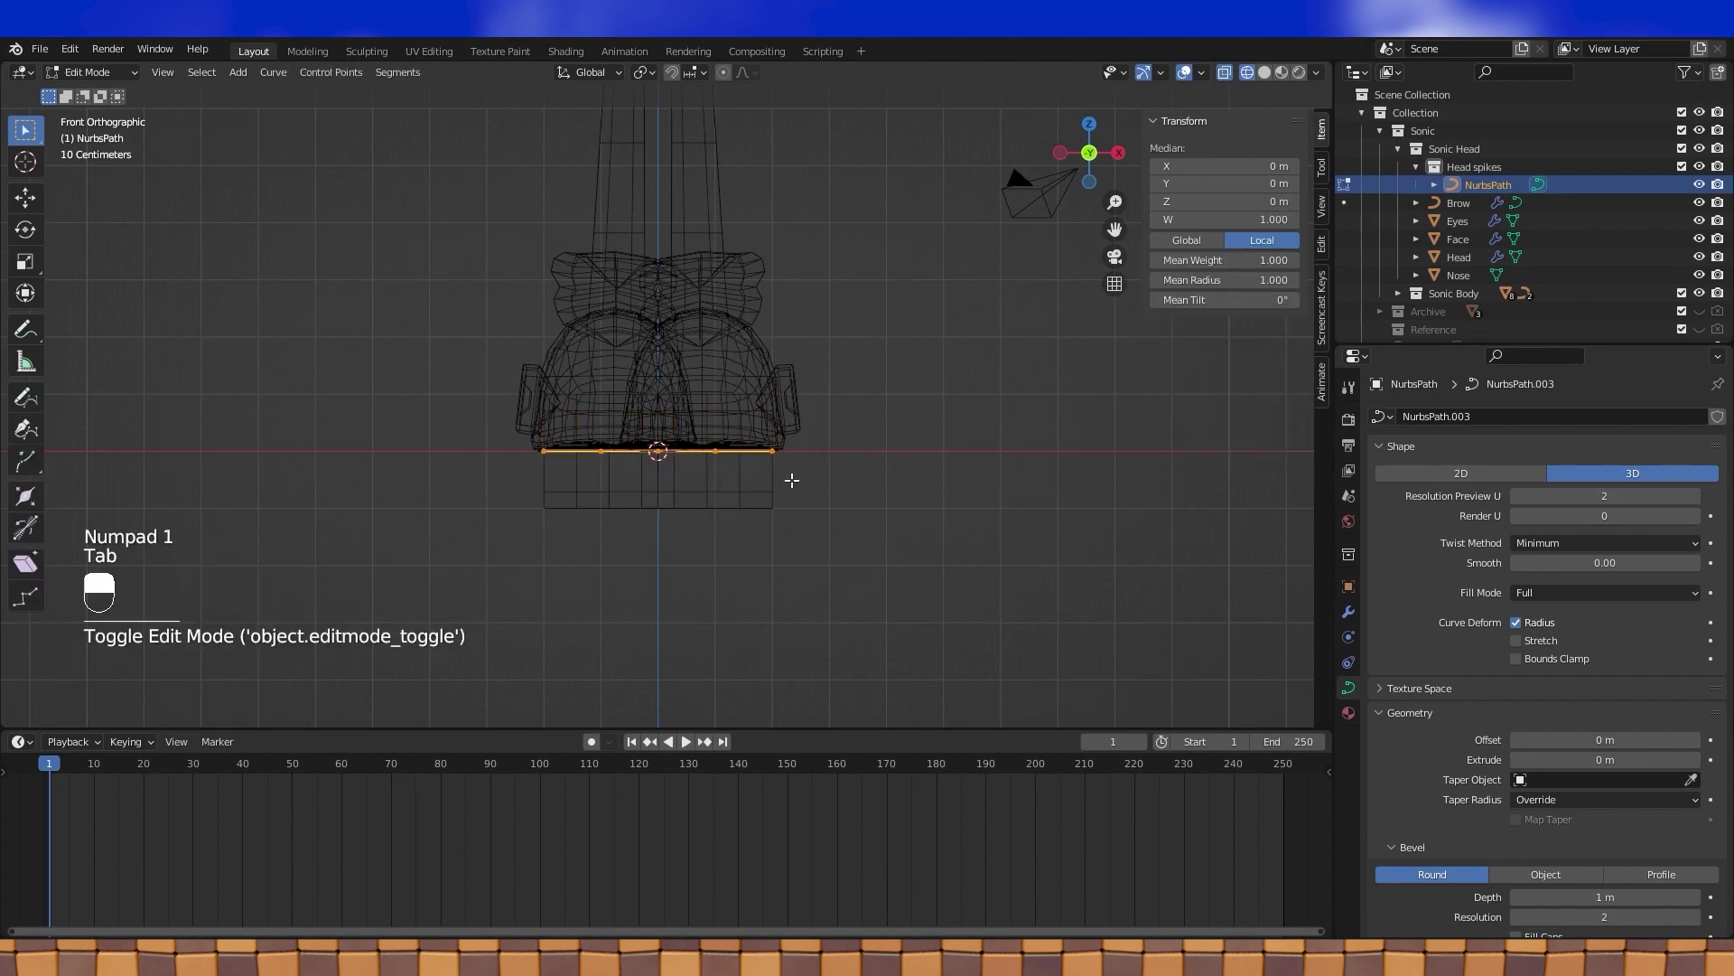
{"action": "key", "text": "g"}
{"action": "key", "text": "Tab"}
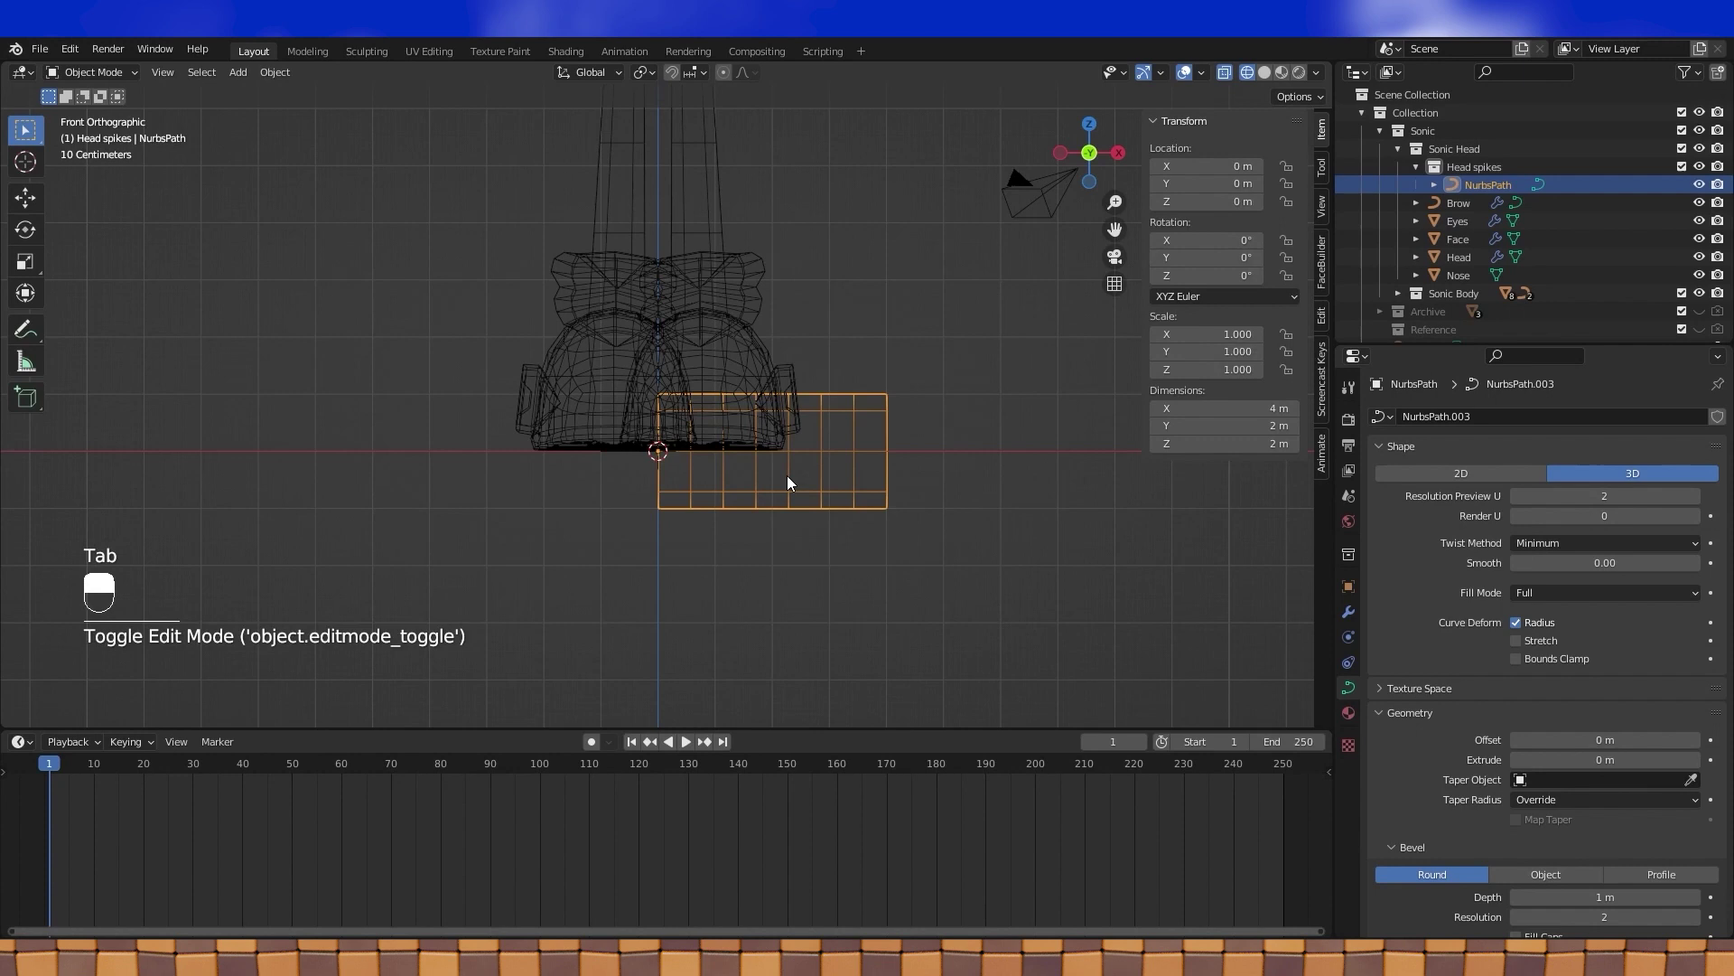
- Rotate the path 90 degrees about Z and raise it onto the top of Sonic's head
{"action": "left_click_drag", "start_coordinate": [776, 477], "coordinate": [758, 251]}
{"action": "key", "text": "g"}
{"action": "left_click_drag", "start_coordinate": [759, 251], "coordinate": [1269, 77]}
{"action": "key", "text": "KP_7"}
{"action": "middle_click", "coordinate": [1270, 76]}
{"action": "left_click", "coordinate": [1113, 129]}
{"action": "left_click_drag", "start_coordinate": [858, 234], "coordinate": [690, 471]}
{"action": "key", "text": "r"}
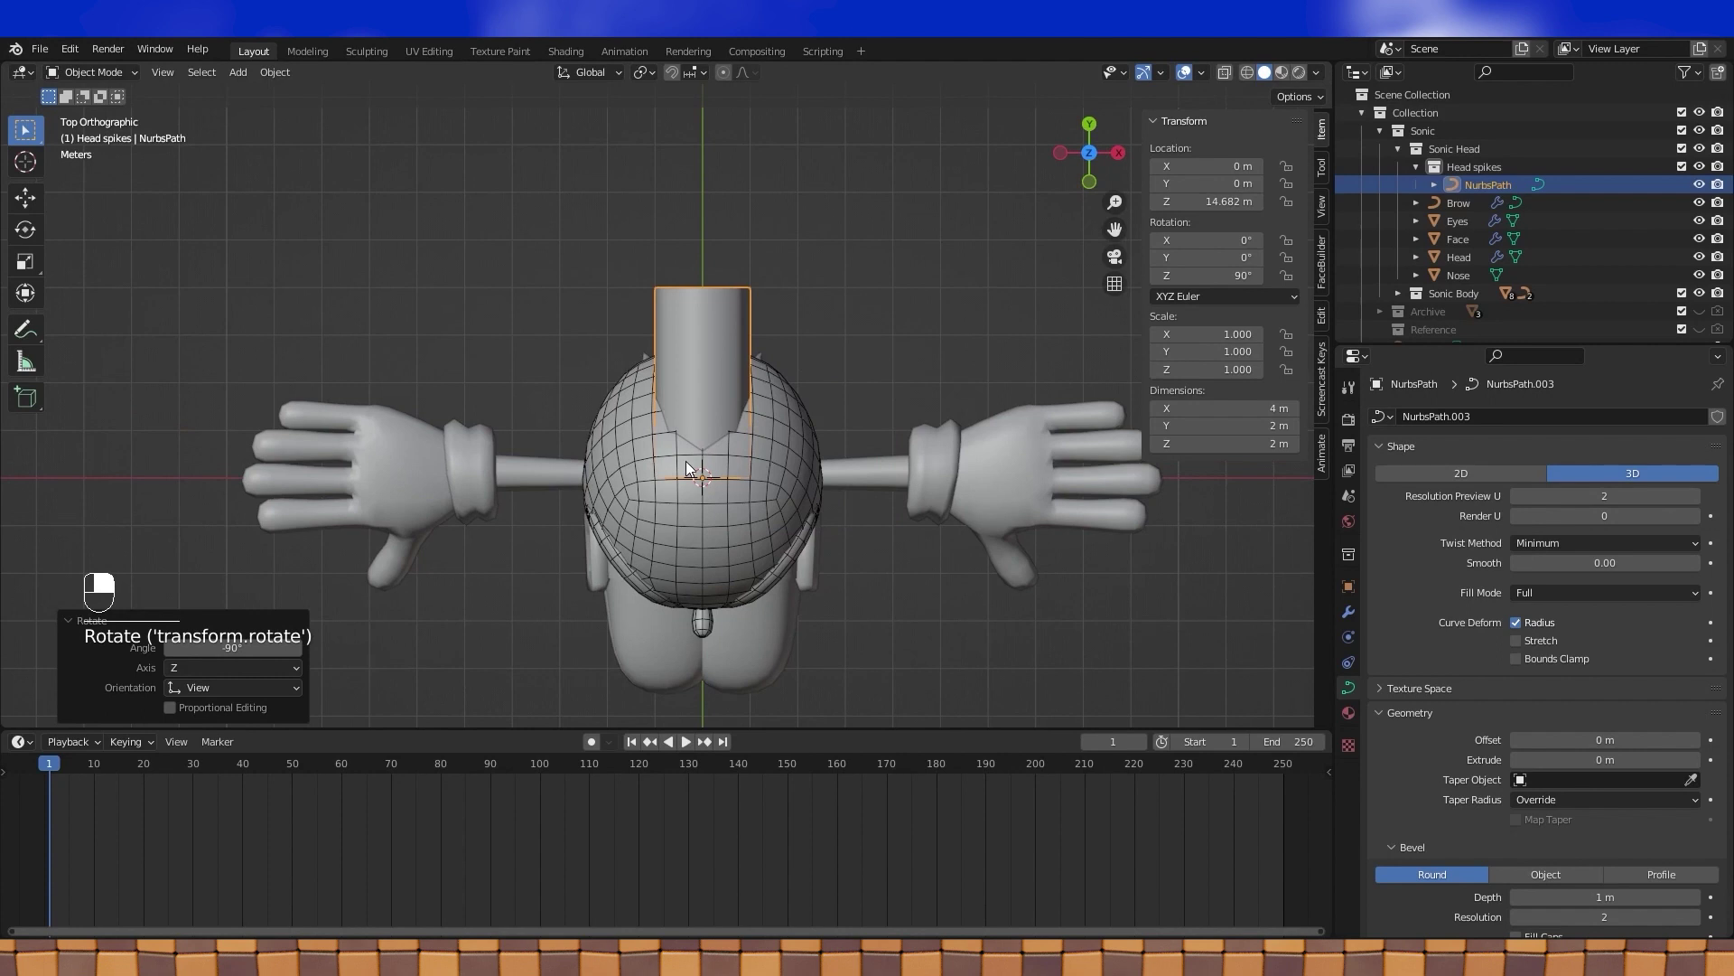
- From side view bend the control points back over the head and tune point radii so the spike tapers
{"action": "key", "text": "KP_3"}
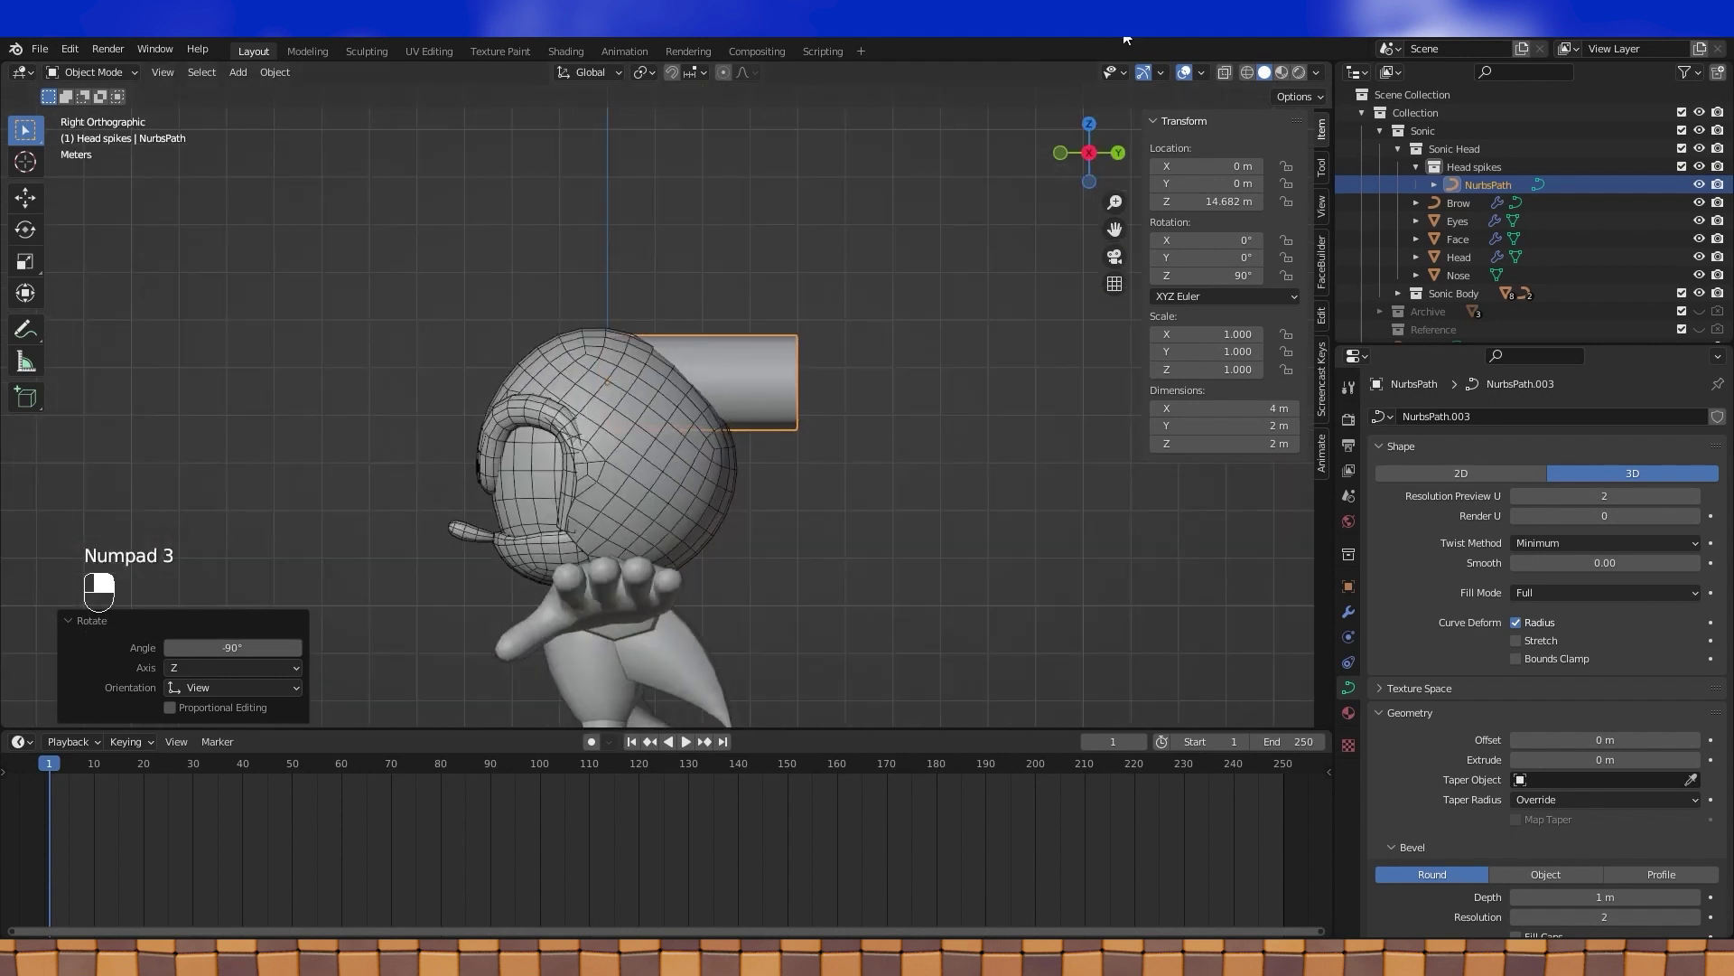
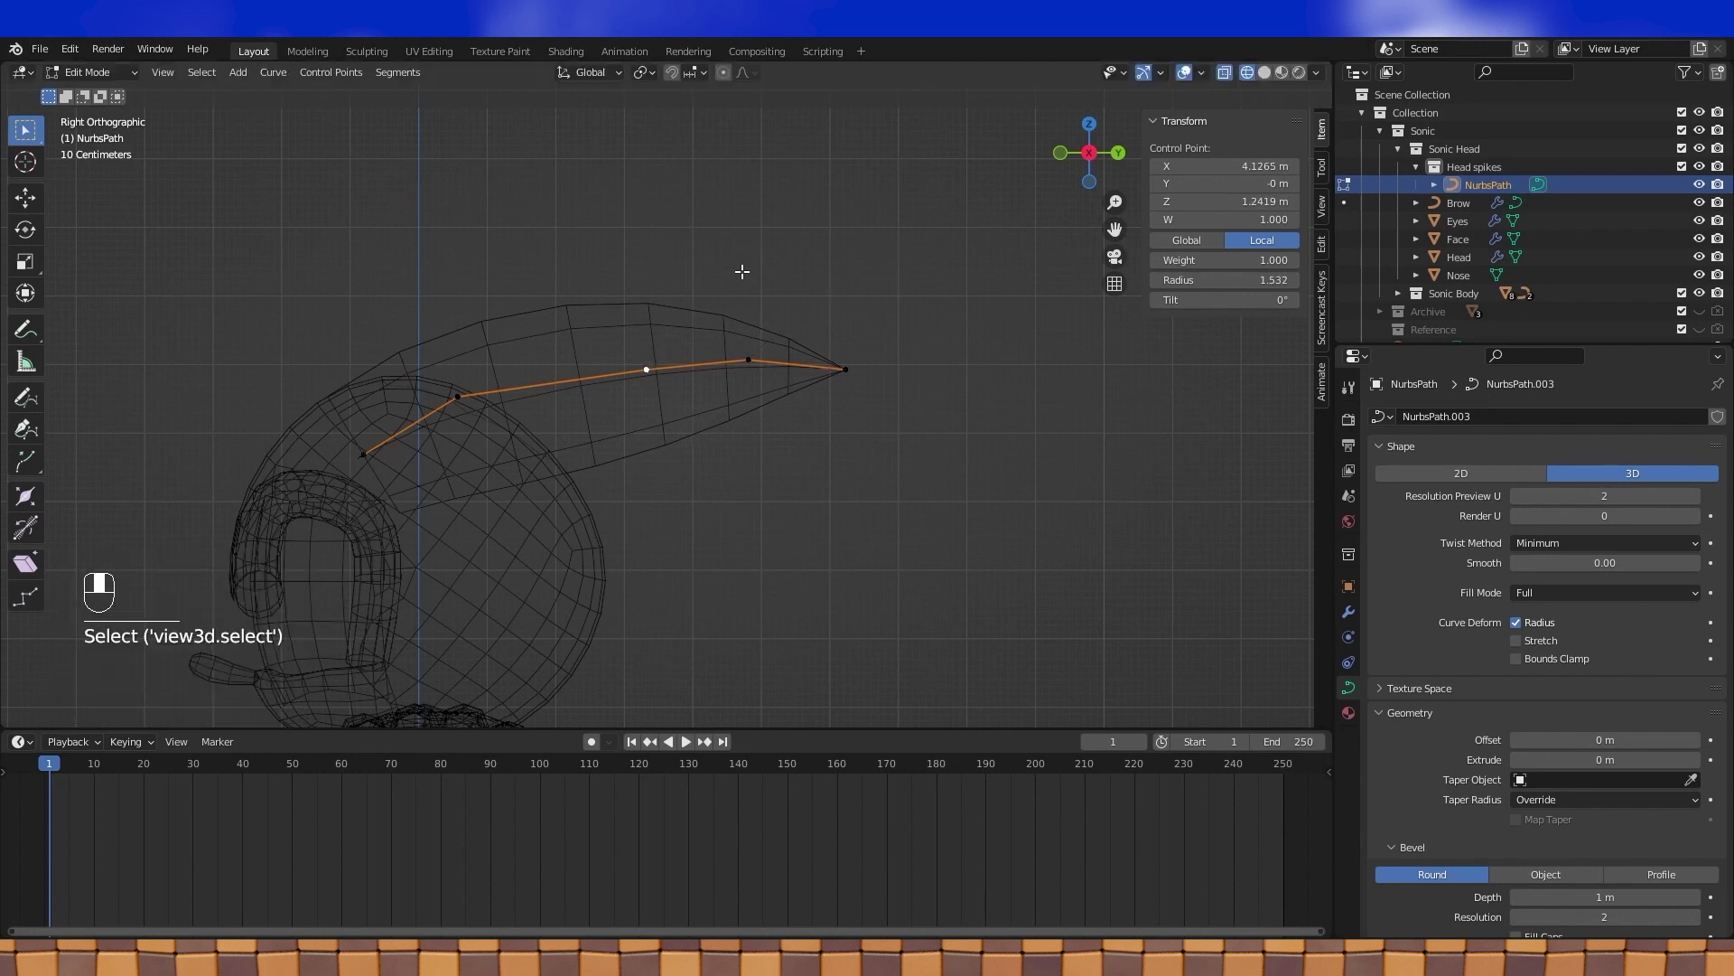
{"action": "key", "text": "alt+s"}
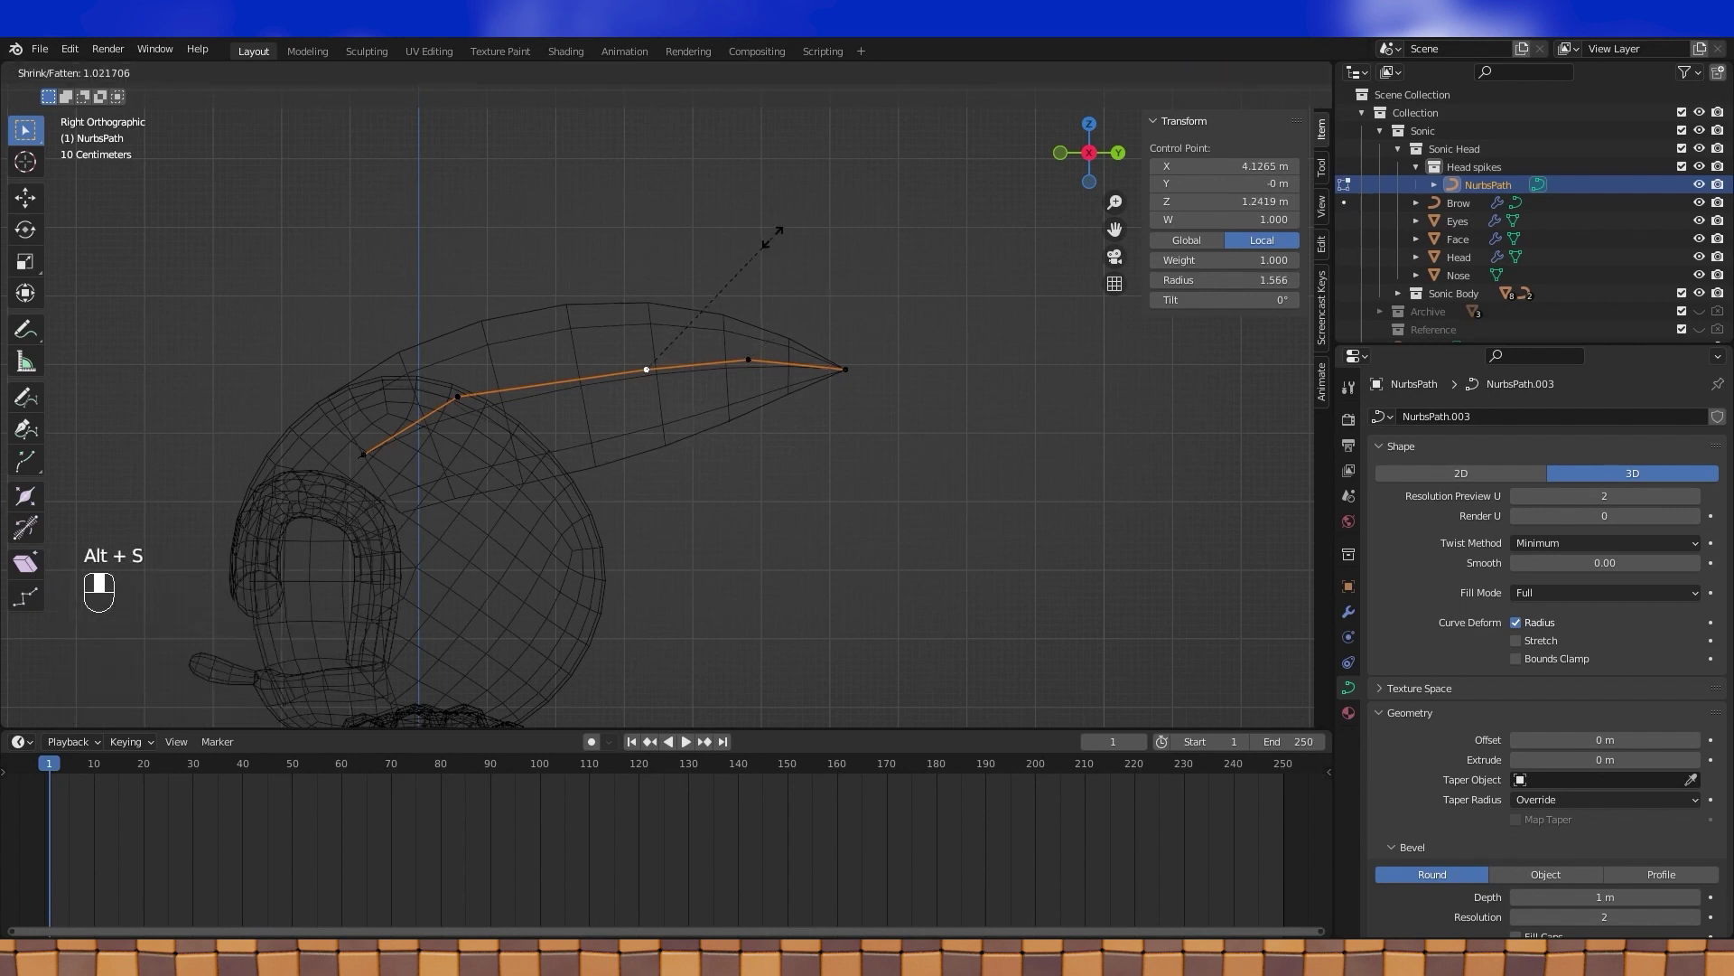
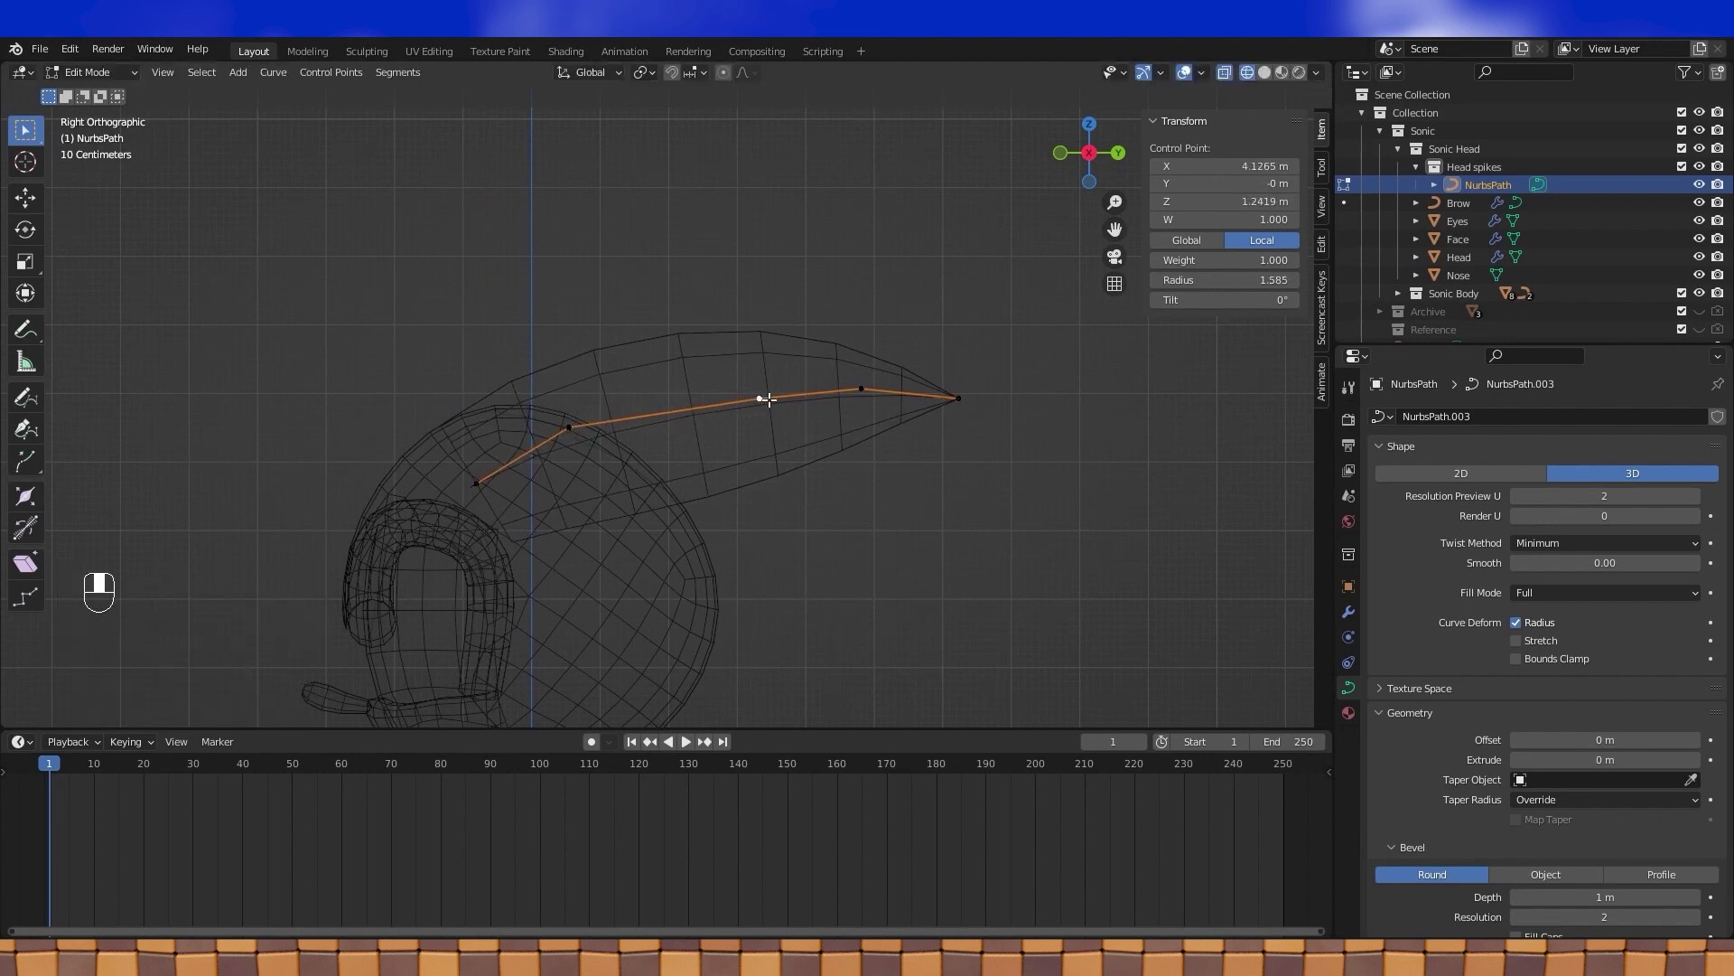
{"action": "key", "text": "g"}
{"action": "left_click_drag", "start_coordinate": [644, 422], "coordinate": [457, 416]}
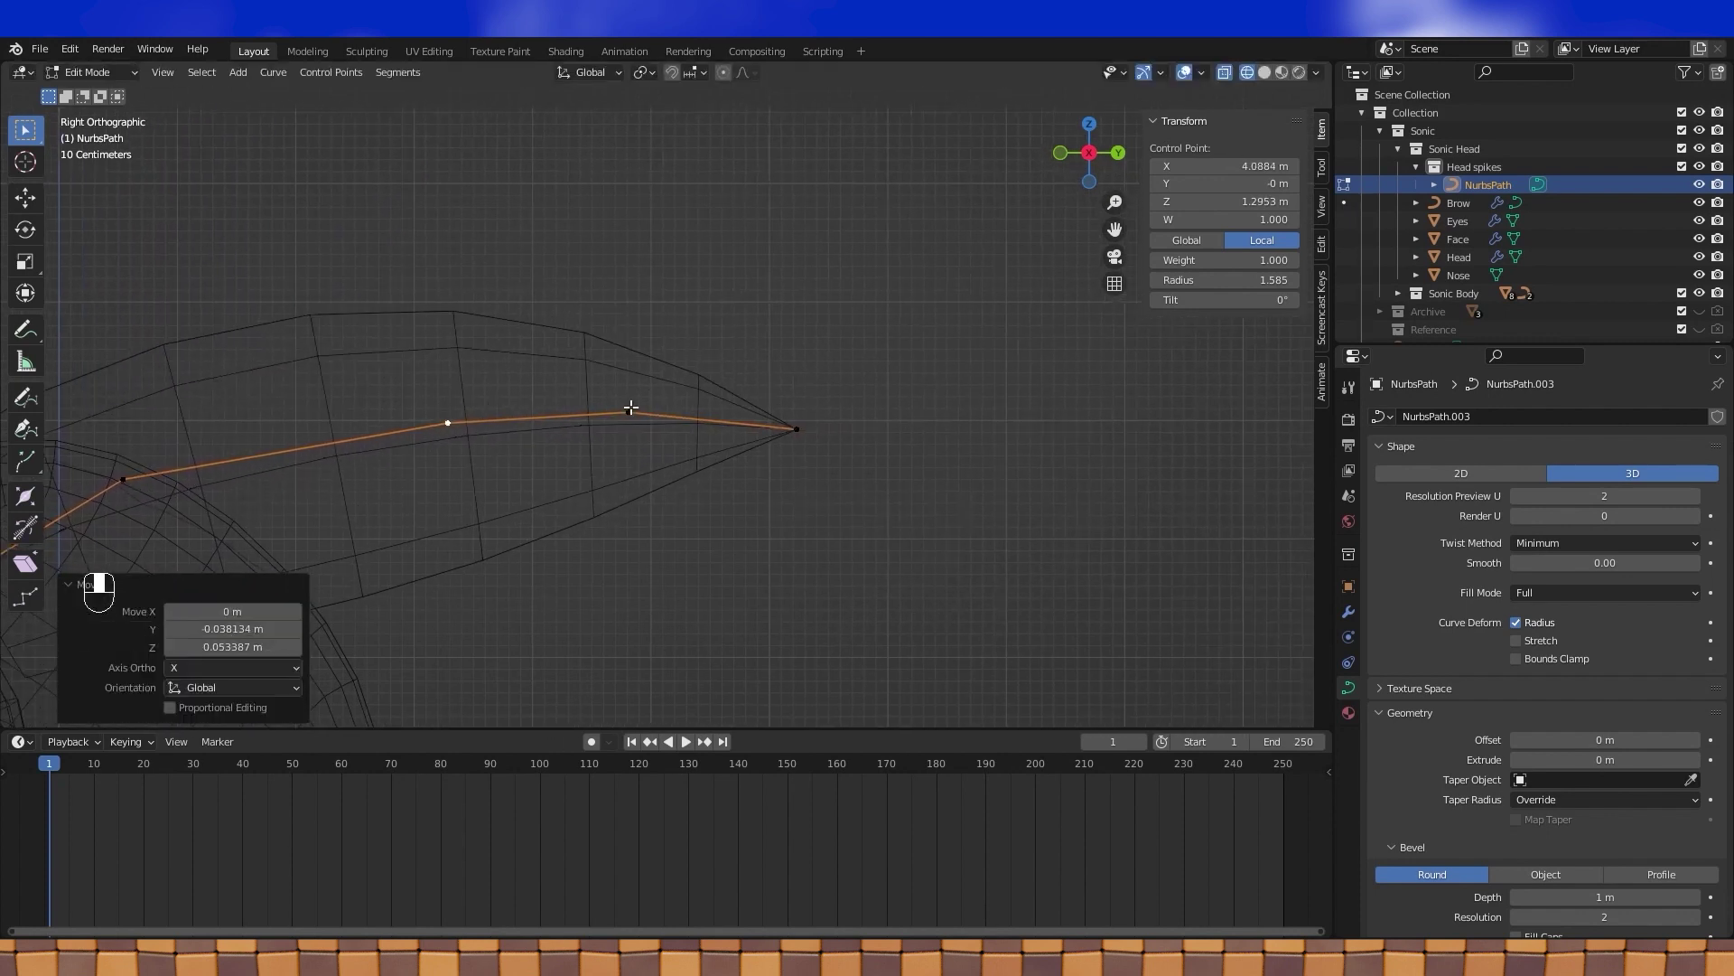
{"action": "key", "text": "g"}
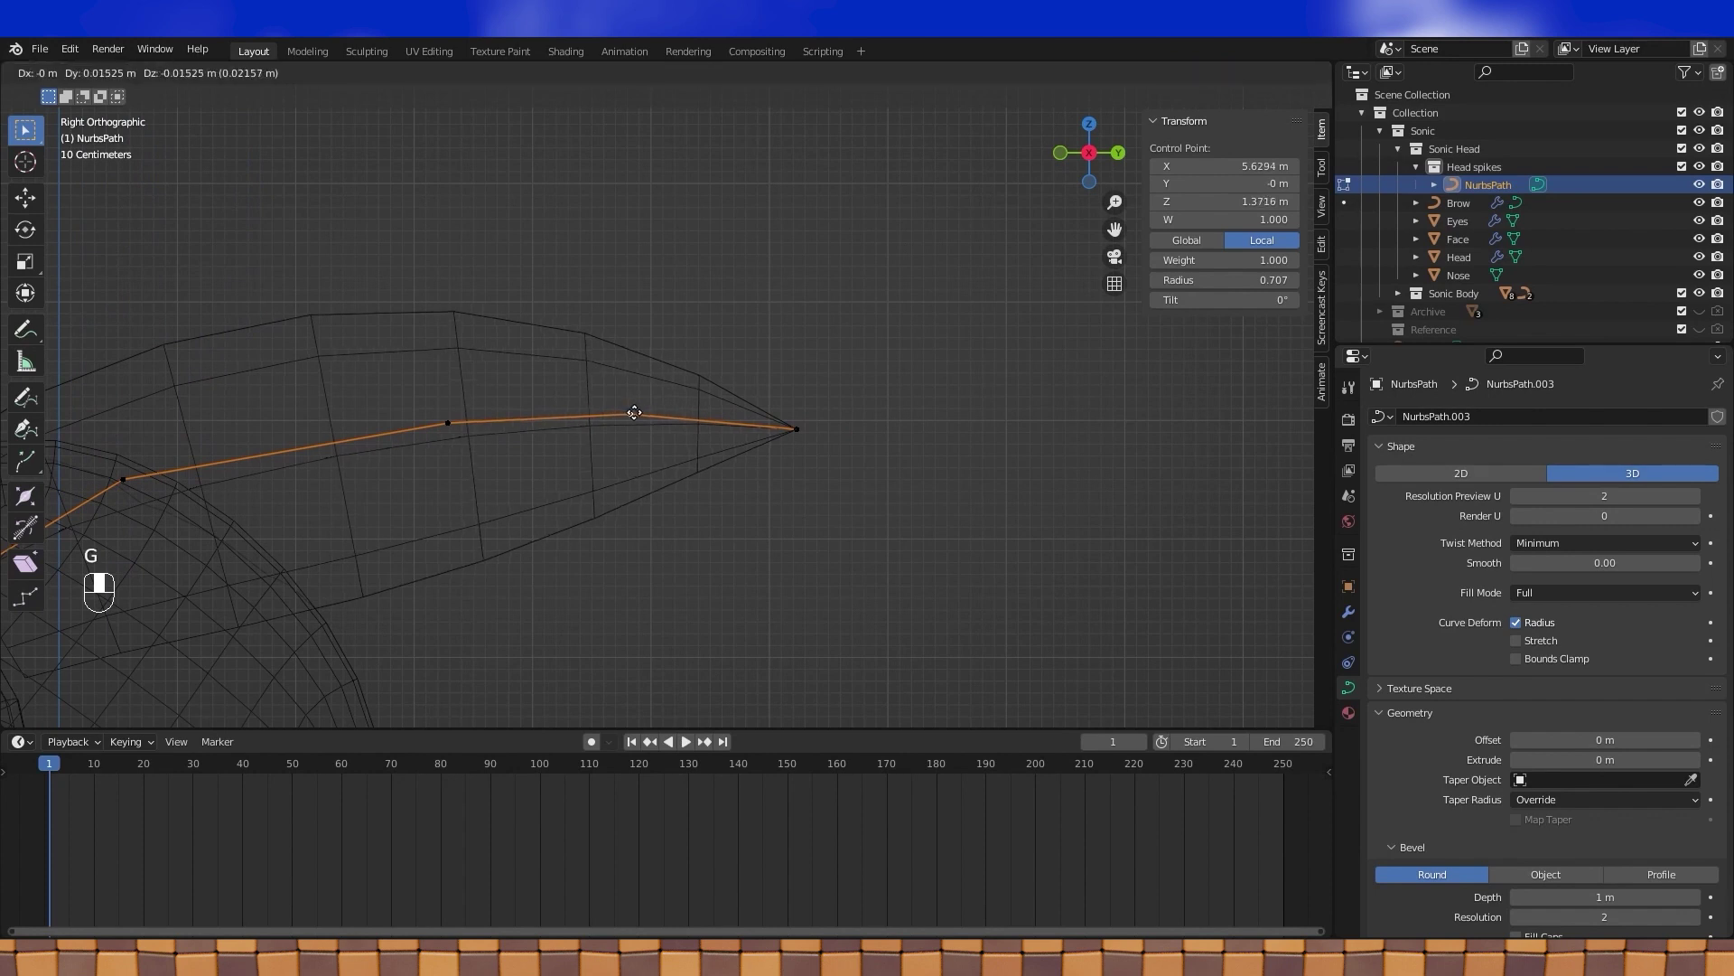
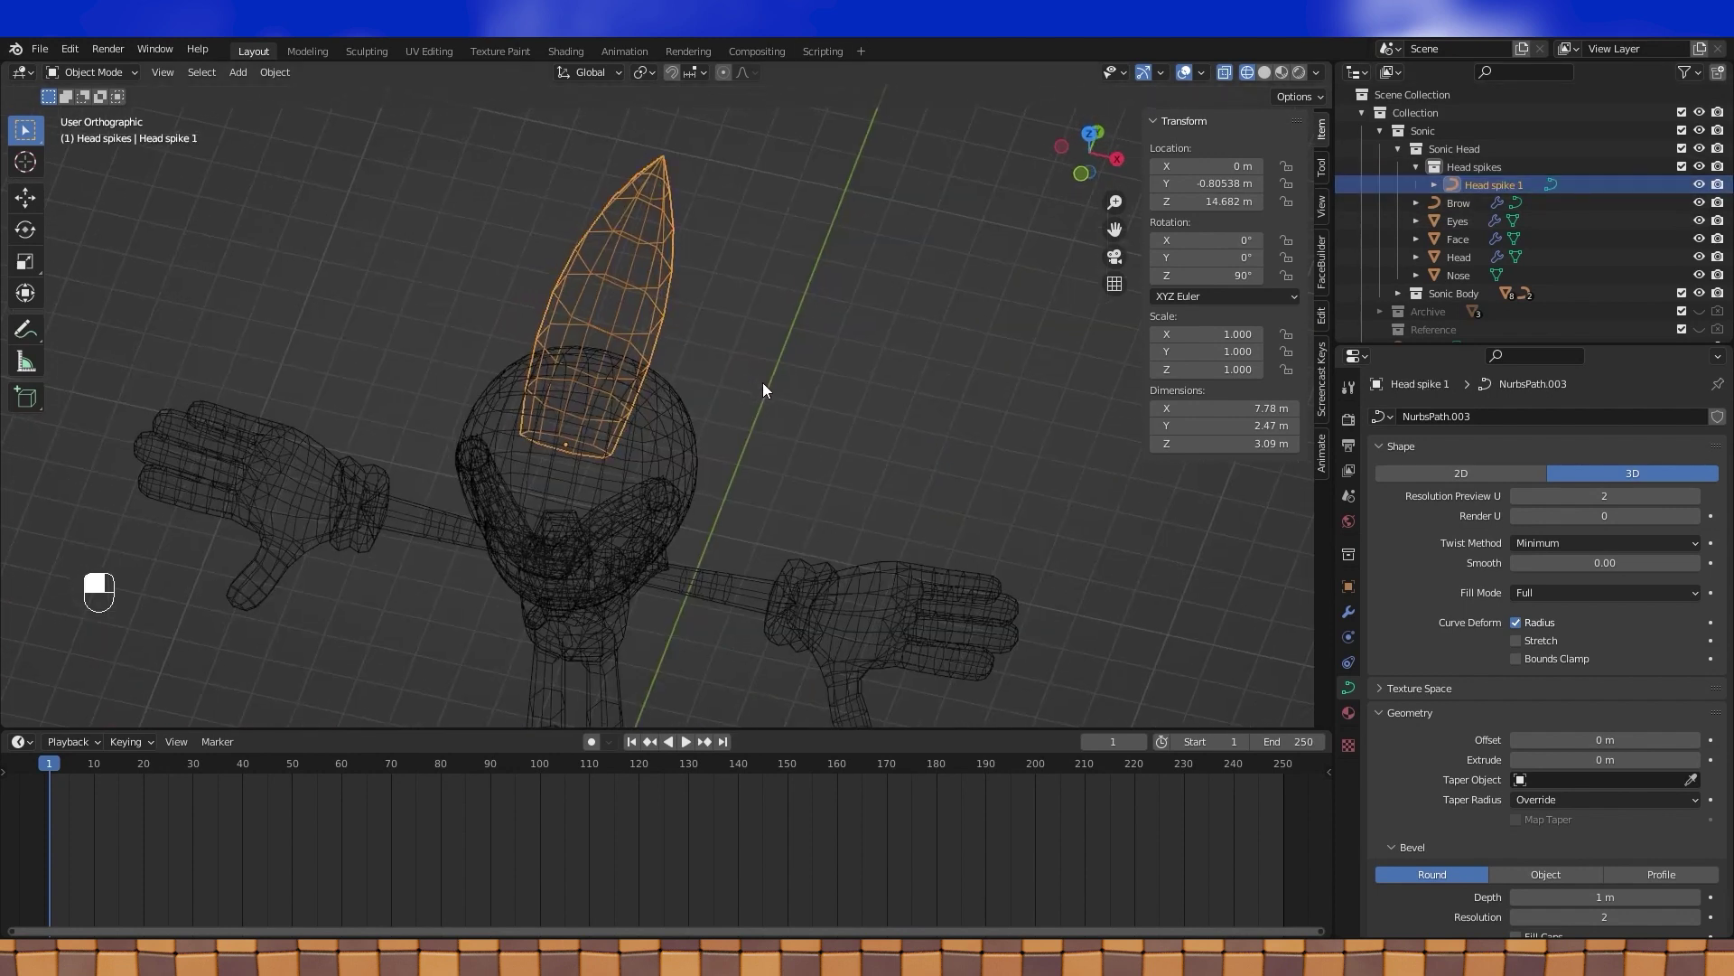
- Scale Head spike 1 about 1.35 along the side axis from top view to widen it
{"action": "key", "text": "KP_7"}
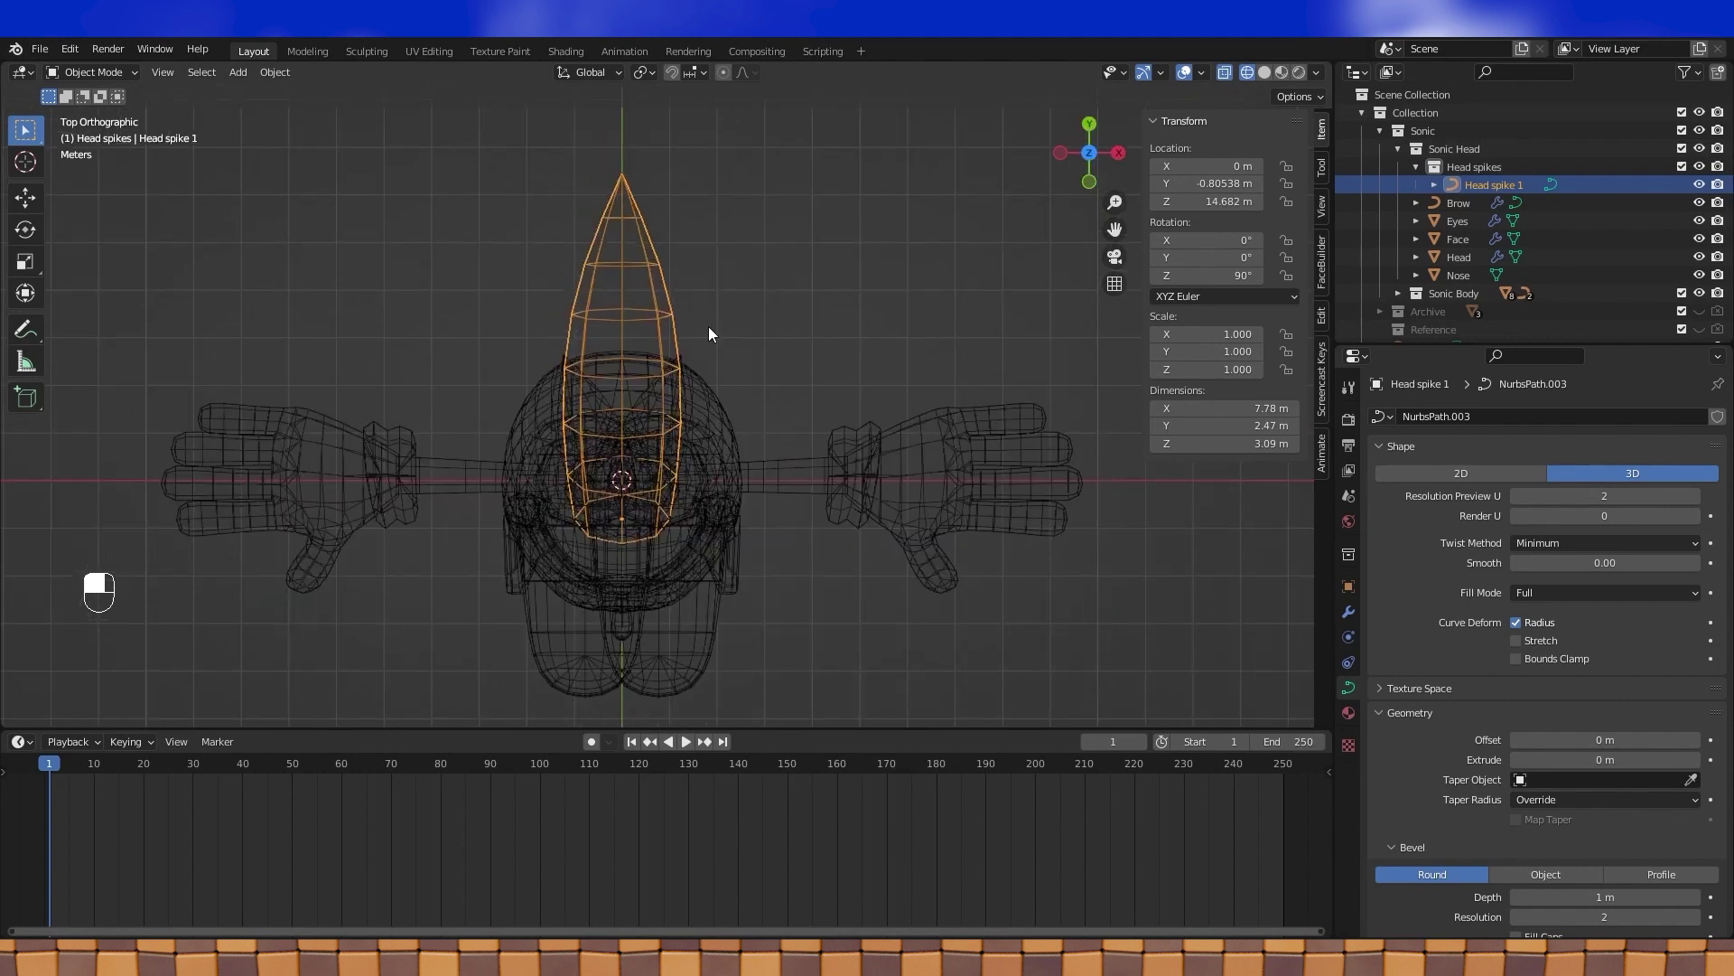
{"action": "key", "text": "s"}
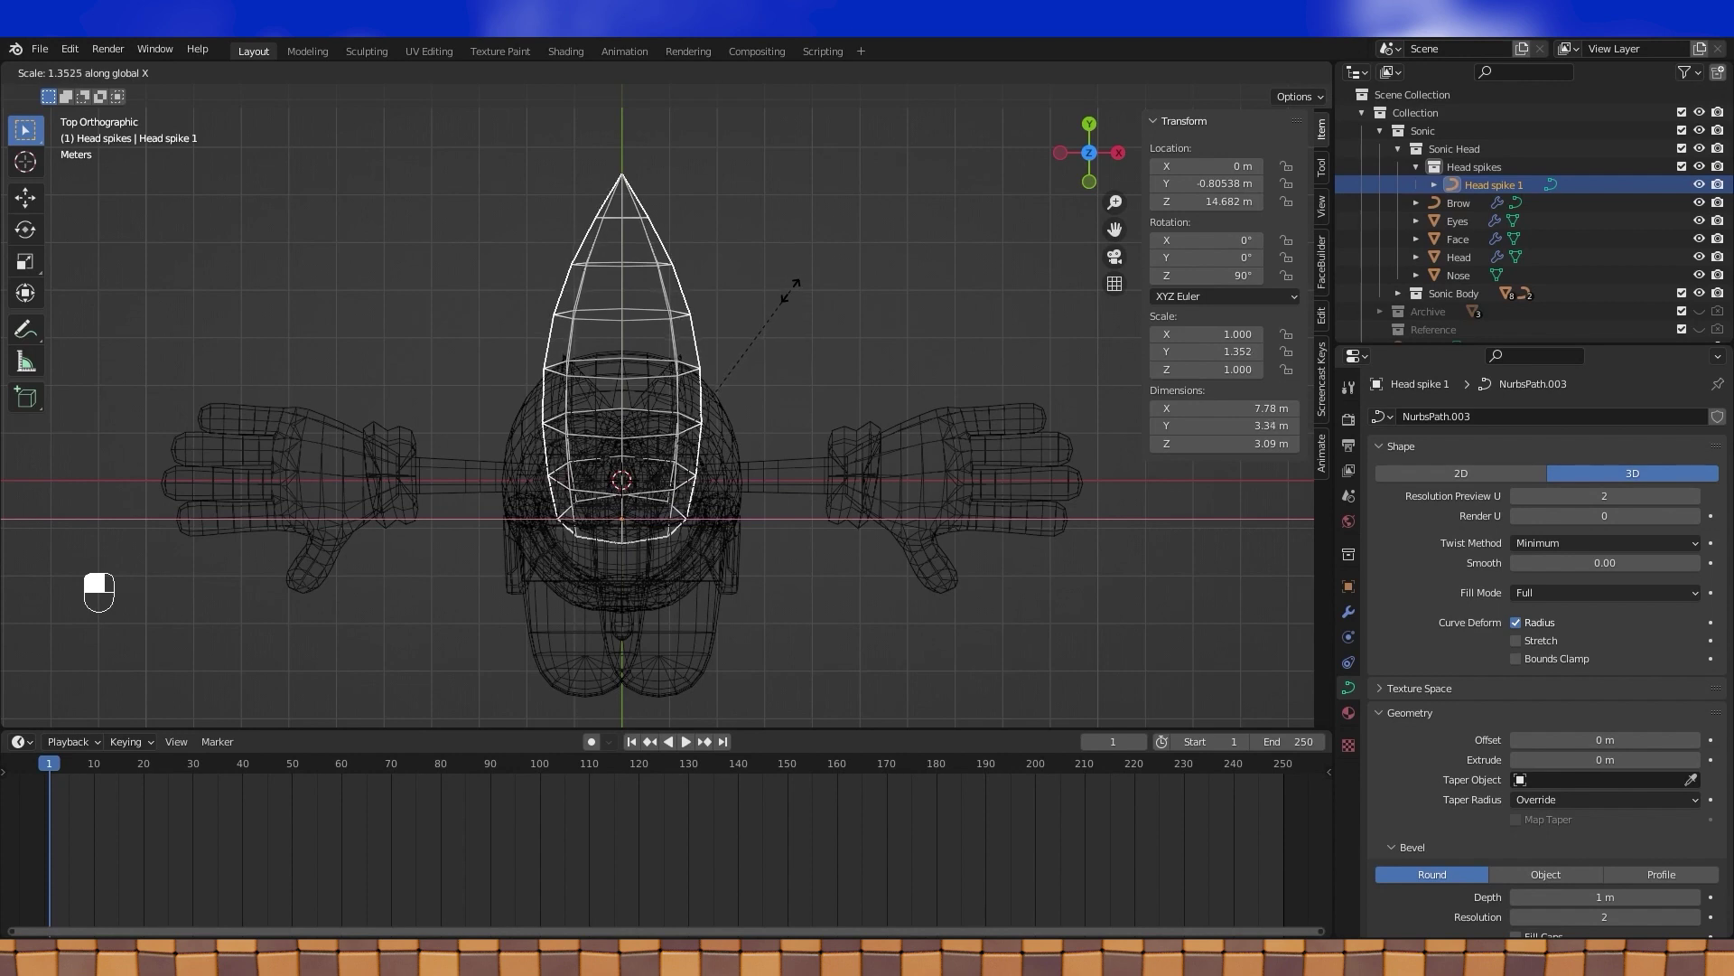
{"action": "left_click_drag", "start_coordinate": [797, 298], "coordinate": [1271, 77]}
{"action": "left_click_drag", "start_coordinate": [1241, 111], "coordinate": [934, 434]}
{"action": "key", "text": "KP_1"}
{"action": "key", "text": "KP_3"}
- Return to solid shading and check the widened spike from the side and other angles
{"action": "left_click", "coordinate": [934, 434]}
{"action": "left_click_drag", "start_coordinate": [934, 434], "coordinate": [668, 377]}
{"action": "left_click_drag", "start_coordinate": [668, 377], "coordinate": [1355, 593]}
{"action": "left_click_drag", "start_coordinate": [1383, 619], "coordinate": [1524, 751]}
{"action": "left_click_drag", "start_coordinate": [1086, 461], "coordinate": [576, 419]}
{"action": "key", "text": "KP_3"}
{"action": "left_click", "coordinate": [576, 419]}
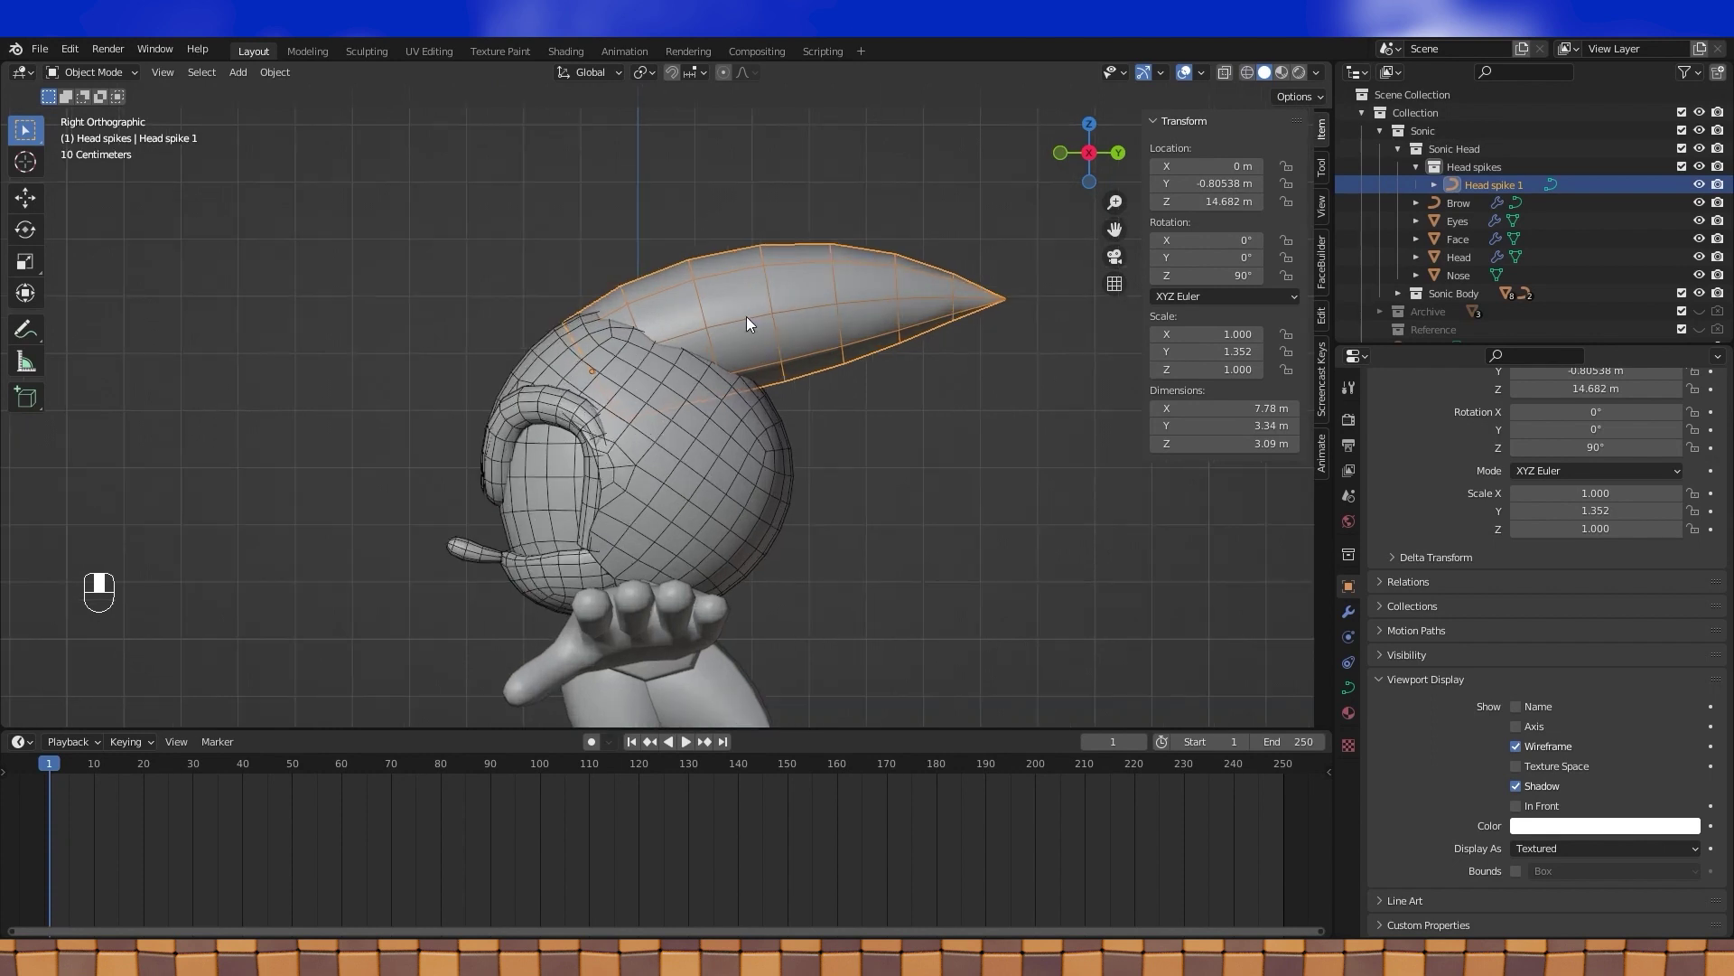
- Duplicate the spike, bend the copy downward behind the head with proportional editing and adjust its point radii
{"action": "key", "text": "shift+d"}
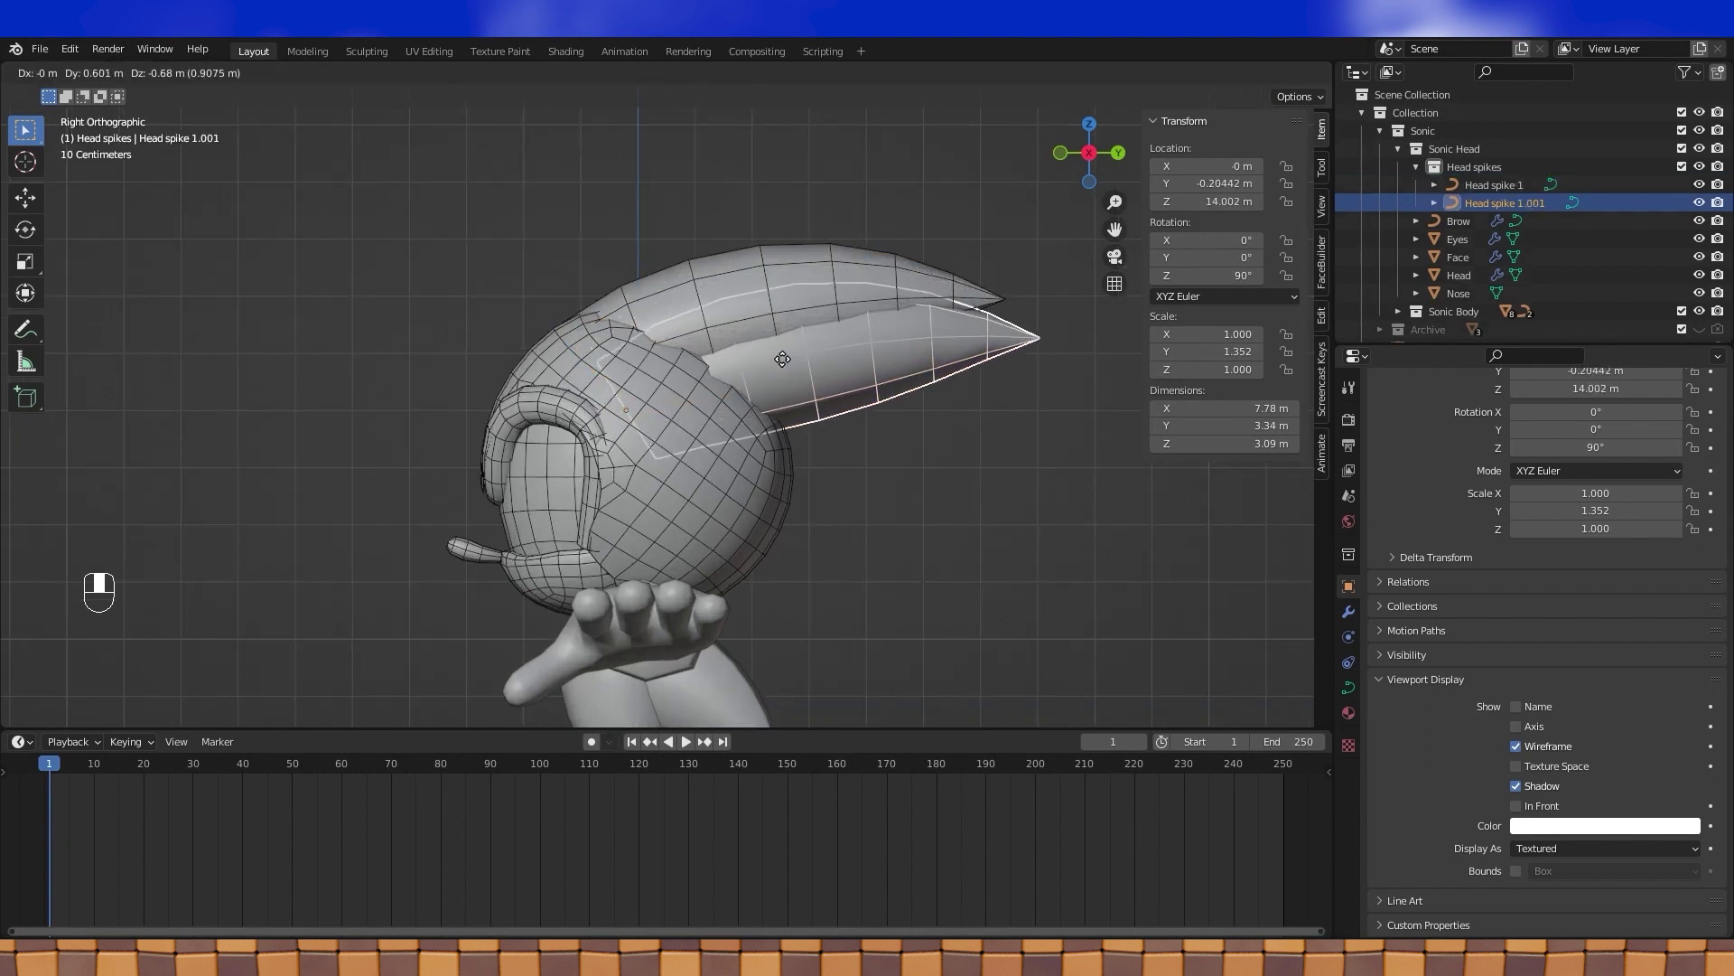
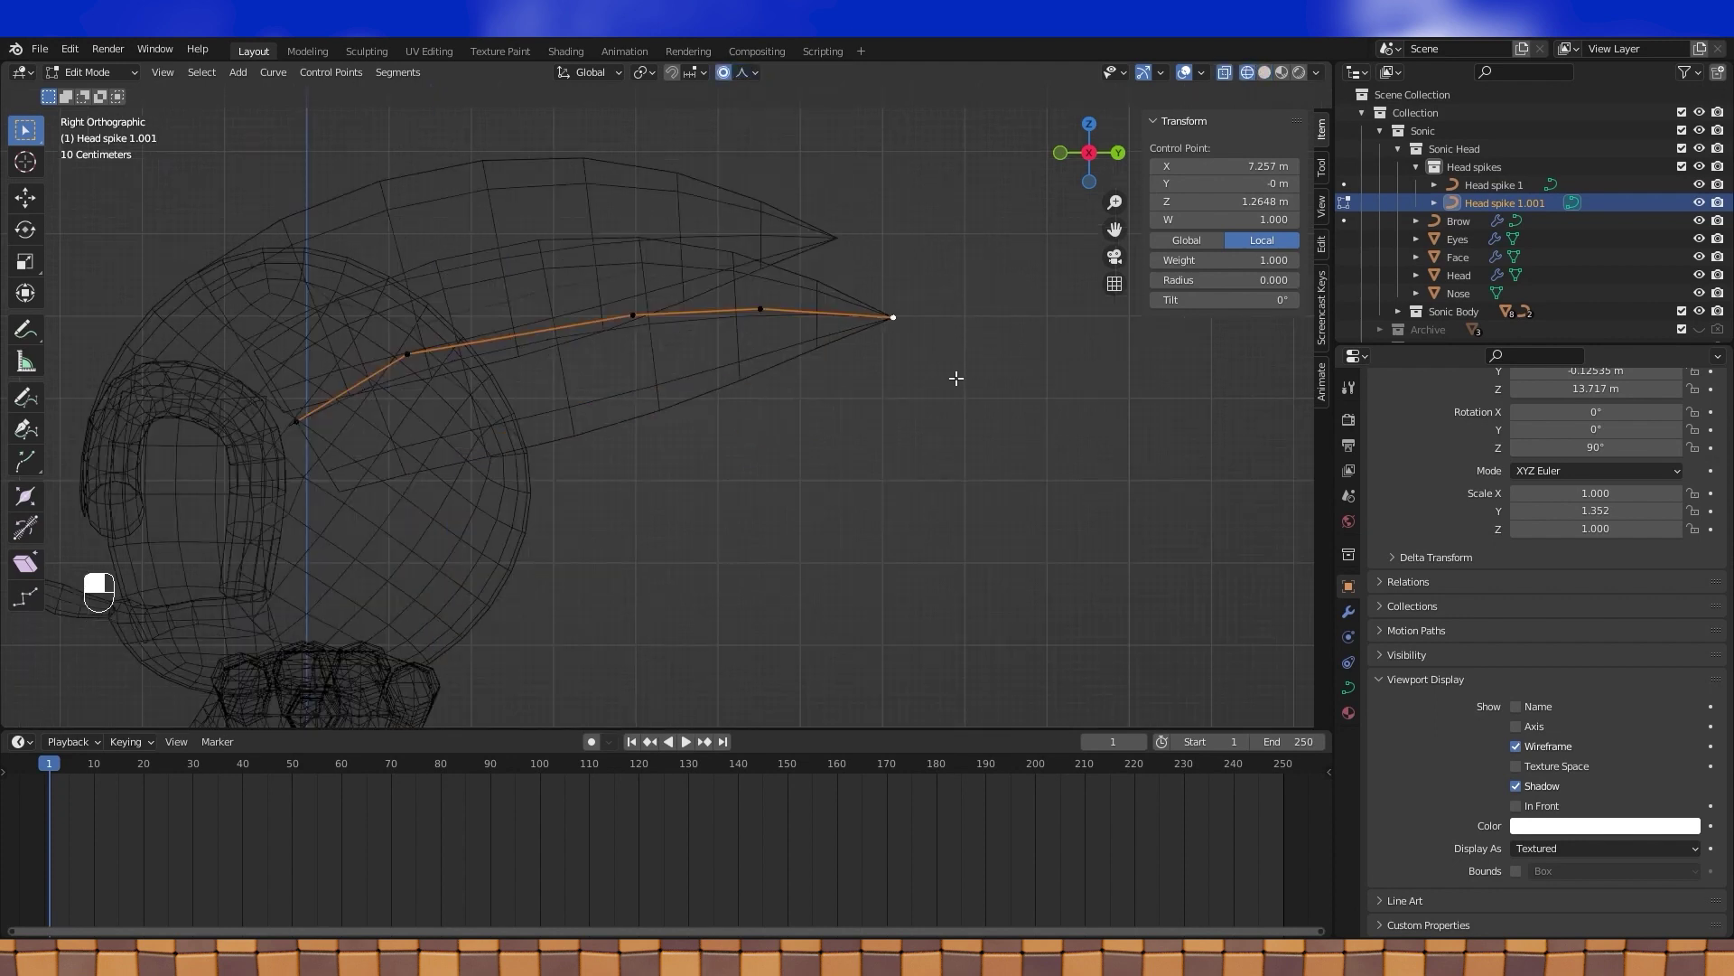
{"action": "key", "text": "g"}
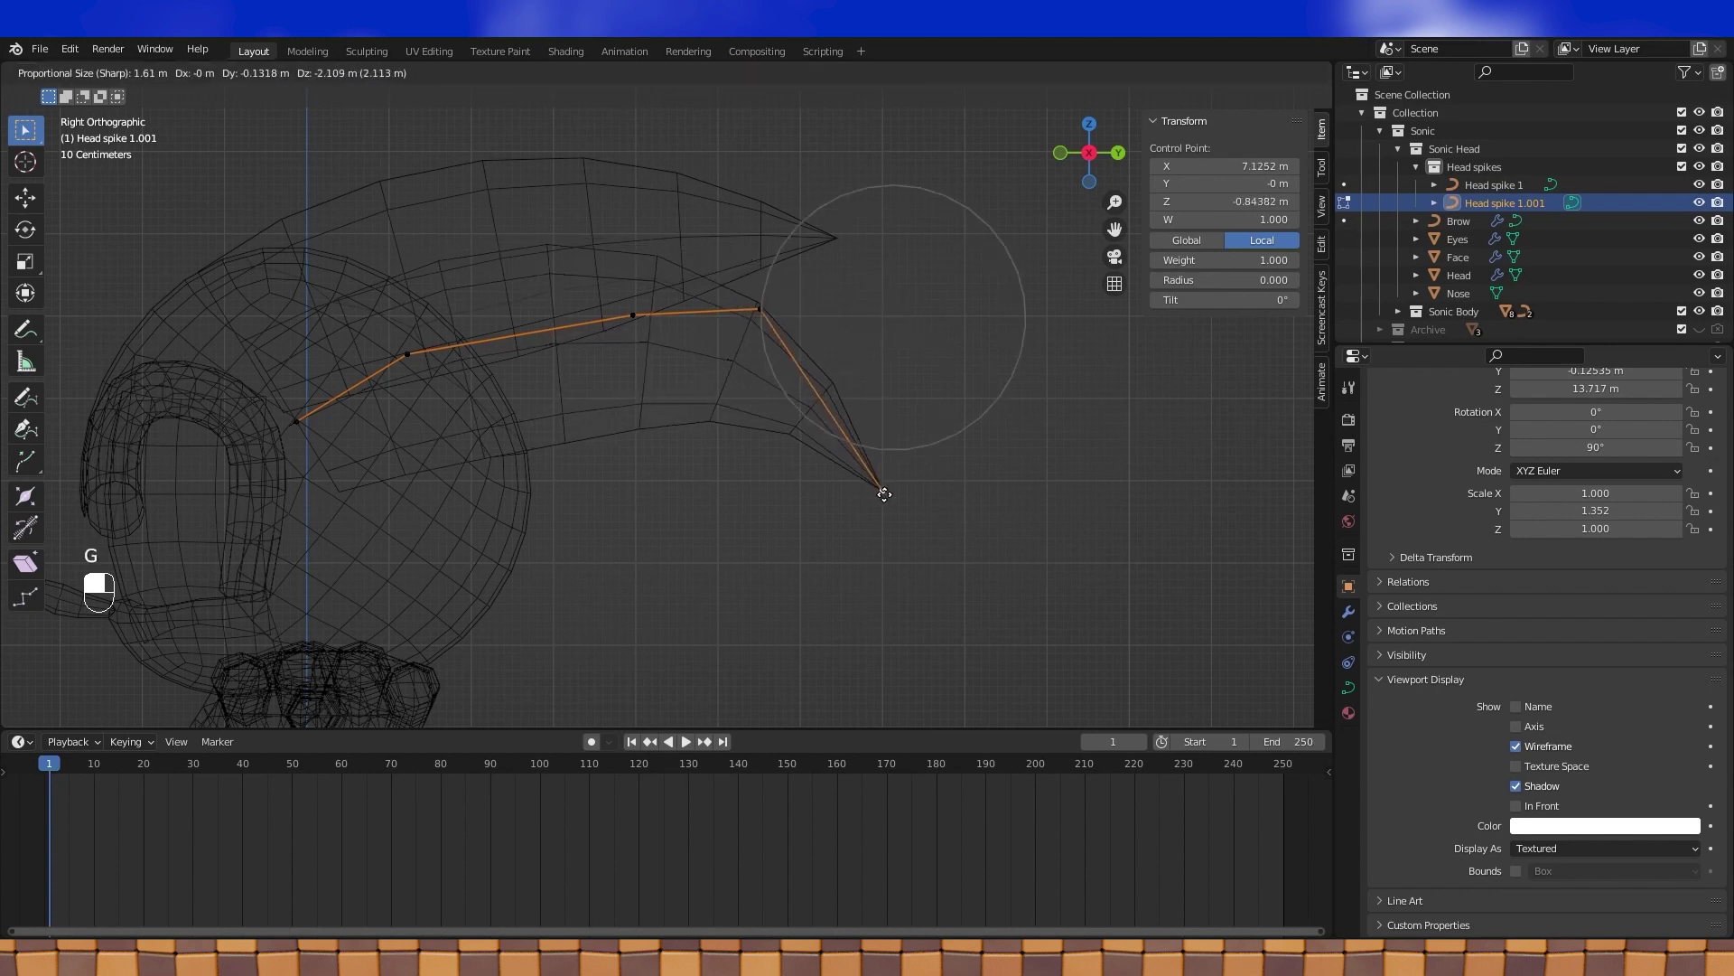
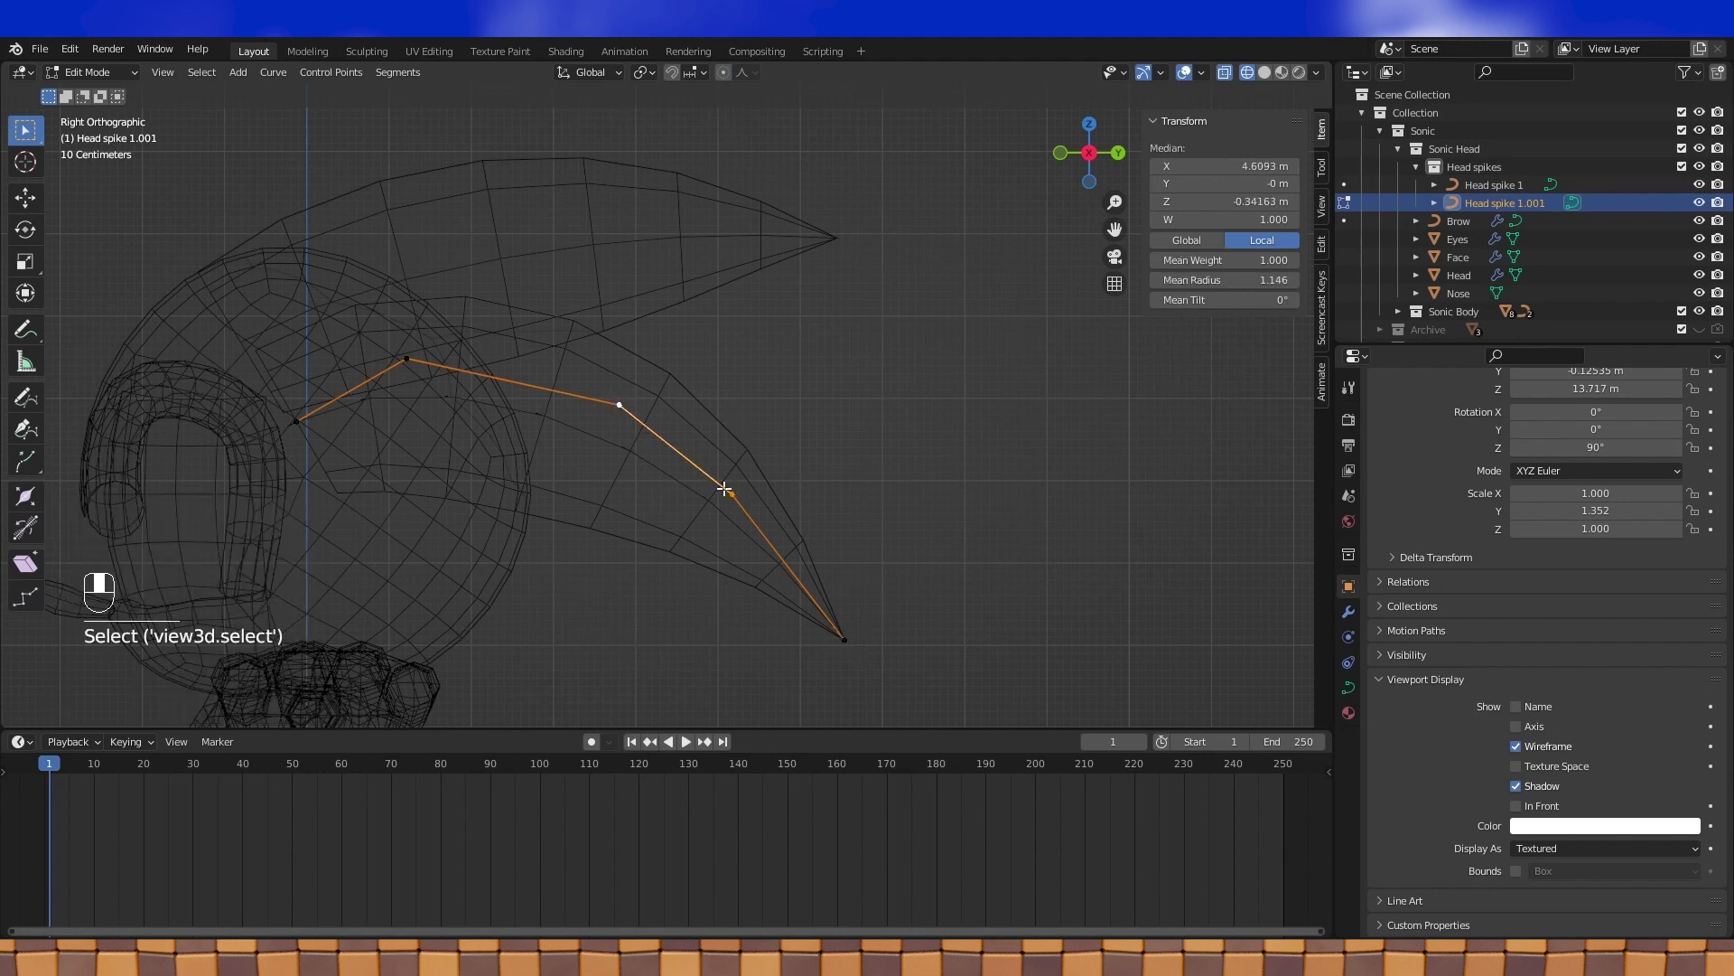
{"action": "key", "text": "g"}
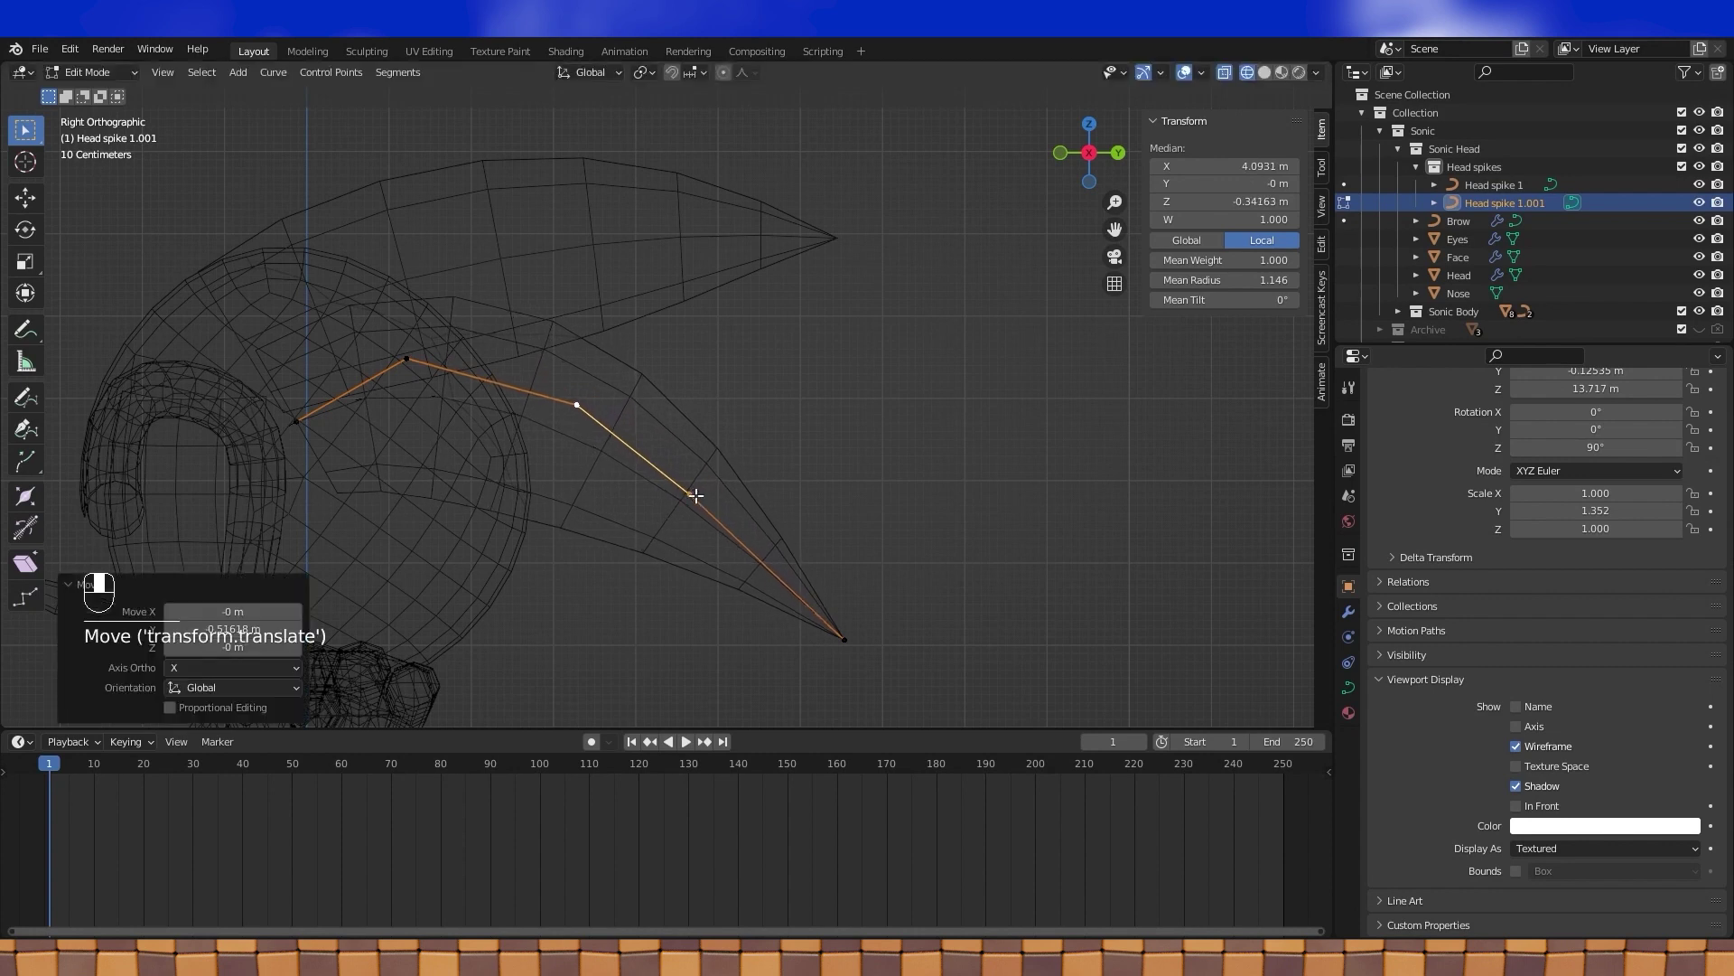
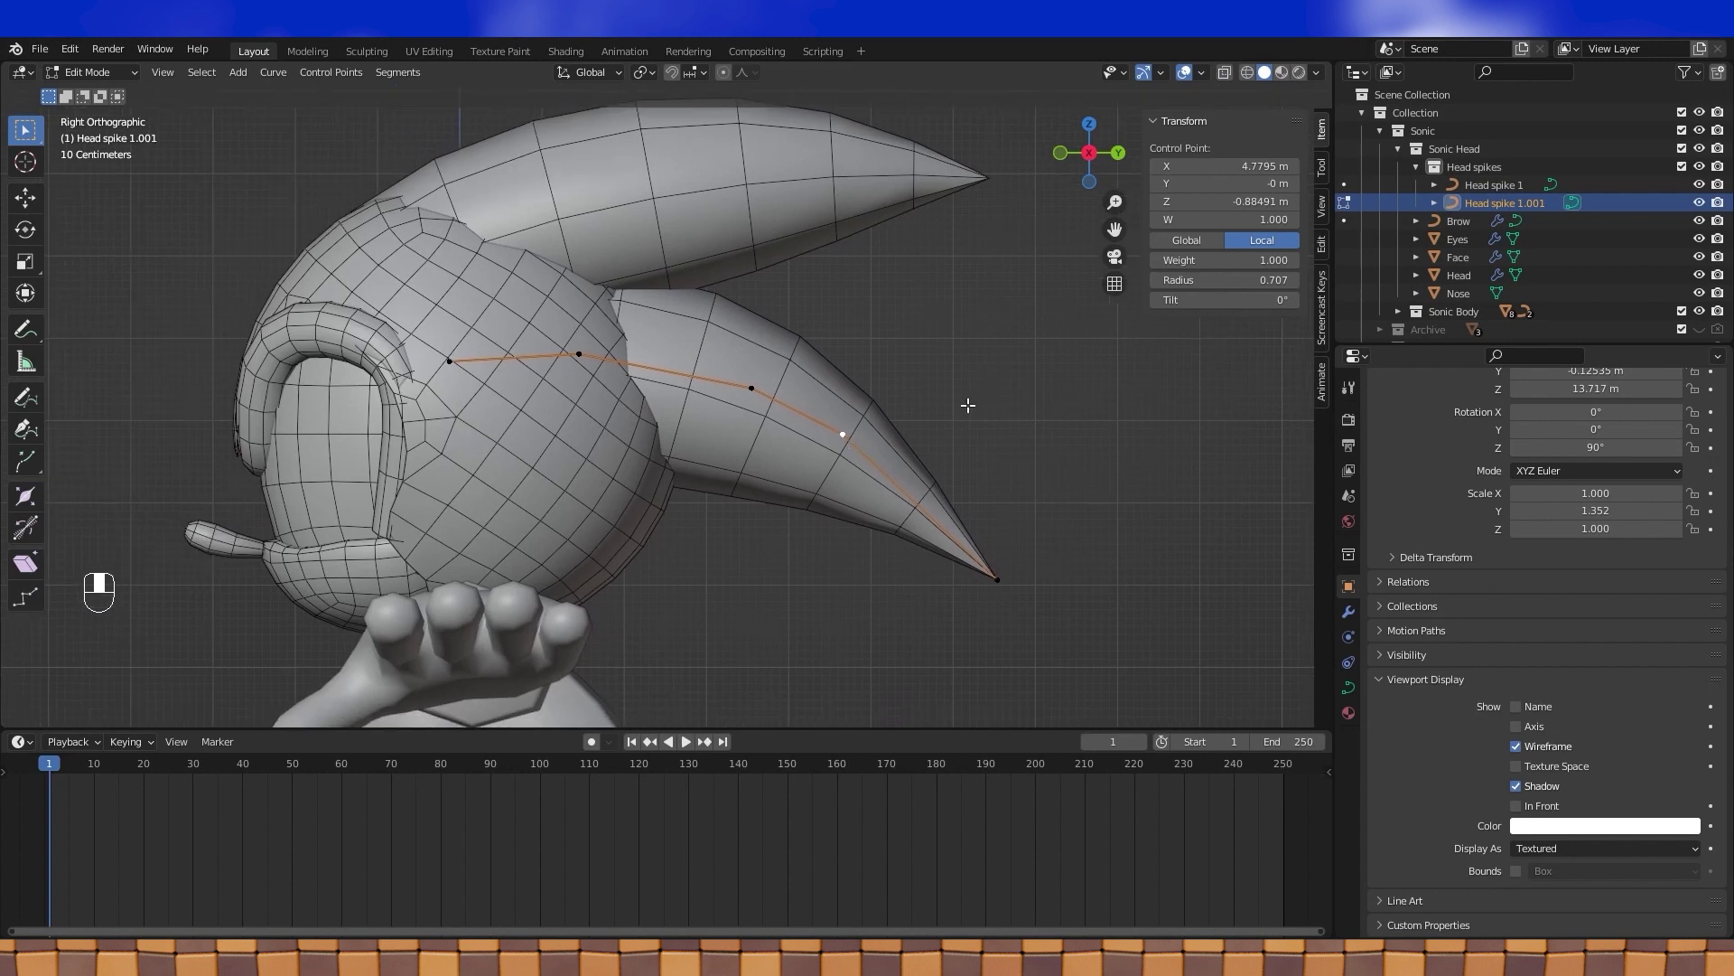
{"action": "key", "text": "alt+s"}
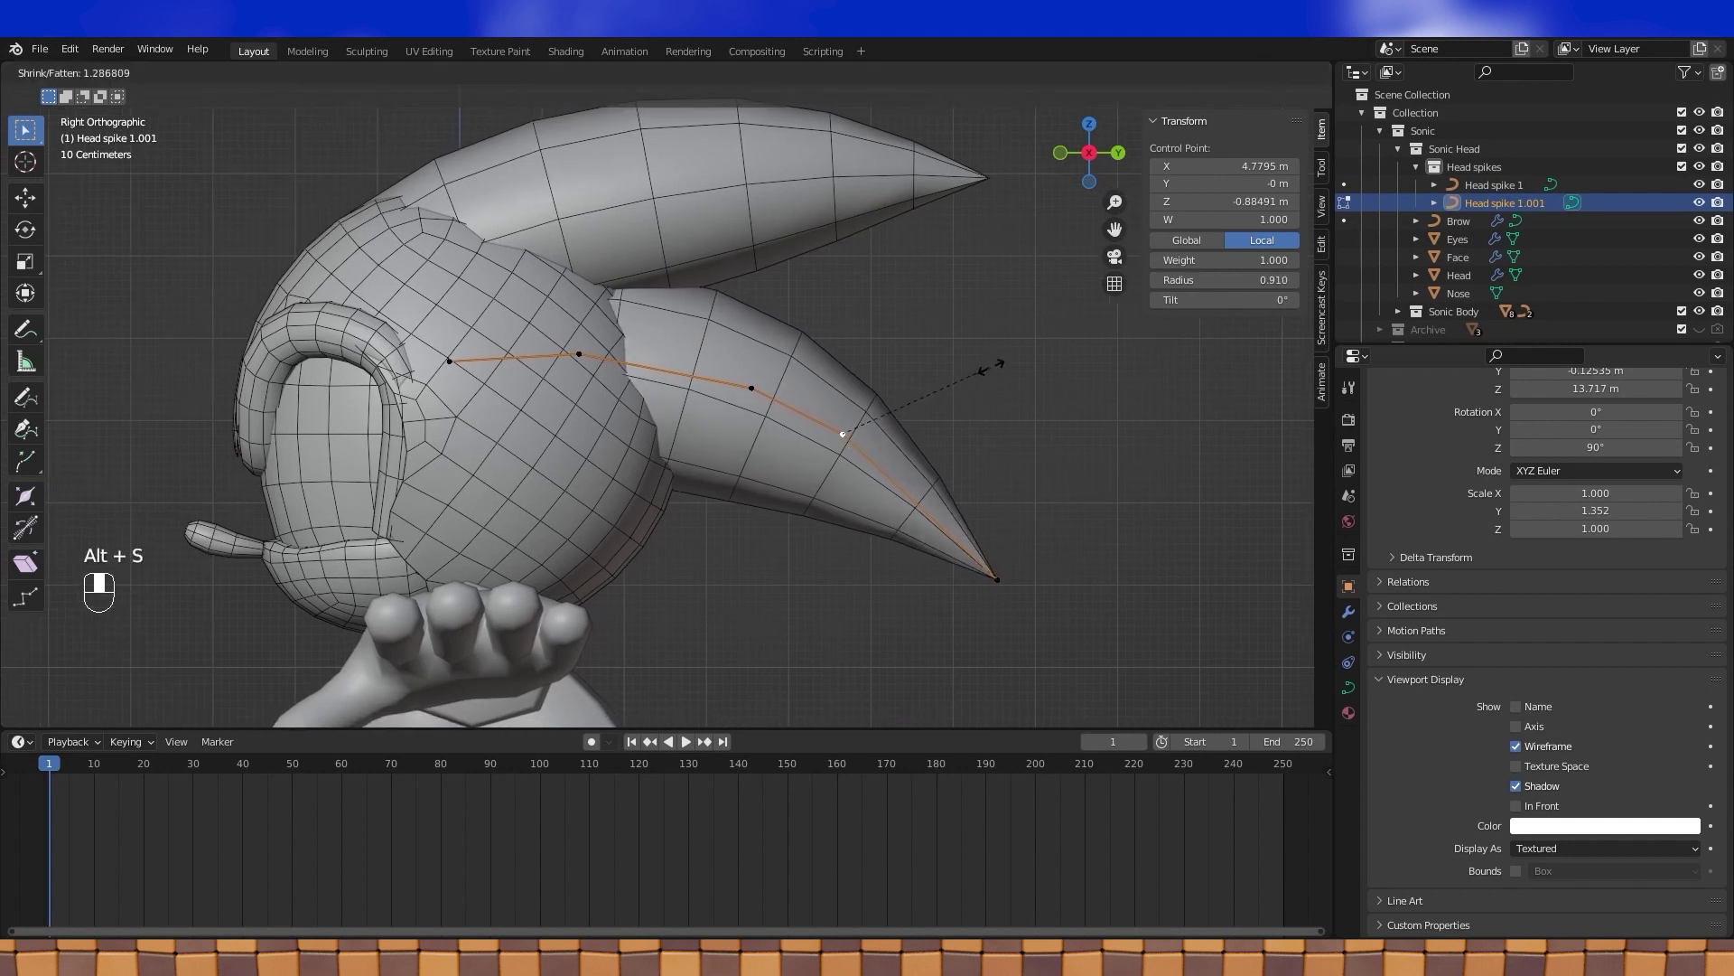
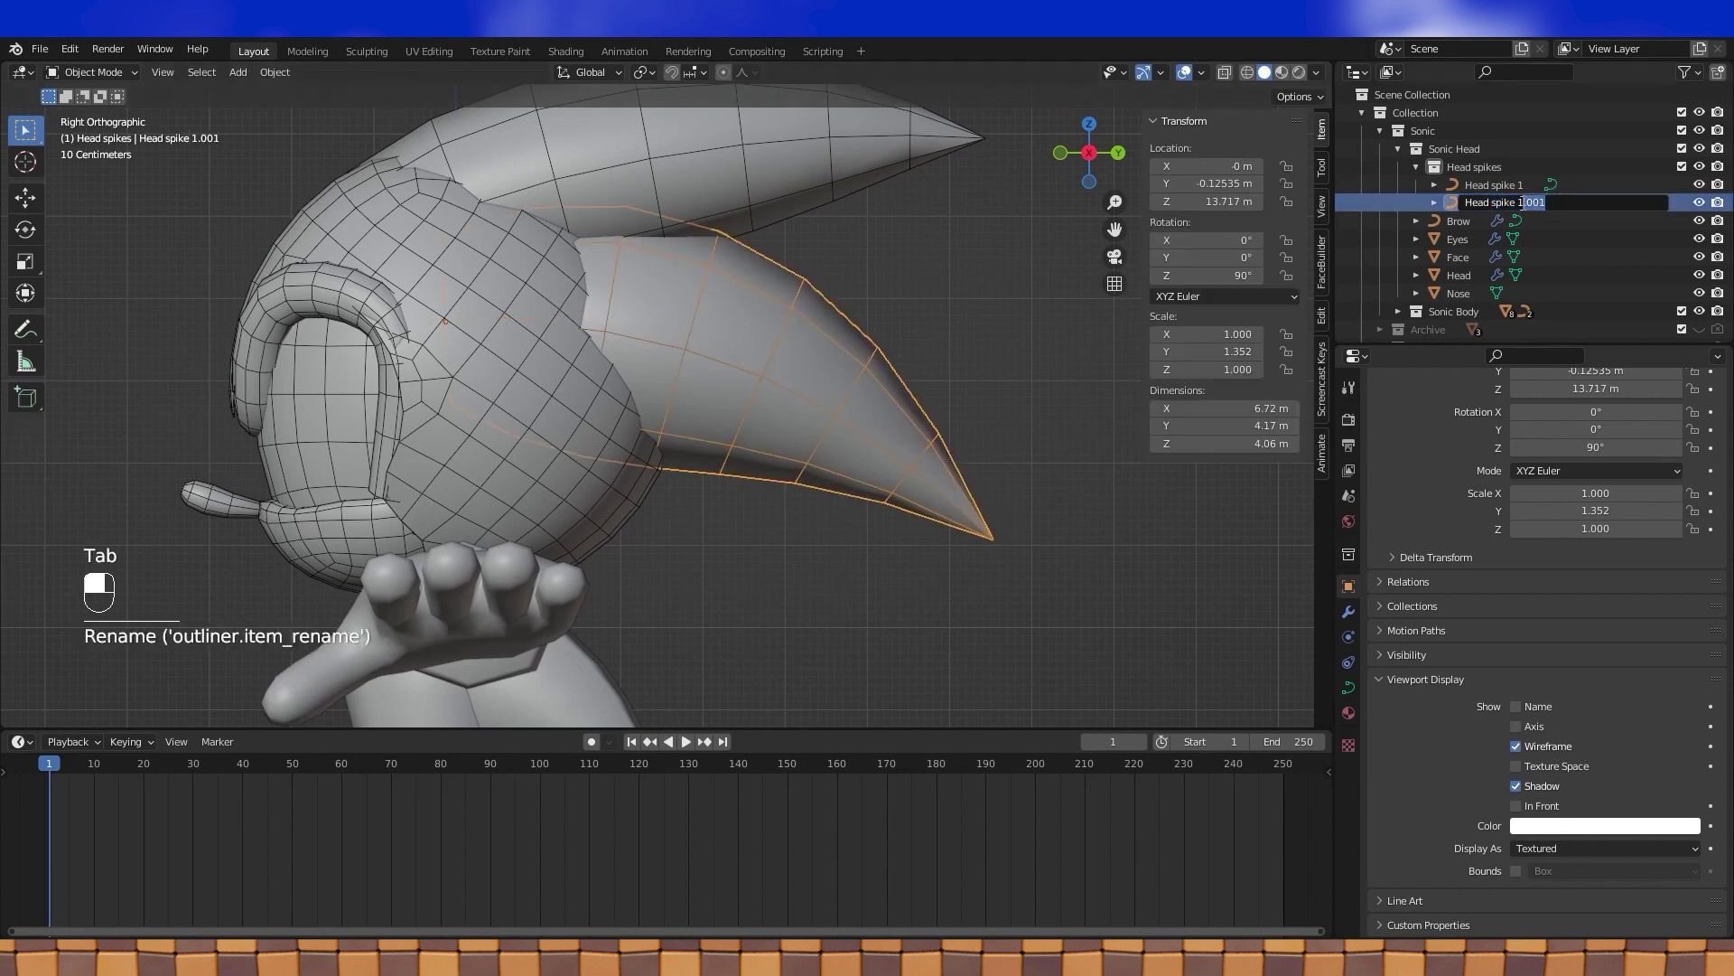
- Rename the copy to Head spike 2 and scale it narrower along the side axis from top view
{"action": "left_click_drag", "start_coordinate": [1523, 212], "coordinate": [918, 341]}
{"action": "key", "text": "KP_7"}
{"action": "left_click_drag", "start_coordinate": [919, 340], "coordinate": [888, 344]}
{"action": "left_click_drag", "start_coordinate": [950, 339], "coordinate": [1002, 315]}
{"action": "key", "text": "s"}
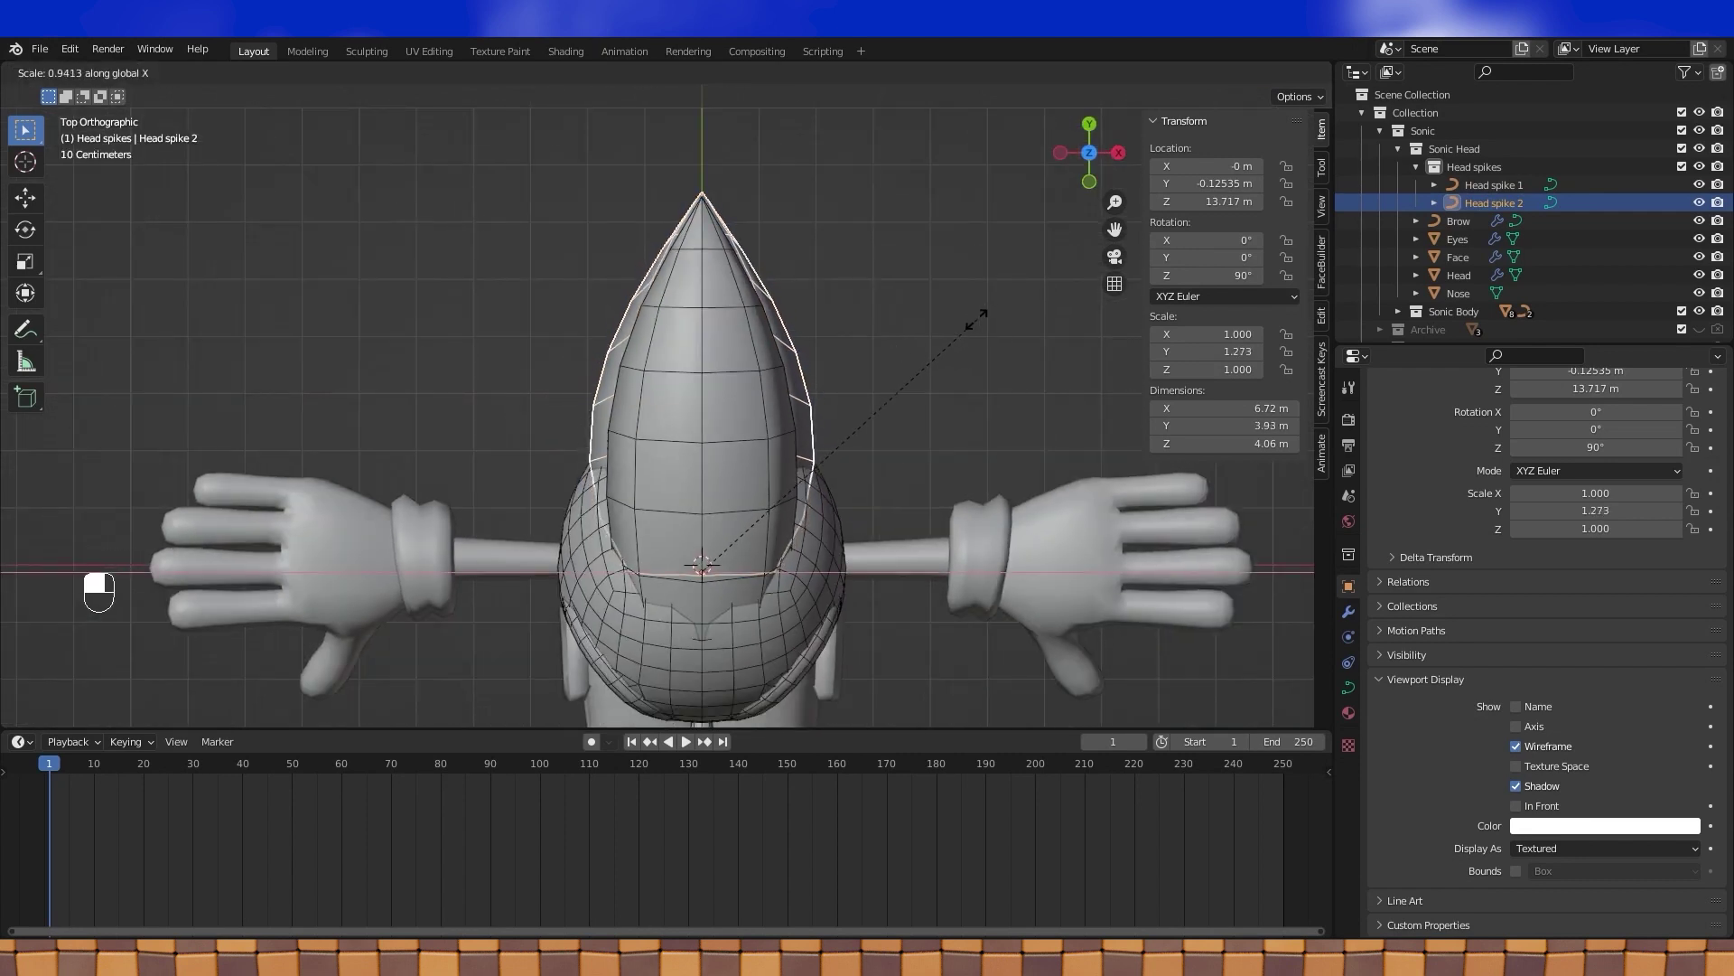